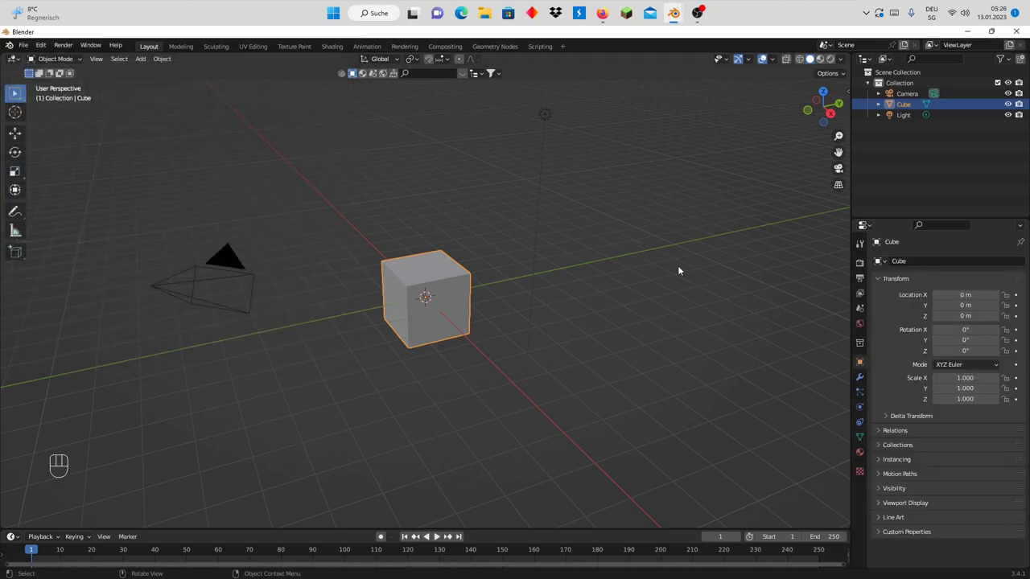
Check the Molecular+ sidebar tab, then select all default objects and request their deletion
key("n")
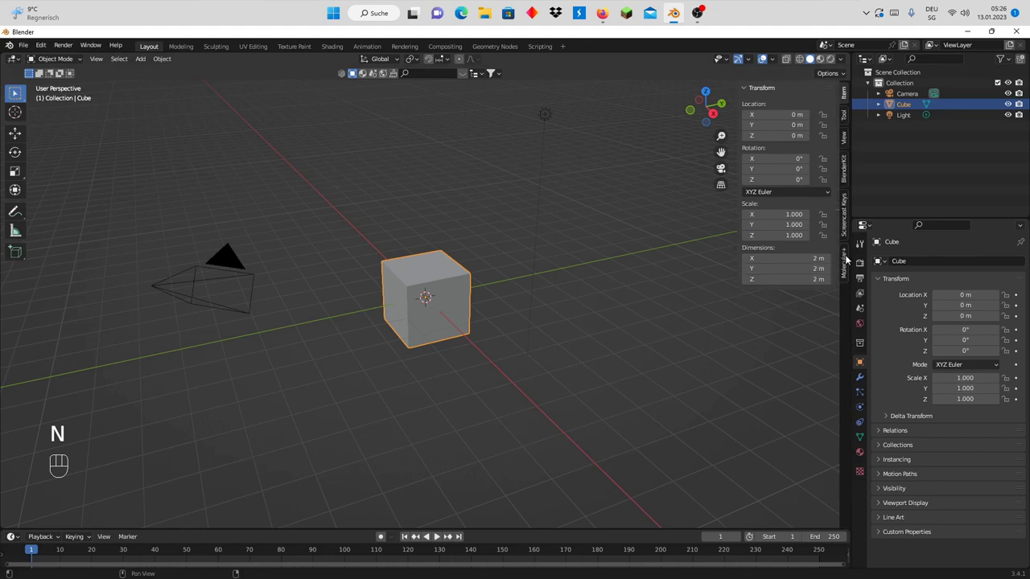
left_click(847, 259)
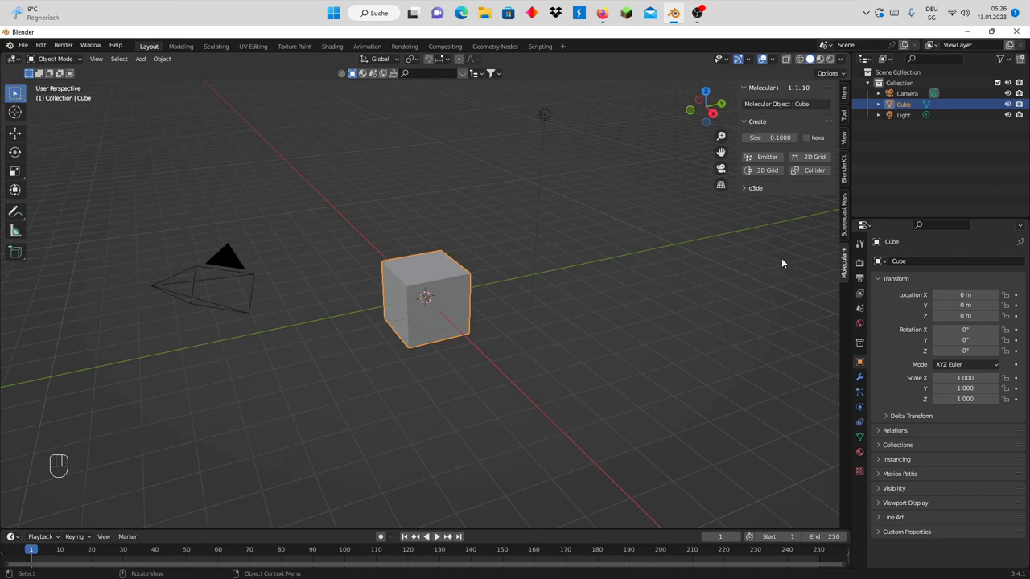
key("n")
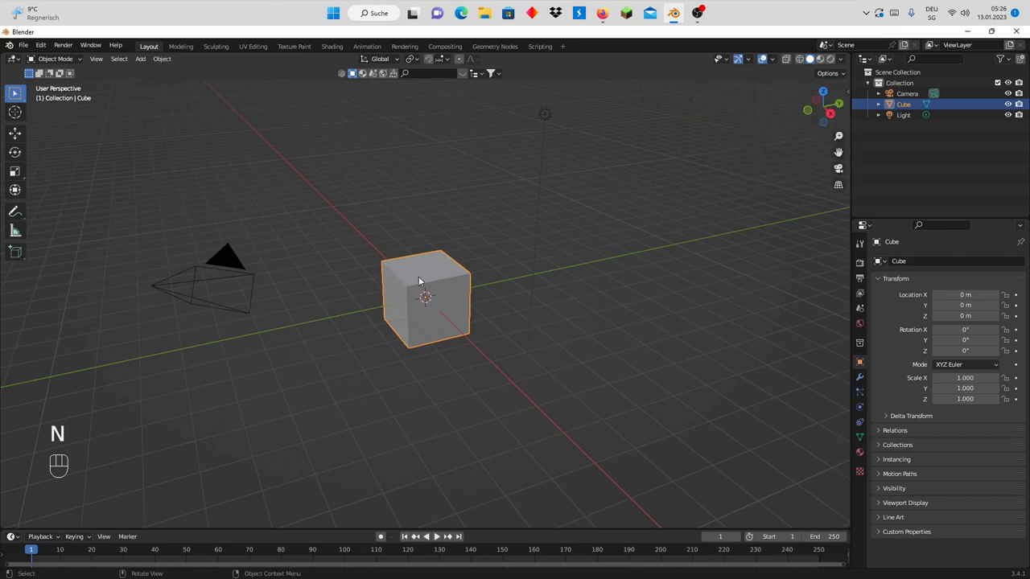
key("a")
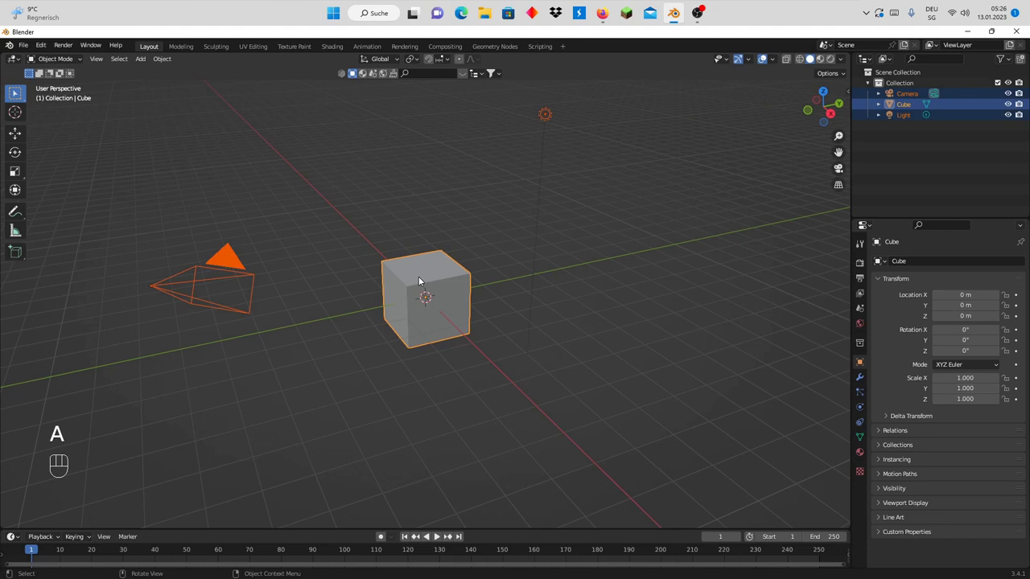
key("x")
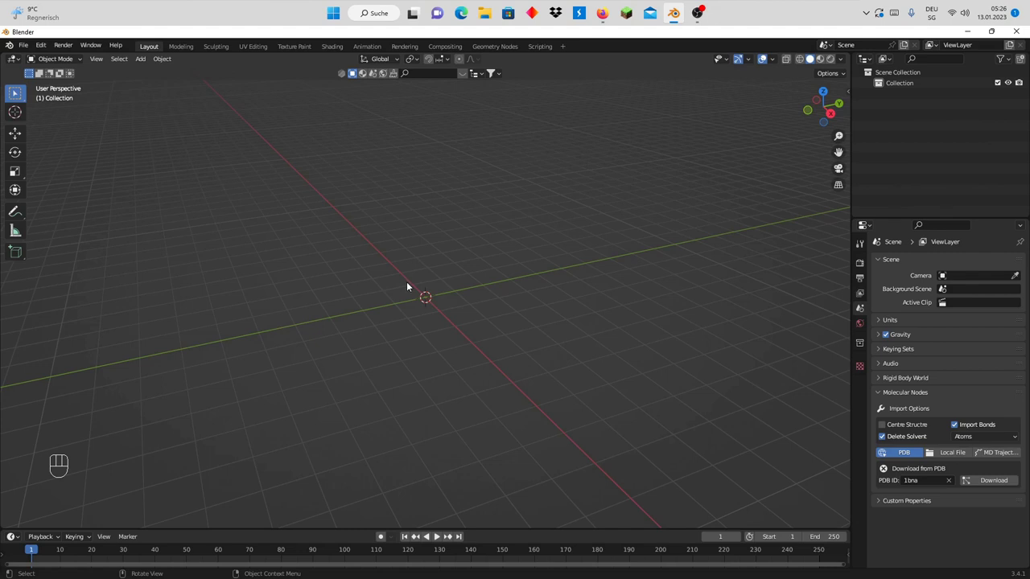
Confirm the deletion and add a plane mesh named Boden at the origin
key("shift+a")
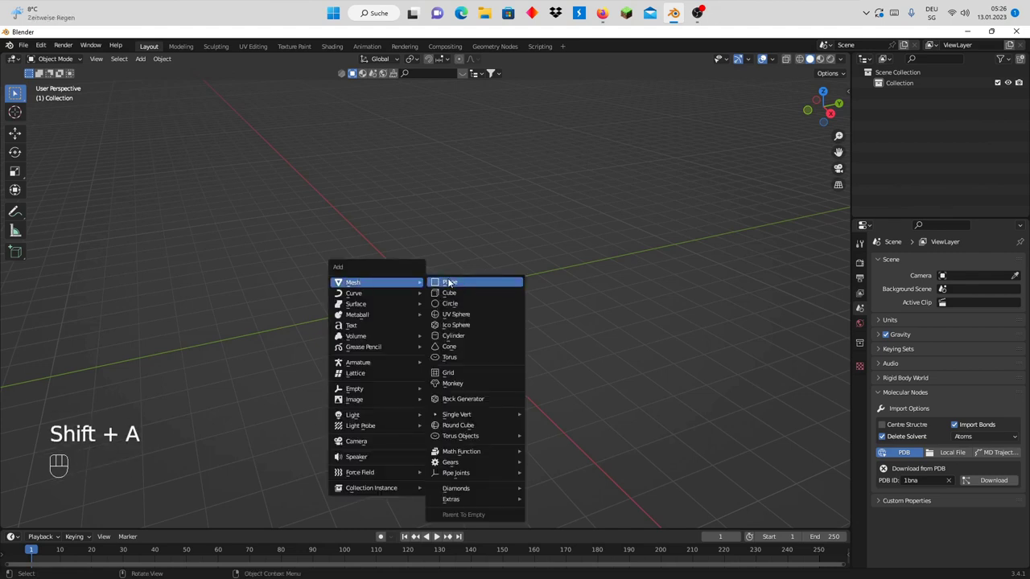
scroll("up", 3)
left_click(909, 96)
left_click_drag(909, 97, 923, 140)
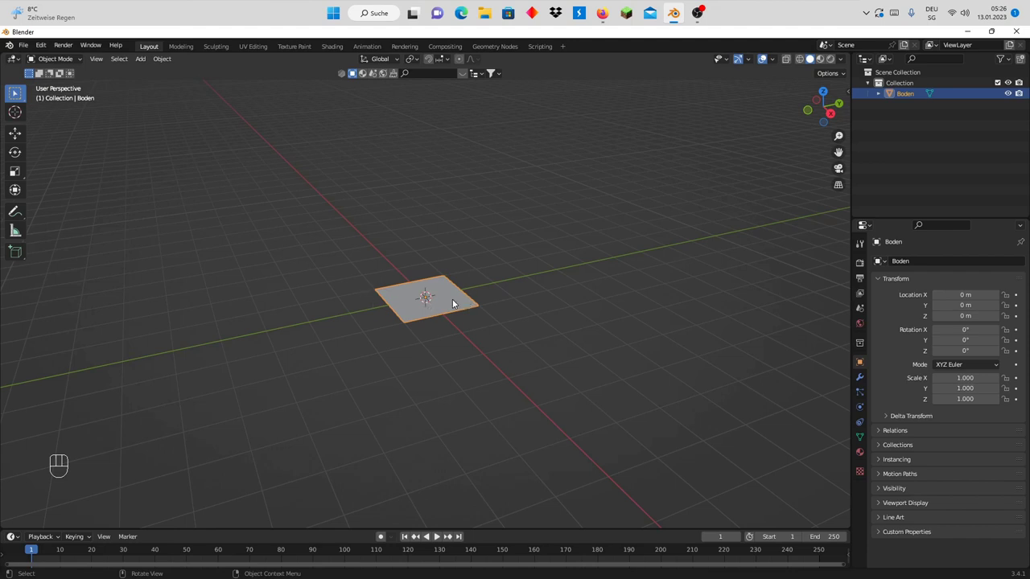
Scale the Boden plane up by a factor of 10
key("s")
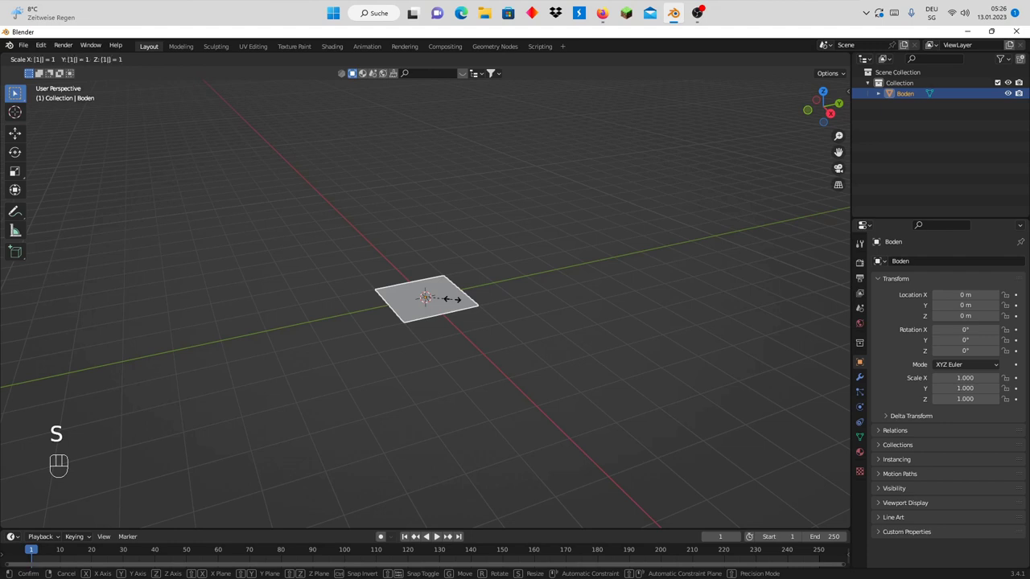
scroll("down", 3)
scroll("down", 3)
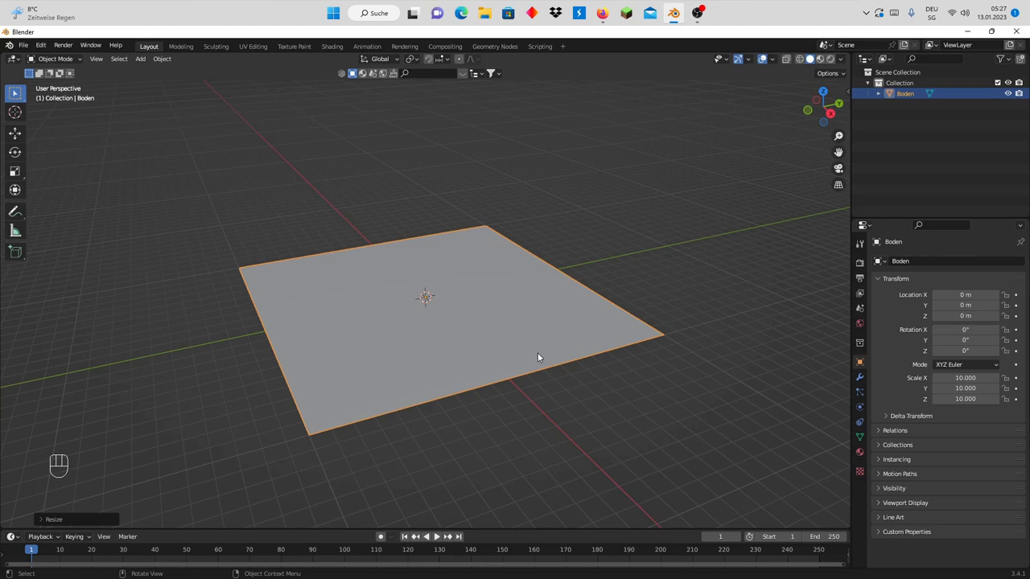
scroll("up", 3)
left_click_drag(615, 314, 604, 315)
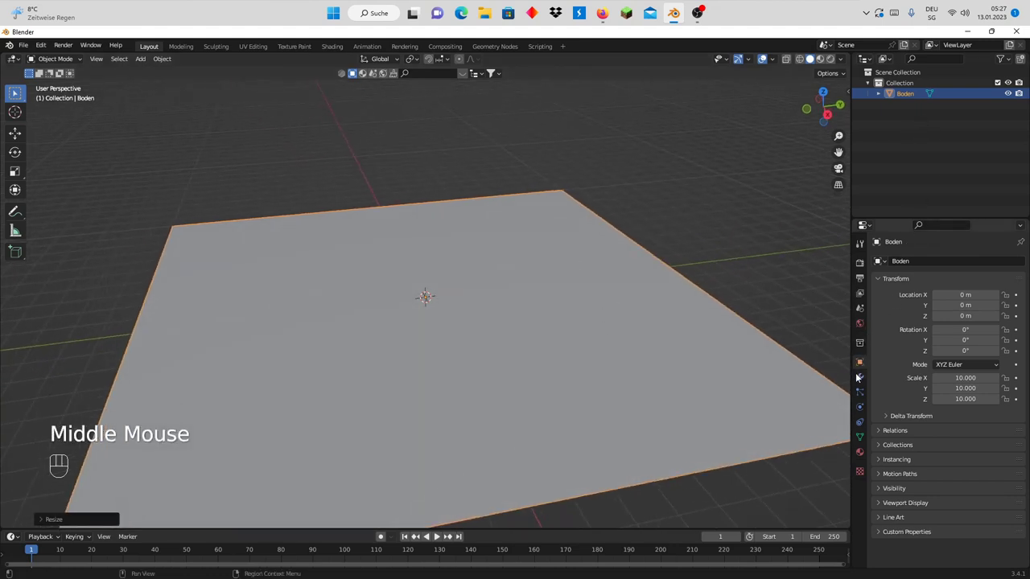
Enable Collision physics on Boden with particle damping 0.367 and friction 0.265
left_click(863, 406)
left_click(913, 277)
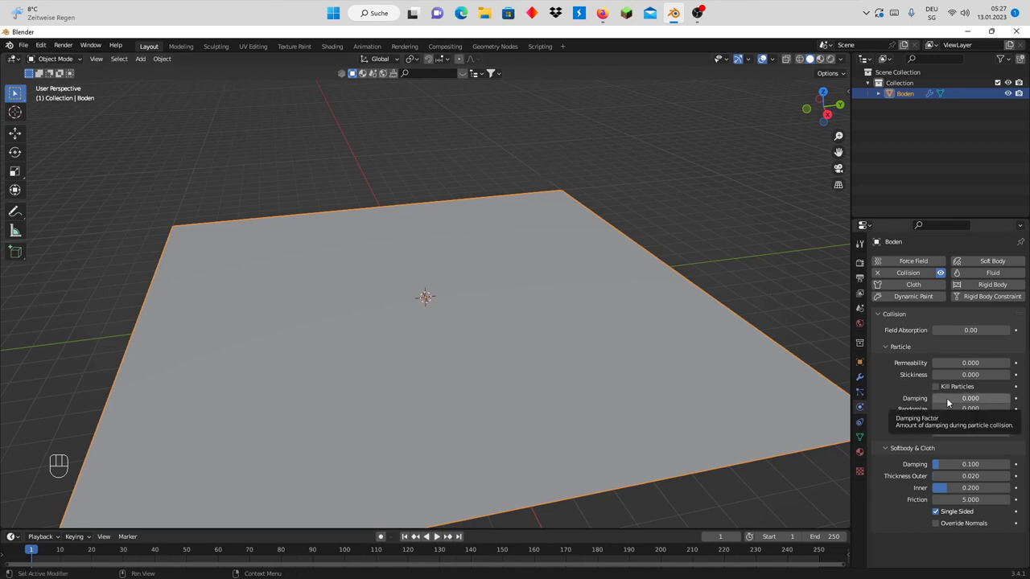
left_click_drag(951, 401, 962, 401)
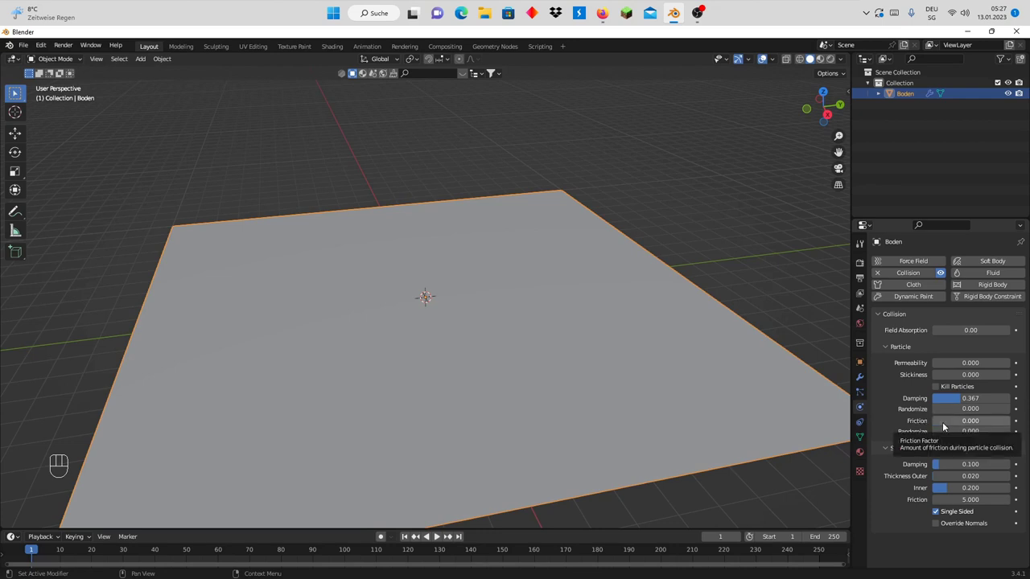
left_click_drag(947, 426, 860, 391)
scroll("down", 3)
scroll("up", 3)
Add a Monkey mesh and, in front view, move it up so its chin rests on the plane
key("shift+a")
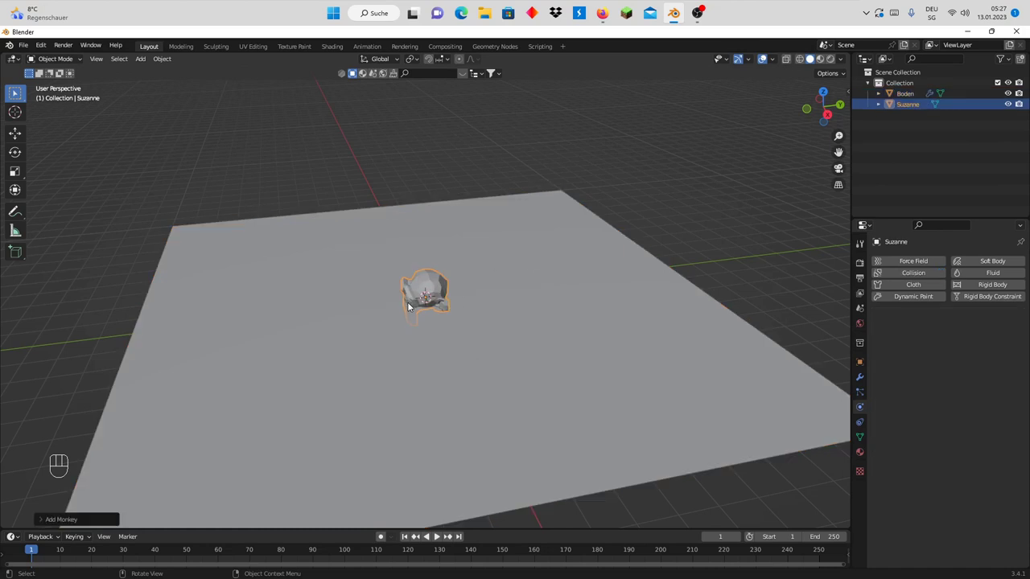
key("KP_1")
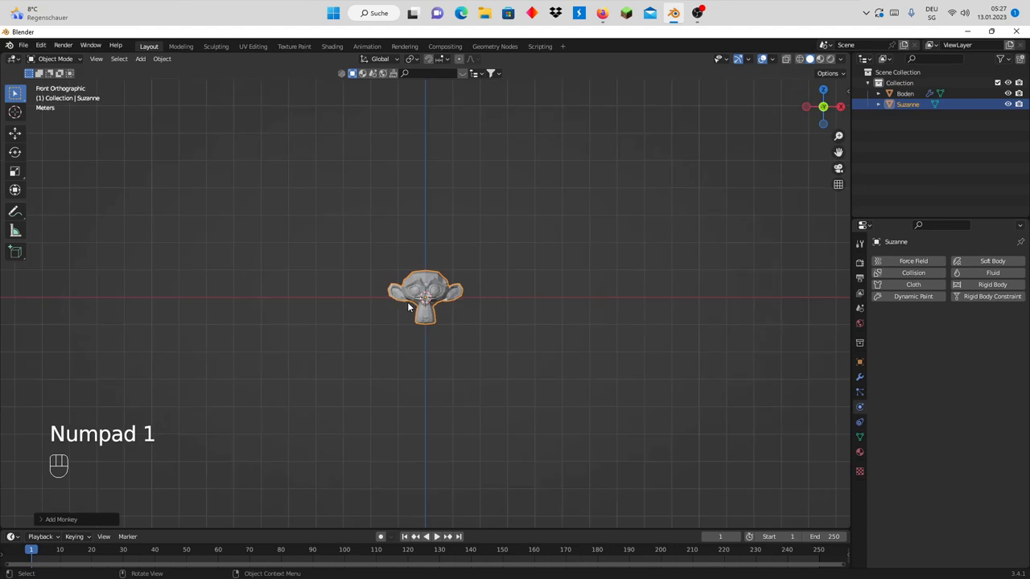
scroll("up", 3)
scroll("up", 3)
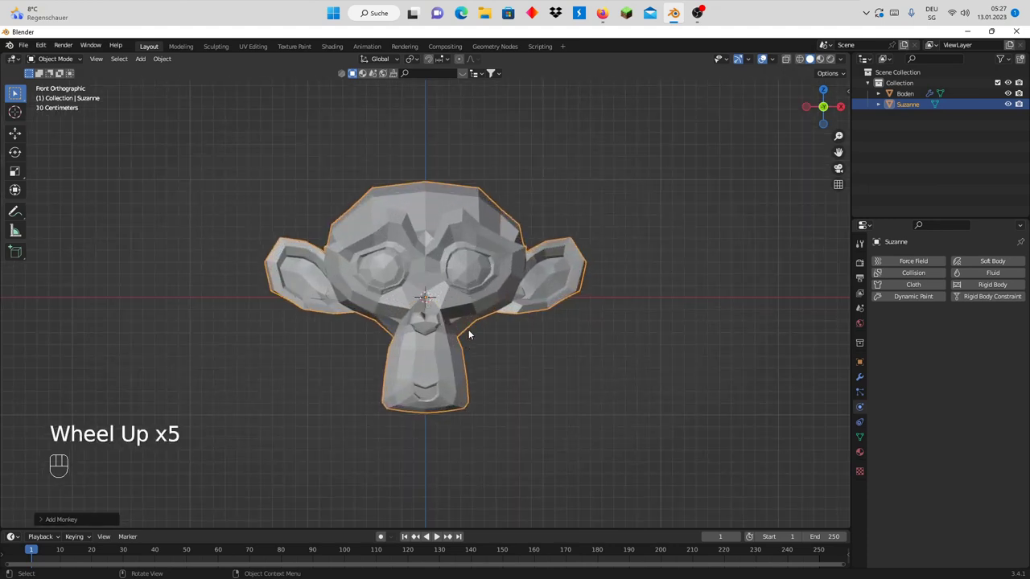
key("g")
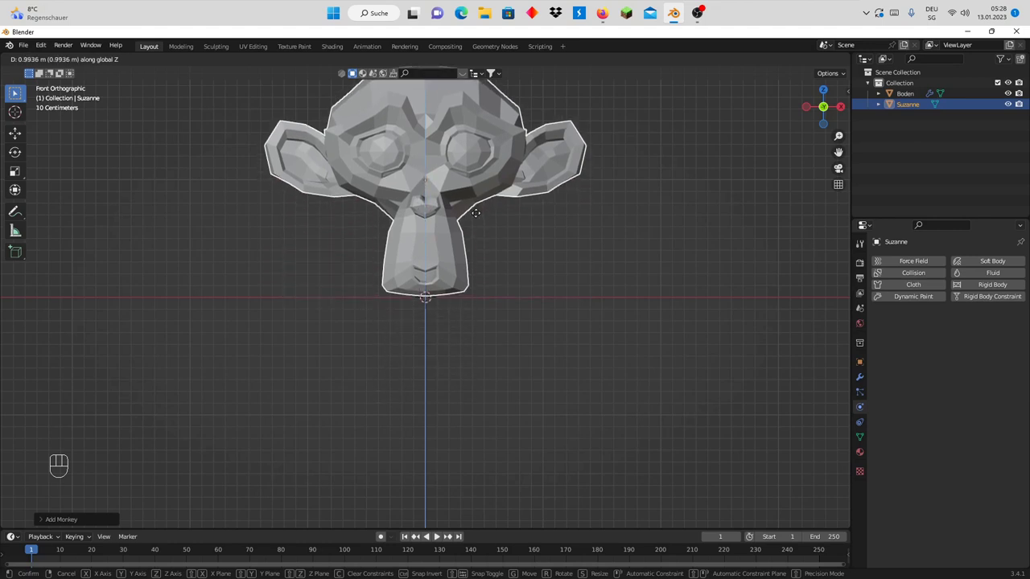
scroll("up", 3)
key("g")
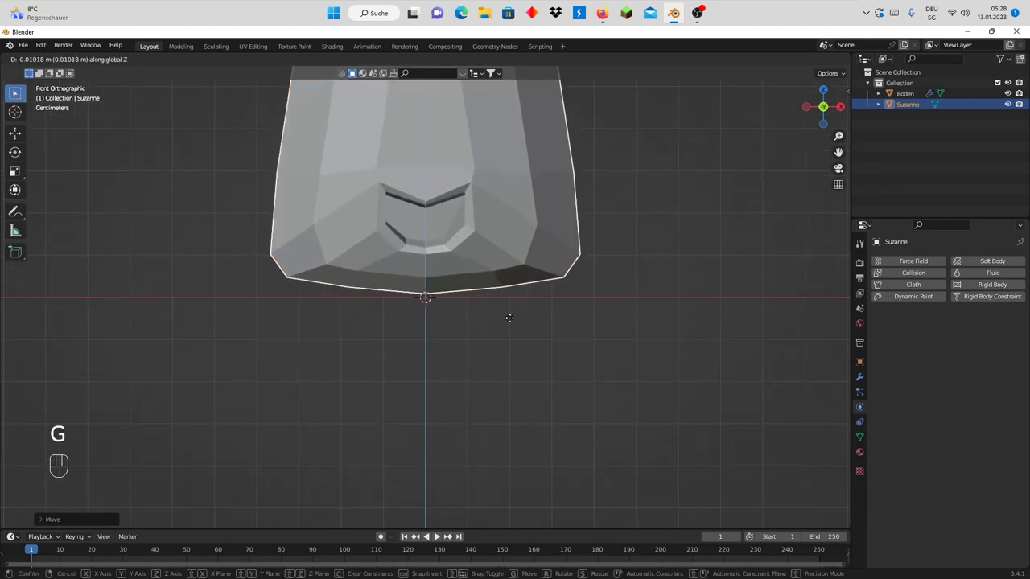
scroll("down", 3)
Orbit back to a perspective view looking down on Suzanne
left_click_drag(545, 318, 575, 348)
scroll("down", 3)
middle_click(558, 342)
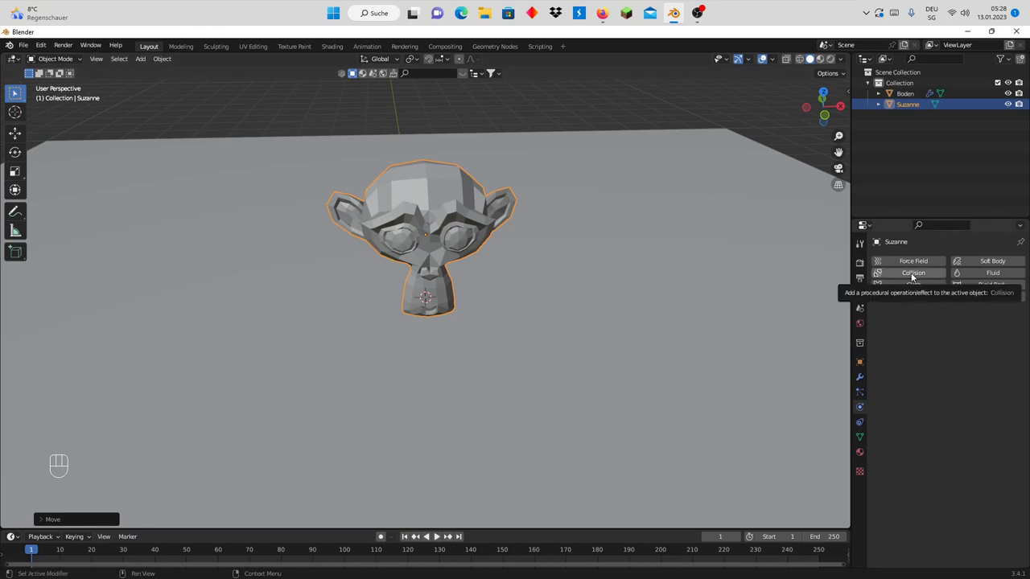
Enable Collision on Suzanne and inspect Boden's collision values for comparison
left_click(915, 276)
scroll("down", 3)
left_click(585, 213)
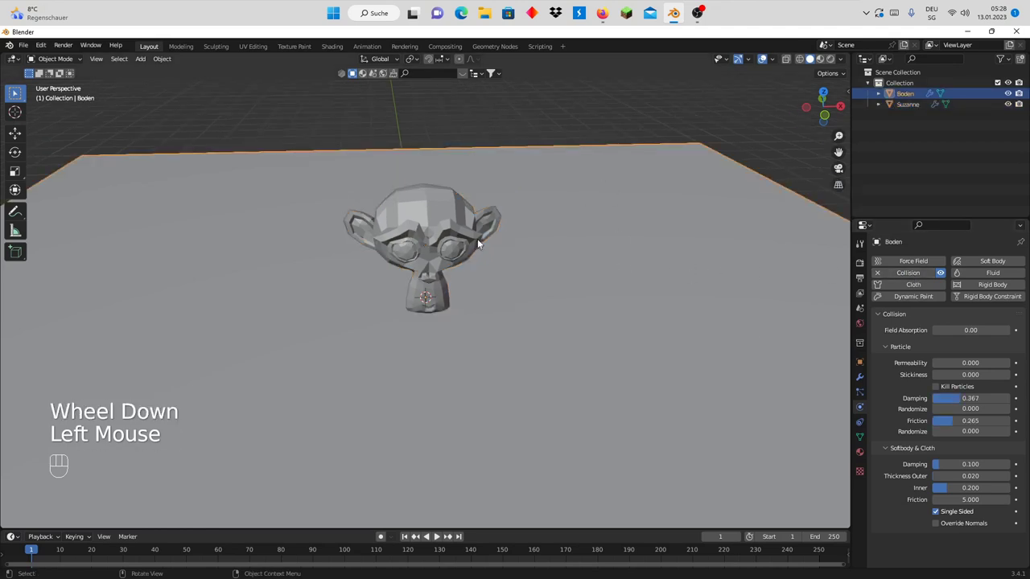
left_click(431, 227)
left_click(612, 259)
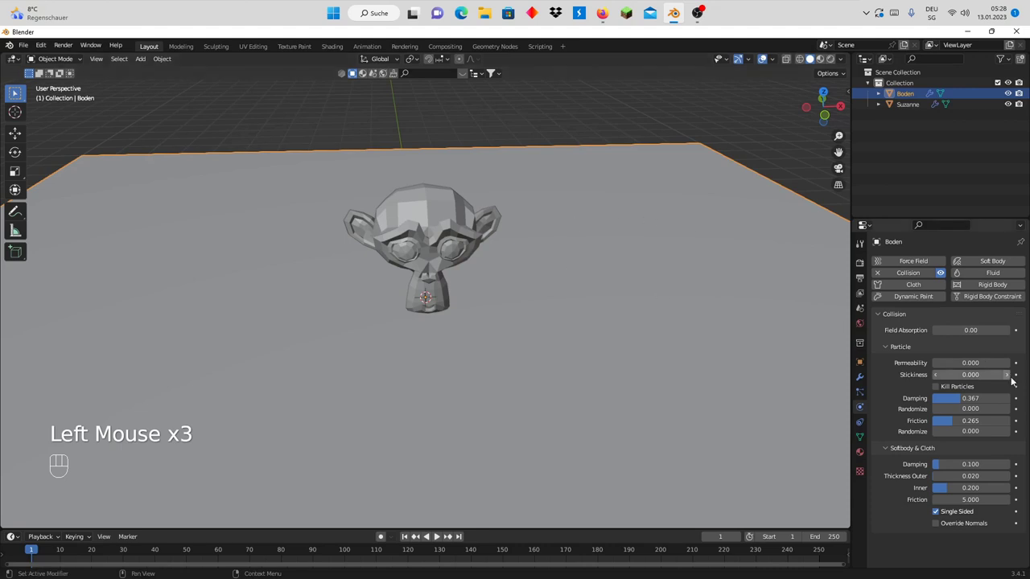
left_click(456, 224)
left_click(535, 259)
Select Suzanne with Boden and carry over damping 0.367 and friction 0.265
left_click(440, 219)
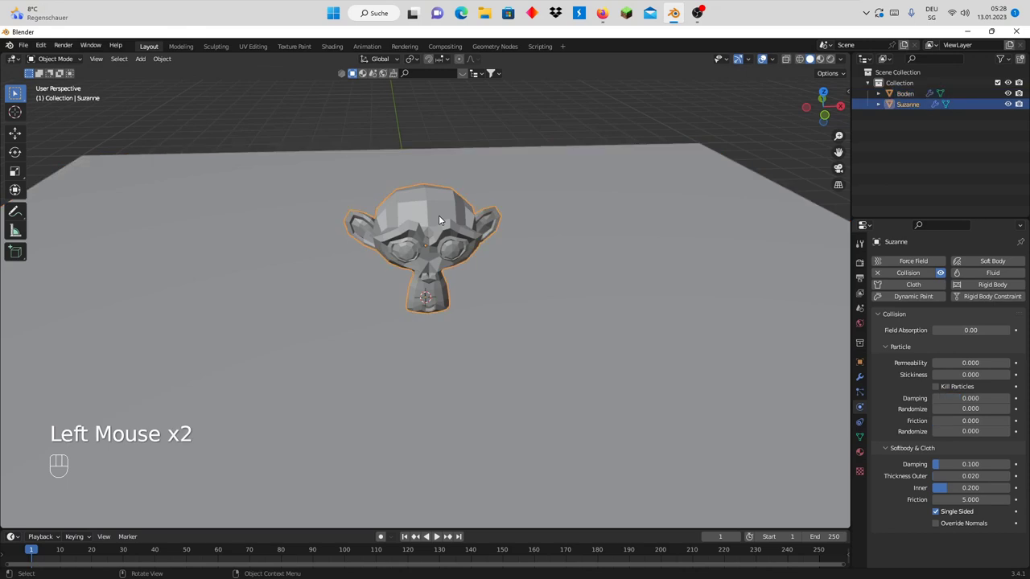
left_click(612, 242)
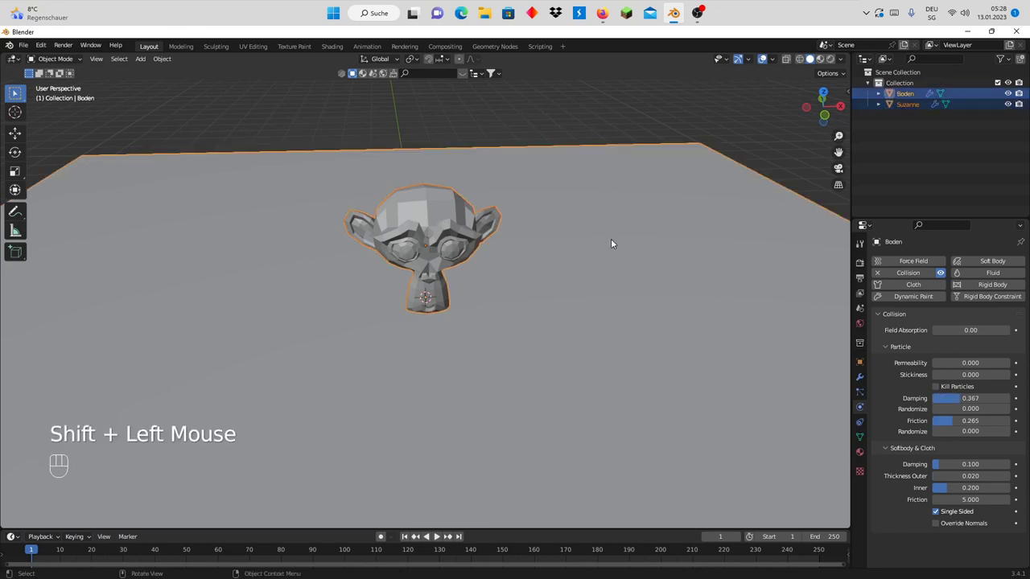
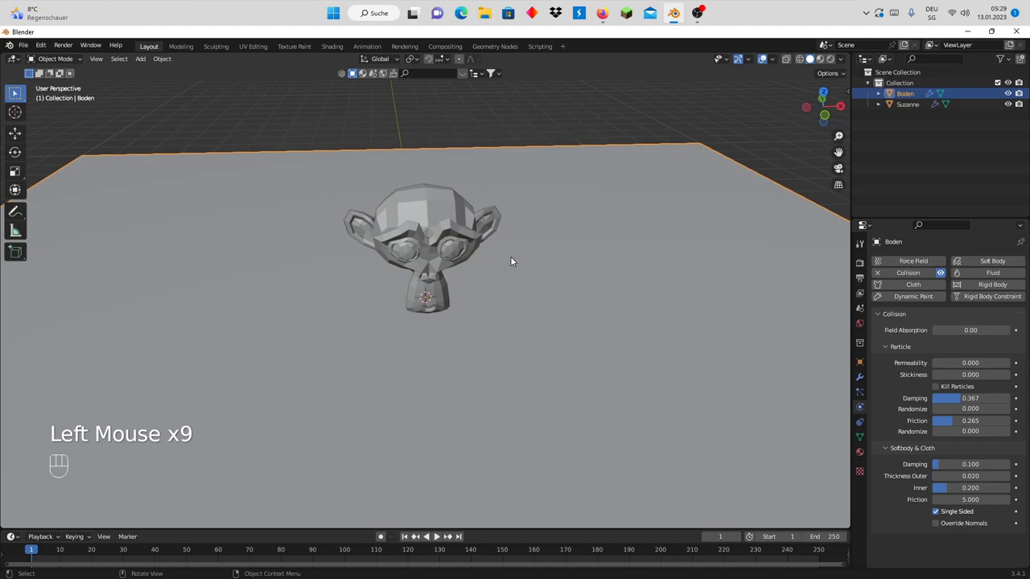
left_click(459, 234)
left_click(503, 261)
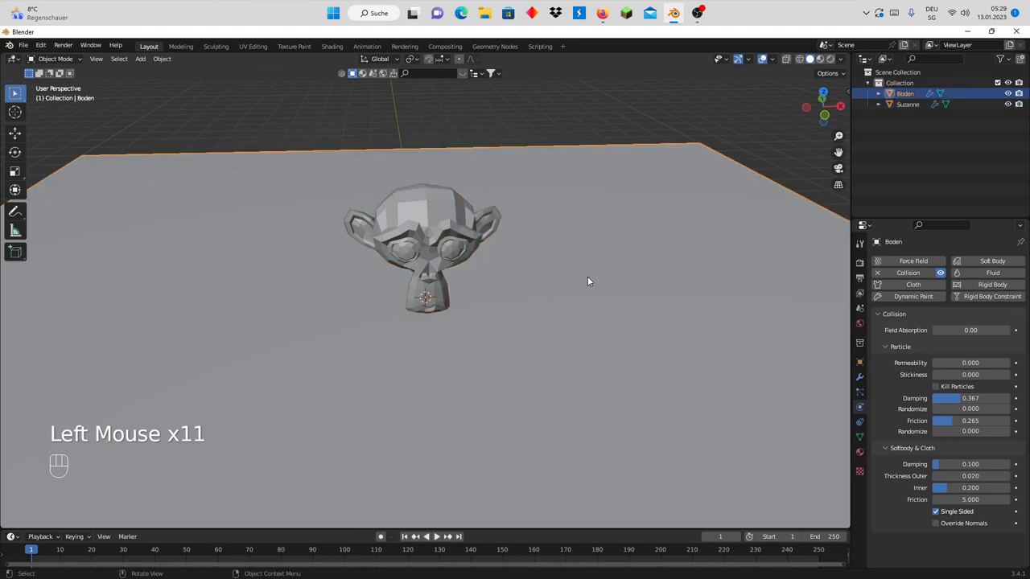
Review Suzanne's modifier stack and add a Subdivision Surface to smooth the head
left_click(428, 228)
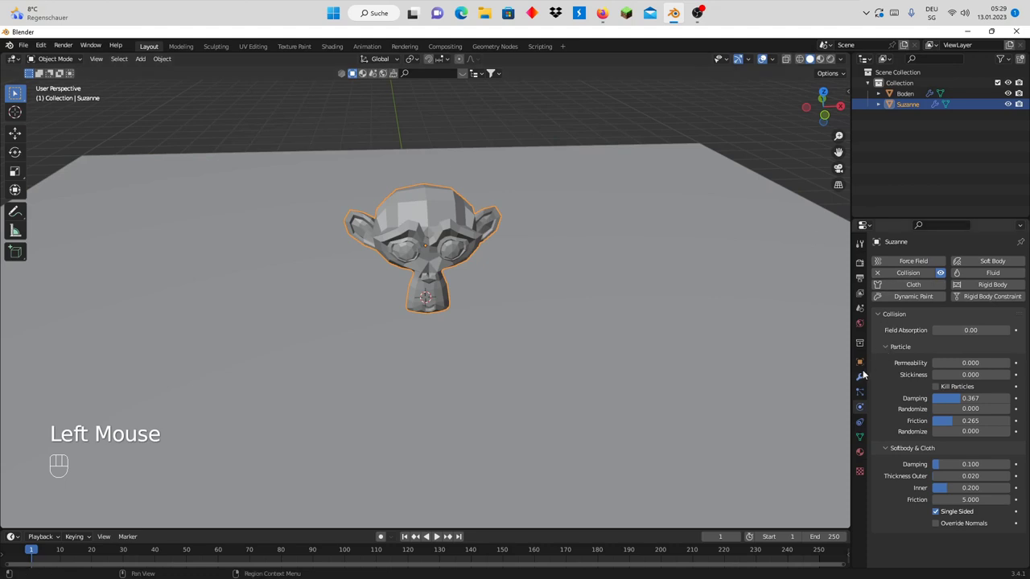
left_click(866, 374)
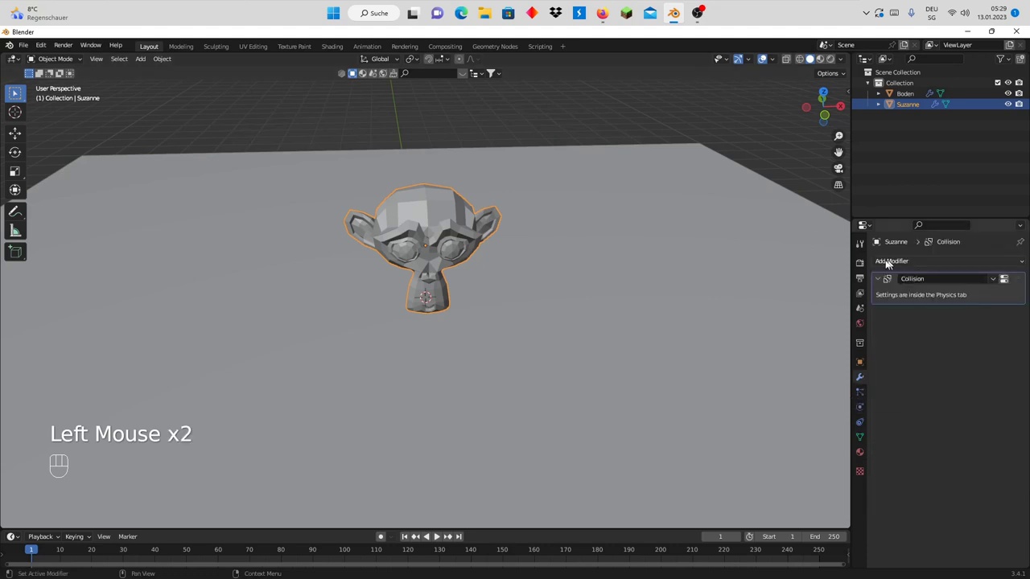
left_click_drag(907, 266, 842, 454)
scroll("up", 3)
left_click(934, 355)
left_click_drag(1016, 312, 1018, 271)
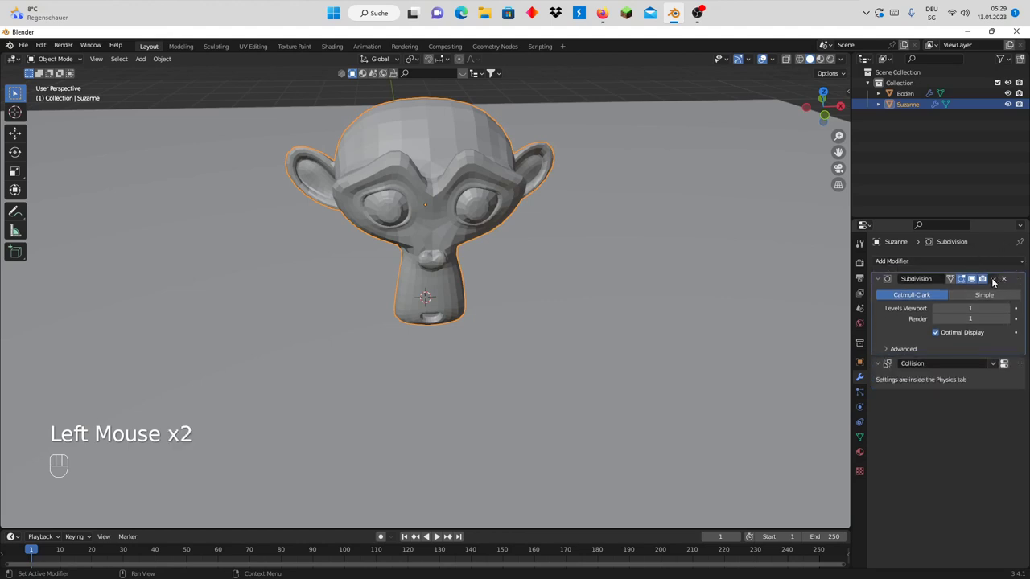
left_click_drag(996, 282, 950, 293)
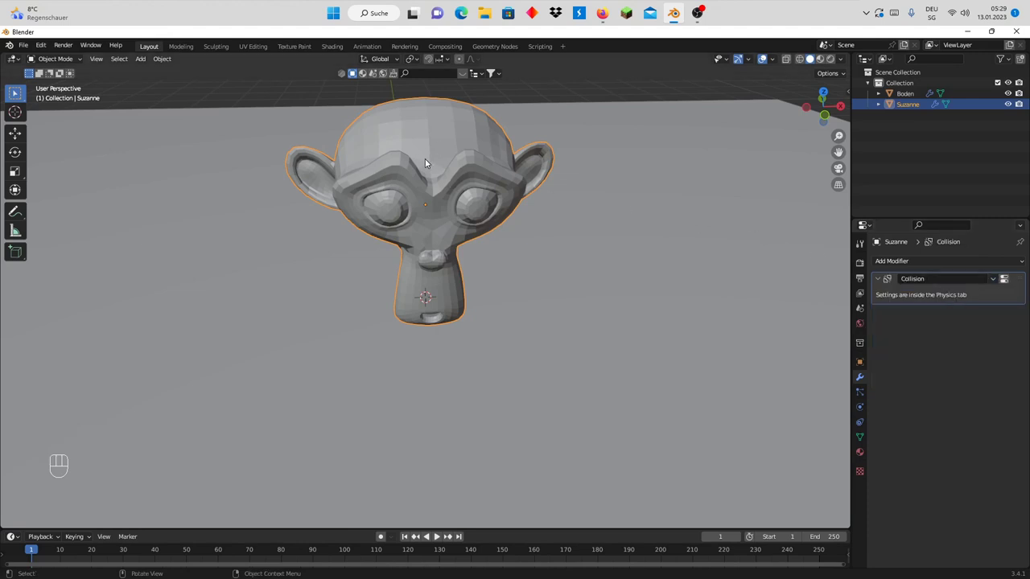
Orbit and zoom the viewport to view Suzanne from the side and then face-on
left_click_drag(429, 162, 445, 183)
scroll("down", 3)
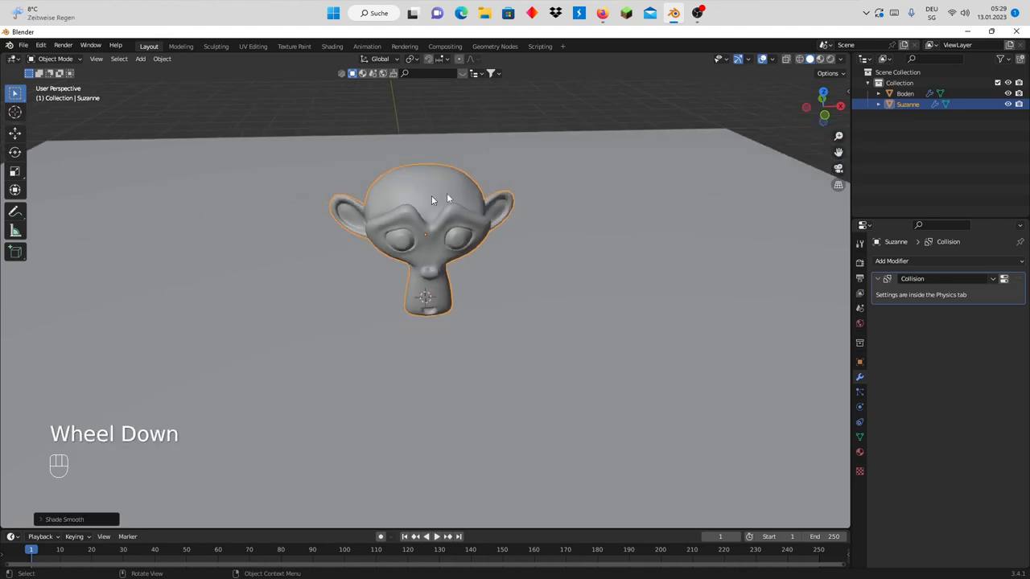
scroll("up", 3)
scroll("down", 3)
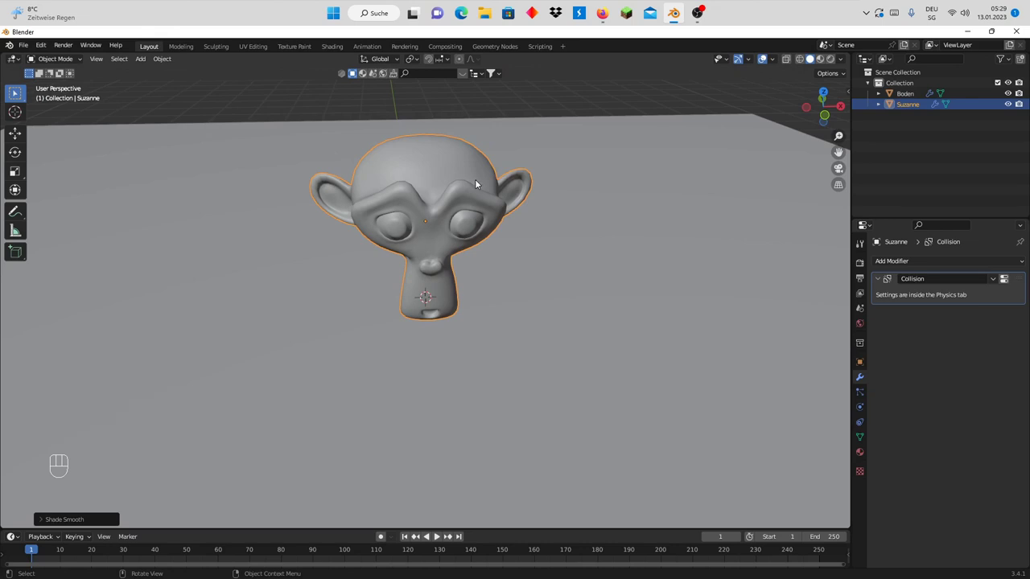
scroll("down", 3)
left_click_drag(480, 182, 386, 195)
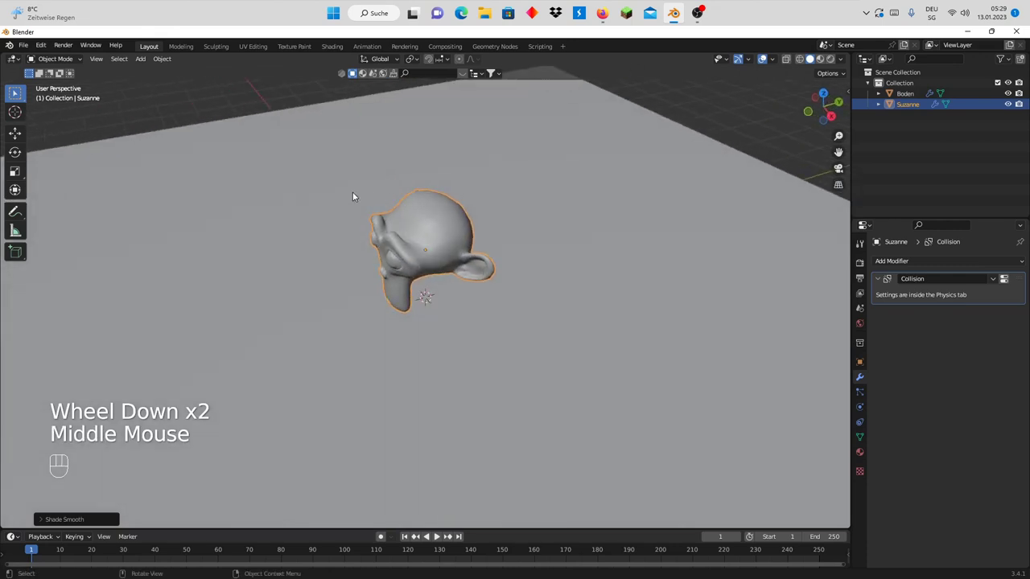
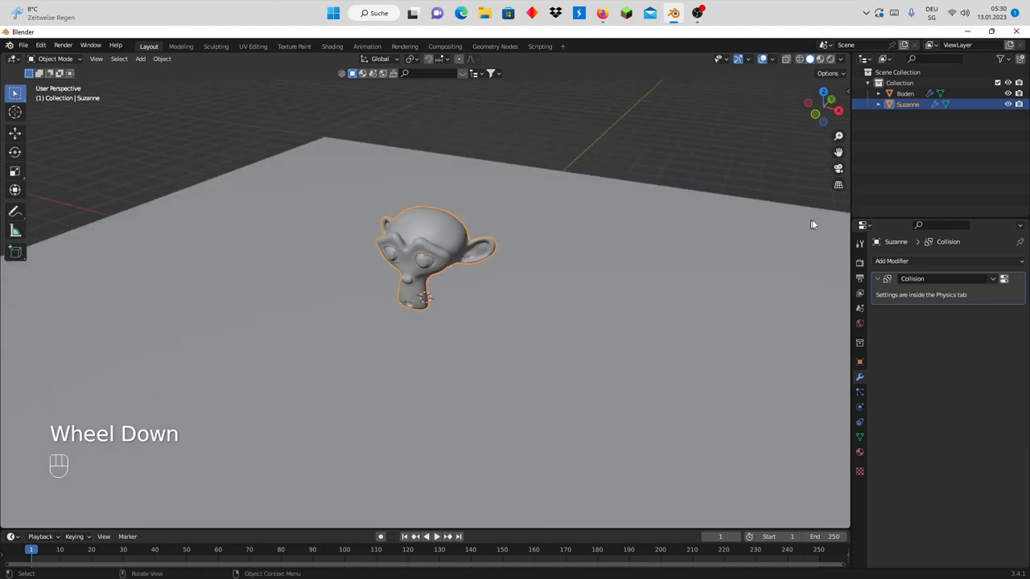
scroll("down", 3)
left_click_drag(467, 265, 507, 263)
scroll("up", 3)
scroll("down", 3)
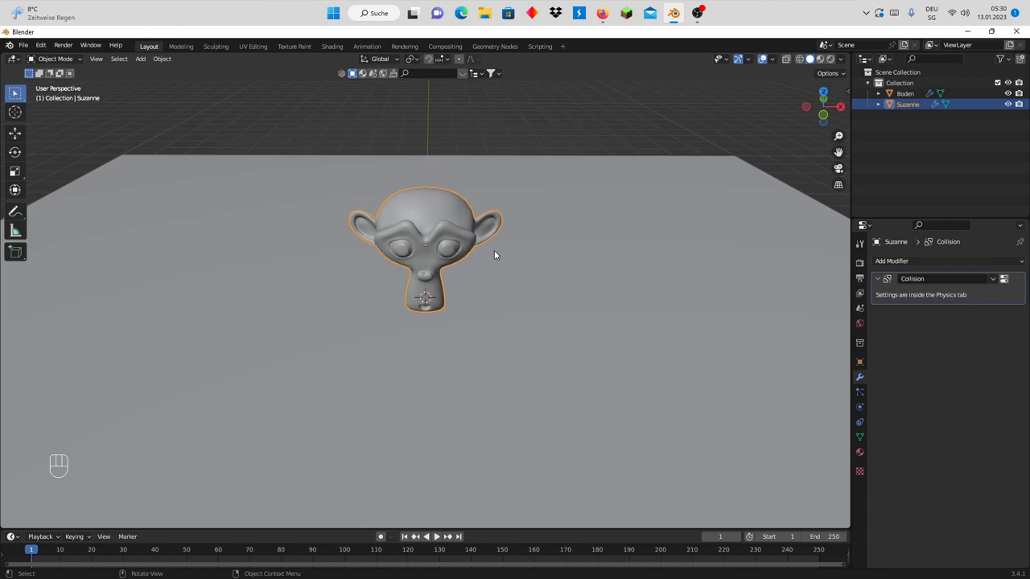
Add a circle mesh, raise it along Z above the monkey head and enlarge it
key("shift+a")
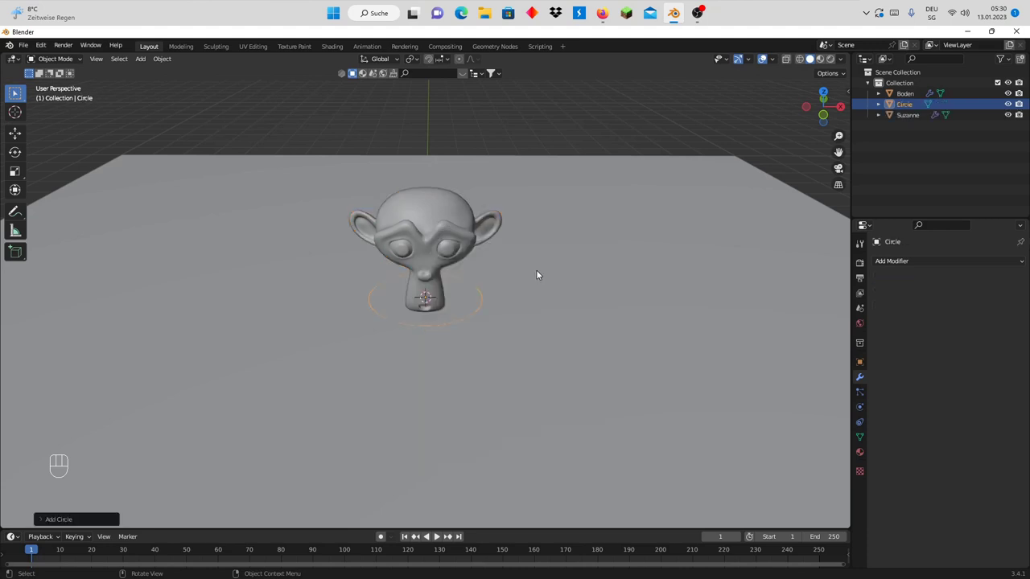
scroll("down", 3)
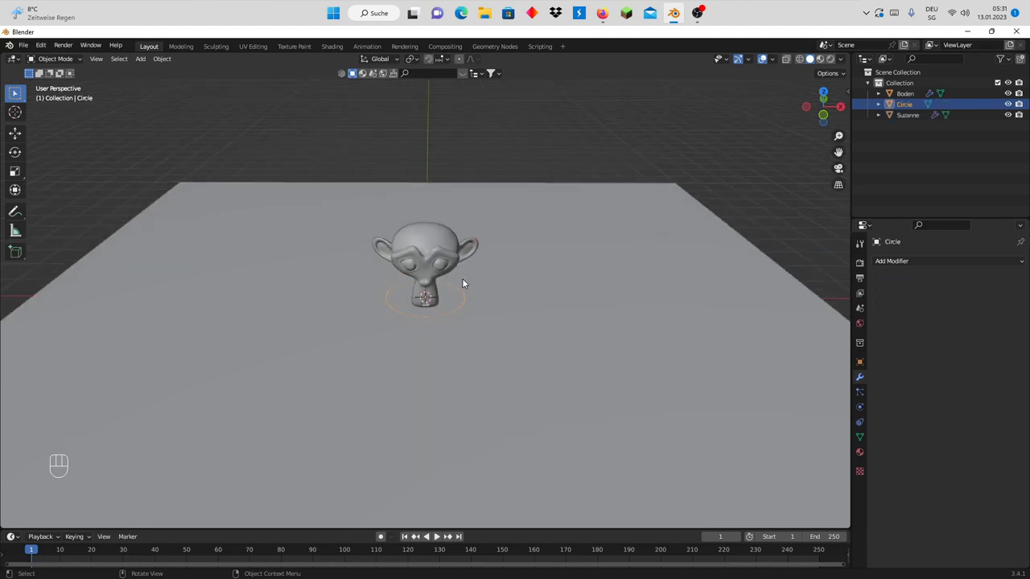
key("g")
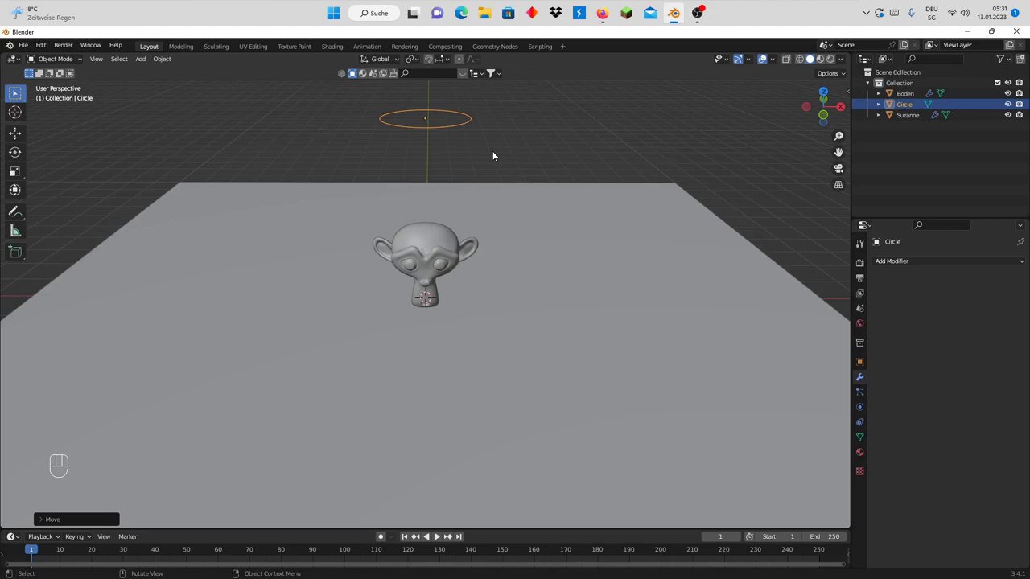
key("KP_Decimal")
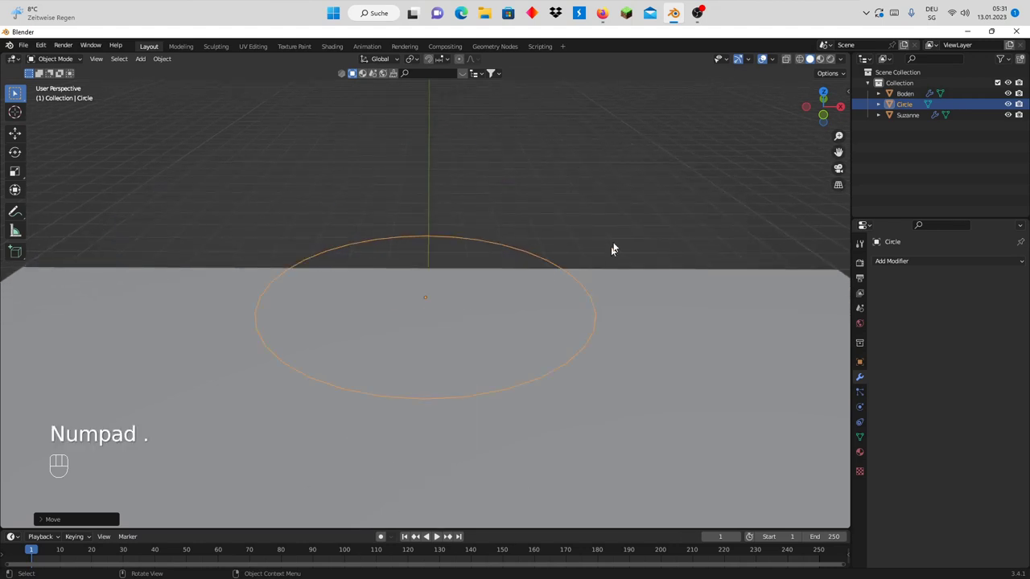
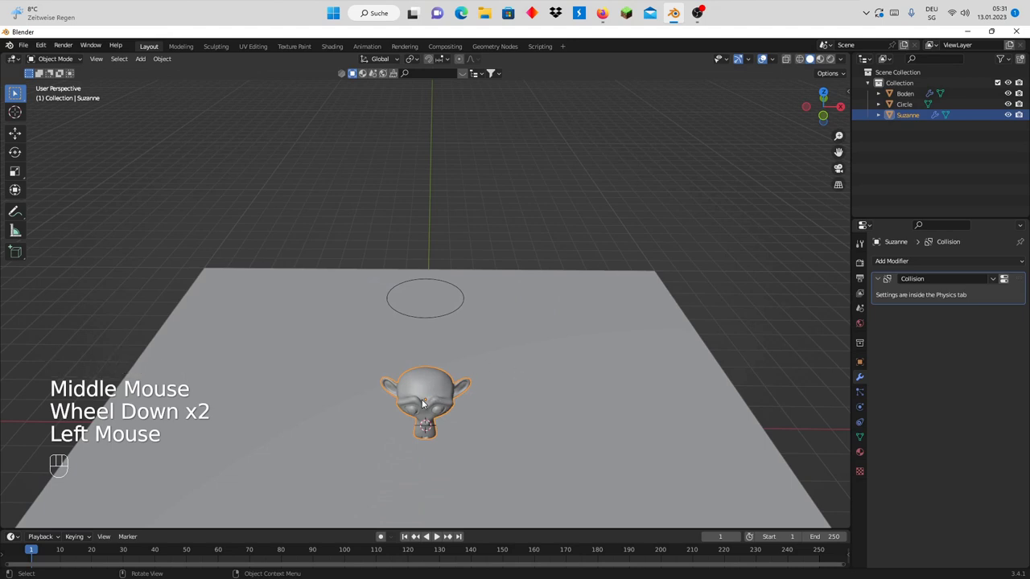
key("KP_Decimal")
Reselect the Circle object and frame the view on it
scroll("down", 3)
left_click(445, 171)
key("KP_Decimal")
scroll("down", 3)
scroll("up", 3)
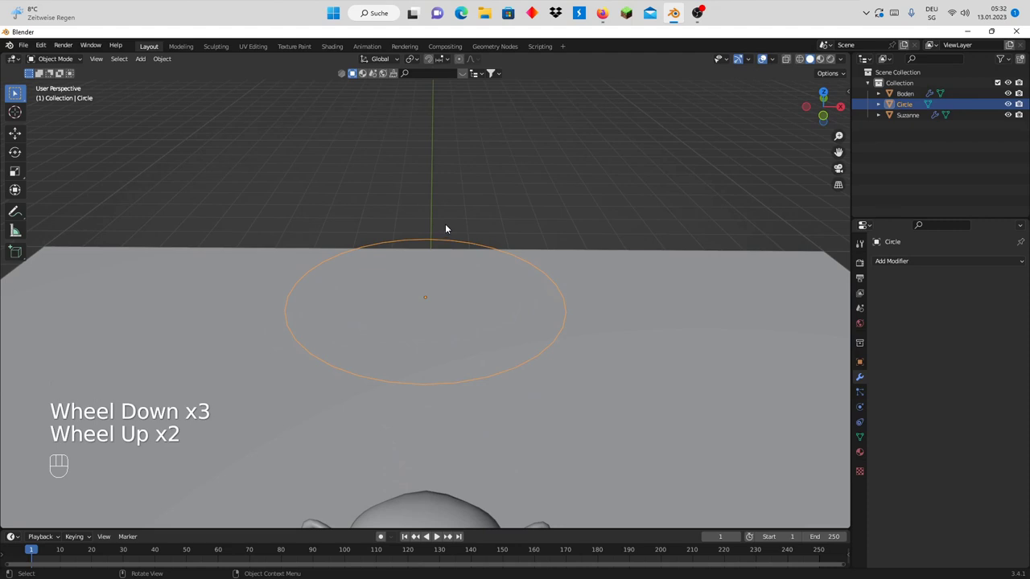
In Edit Mode fill the circle's rim with one face, cycling vertex/edge/face select modes
key("Tab")
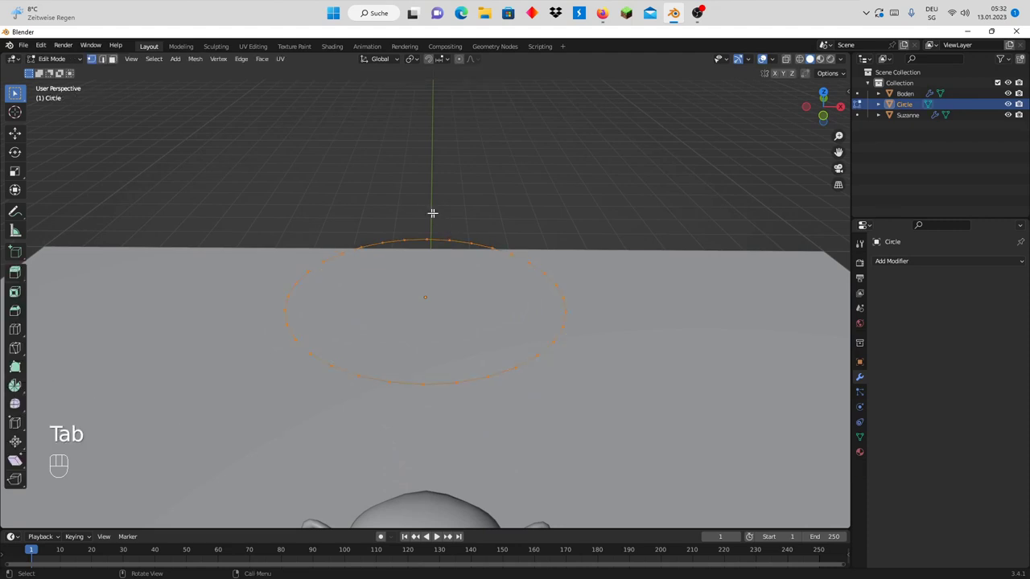
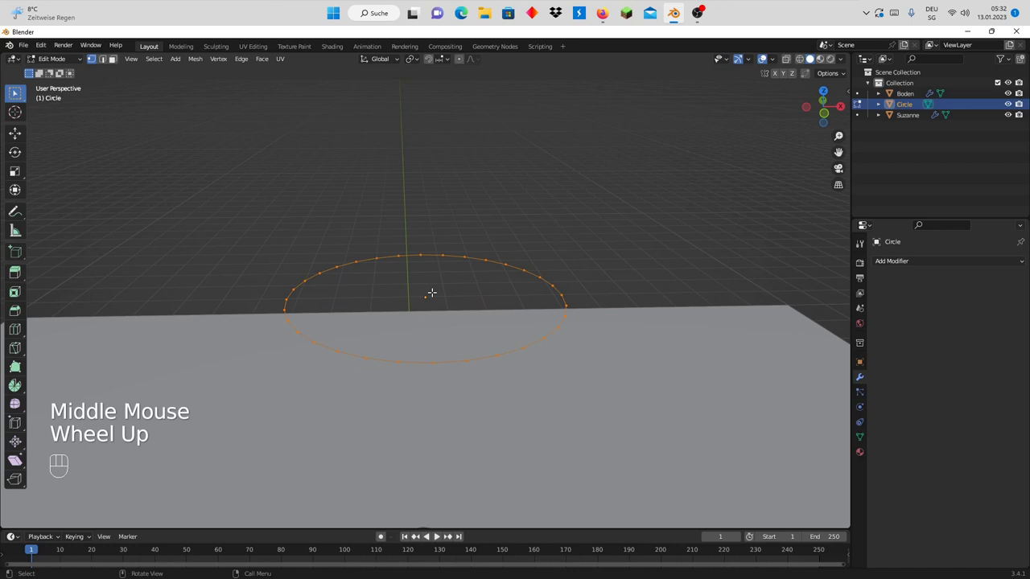
key("f")
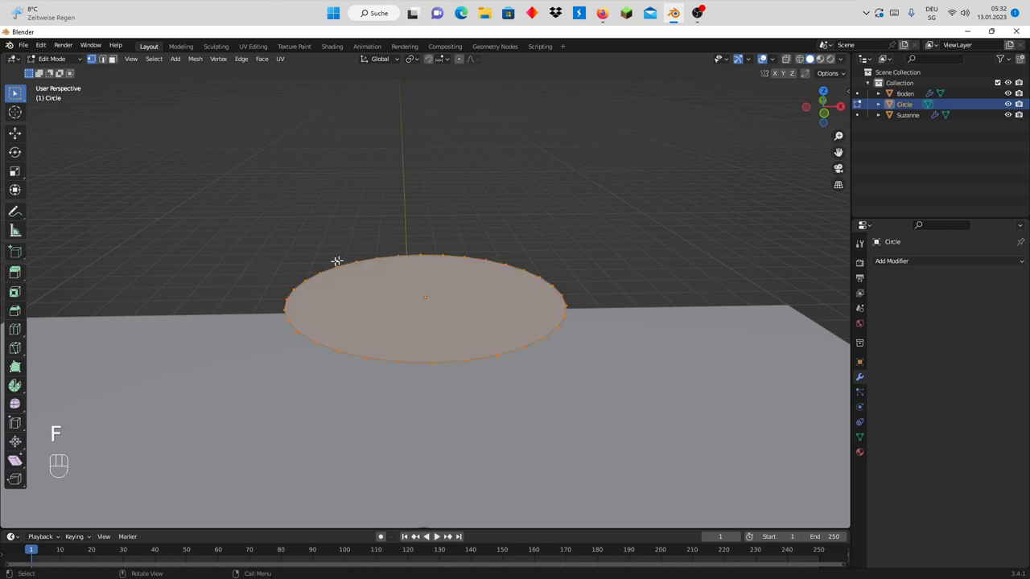
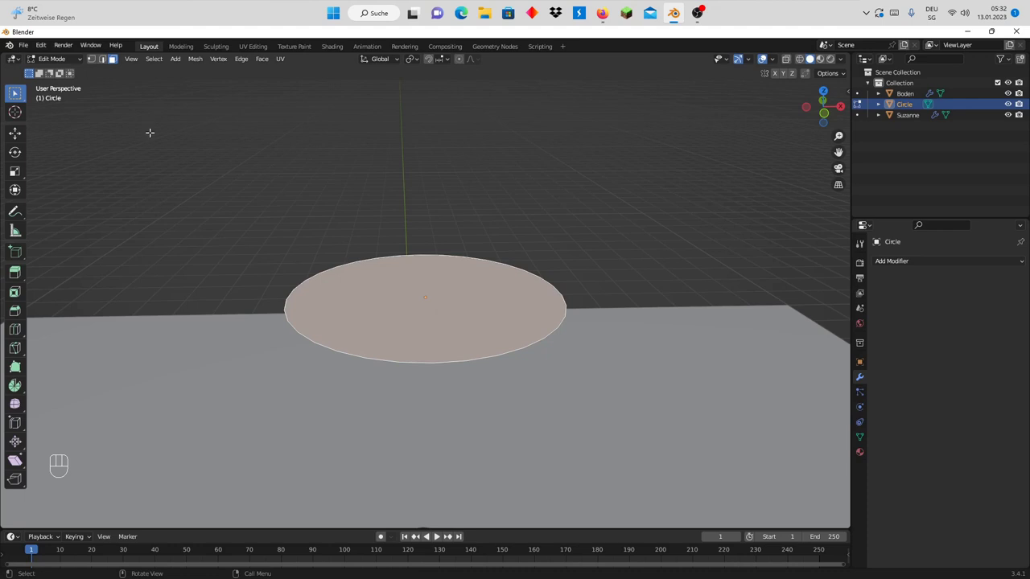
key("1")
key("2")
key("3")
key("1")
key("2")
key("3")
key("2")
key("1")
key("2")
key("3")
key("1")
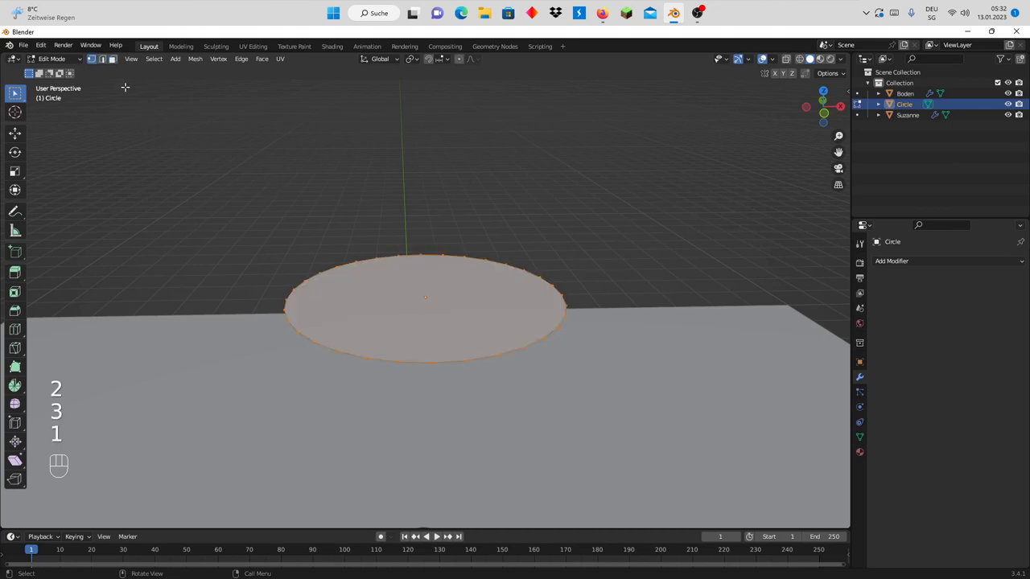
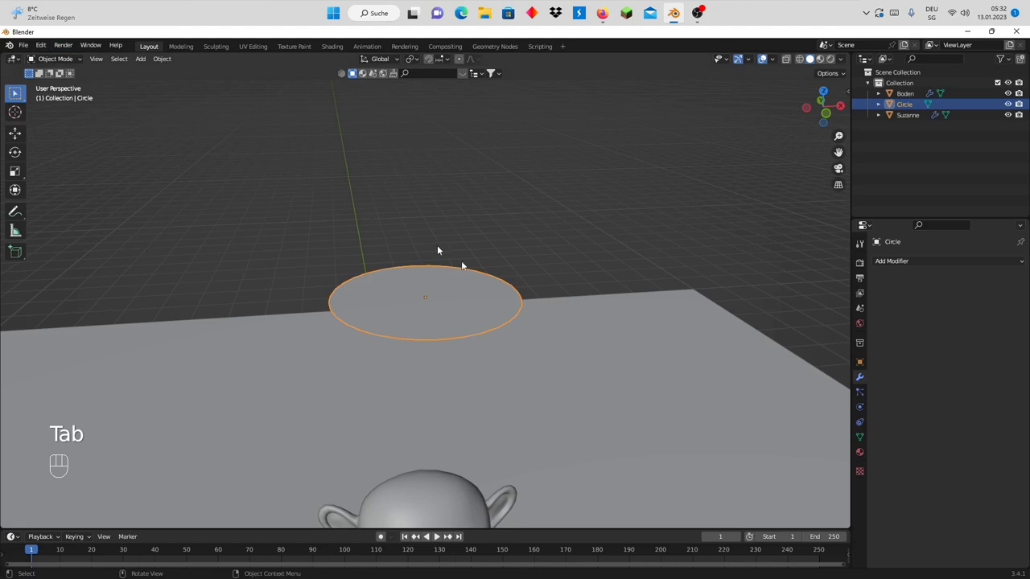
Orbit around the disc and show the Molecular+ tools in the N sidebar
scroll("down", 3)
left_click_drag(554, 305, 551, 278)
left_click_drag(554, 281, 528, 300)
scroll("up", 3)
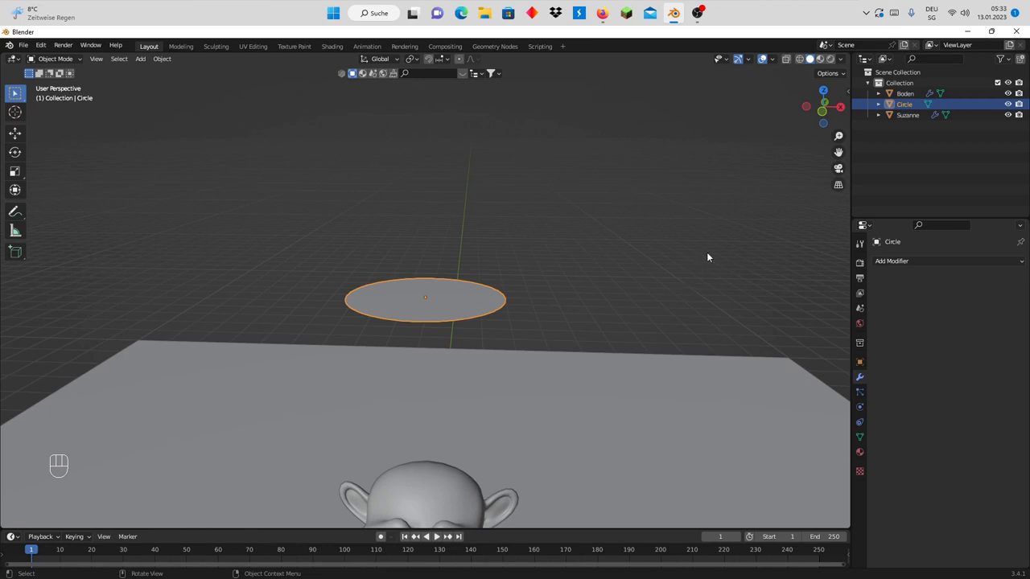
key("n")
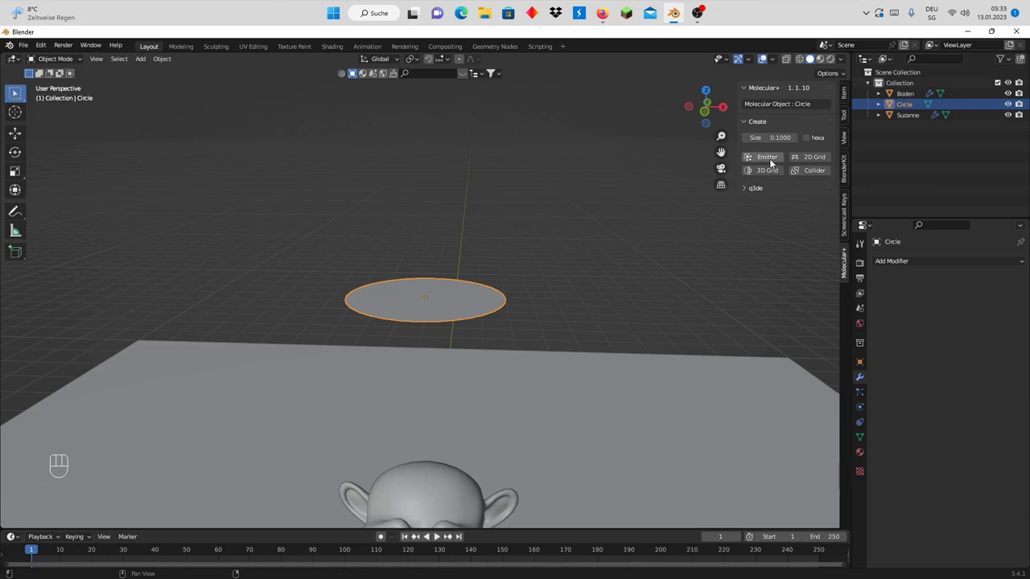
Set the disc as a Molecular+ Emitter of 10000 particles with simulation and timeline end at frame 500
left_click(772, 162)
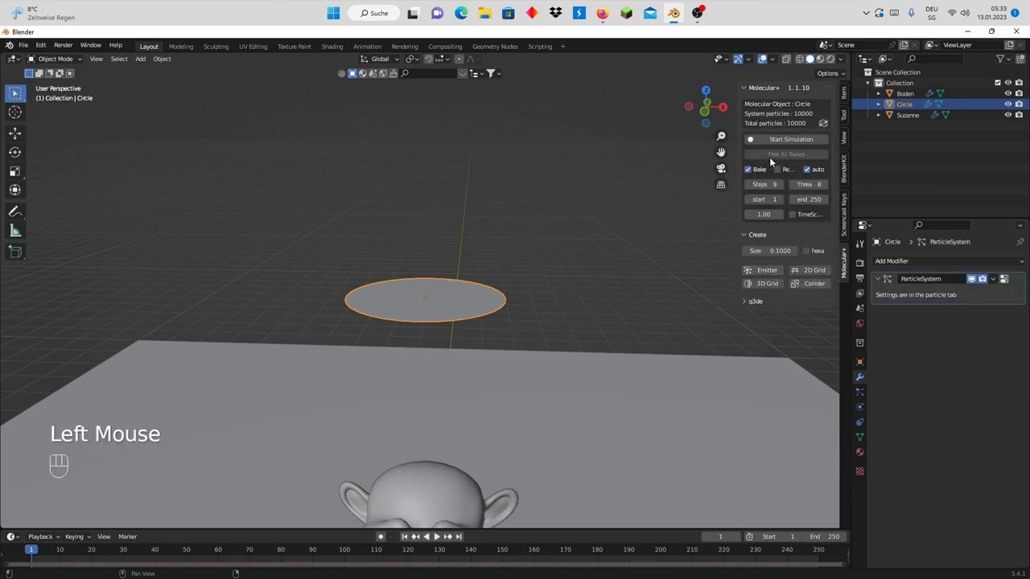
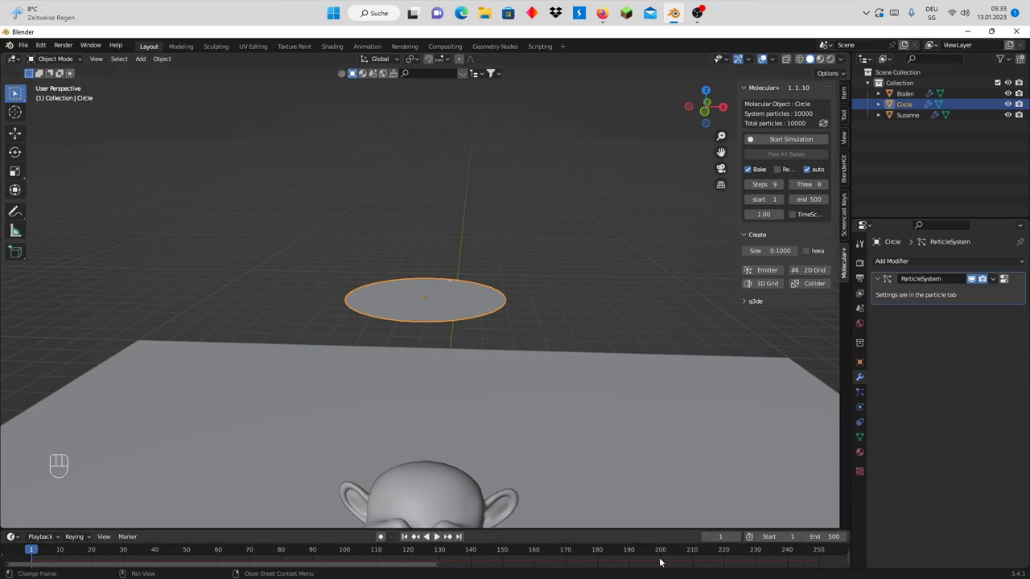
scroll("down", 3)
scroll("down", 3)
scroll("down", 3)
scroll("down", 3)
scroll("down", 3)
scroll("down", 3)
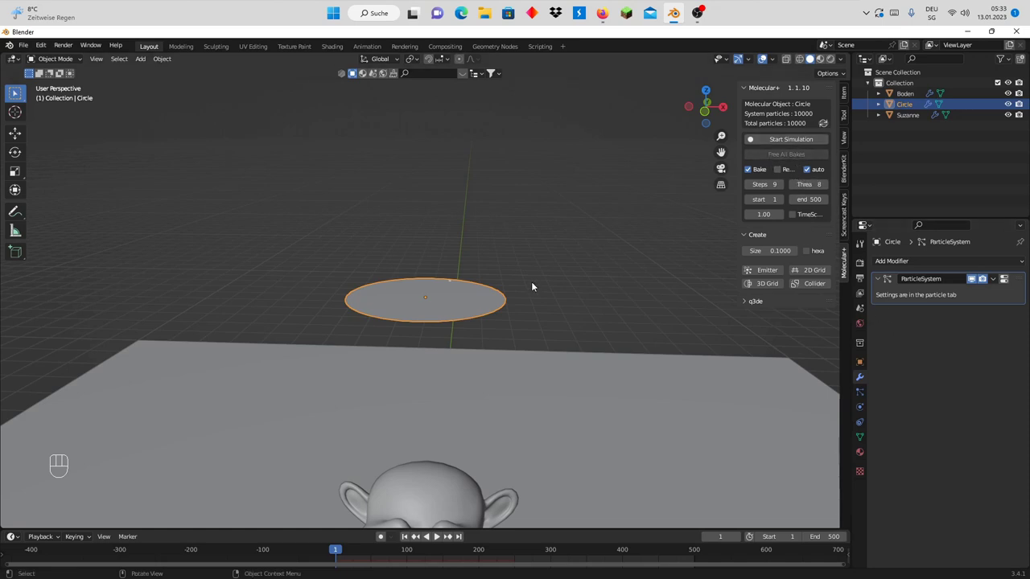
scroll("down", 3)
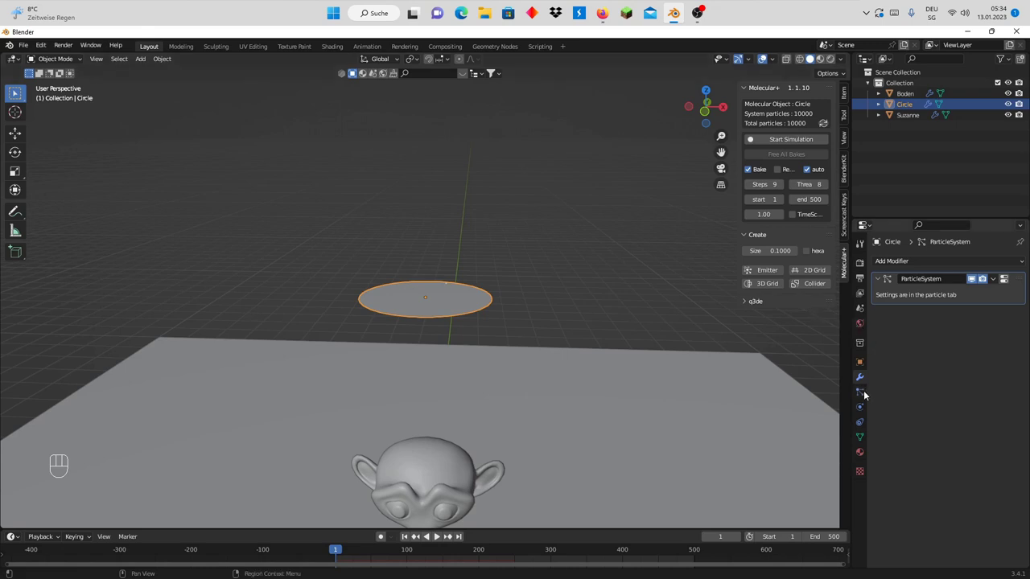
Show the circle emitter's emission settings in Particle Properties
left_click(868, 394)
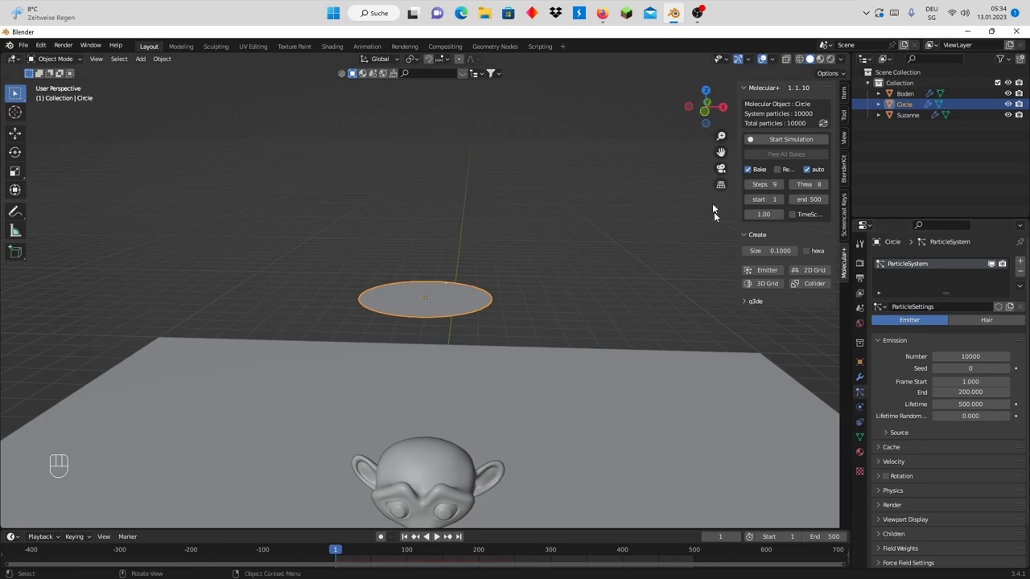
scroll("down", 3)
scroll("down", 3)
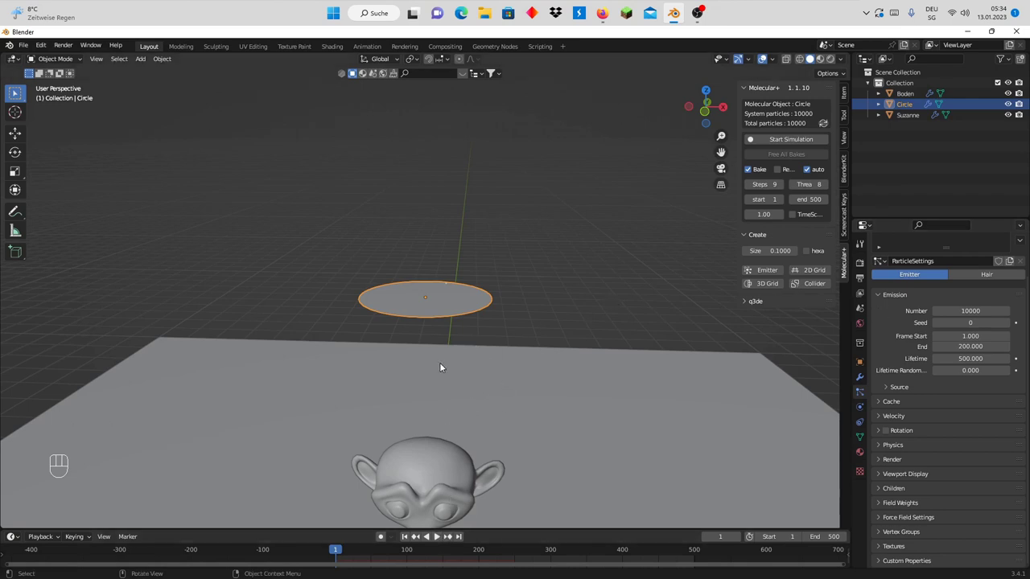
Play the animation so particles rain onto Suzanne and the floor, then stop and rewind to frame 1
key("space")
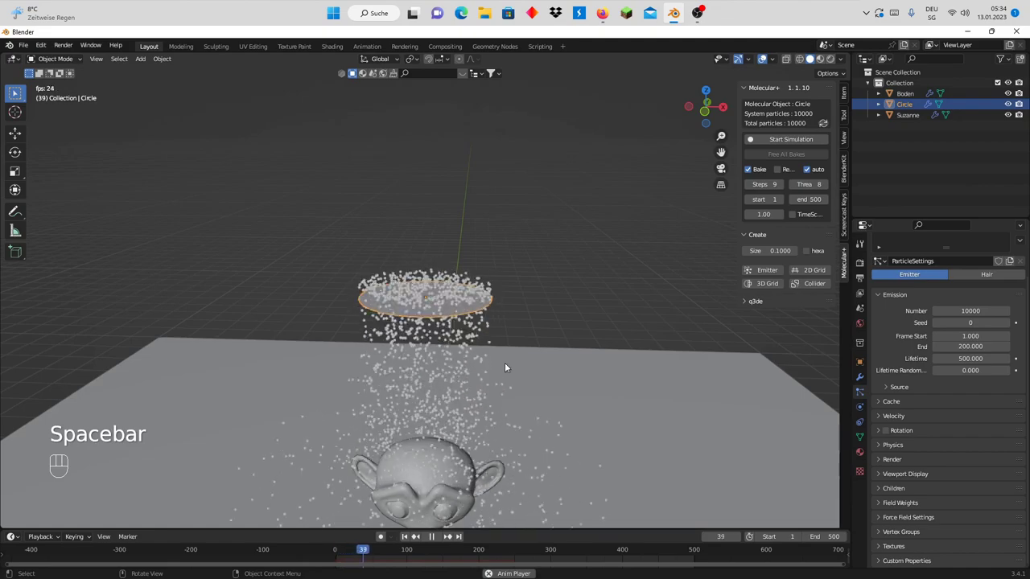
scroll("down", 3)
left_click_drag(486, 402, 493, 387)
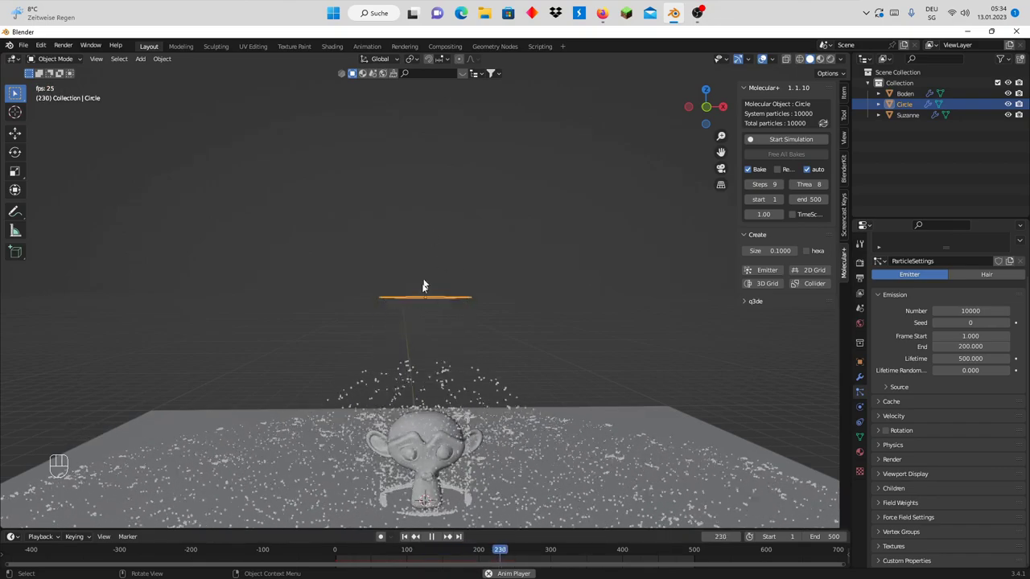
scroll("up", 3)
left_click(439, 539)
left_click(407, 537)
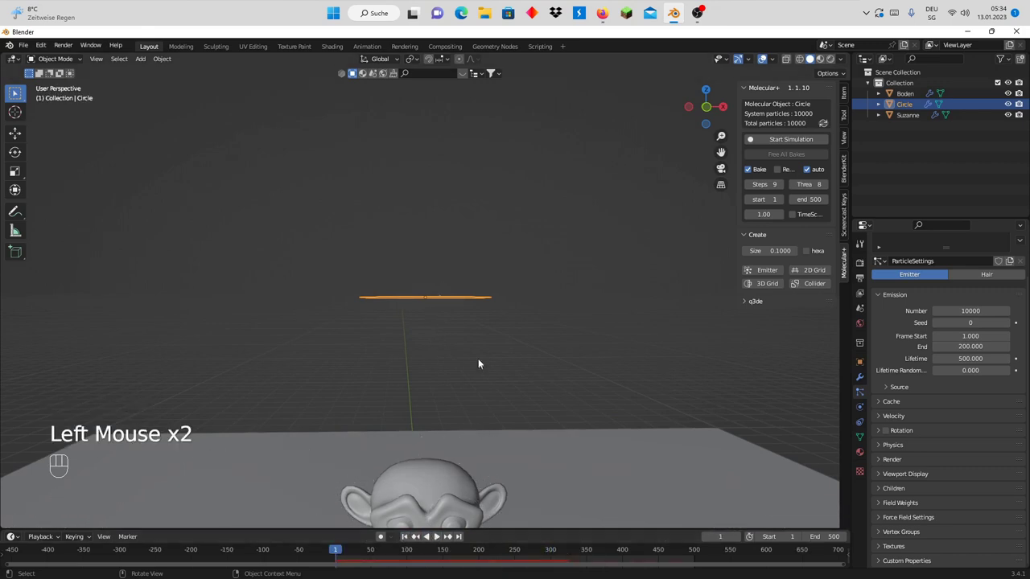
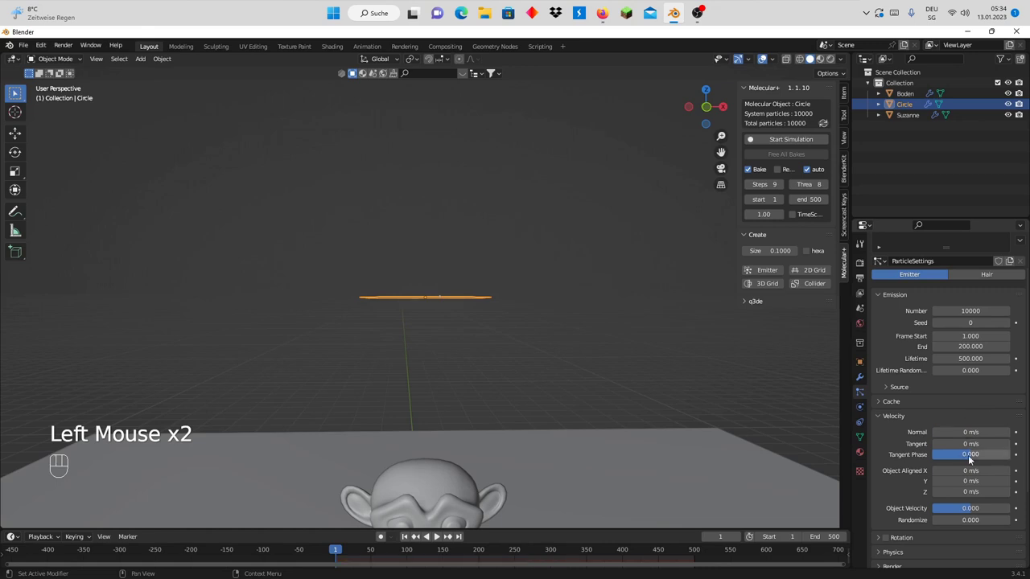
In Field Weights, lower the circle particles' Gravity weight to about 0.4
scroll("down", 3)
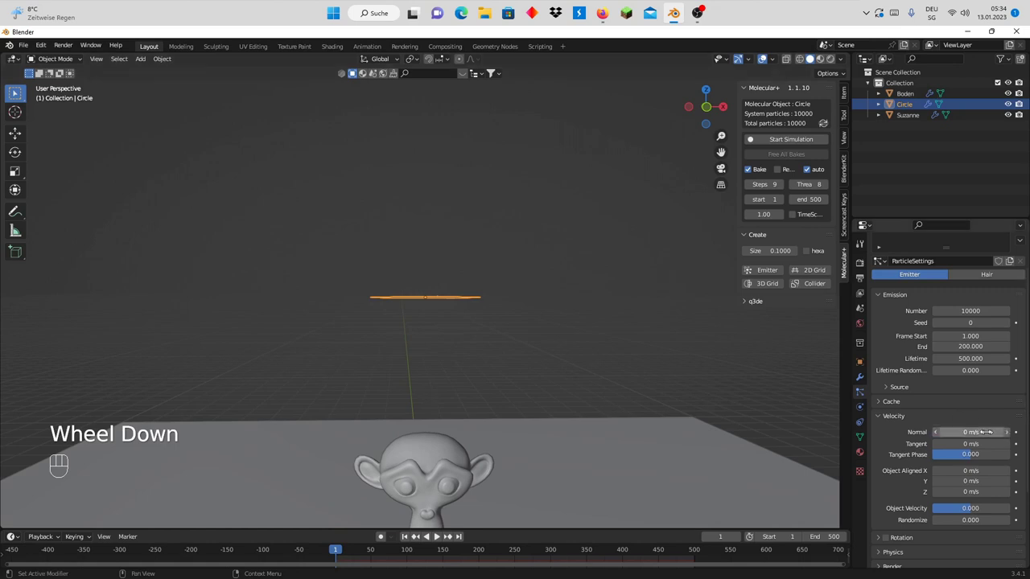
scroll("down", 3)
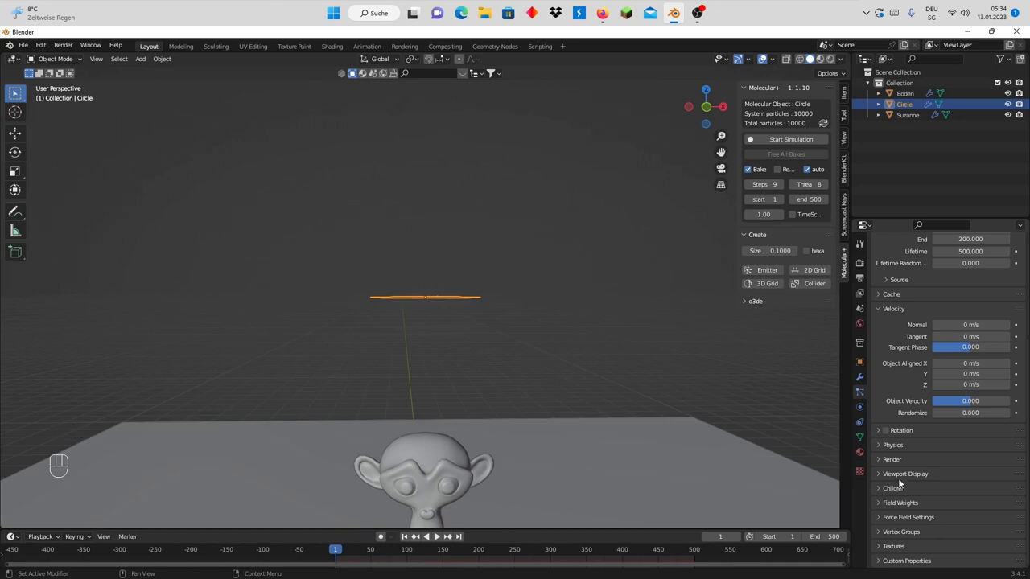
left_click(890, 503)
scroll("down", 3)
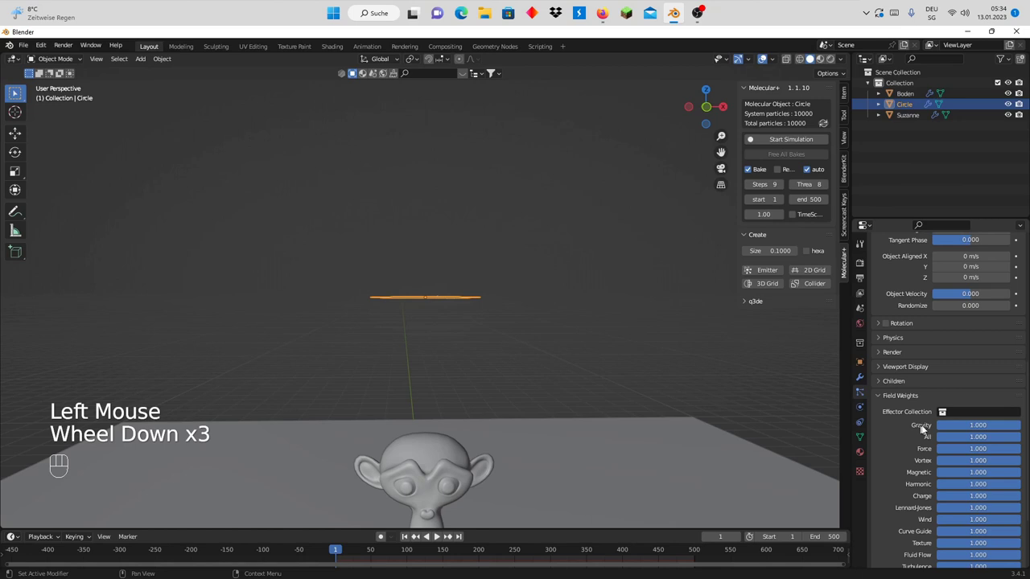
left_click_drag(994, 426, 859, 434)
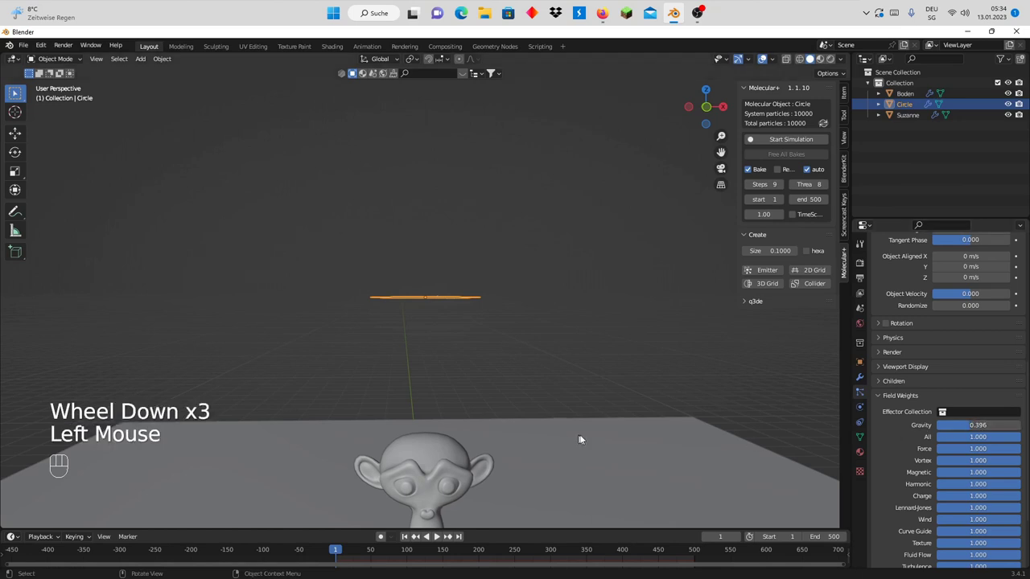
Preview the low-gravity fall, rewind to frame 1 and restore the Gravity weight to 1.0
left_click(444, 538)
scroll("down", 3)
scroll("up", 3)
left_click(433, 538)
left_click(409, 539)
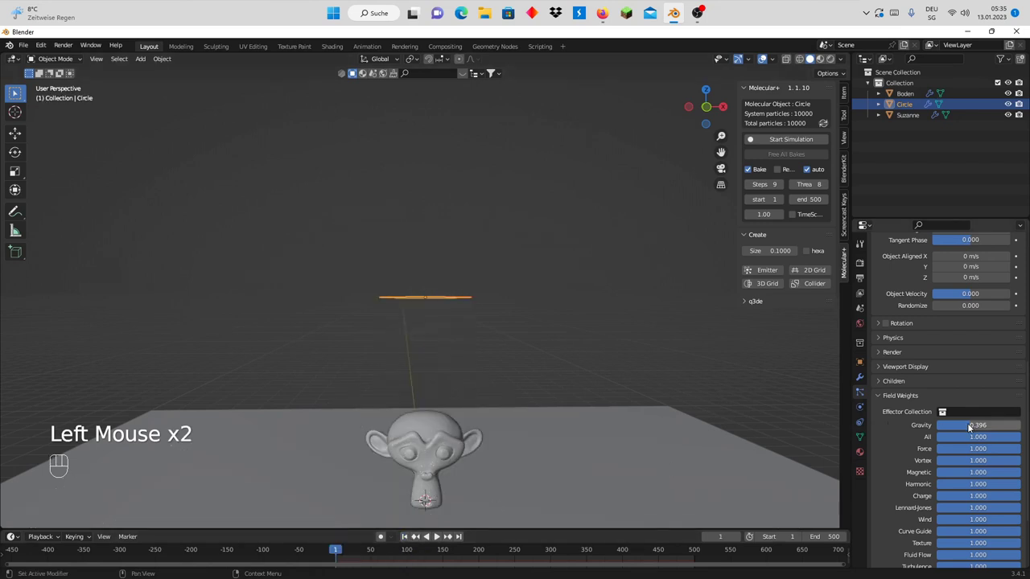
left_click_drag(972, 427, 1022, 428)
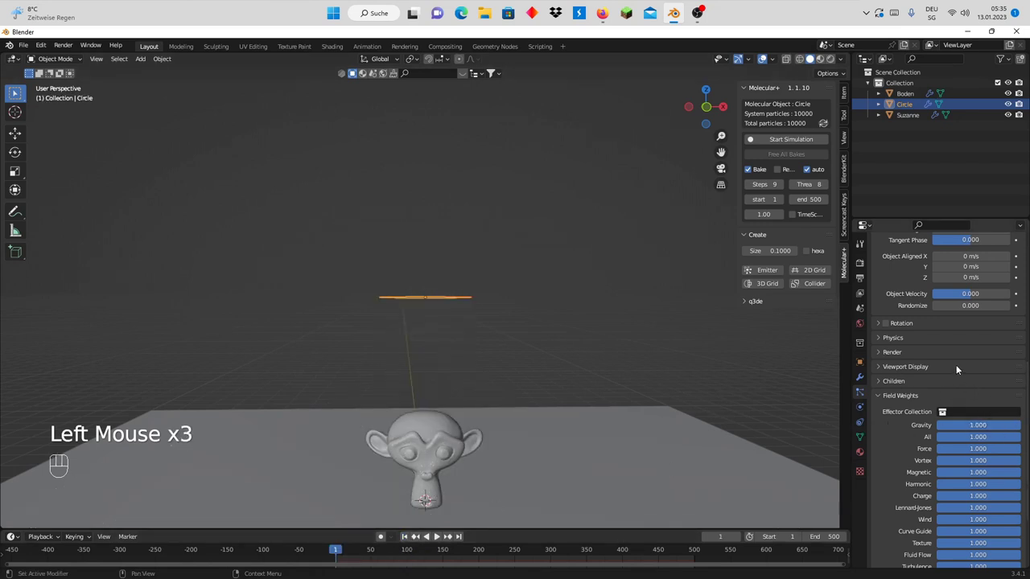
left_click(882, 398)
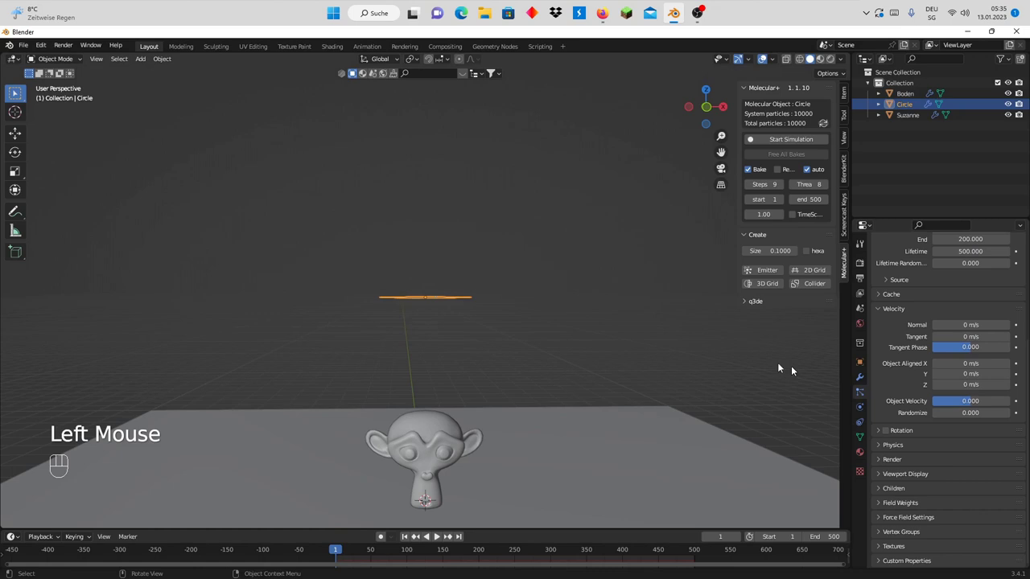
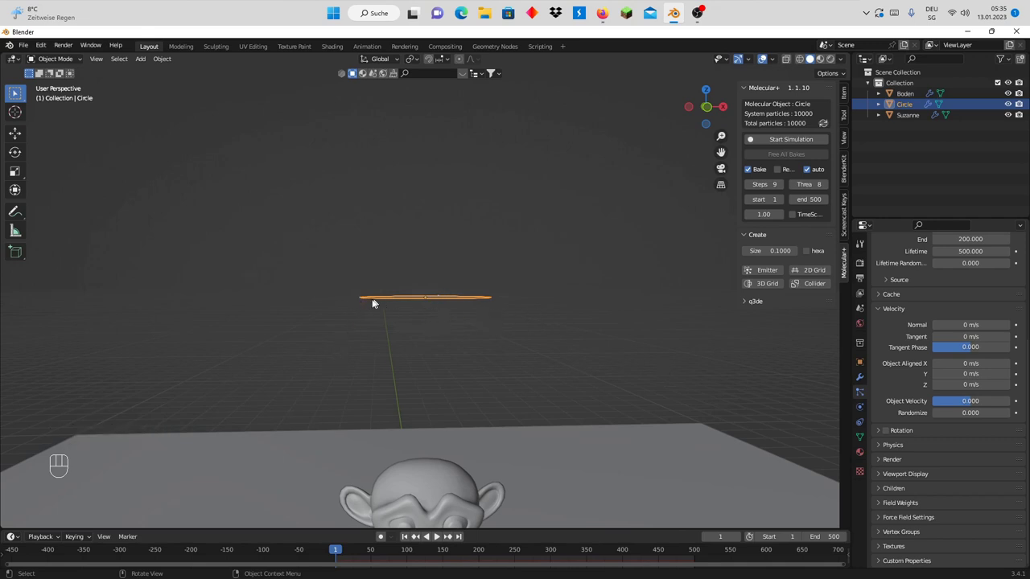
Play the animation and view the particle column pouring down from the circle from several angles
scroll("up", 3)
left_click_drag(483, 319, 491, 296)
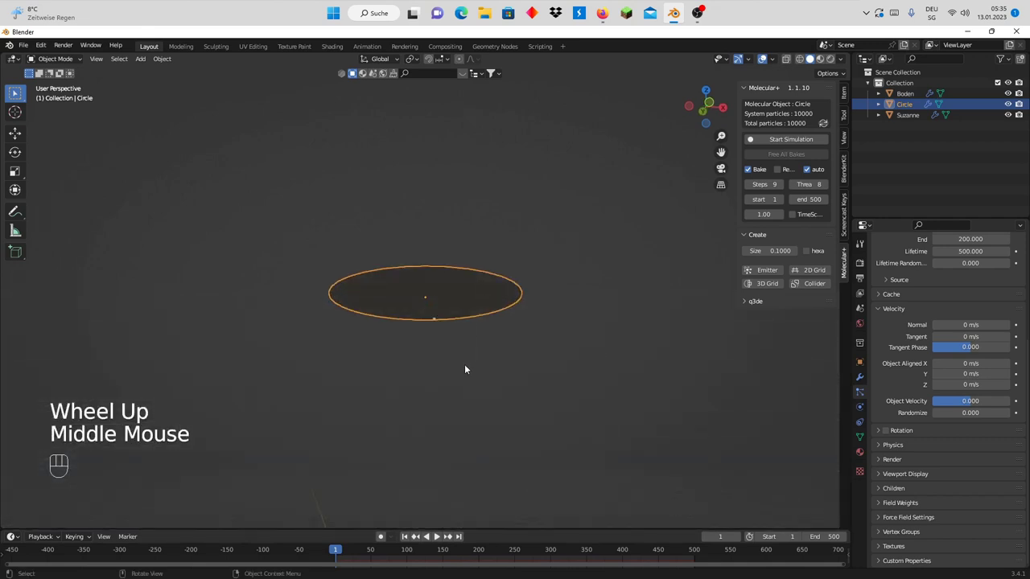
key("space")
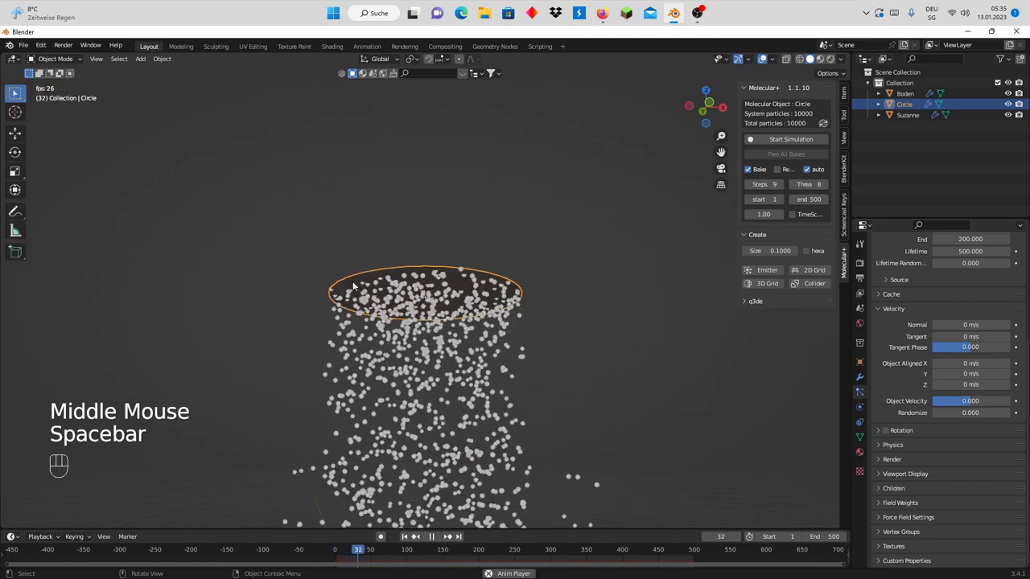
left_click_drag(476, 288, 464, 314)
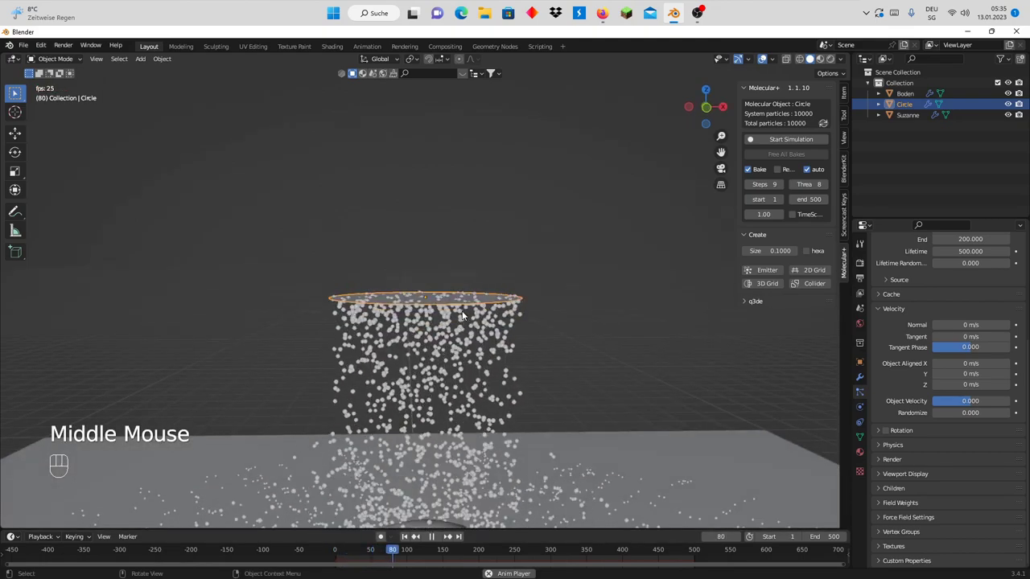
scroll("down", 3)
scroll("up", 3)
middle_click(465, 310)
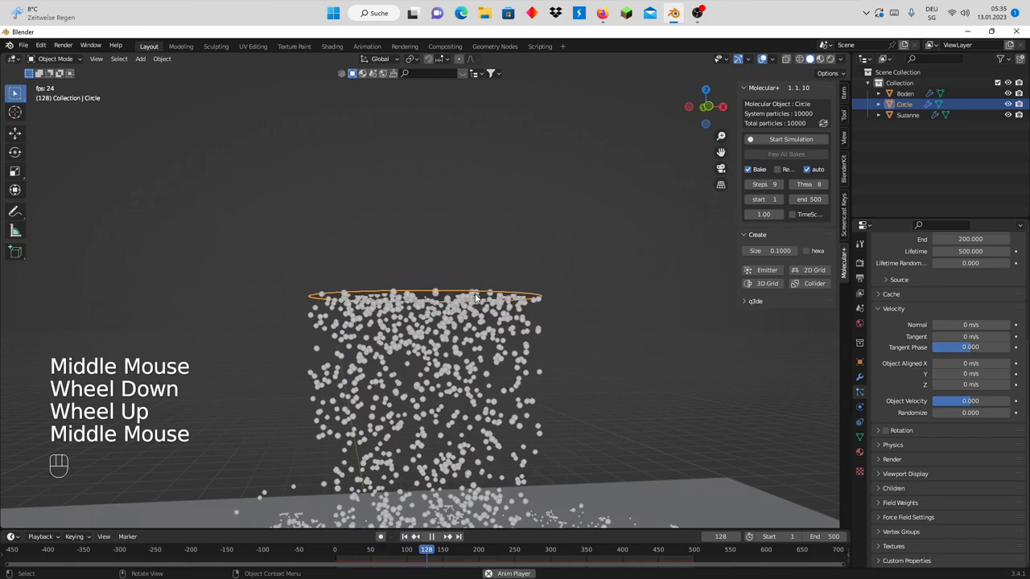
scroll("up", 3)
middle_click(480, 297)
scroll("down", 3)
scroll("down", 3)
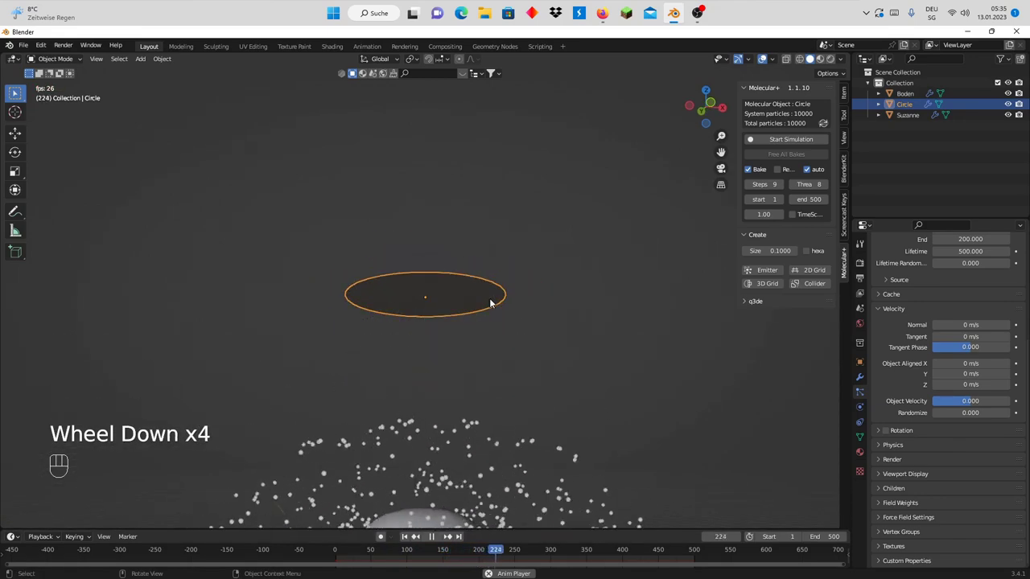
Scale the circle emitter down to about 0.46, stop playback and rewind to frame 1
key("s")
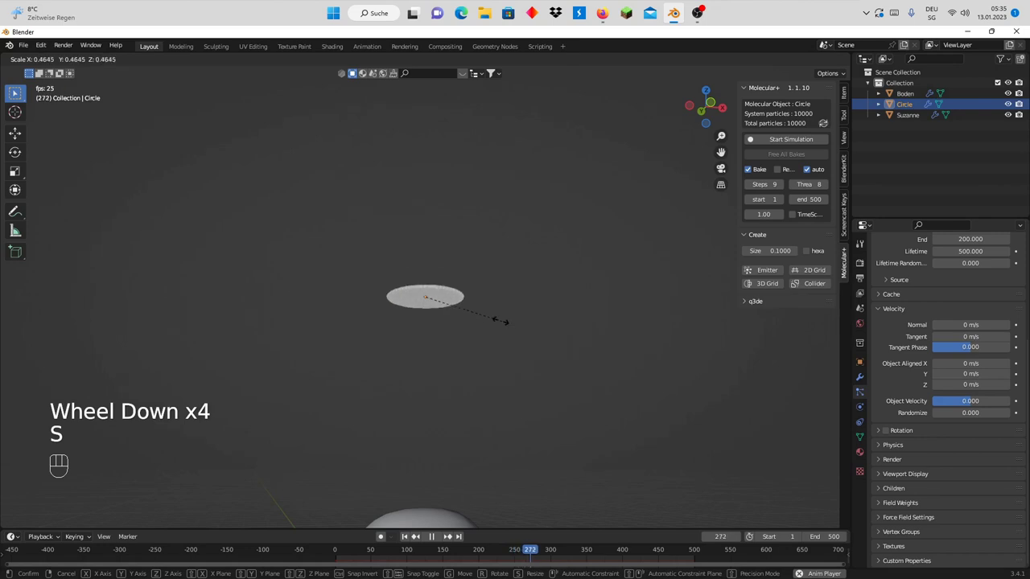
scroll("up", 3)
left_click(410, 540)
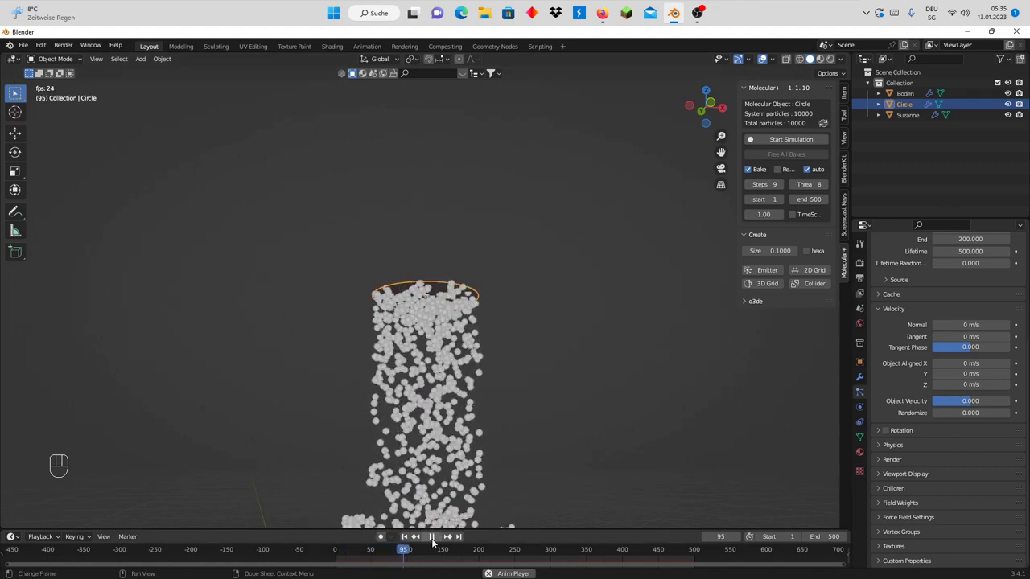
left_click(437, 542)
left_click(408, 538)
scroll("down", 3)
left_click_drag(538, 362, 522, 389)
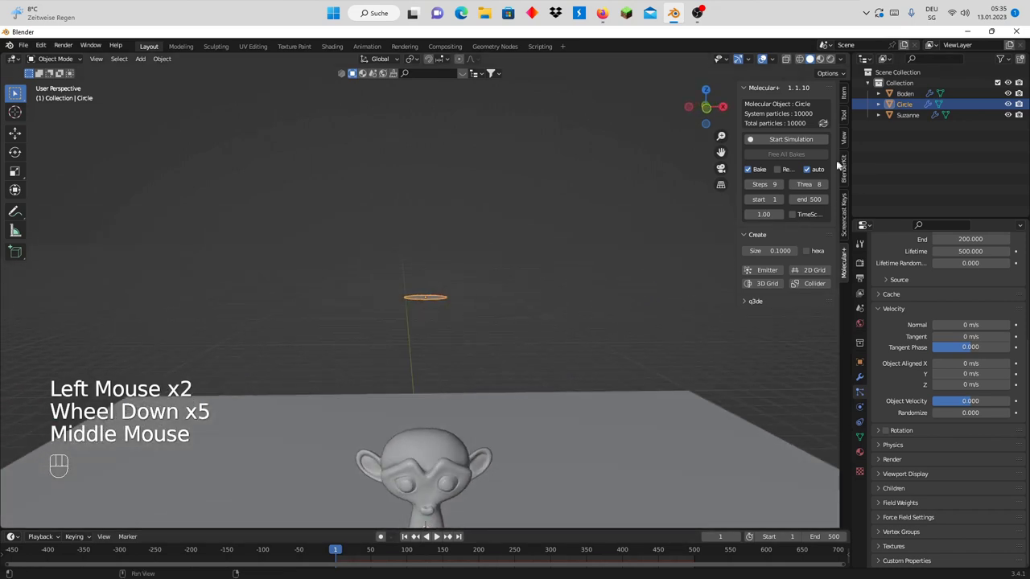
Start the Molecular+ simulation bake for the circle emitter's particles
scroll("up", 3)
left_click_drag(536, 323, 547, 342)
scroll("down", 3)
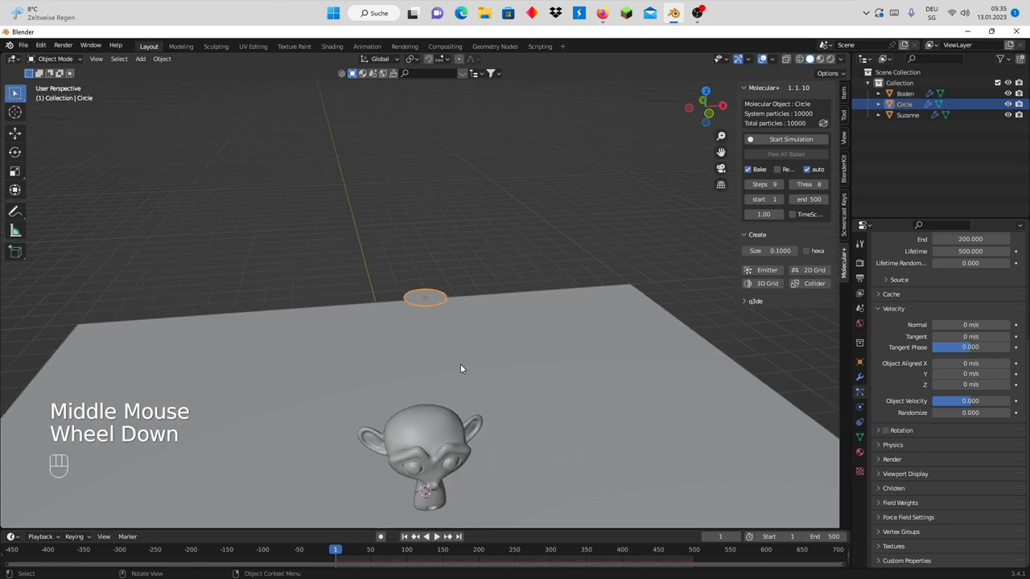
scroll("down", 3)
left_click_drag(460, 367, 454, 342)
scroll("up", 3)
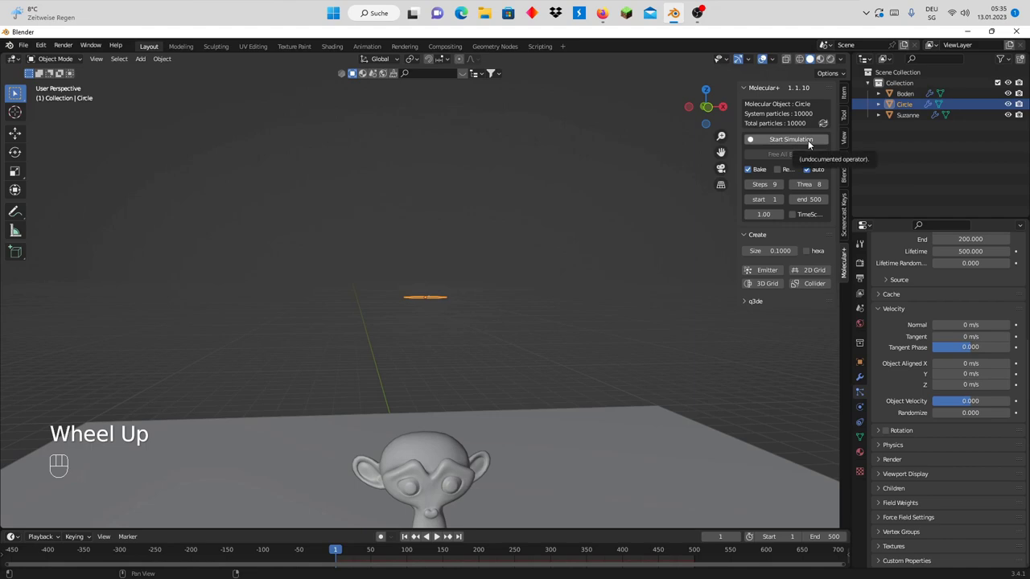
left_click(809, 144)
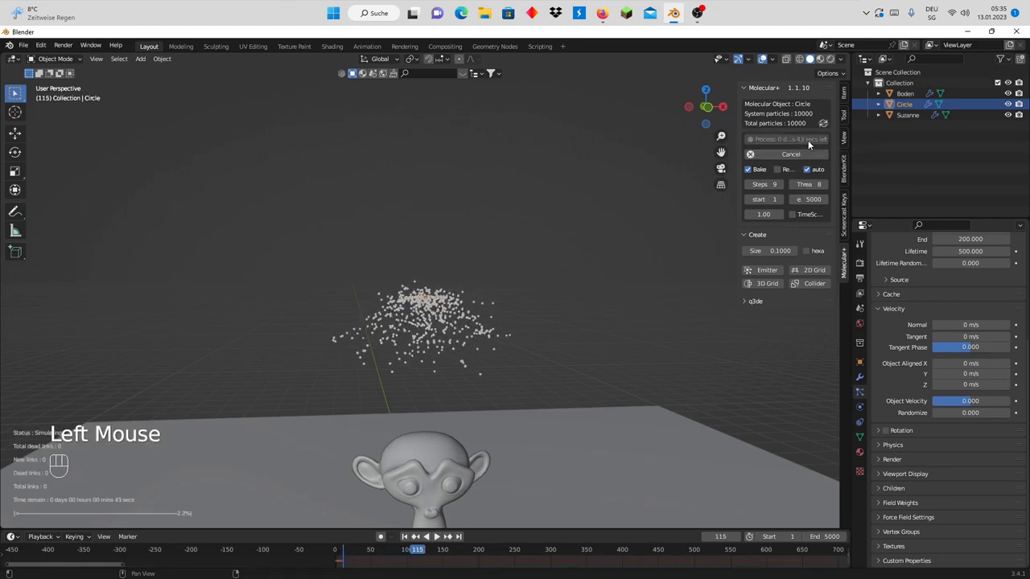
Watch the bake run to completion in about 19 seconds and return to frame 1
left_click_drag(512, 299, 496, 298)
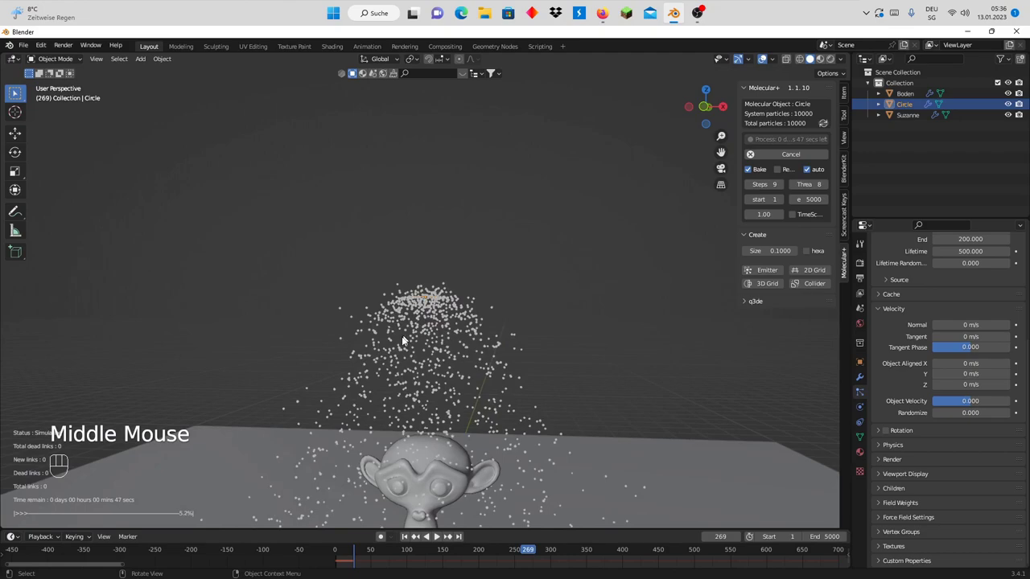
scroll("up", 3)
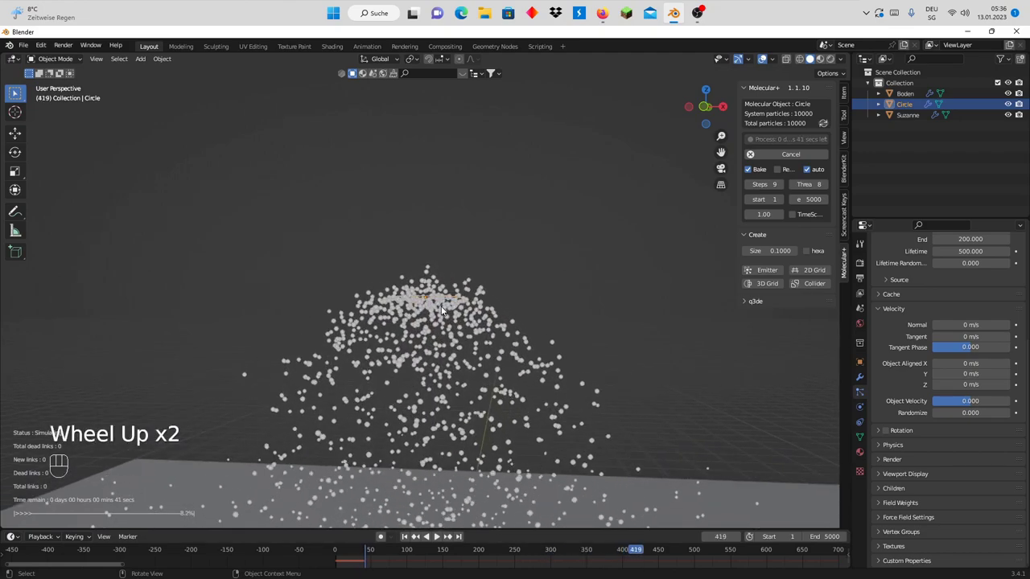
scroll("up", 3)
scroll("down", 3)
middle_click(479, 329)
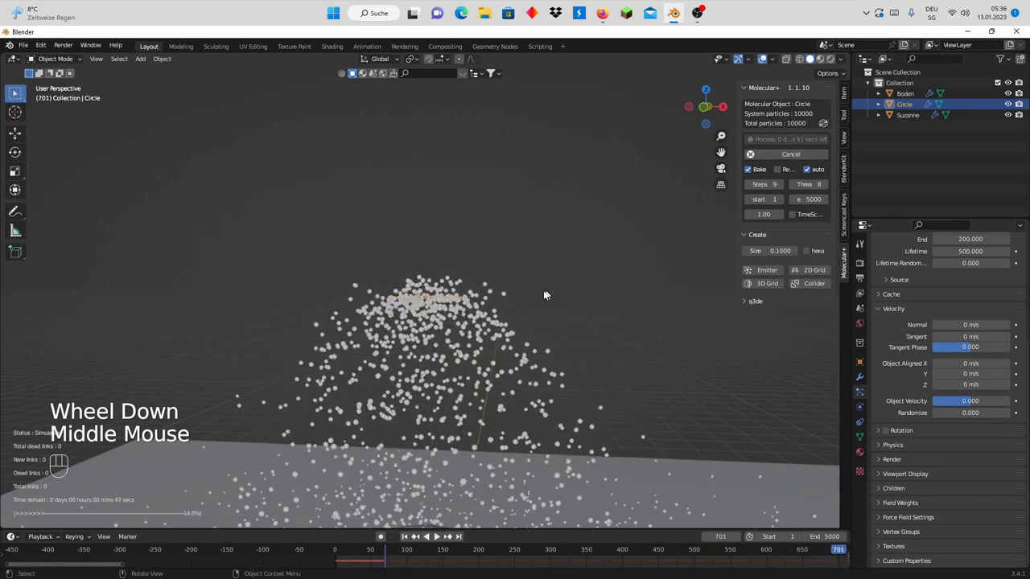
middle_click(574, 281)
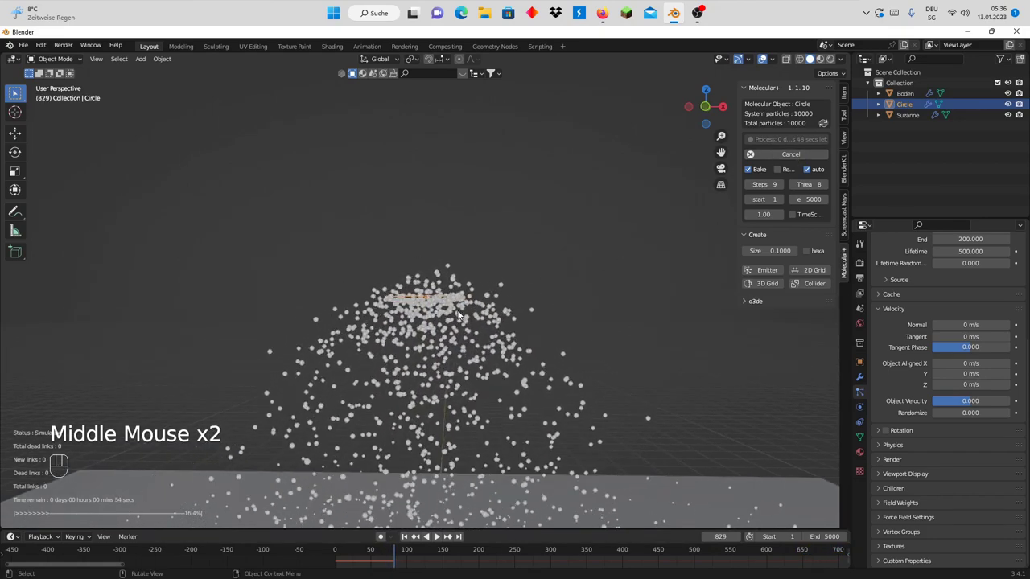
scroll("up", 3)
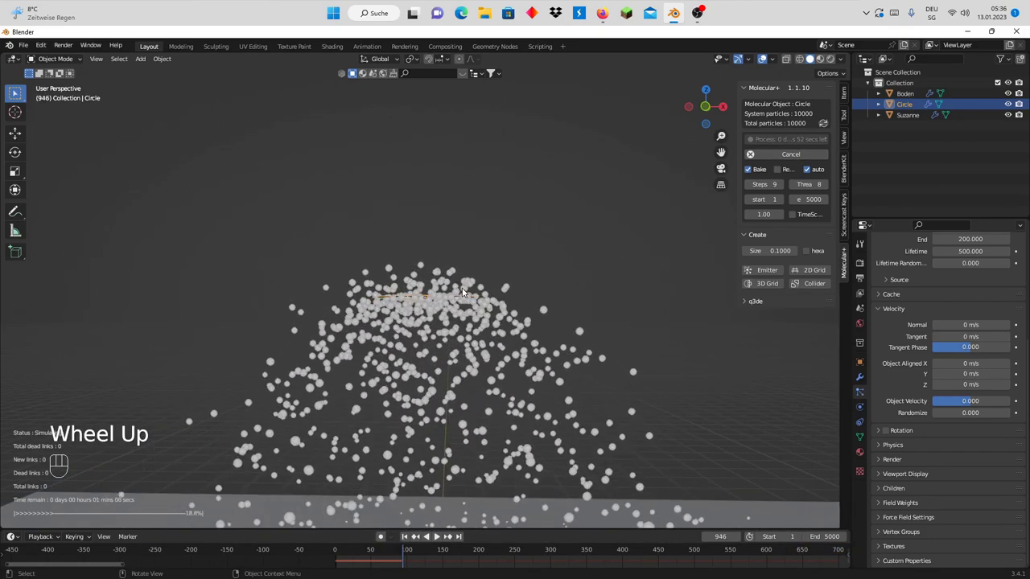
scroll("down", 3)
scroll("down", 3)
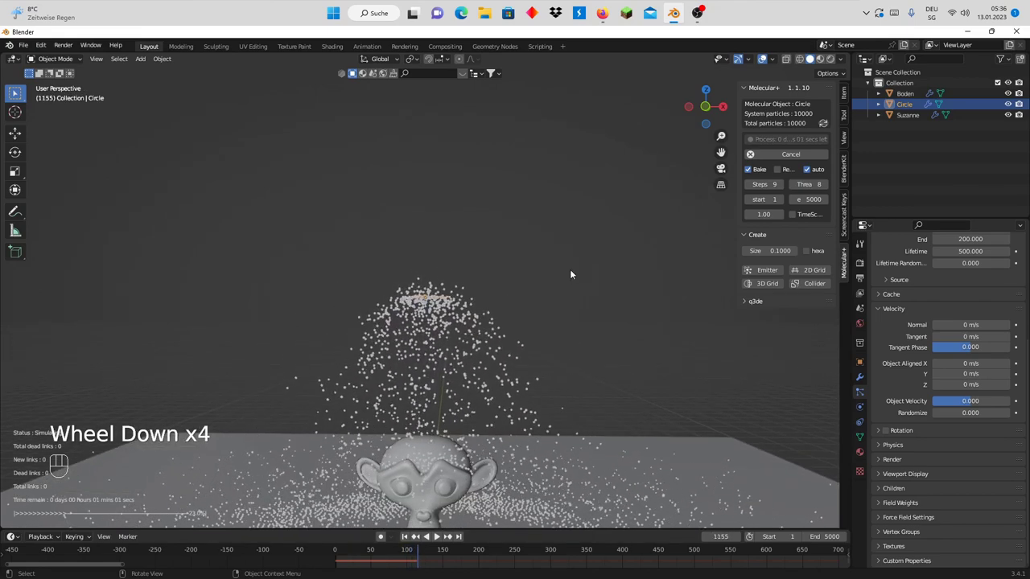
left_click(794, 159)
scroll("up", 3)
scroll("up", 3)
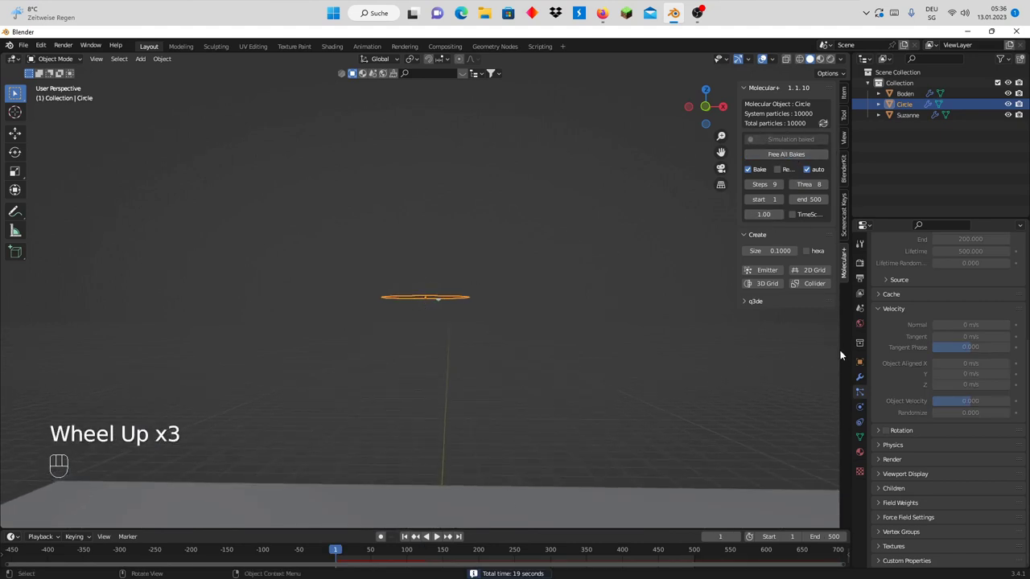
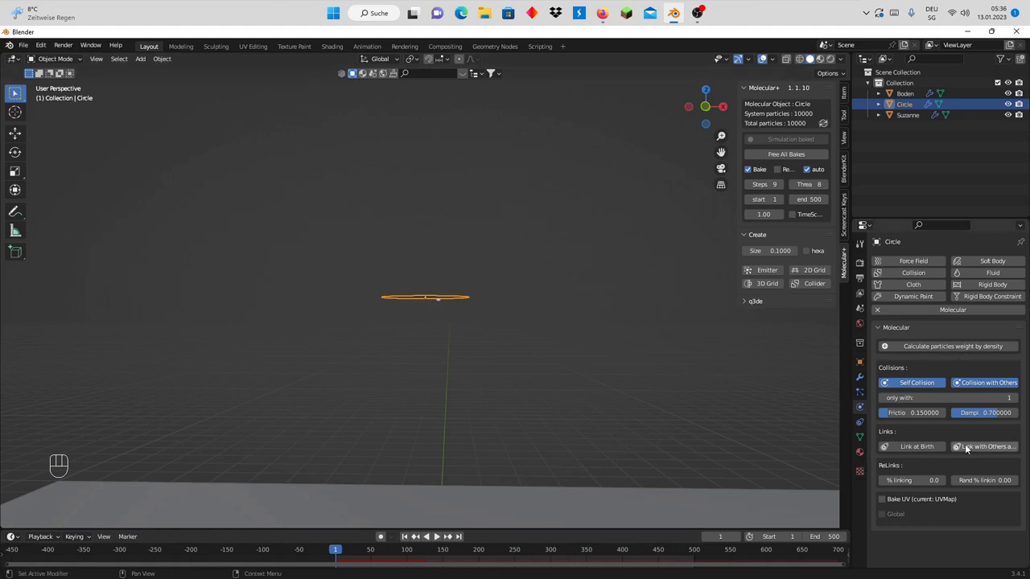
Enable Link at Birth in the circle's Molecular link settings (16 max links)
left_click(918, 451)
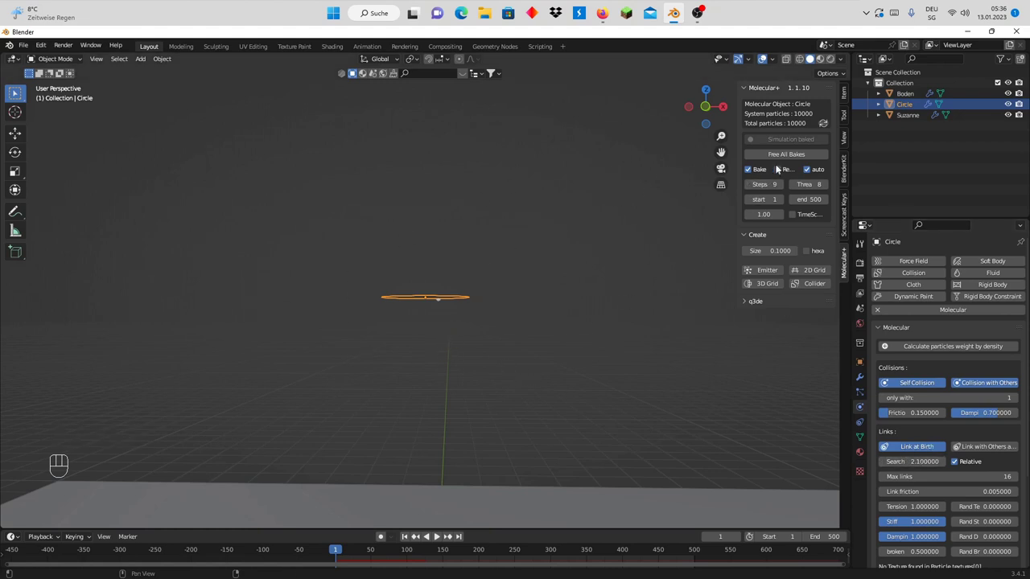
Free all existing bakes and start a new Molecular+ bake with linking enabled
left_click(781, 156)
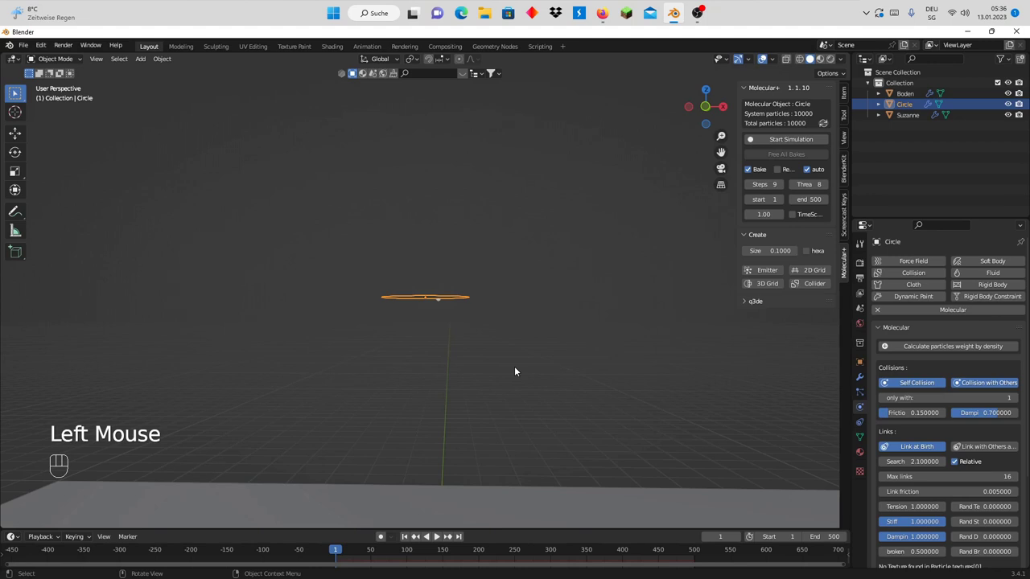
left_click(793, 144)
scroll("up", 3)
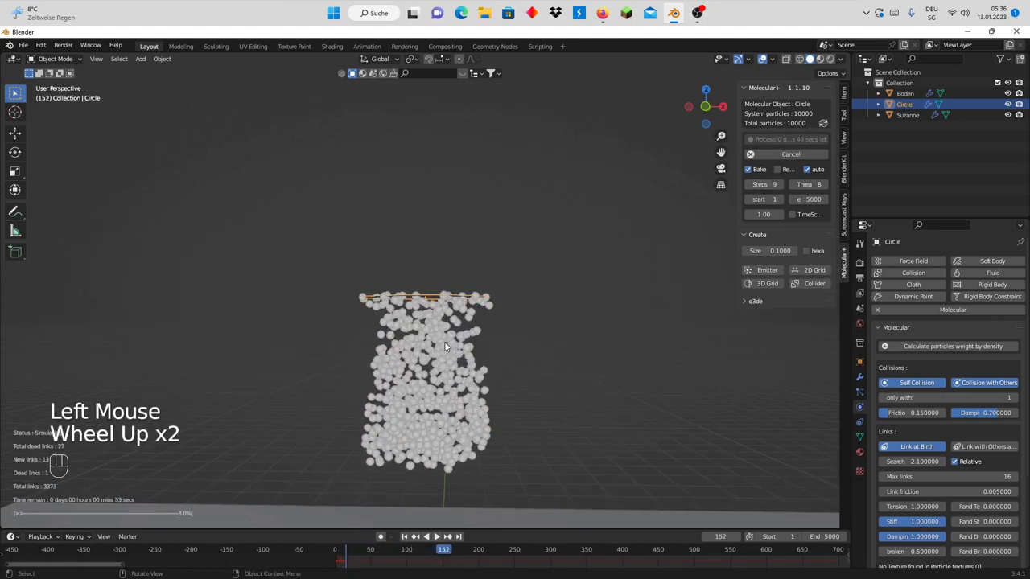
scroll("down", 3)
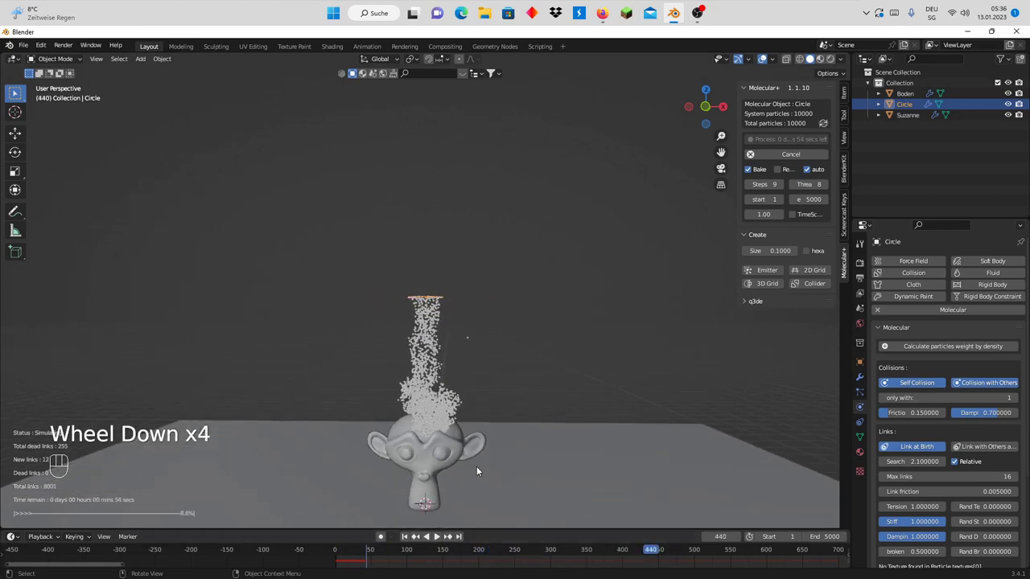
scroll("up", 3)
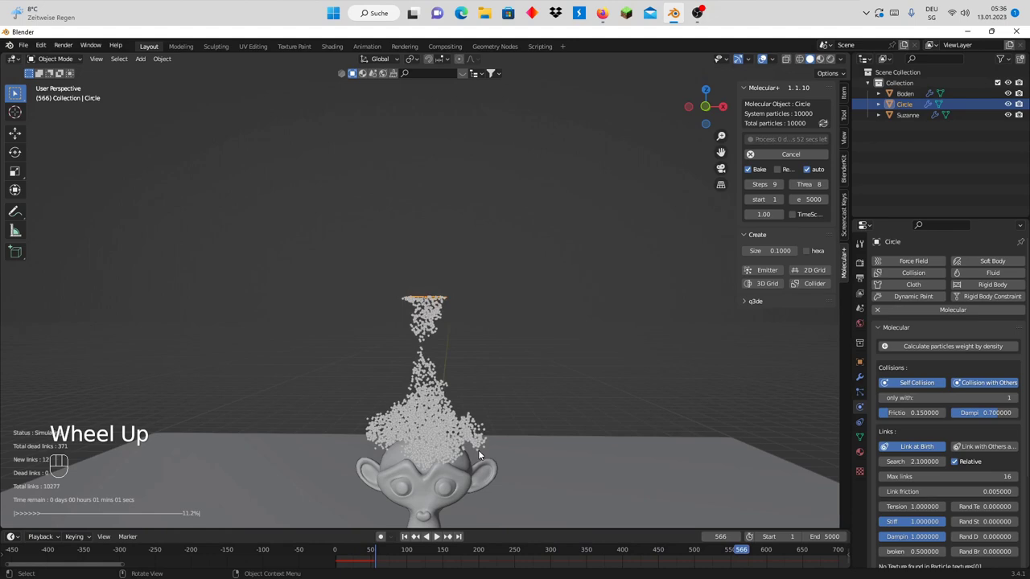
Watch the linked clumps pile over Suzanne, then stop the bake after about 26 seconds
left_click_drag(457, 443, 483, 376)
scroll("up", 3)
scroll("up", 3)
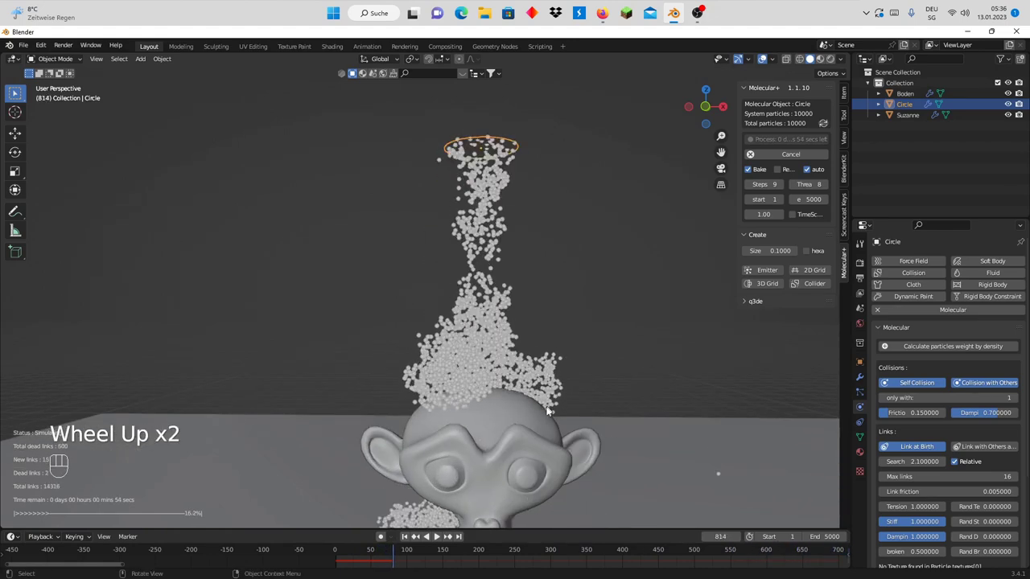
scroll("down", 3)
scroll("up", 3)
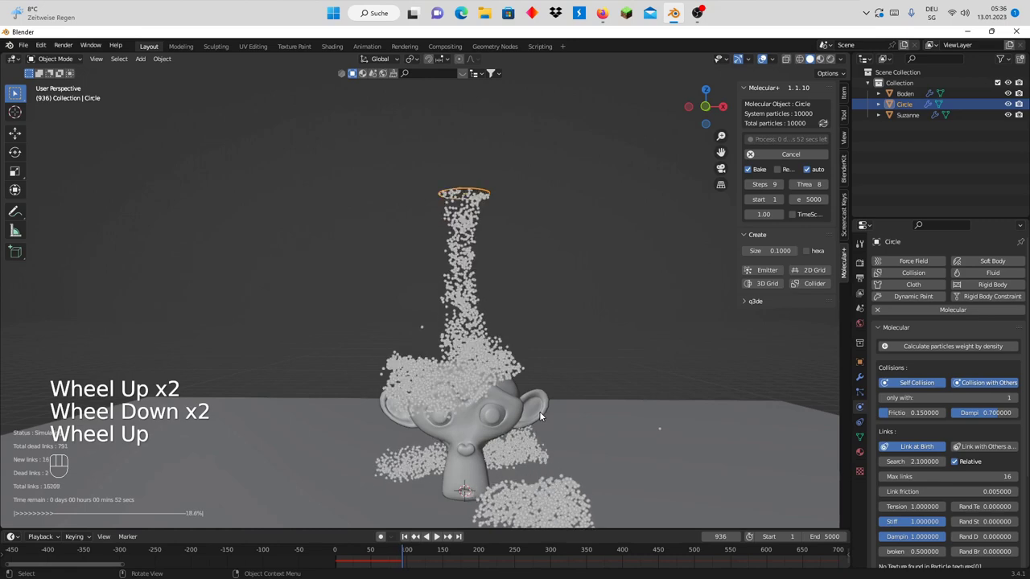
scroll("up", 3)
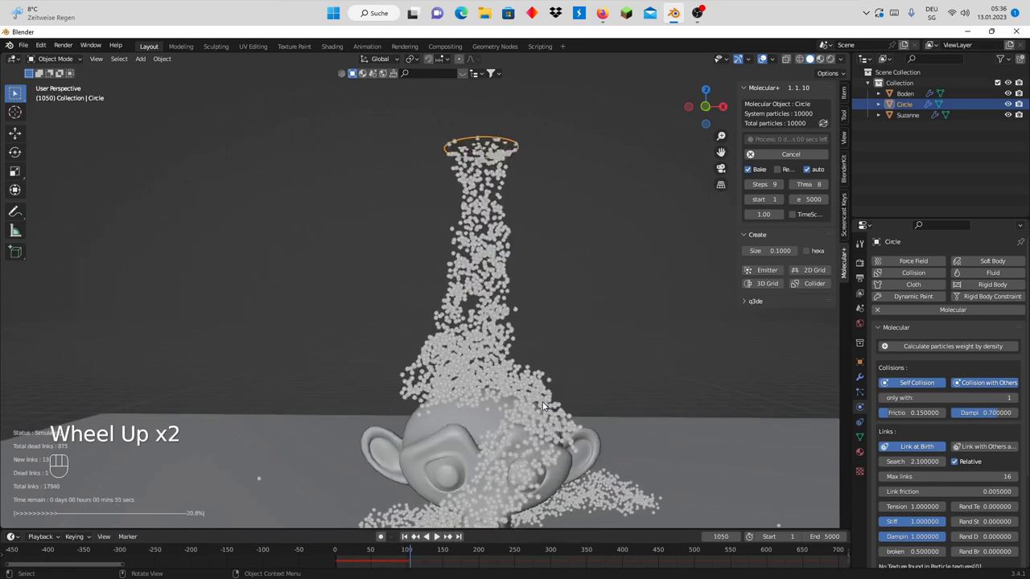
scroll("down", 3)
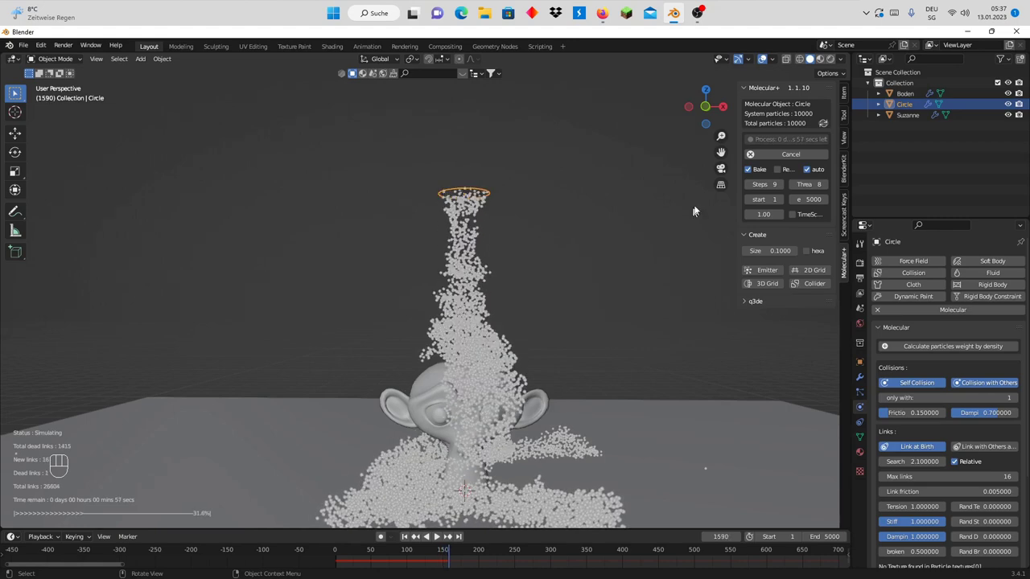
left_click(793, 155)
scroll("down", 3)
left_click(456, 229)
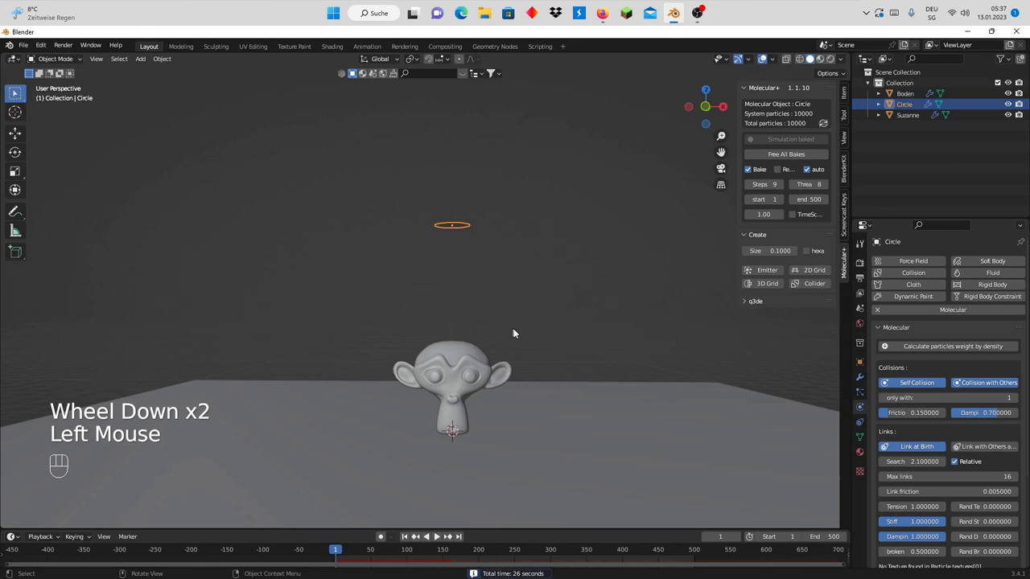
Nudge the circle vertically, then scale Suzanne and the Boden plane up by about 1.74
key("g")
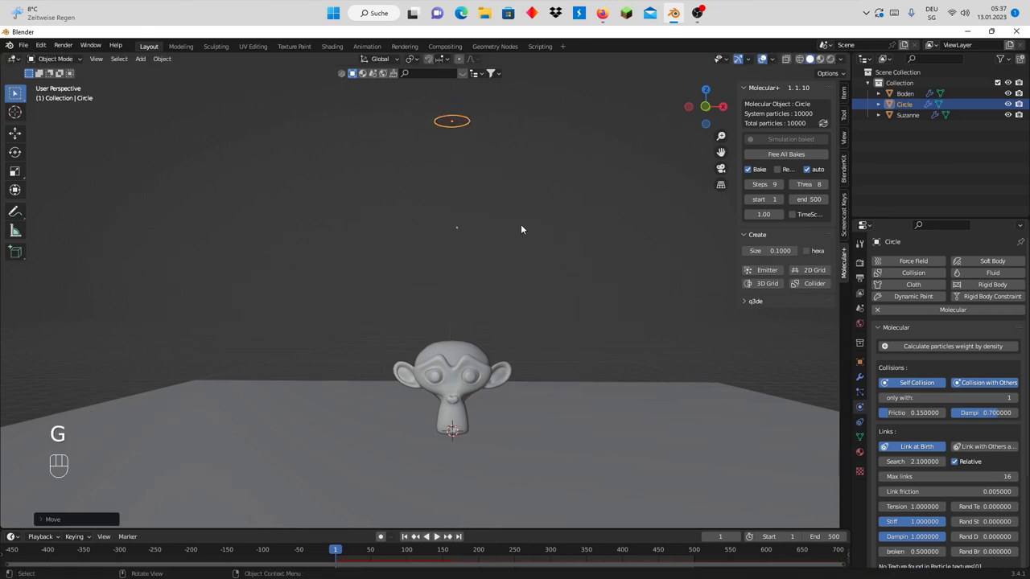
scroll("down", 3)
scroll("down", 3)
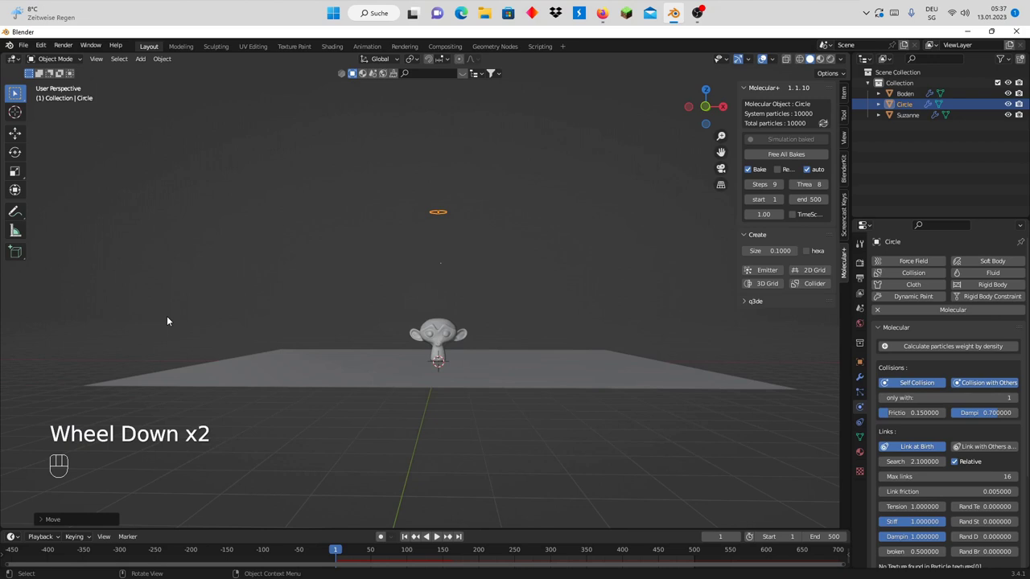
left_click_drag(192, 325, 717, 454)
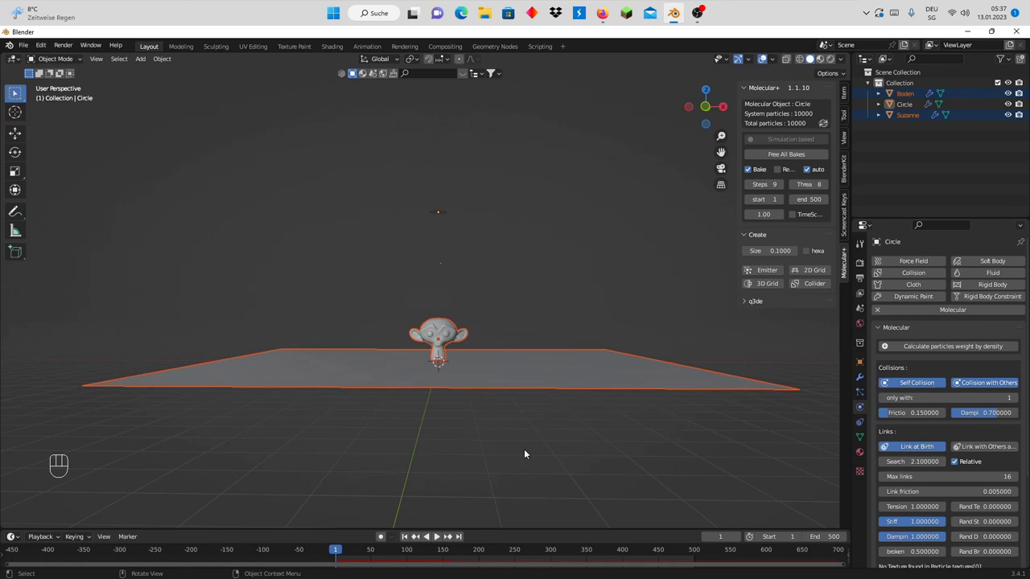
key("s")
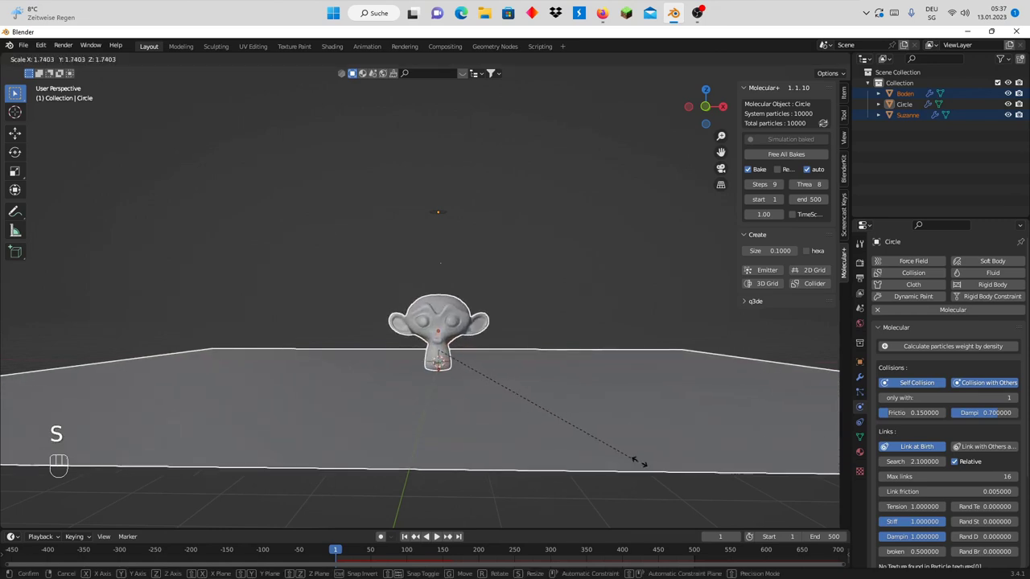
scroll("up", 3)
scroll("down", 3)
scroll("up", 3)
scroll("up", 3)
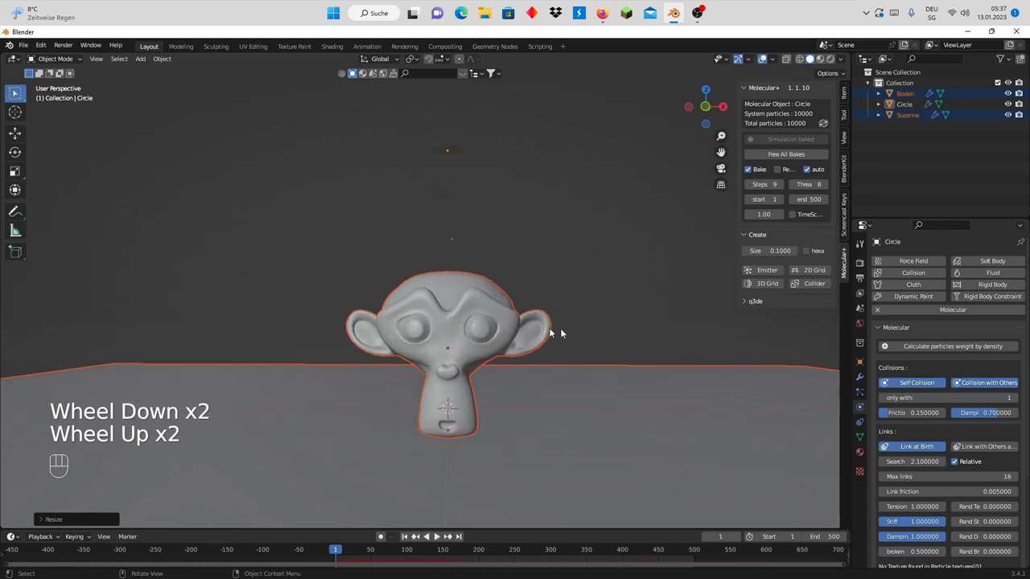
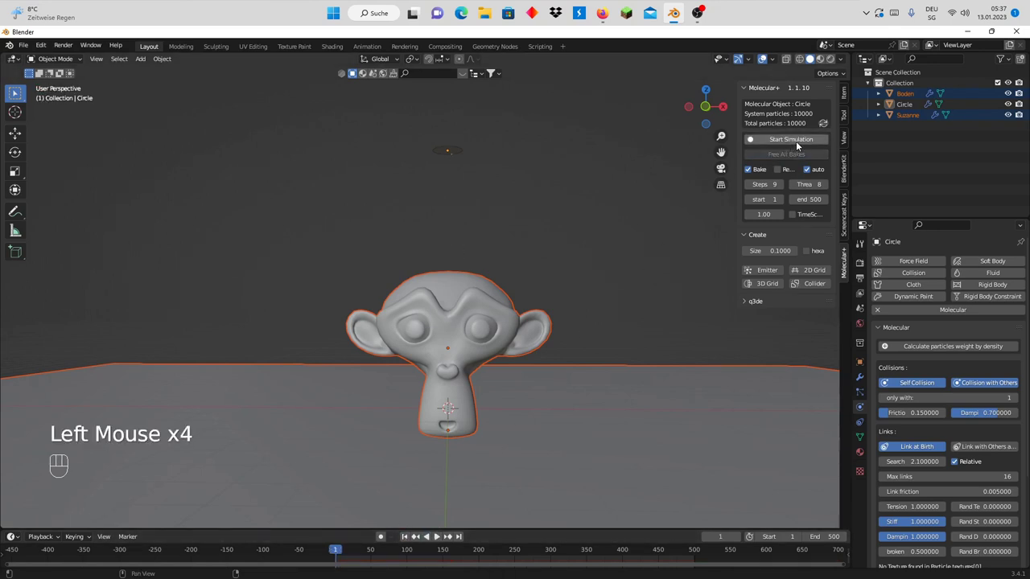
Start a fresh Molecular+ bake of the circle's particles over the enlarged Suzanne
left_click(796, 142)
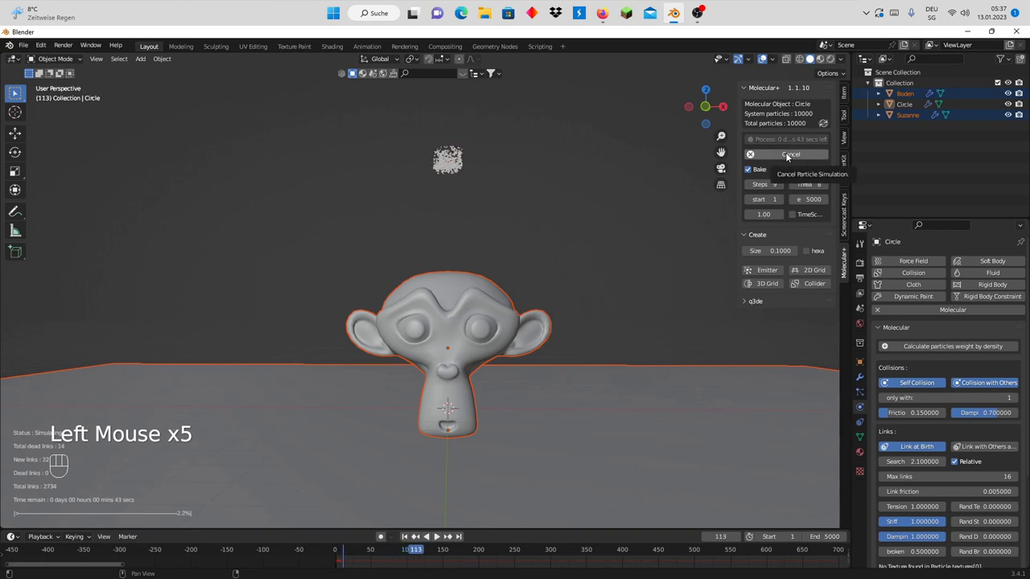
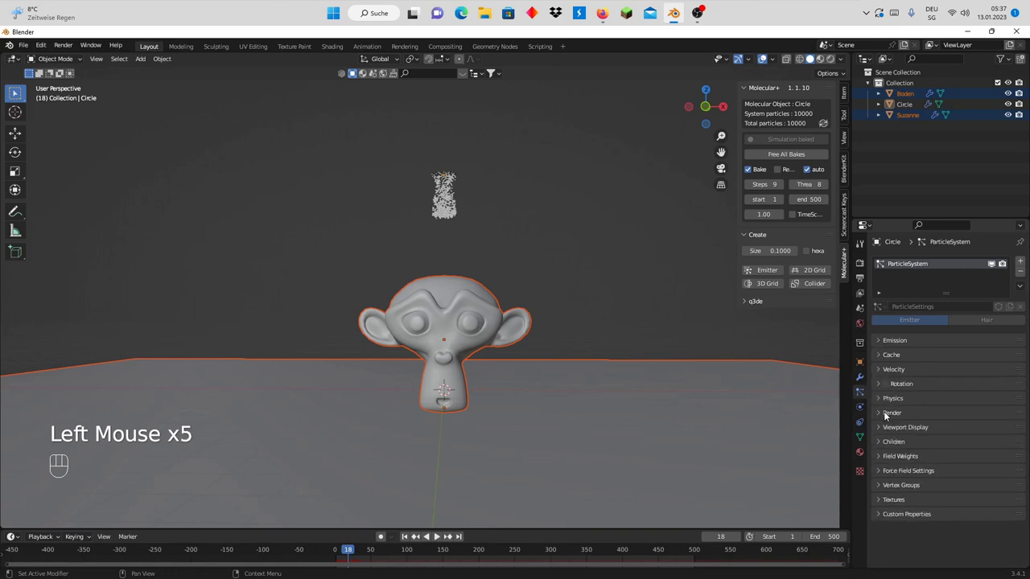
Add an Icosphere left of Suzanne, set Render As to Object using it, and free all bakes
left_click(887, 415)
left_click_drag(971, 430, 739, 376)
key("shift+a")
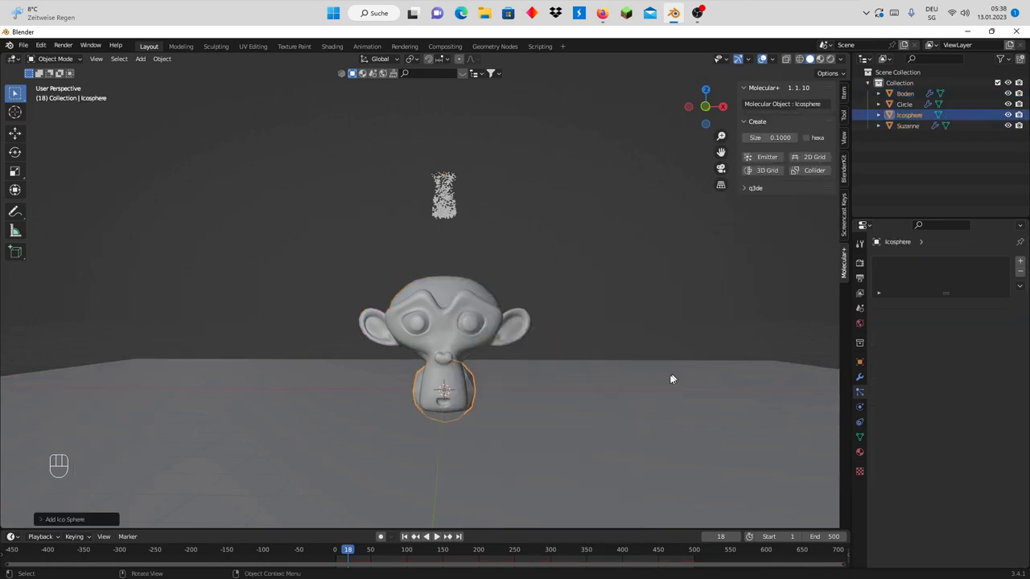
key("g")
left_click(453, 202)
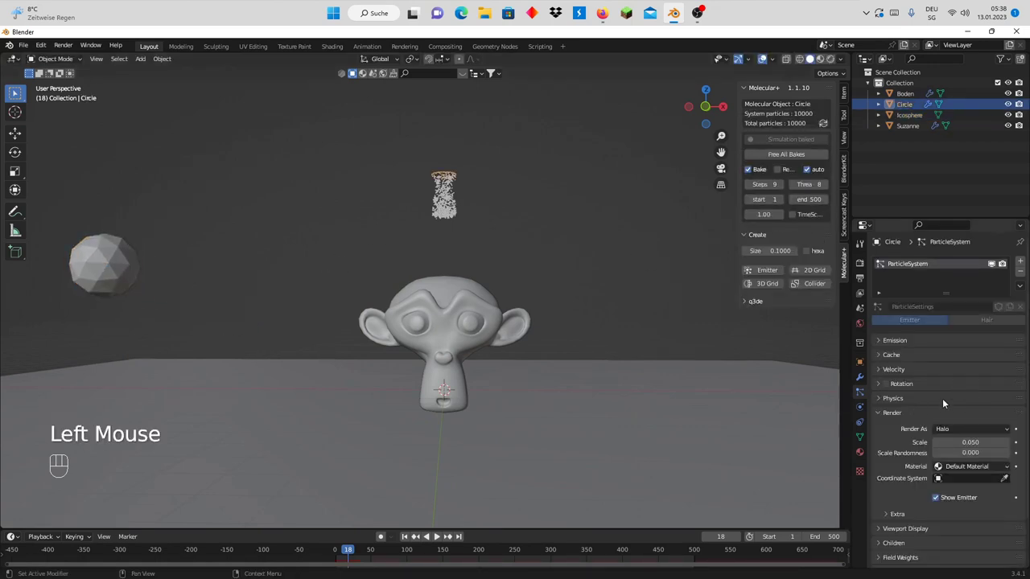
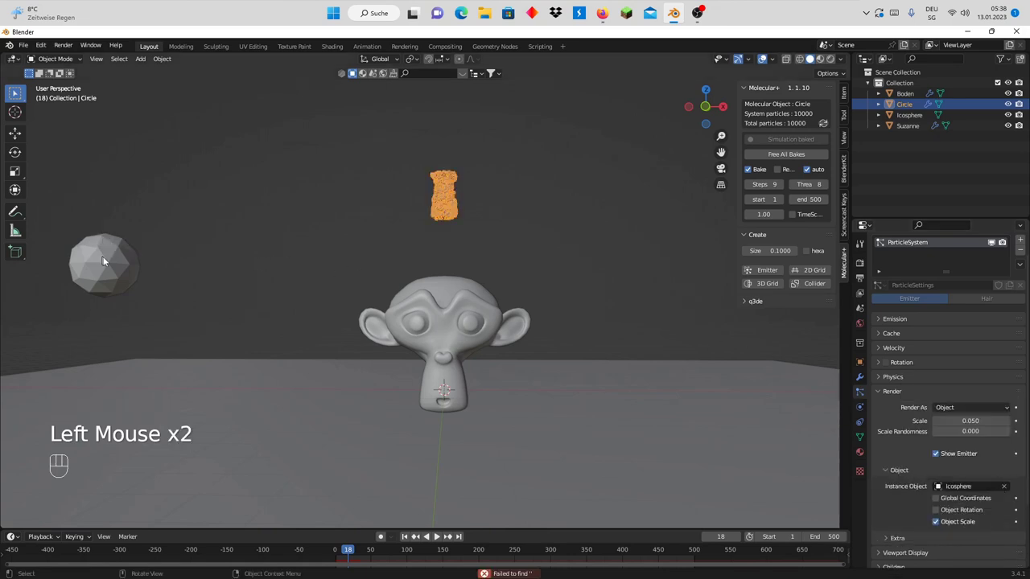
scroll("up", 3)
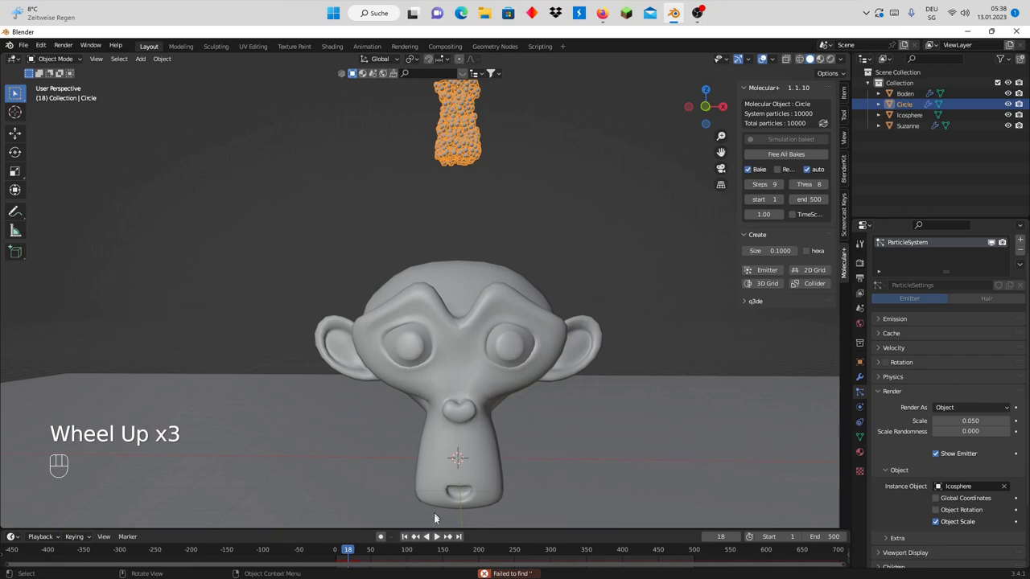
left_click(764, 155)
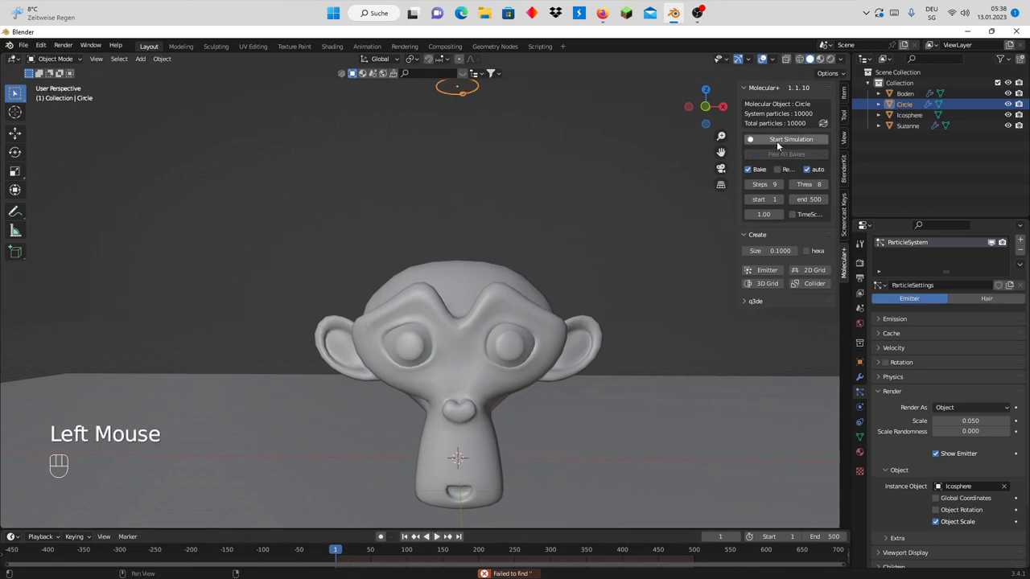
Bake again so icosphere particles pile onto Suzanne's head, then cancel after about 24 seconds
left_click(778, 143)
left_click(562, 182)
left_click_drag(553, 206, 542, 228)
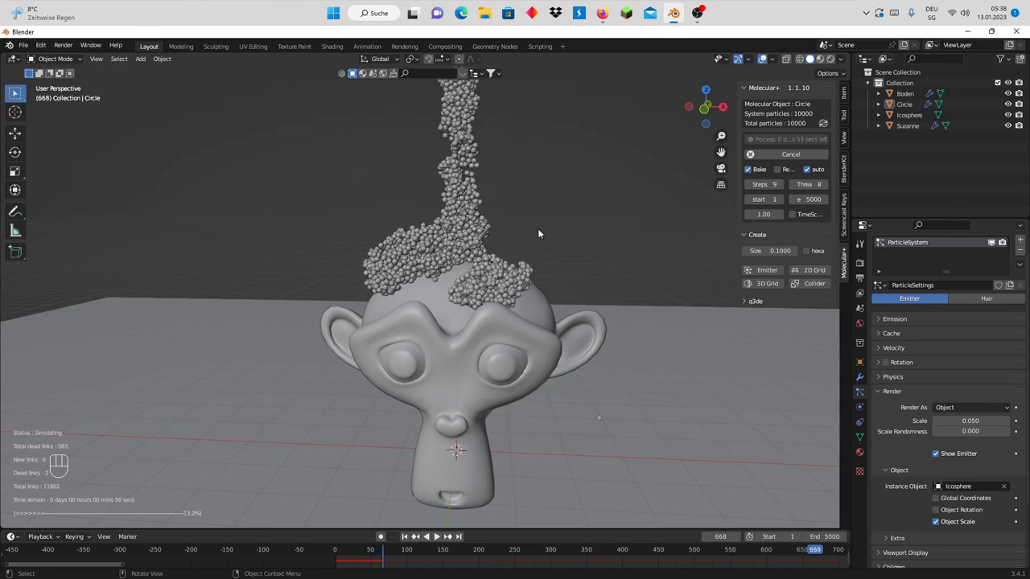
scroll("down", 3)
scroll("up", 3)
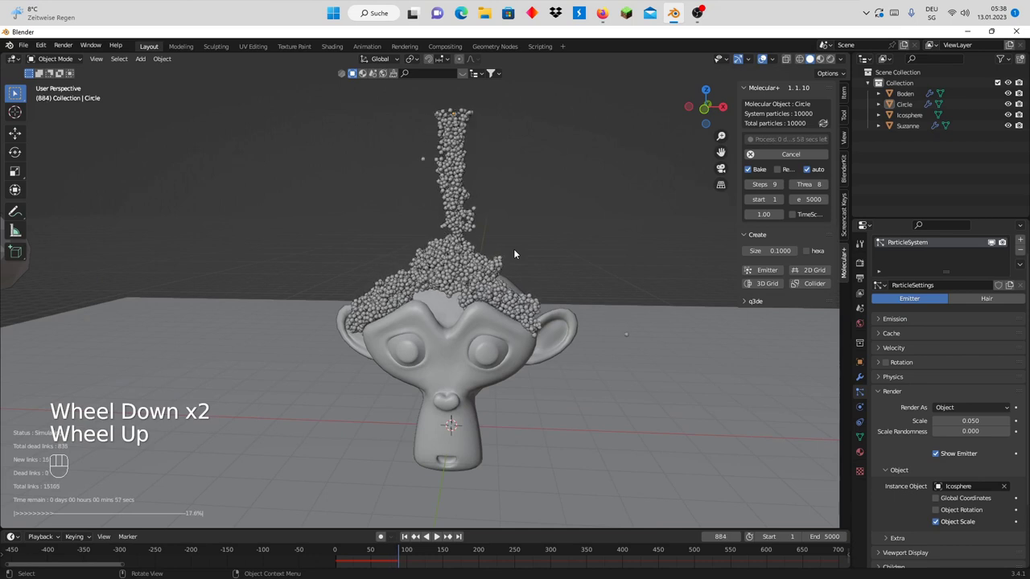
scroll("down", 3)
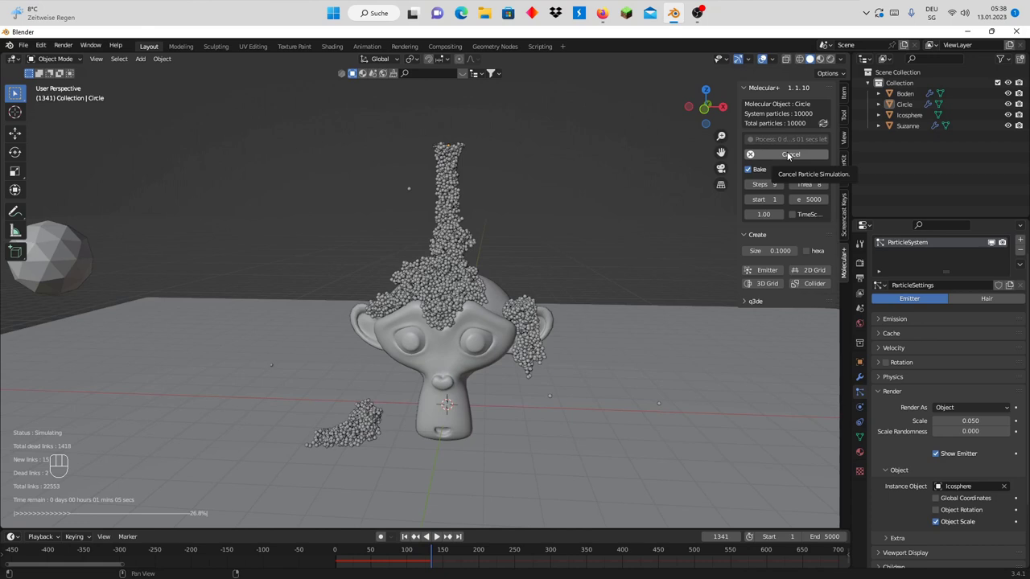
left_click(791, 155)
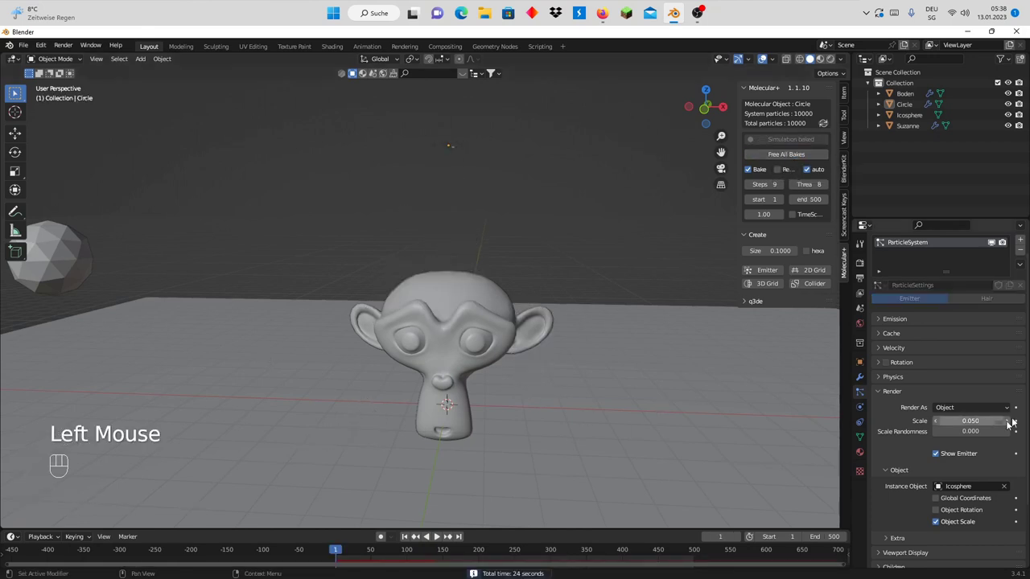
Switch the Circle's particles back to Halo rendering
left_click_drag(968, 409, 950, 435)
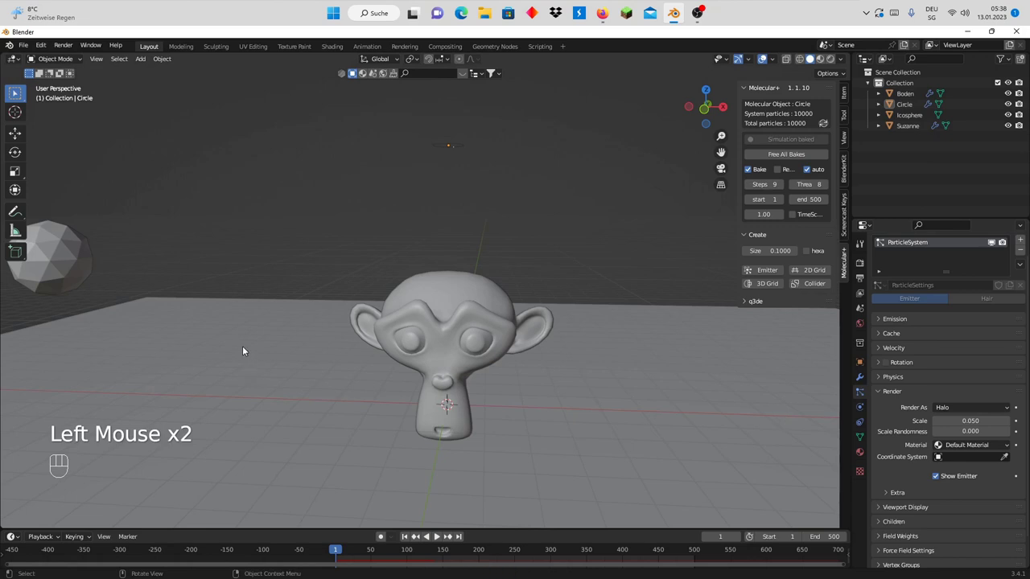
scroll("down", 3)
scroll("up", 3)
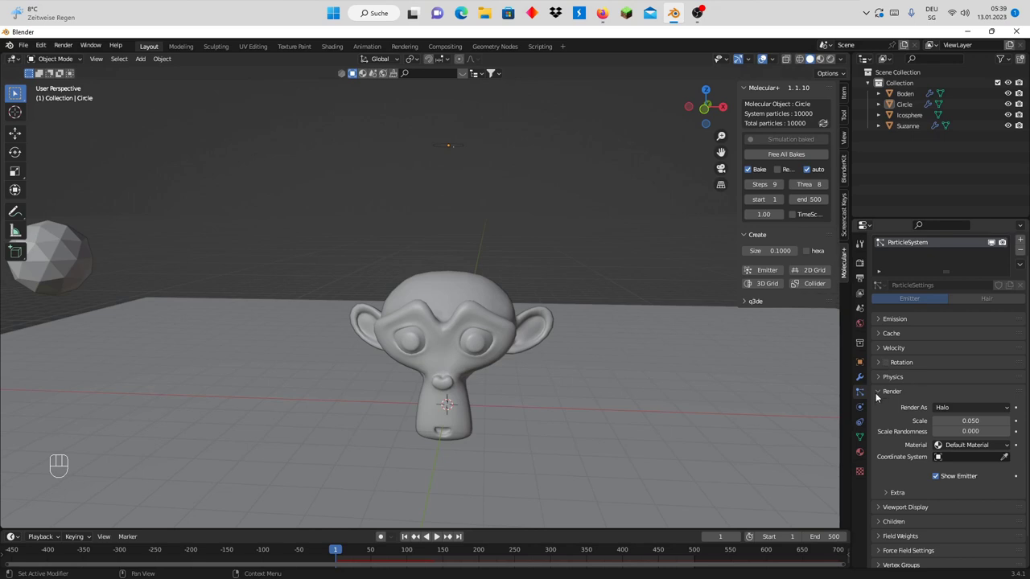
left_click(878, 395)
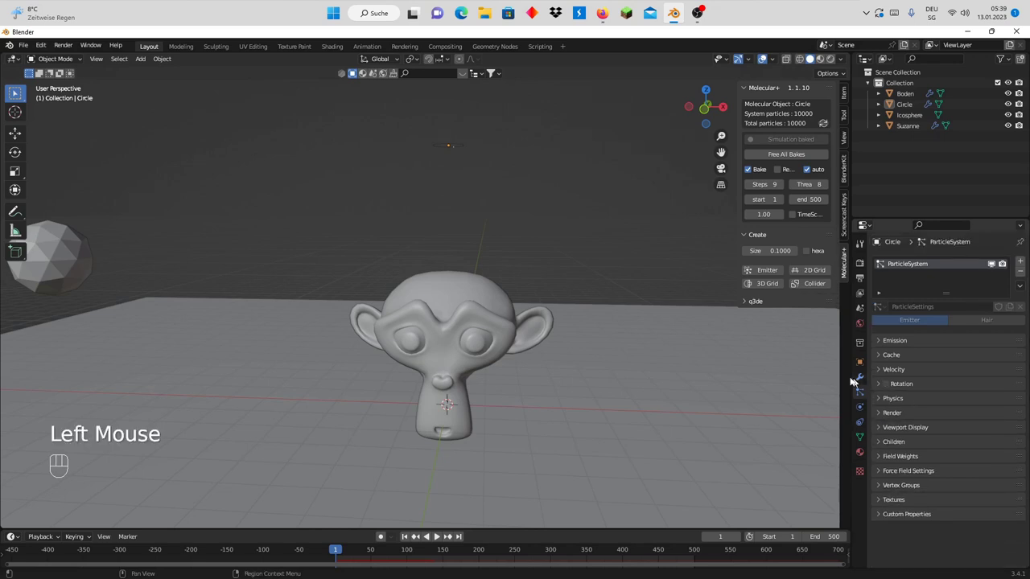
Move the emitter Circle about 2.9 m higher above Suzanne along Z
scroll("down", 3)
left_click(457, 175)
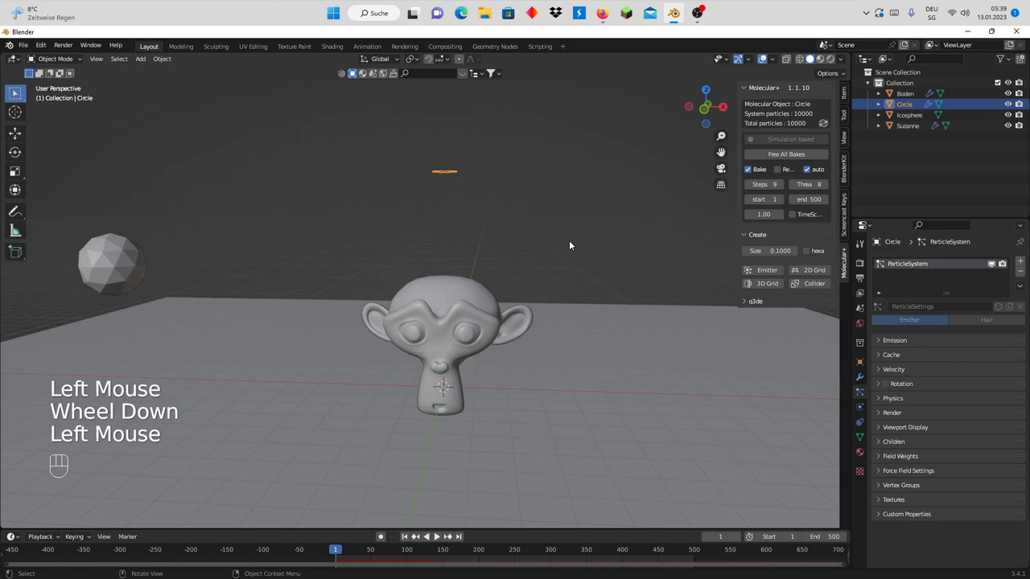
key("g")
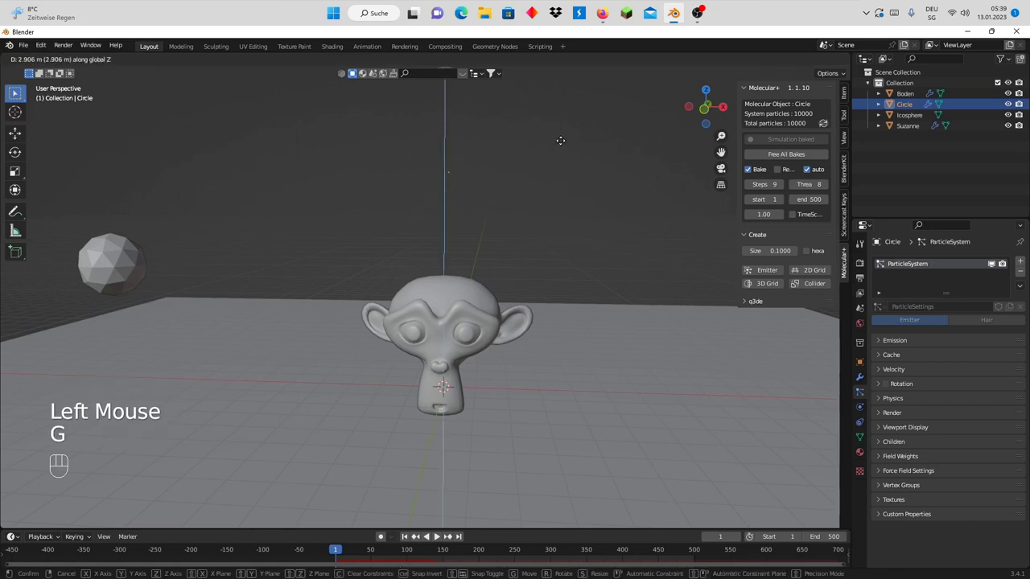
scroll("down", 3)
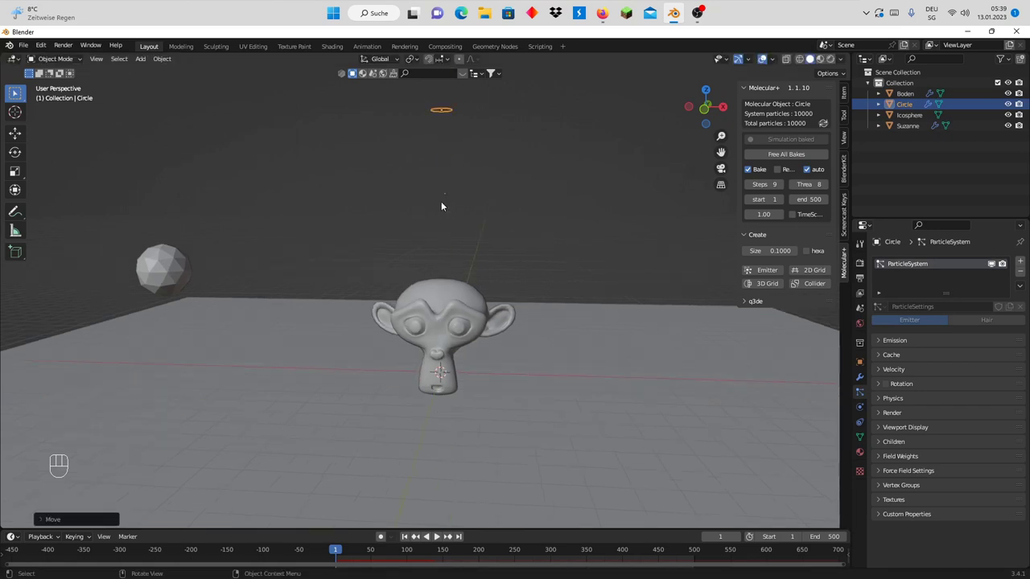
Restart the Molecular+ bake and watch particles spill over Suzanne's head
left_click(781, 159)
left_click(787, 142)
scroll("up", 3)
scroll("up", 3)
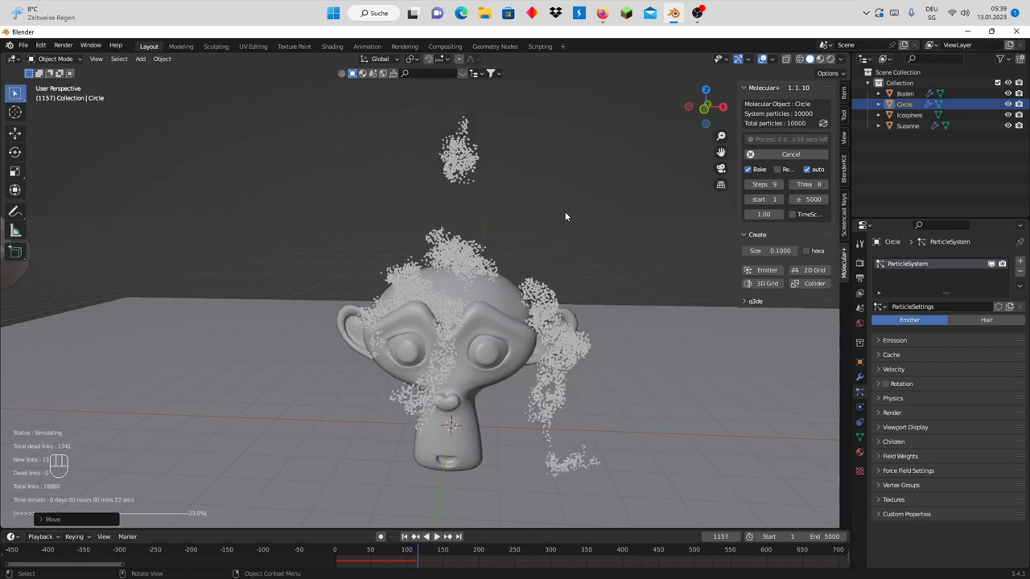
scroll("down", 3)
scroll("up", 3)
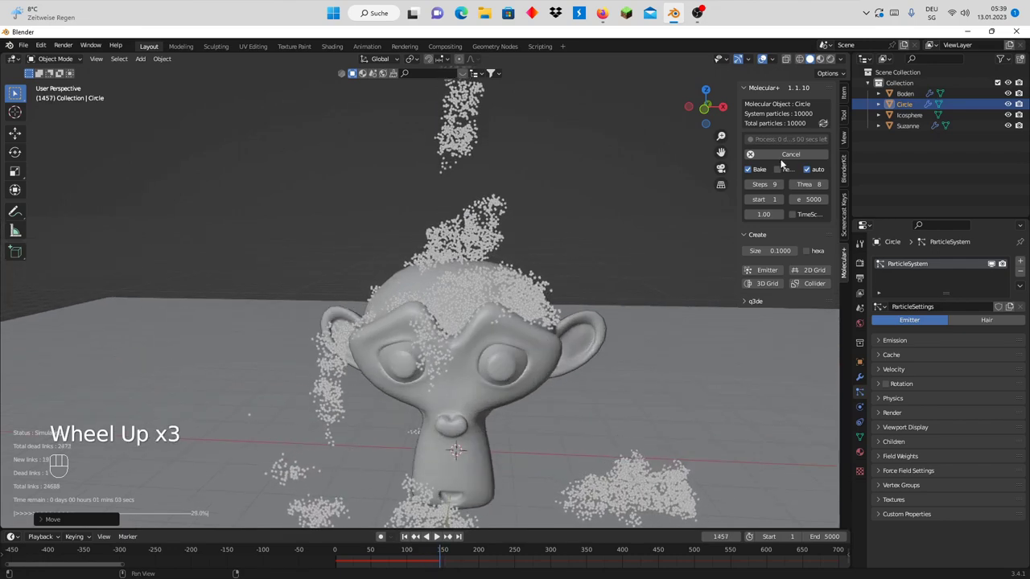
Stop the bake after about 25 seconds, leaving a partial result
left_click(787, 152)
scroll("down", 3)
scroll("up", 3)
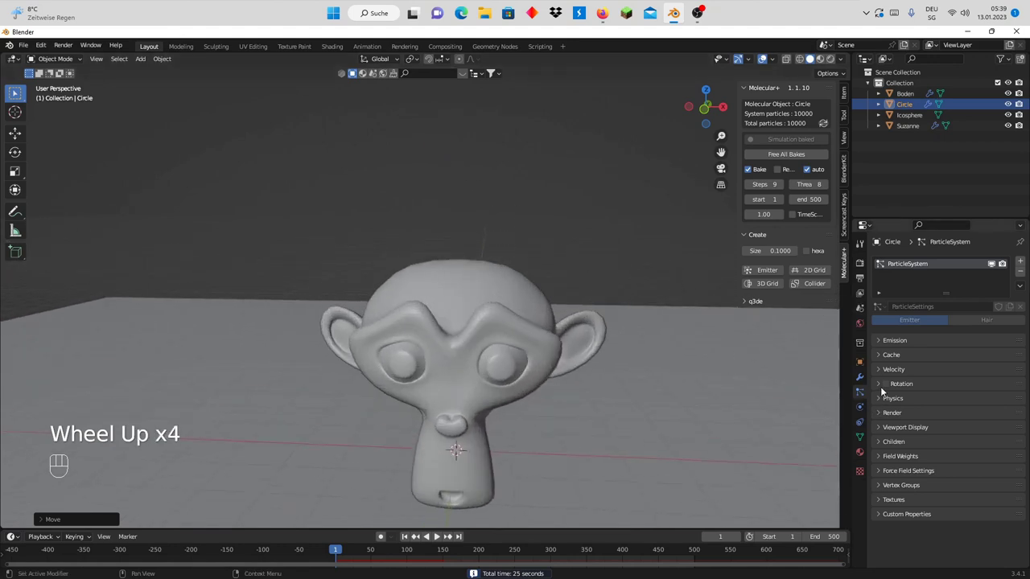
scroll("up", 3)
Free the baked simulation and bring up the particle physics settings
left_click(795, 158)
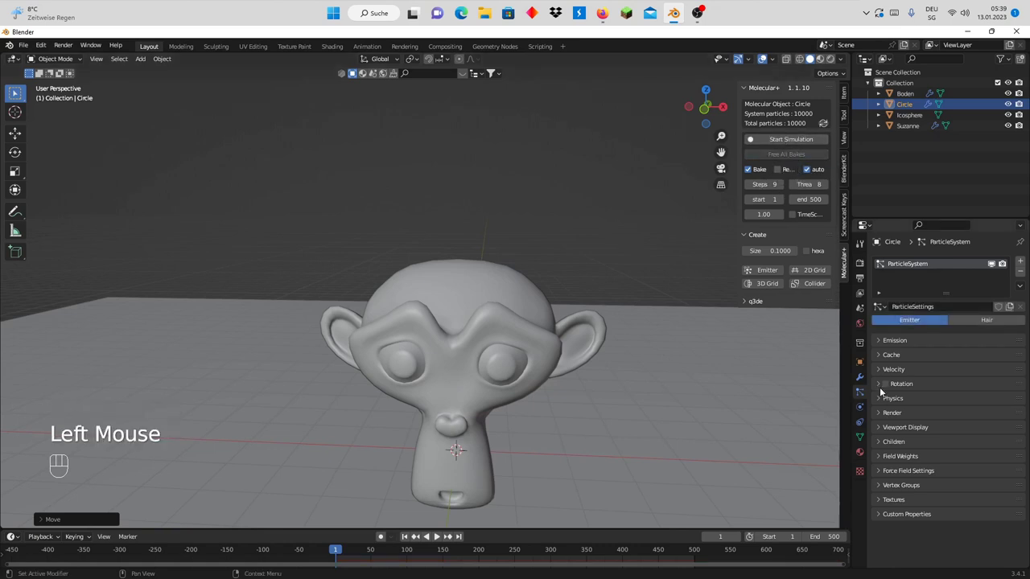
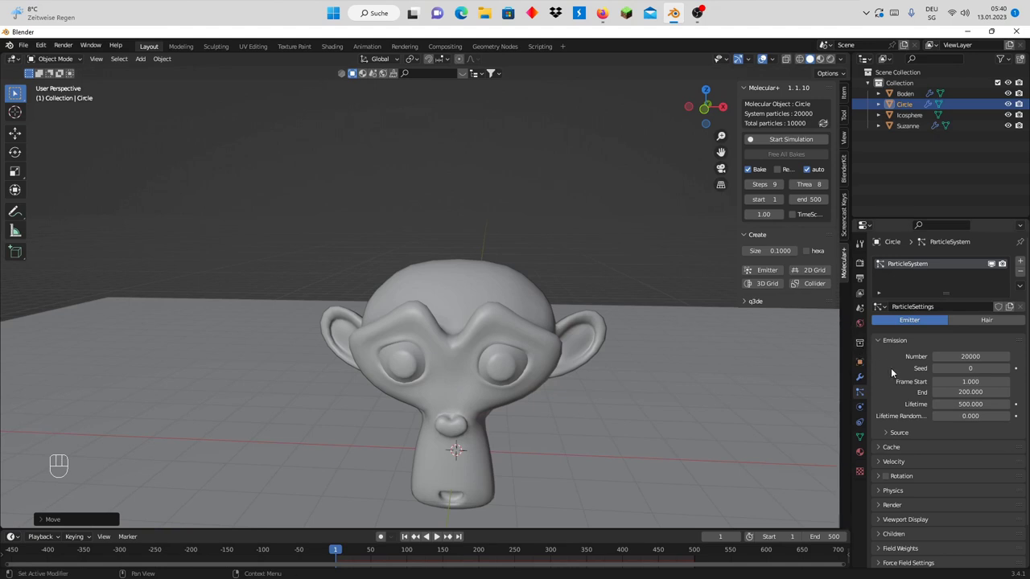
scroll("down", 3)
scroll("up", 3)
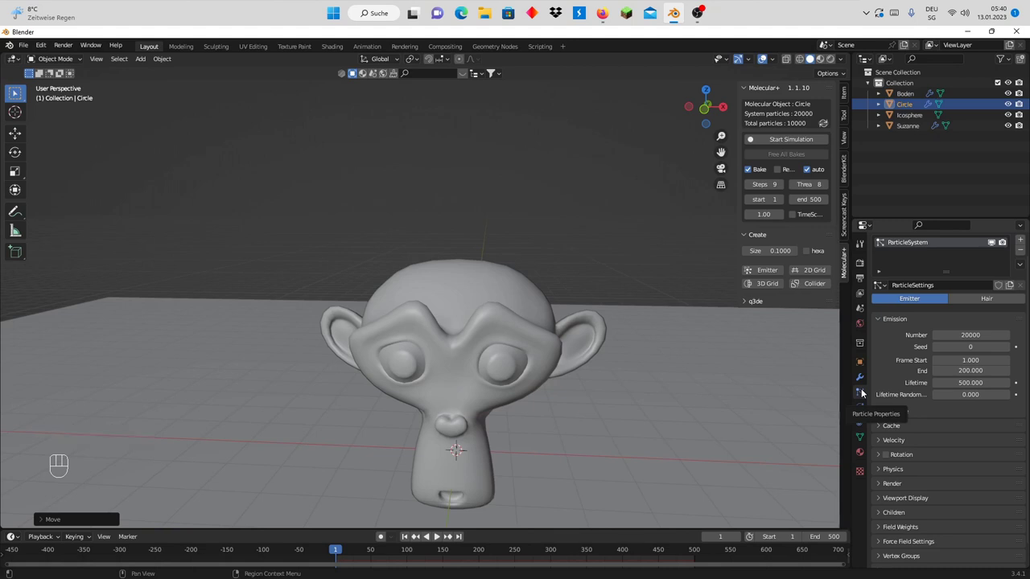
scroll("down", 3)
left_click(884, 295)
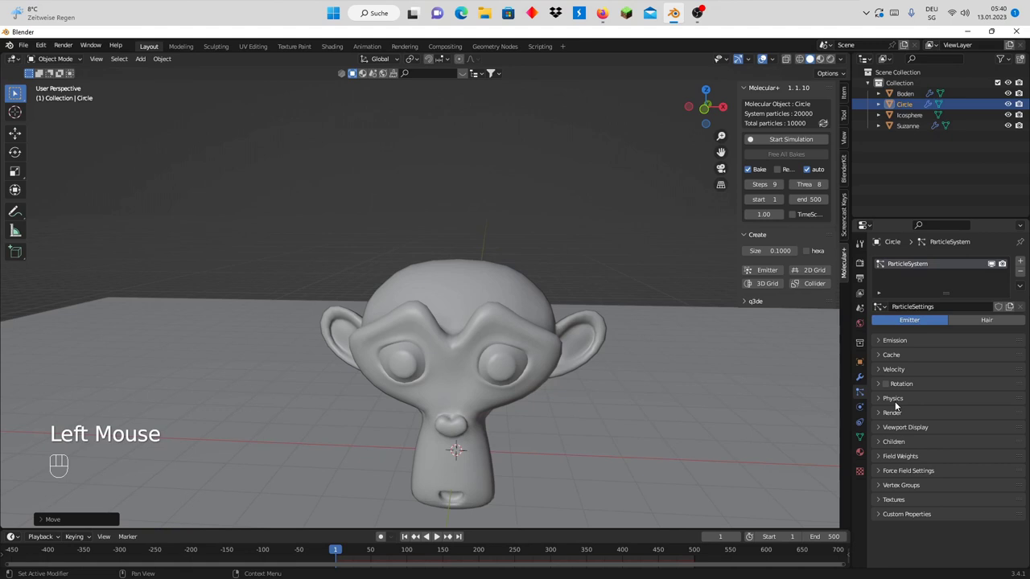
left_click(895, 404)
Enable Multiply Mass with Size for the Circle's fluid particles
scroll("down", 3)
left_click_drag(957, 353, 947, 410)
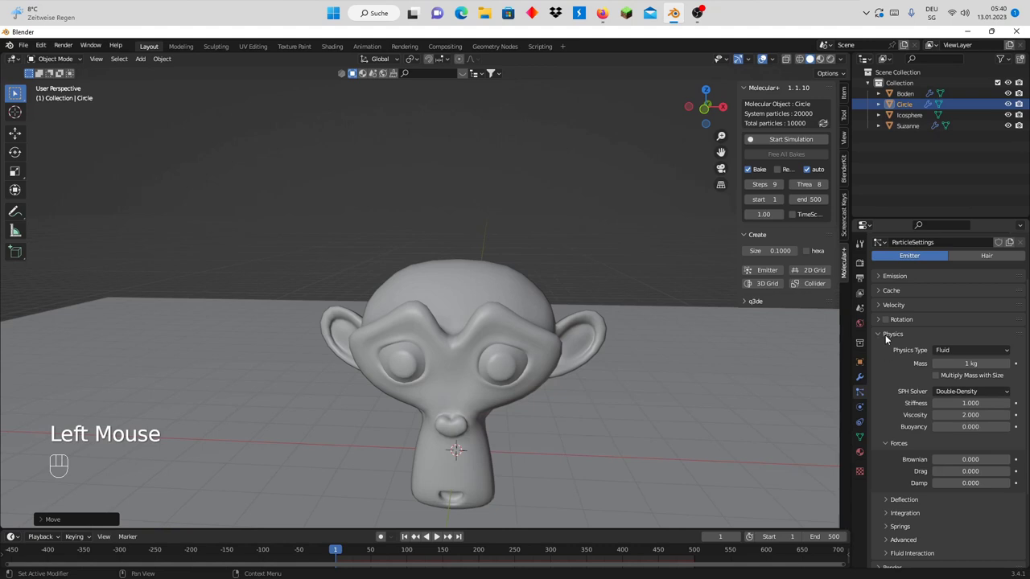
scroll("down", 3)
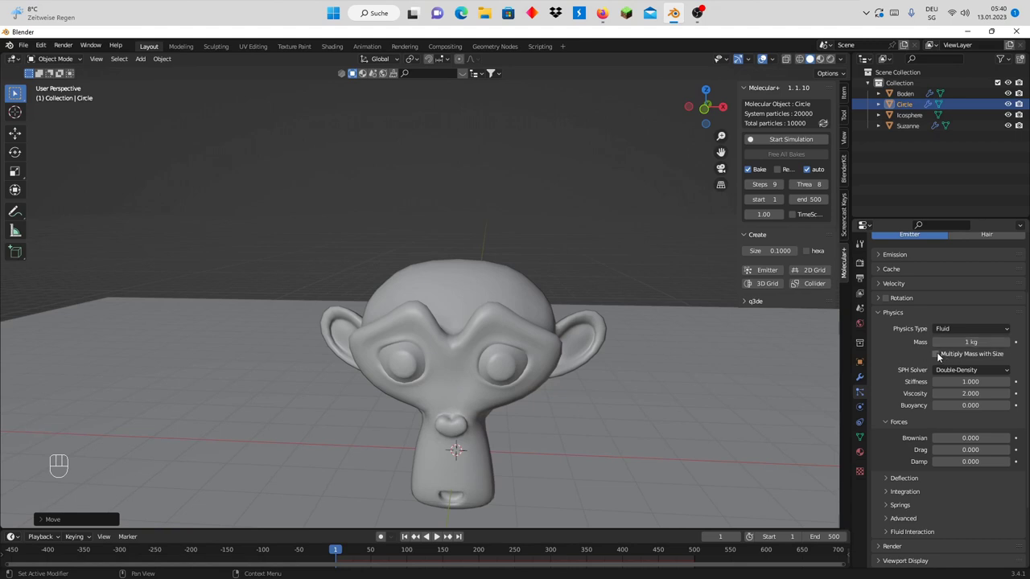
left_click(935, 357)
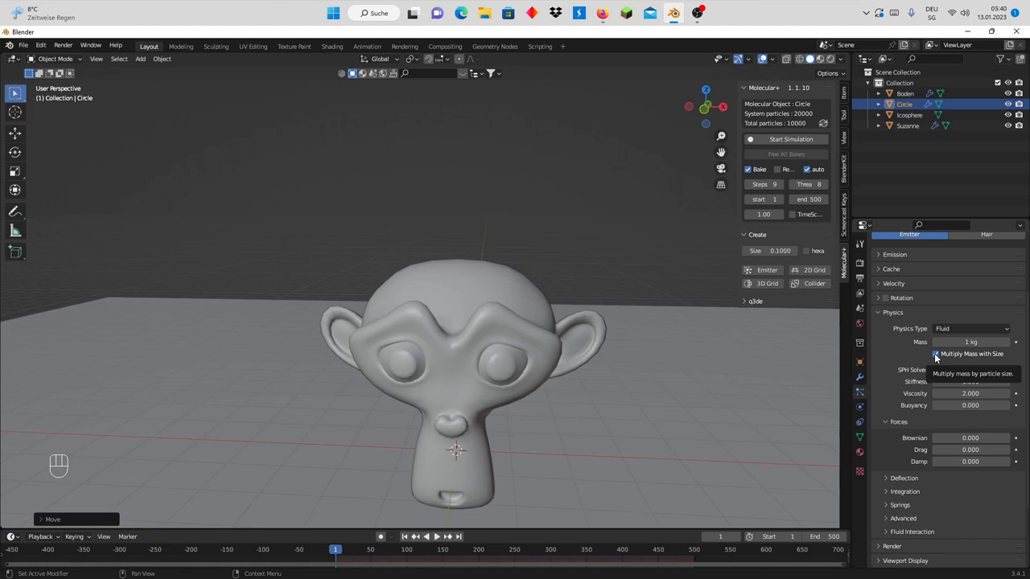
scroll("down", 3)
scroll("up", 3)
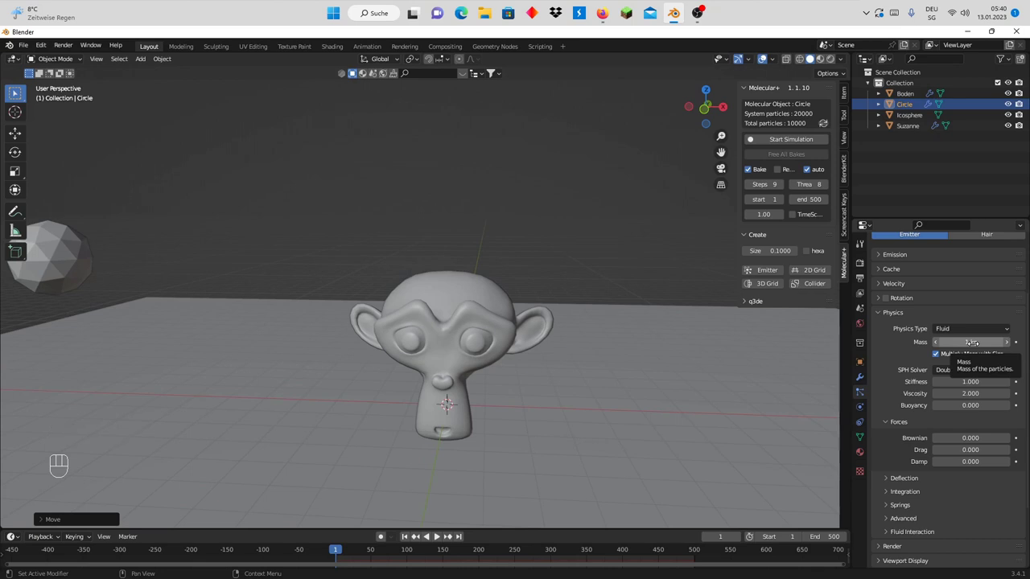
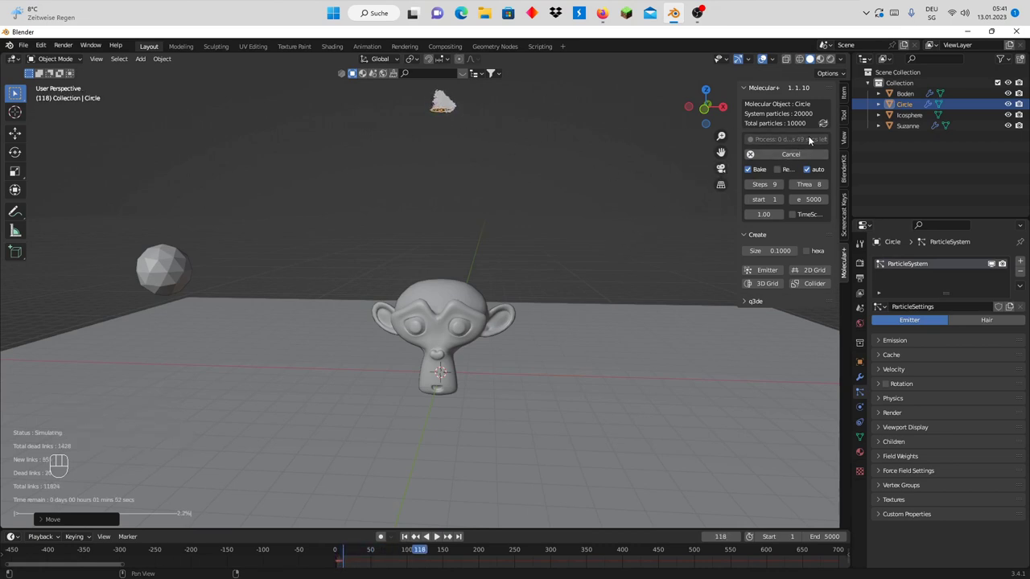
Cancel the running Molecular+ bake after about 5 seconds
left_click(800, 156)
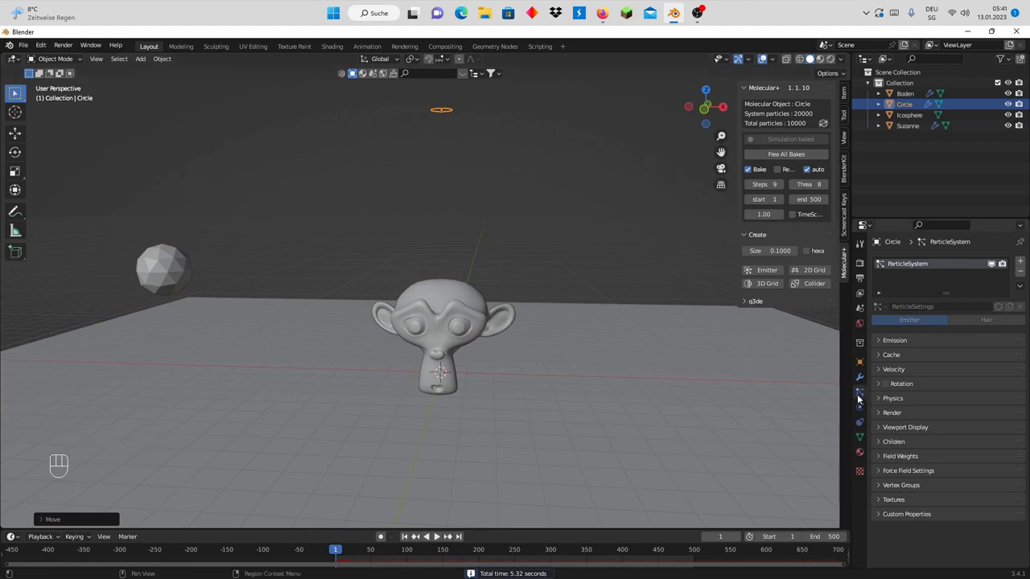
scroll("up", 3)
Free the bake and give particles an Object Aligned Z velocity of -2 m/s
left_click(904, 341)
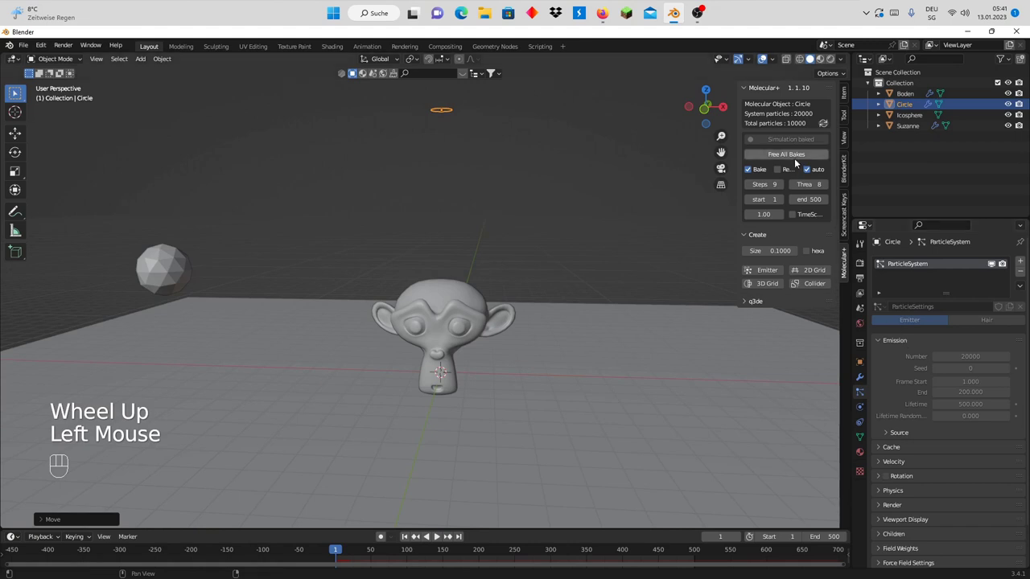
left_click(795, 160)
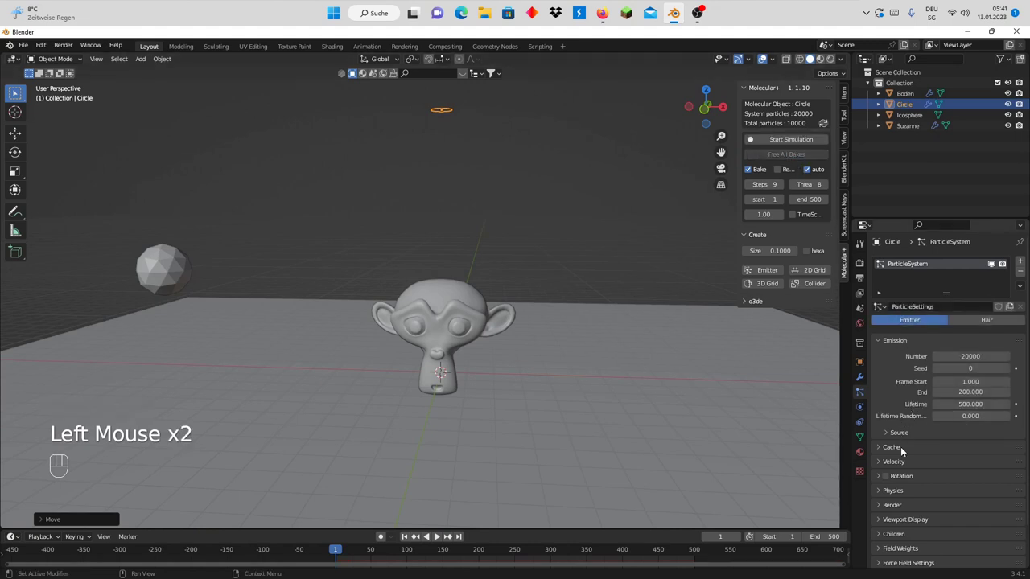
left_click(898, 465)
scroll("down", 3)
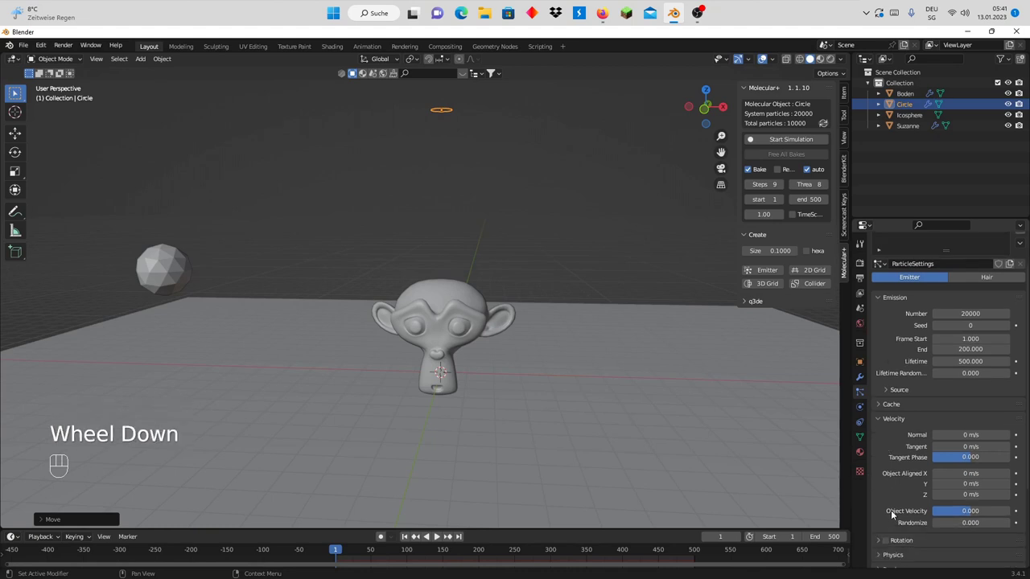
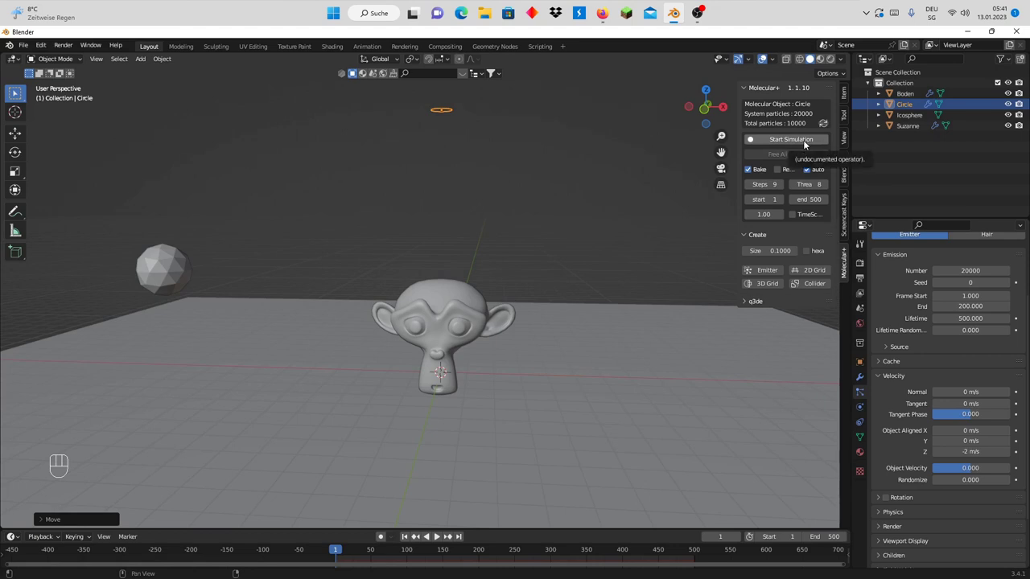
scroll("up", 3)
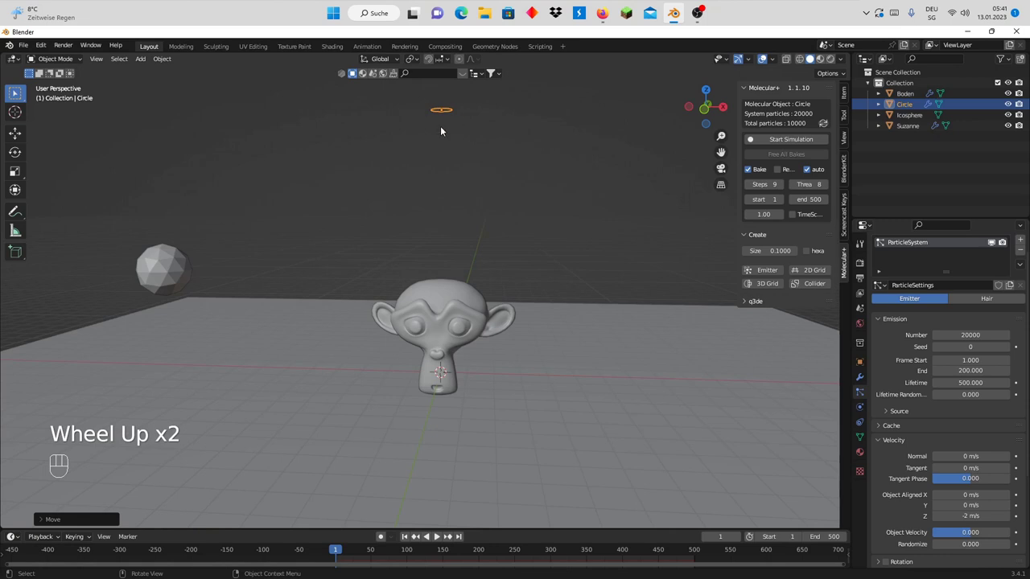
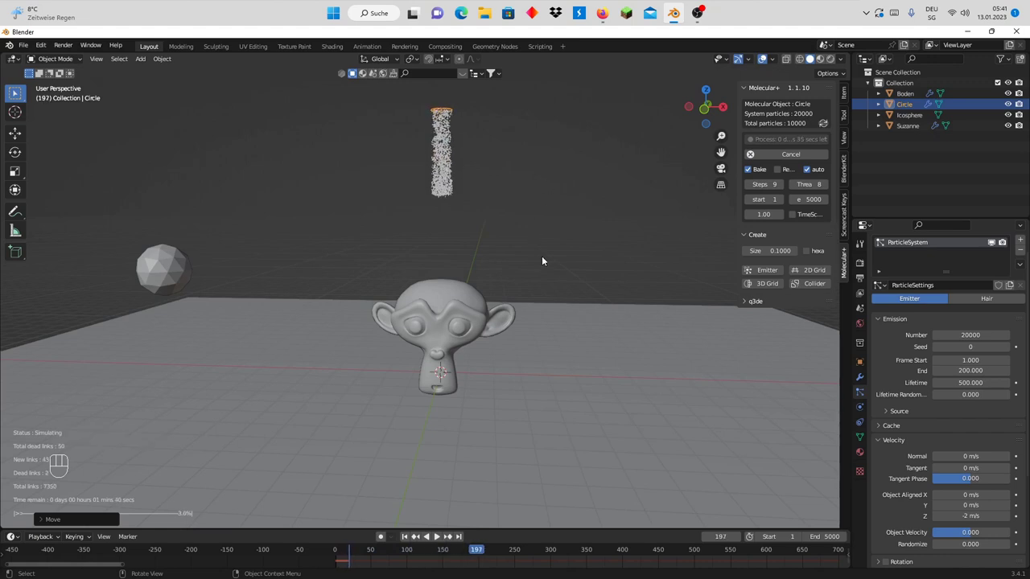
Watch particles pour onto Suzanne's head, then cancel the bake after 48 seconds
scroll("up", 3)
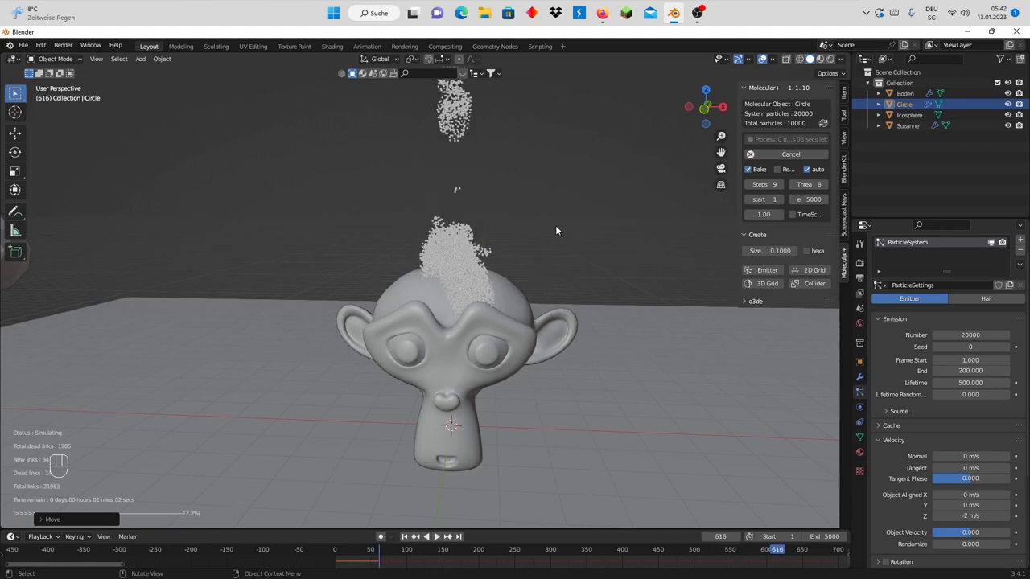
scroll("down", 3)
scroll("up", 3)
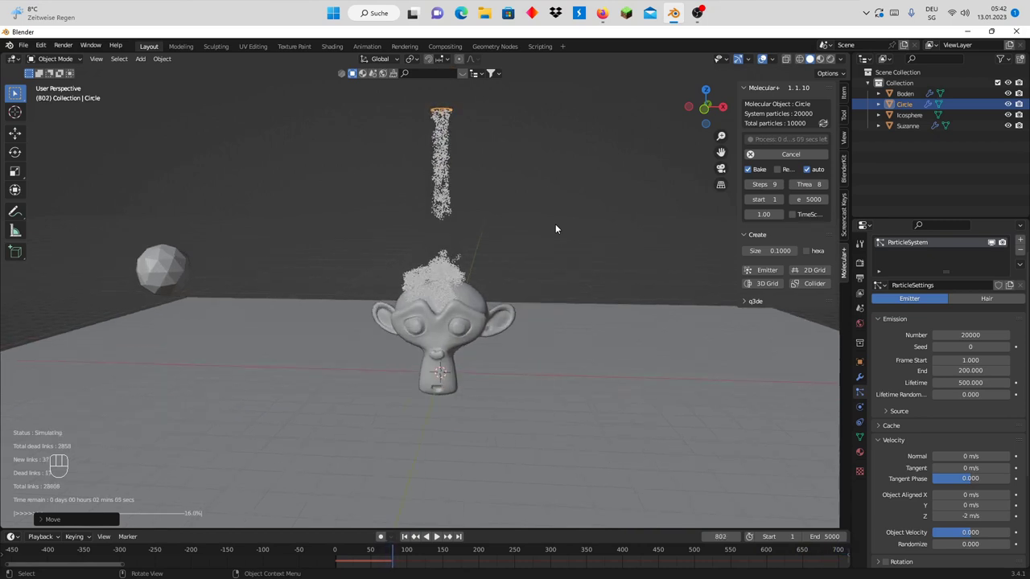
scroll("up", 3)
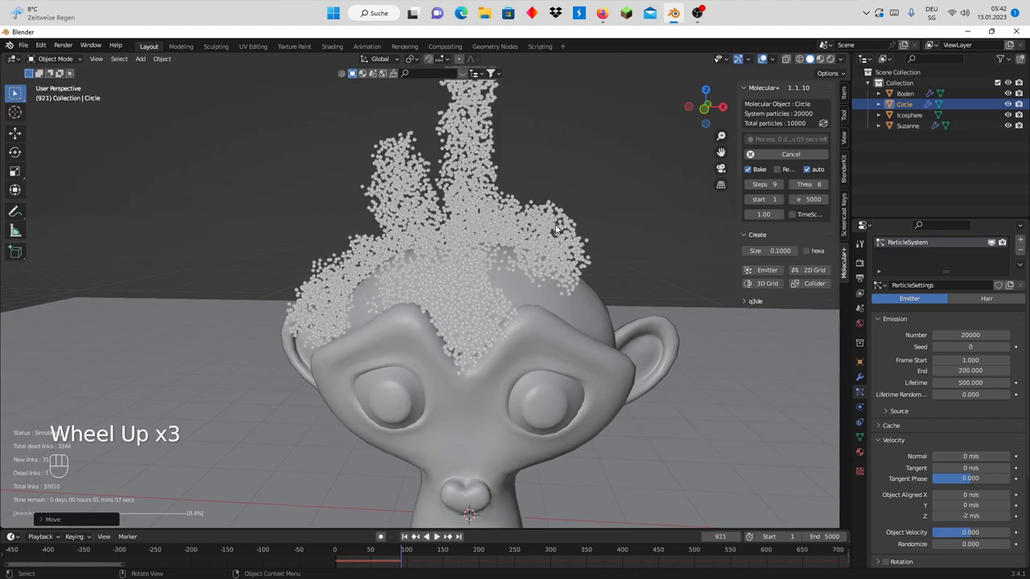
scroll("down", 3)
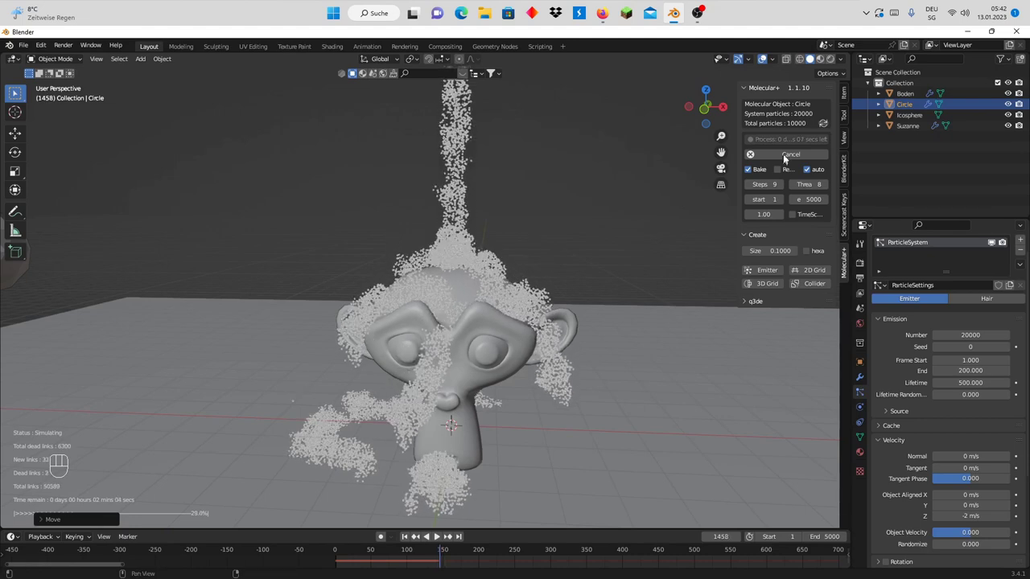
left_click(795, 157)
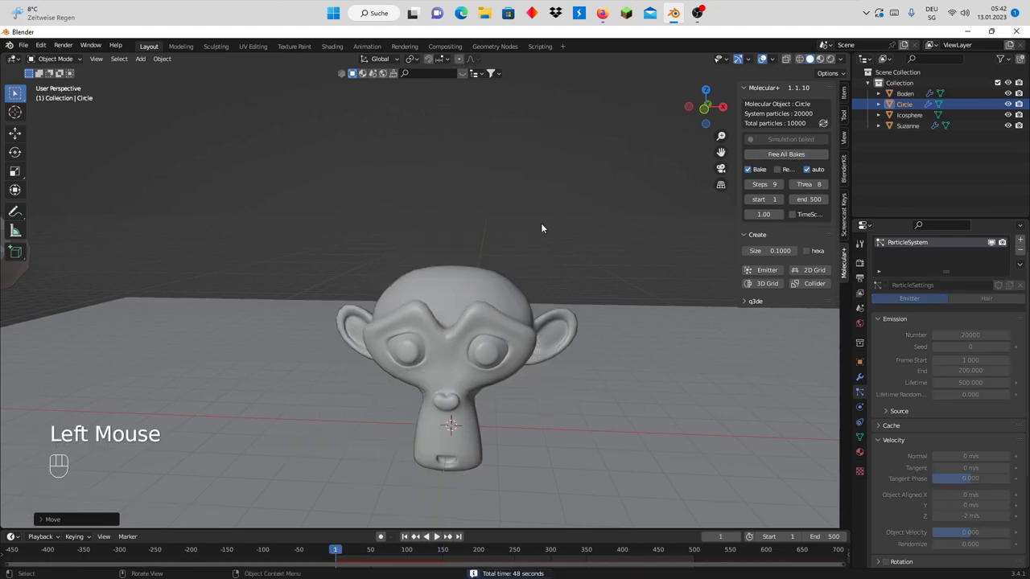
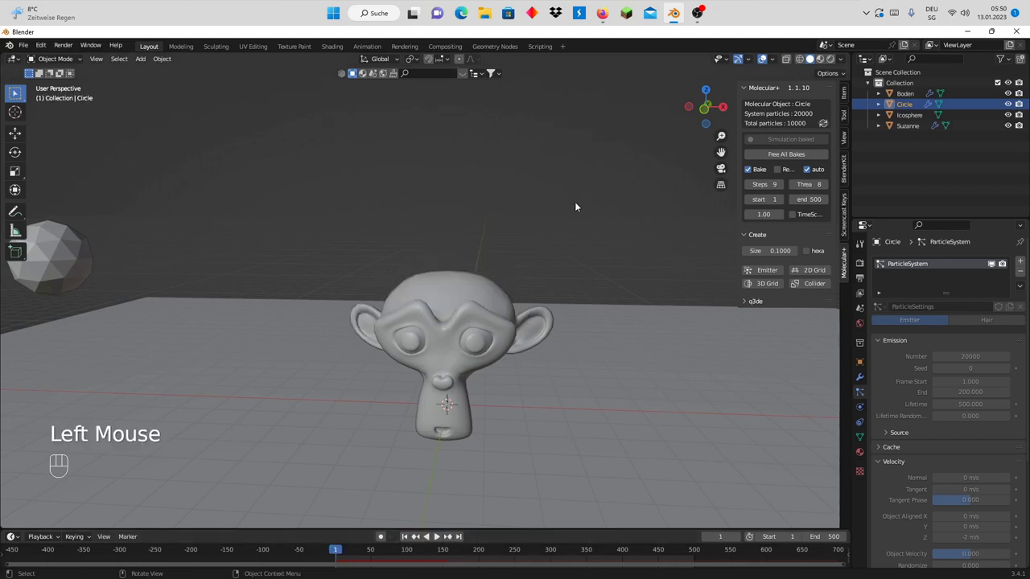
Free all bakes for the -2 m/s particle simulation
left_click(779, 158)
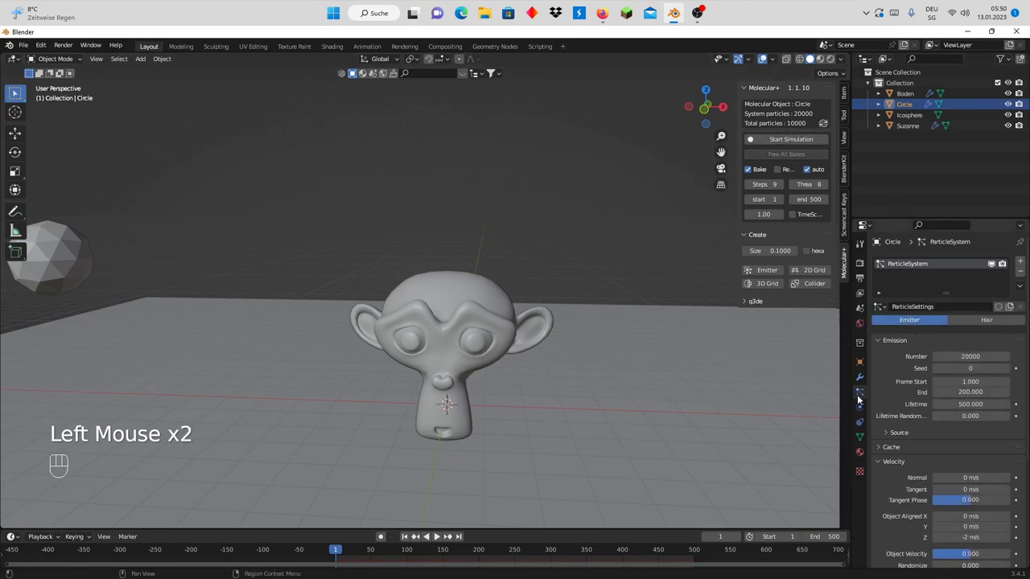
In Molecular physics, set Links Search to 1.08 and step the breaking value down
left_click(863, 414)
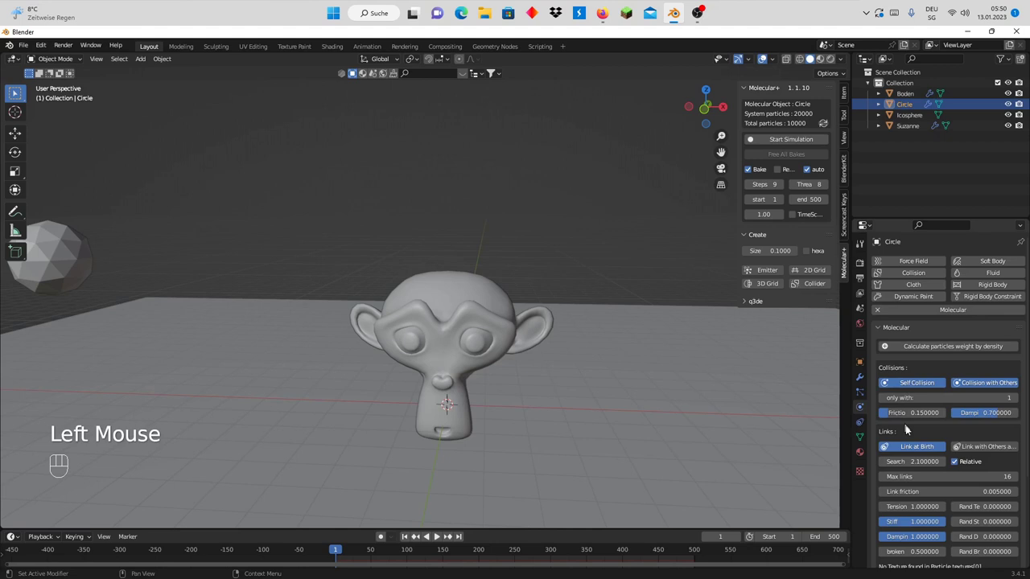
scroll("down", 3)
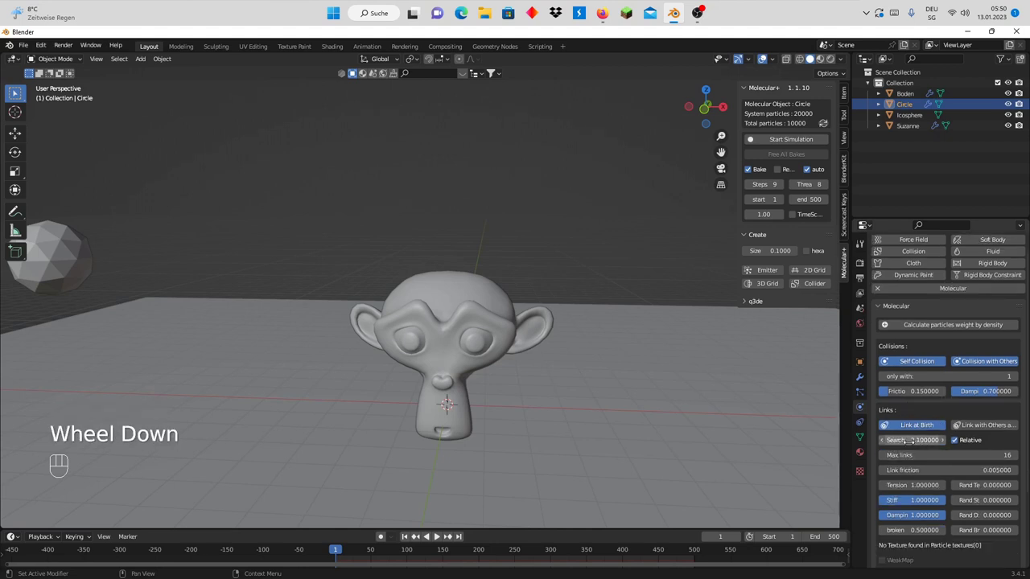
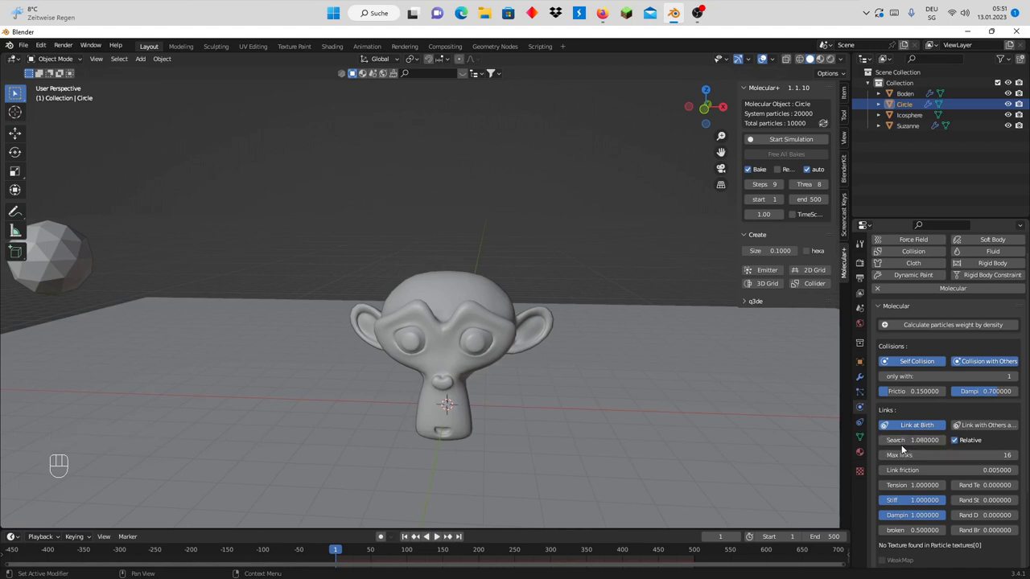
scroll("down", 3)
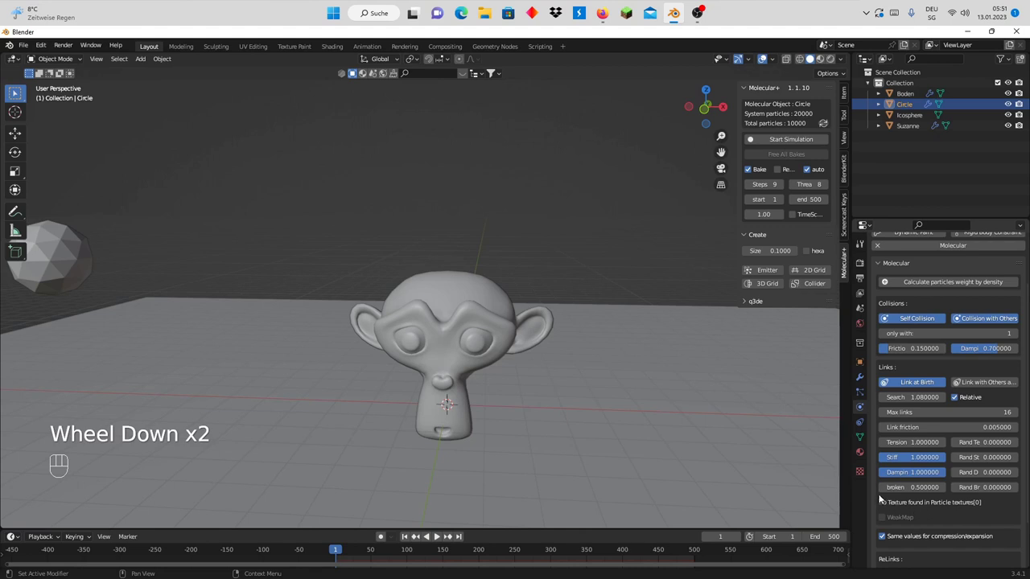
left_click(887, 491)
left_click(887, 491)
left_click(887, 491)
Set link breaking to 0.26 and start a new particle simulation
left_click(887, 491)
left_click(887, 491)
left_click(887, 491)
double_click(887, 491)
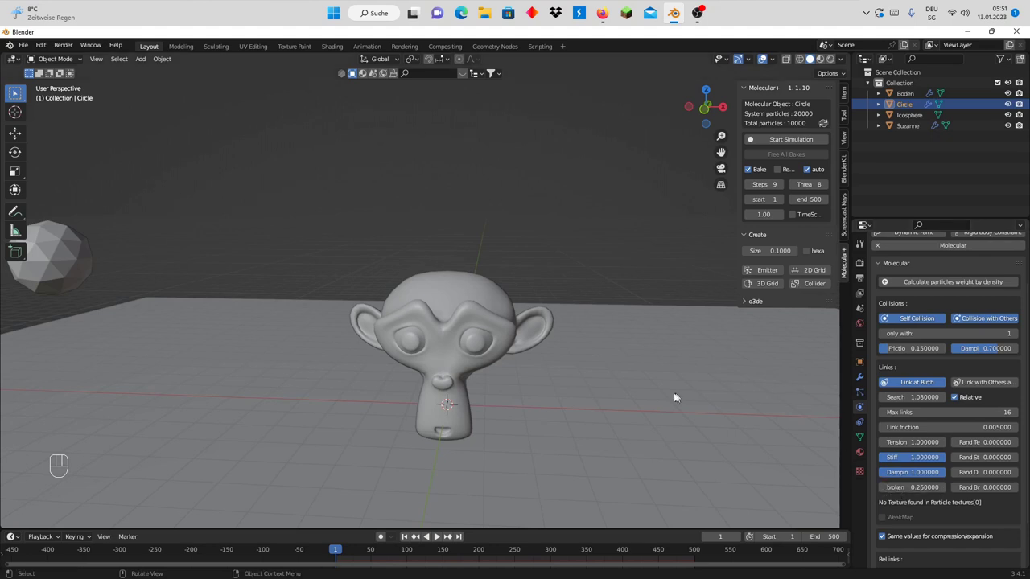
left_click(784, 141)
Let linked particles clump on Suzanne's head, then cancel the bake after 21 seconds
scroll("down", 3)
scroll("up", 3)
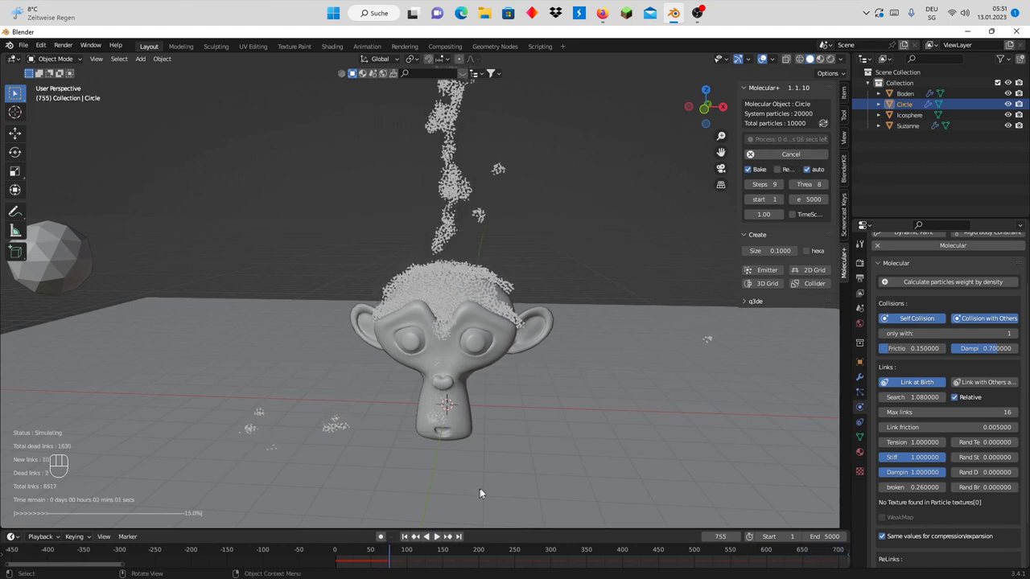
left_click(797, 158)
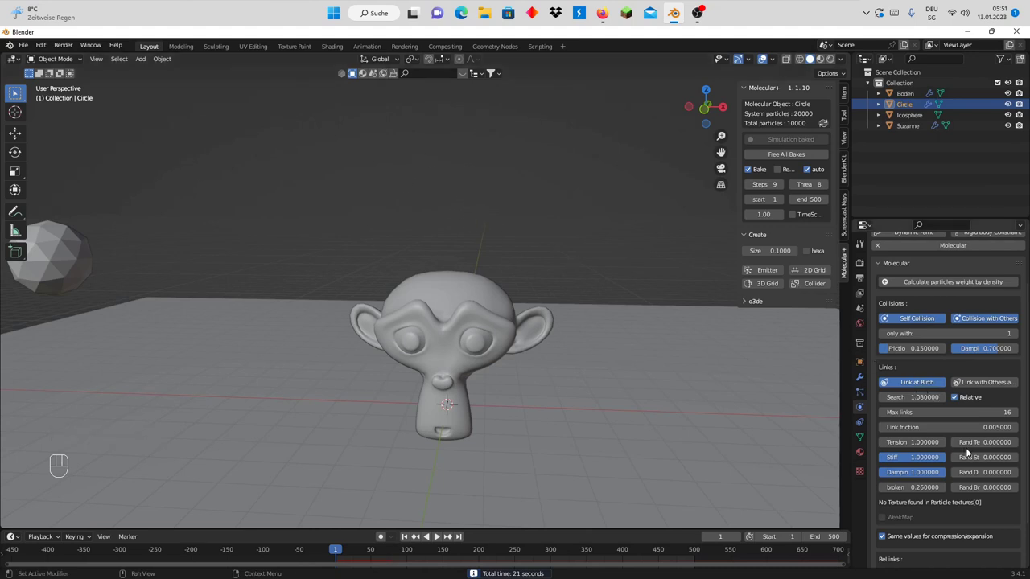
Set Molecular ReLinks linking to 20% with a breaking value of 0.26
scroll("down", 3)
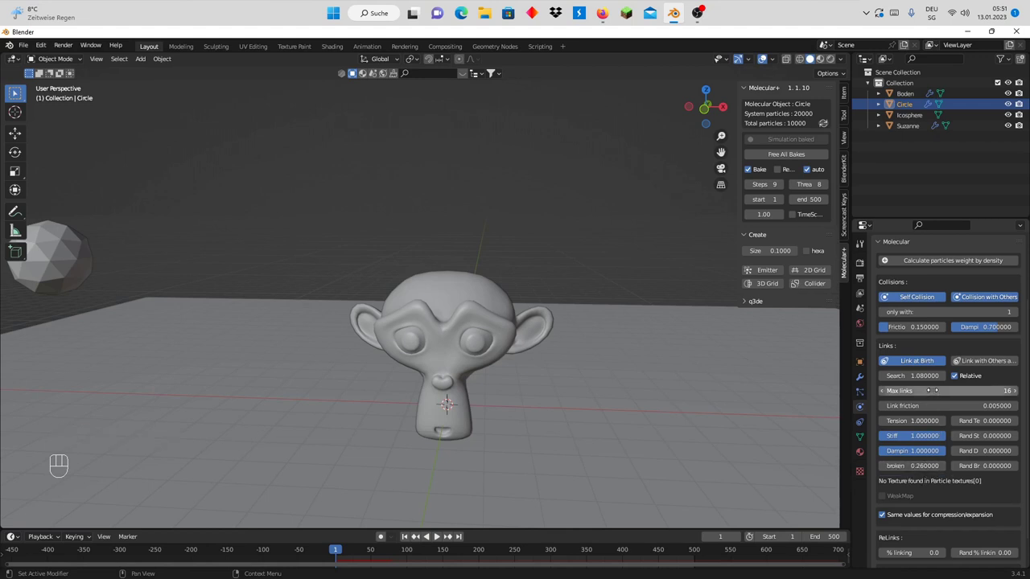
scroll("down", 3)
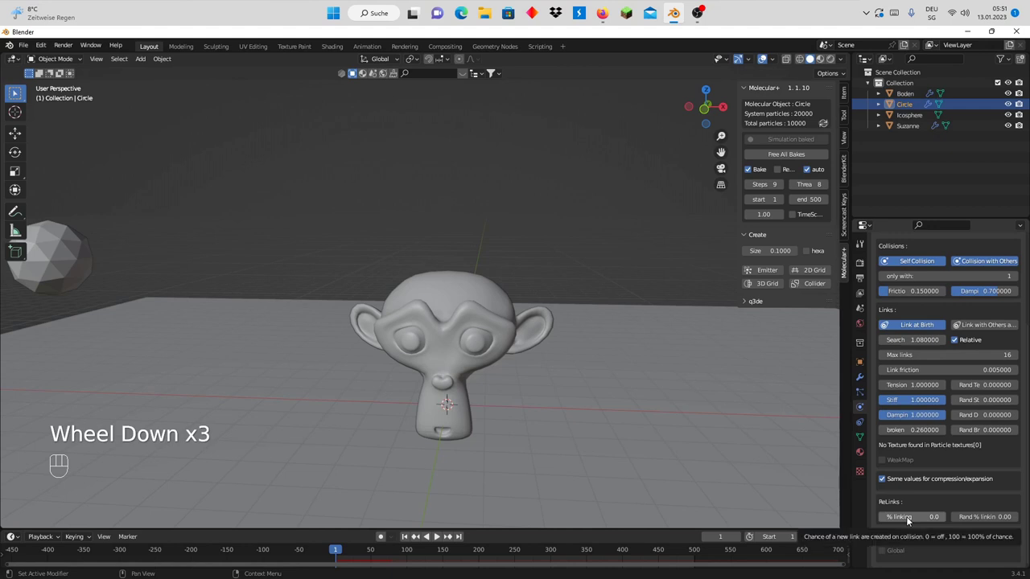
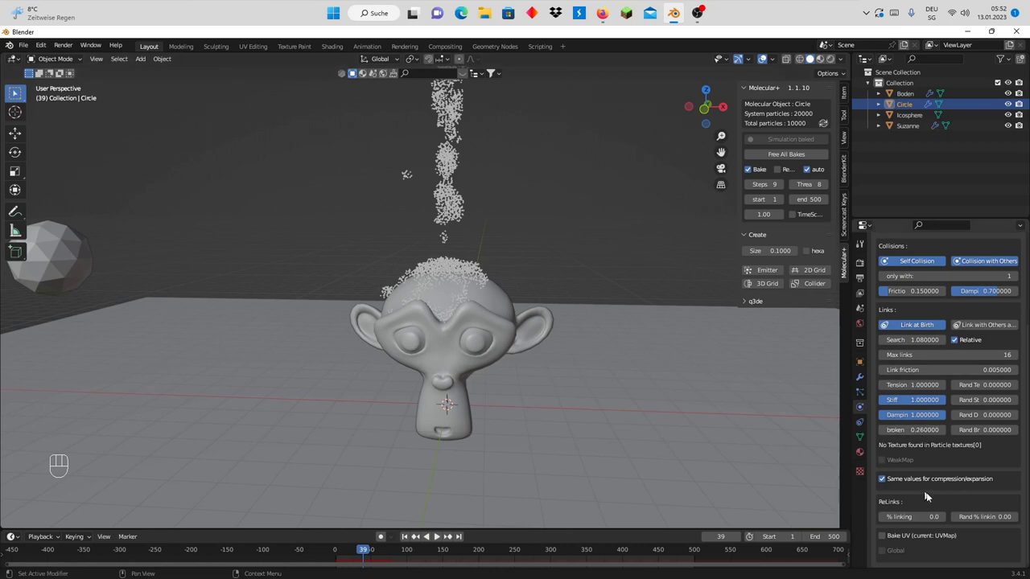
left_click_drag(918, 518, 892, 517)
scroll("down", 3)
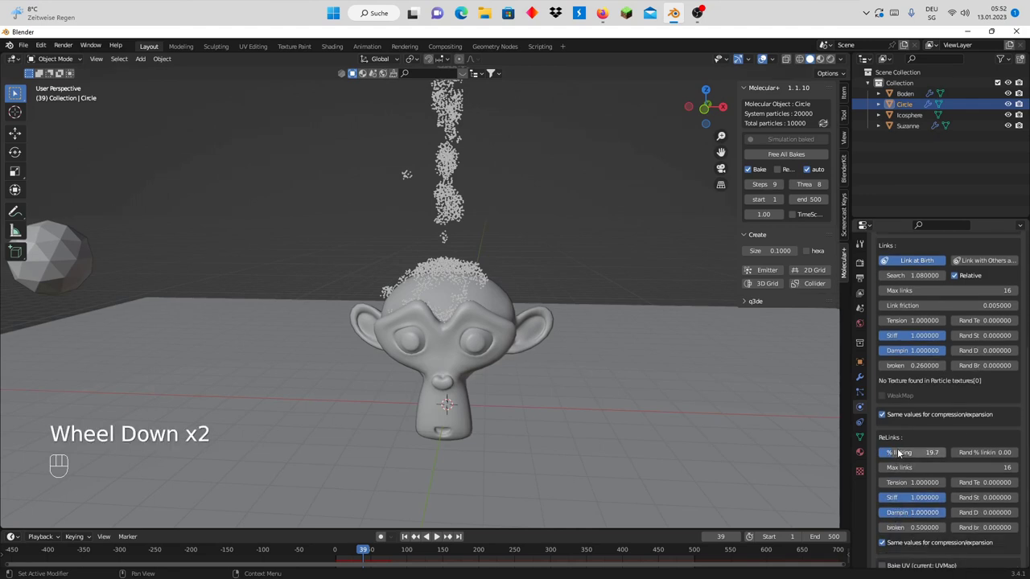
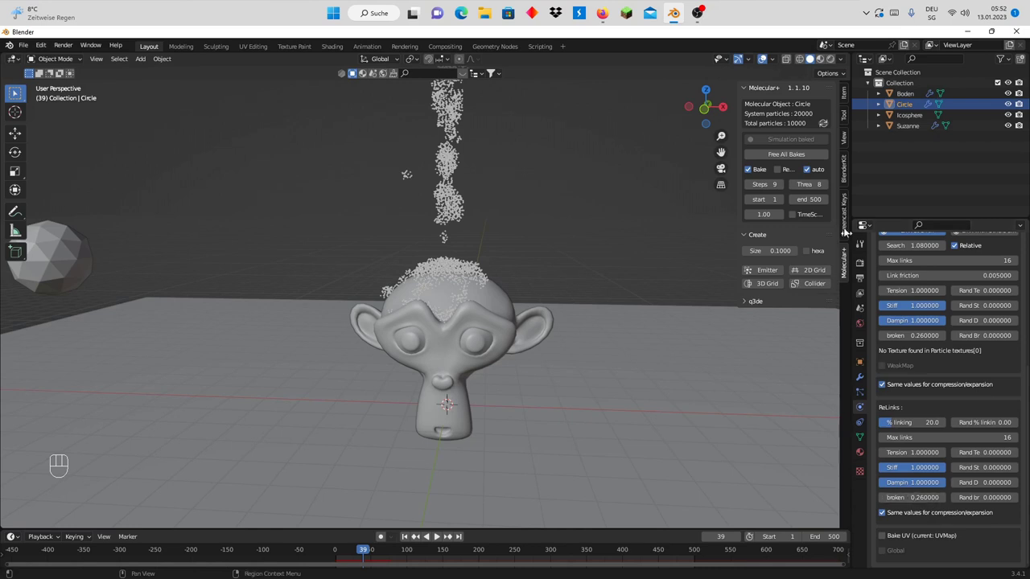
Free the previous bake and start the simulation again with relinking
left_click(800, 157)
left_click(794, 144)
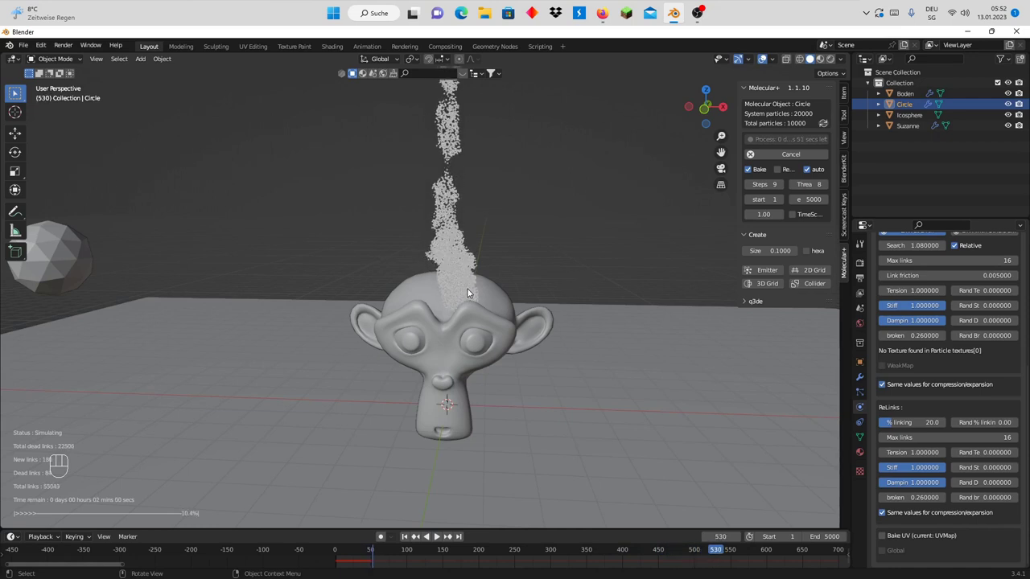
scroll("up", 3)
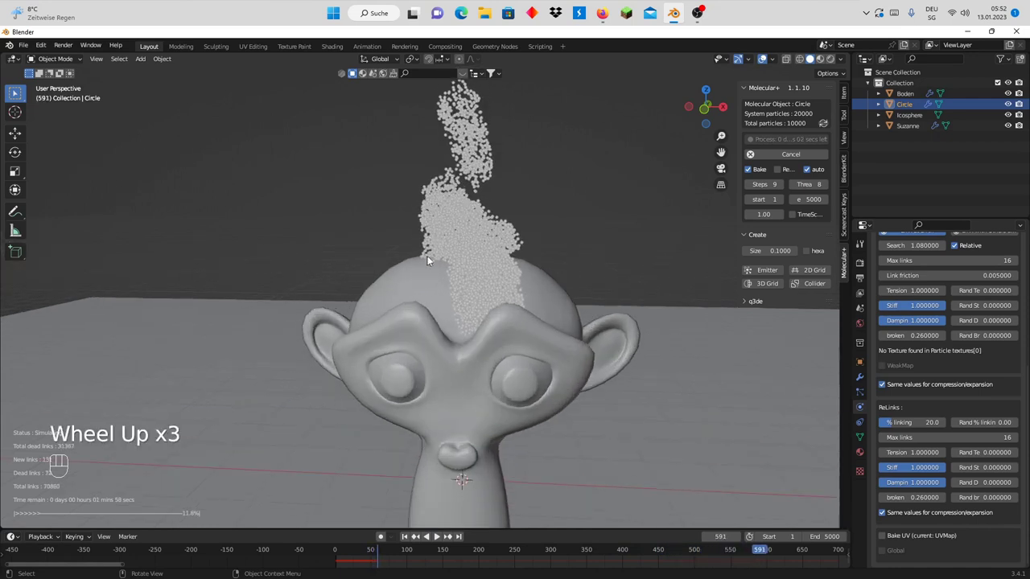
scroll("down", 3)
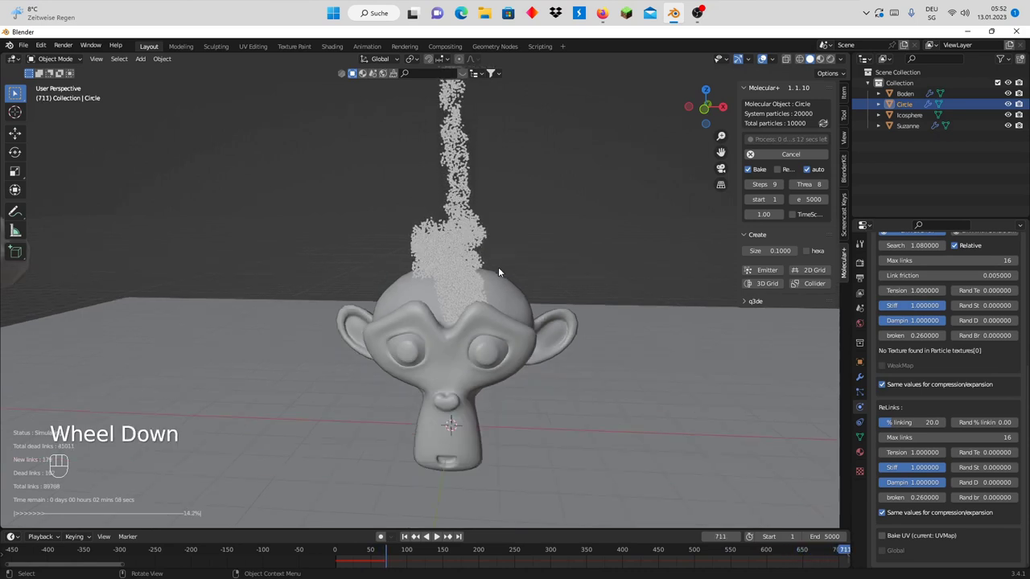
left_click_drag(500, 271, 501, 275)
scroll("up", 3)
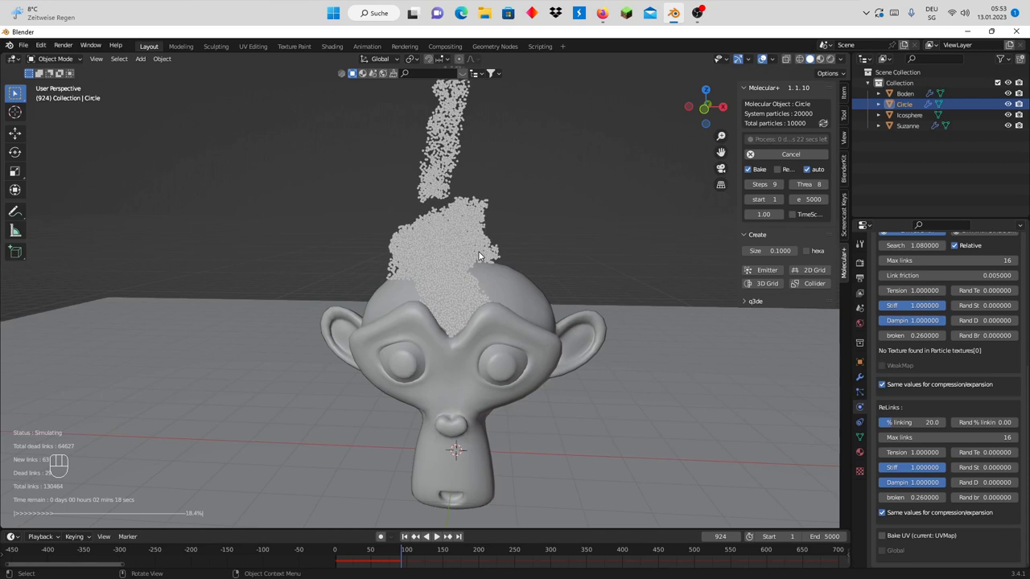
scroll("down", 3)
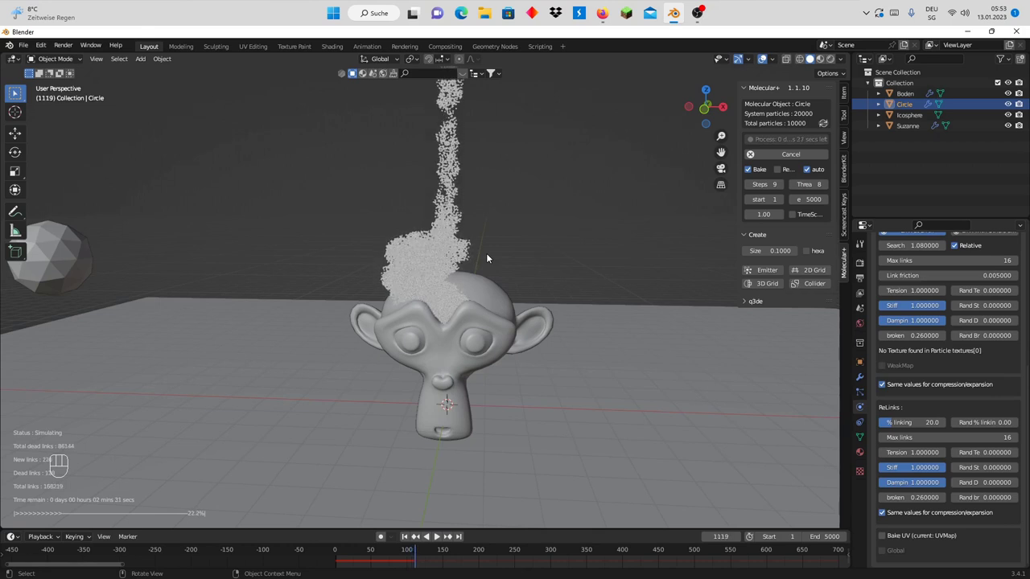
left_click_drag(492, 276, 551, 278)
scroll("up", 3)
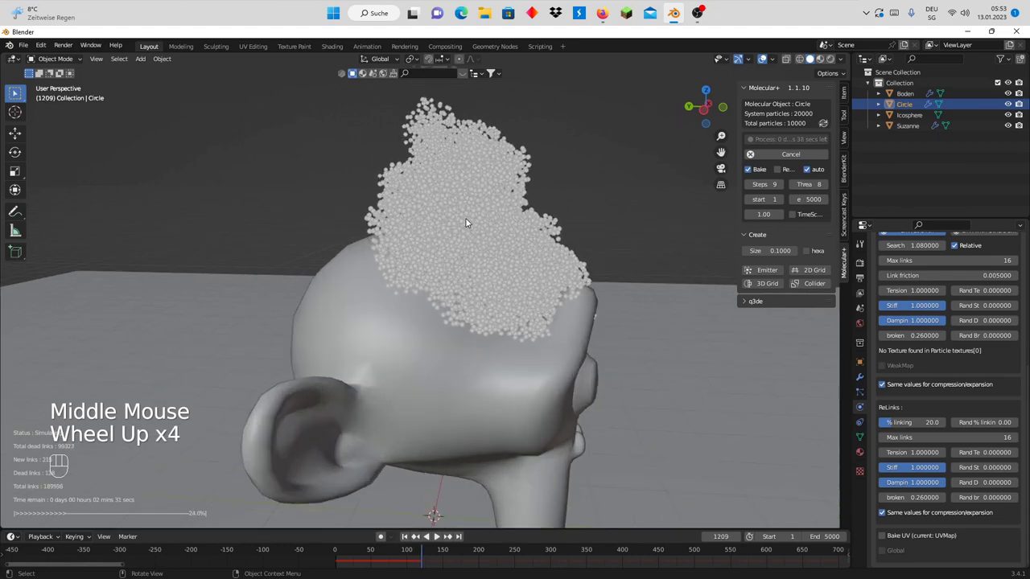
left_click_drag(527, 305, 450, 306)
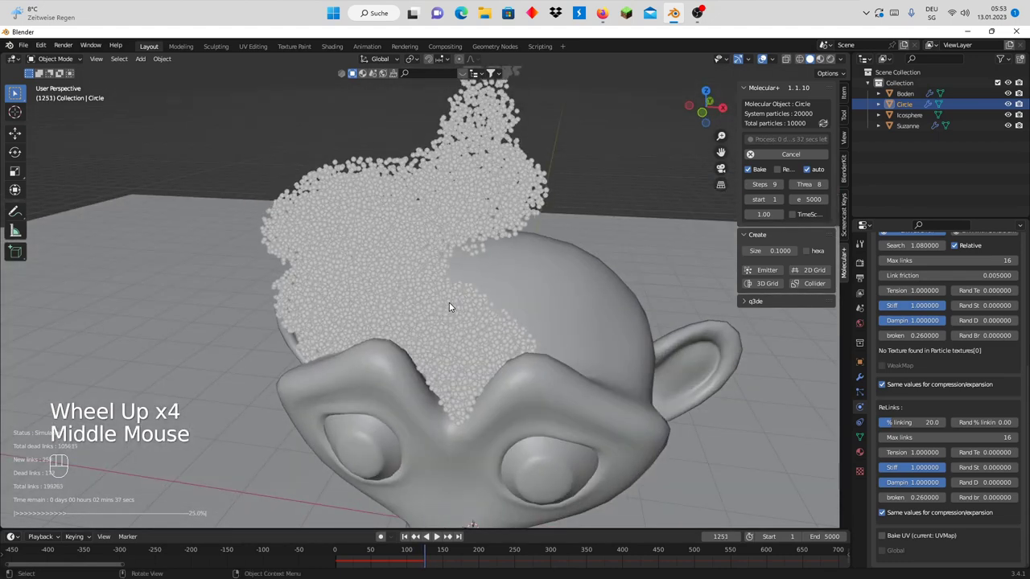
scroll("down", 3)
middle_click(472, 283)
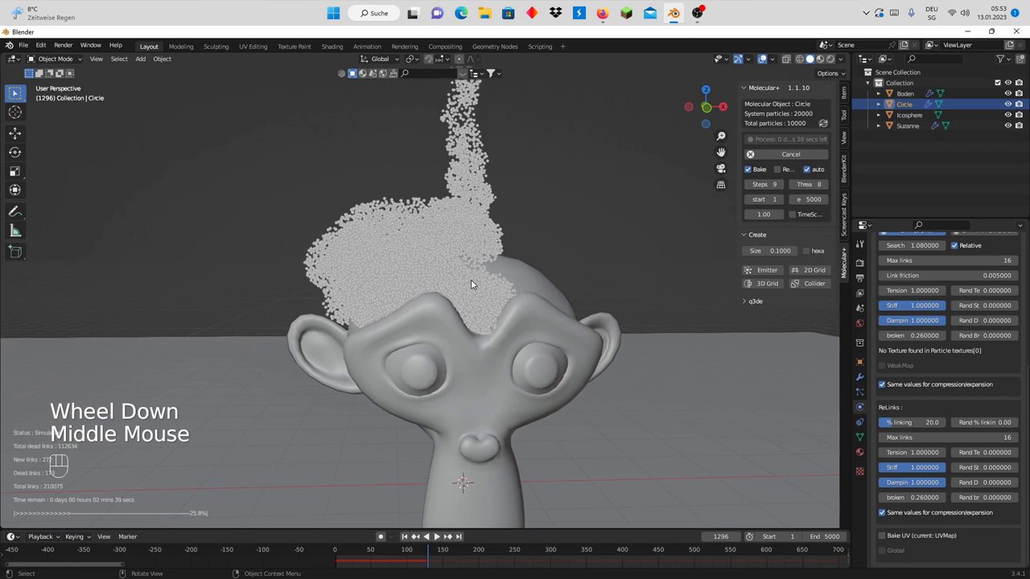
scroll("down", 3)
left_click_drag(468, 286, 482, 289)
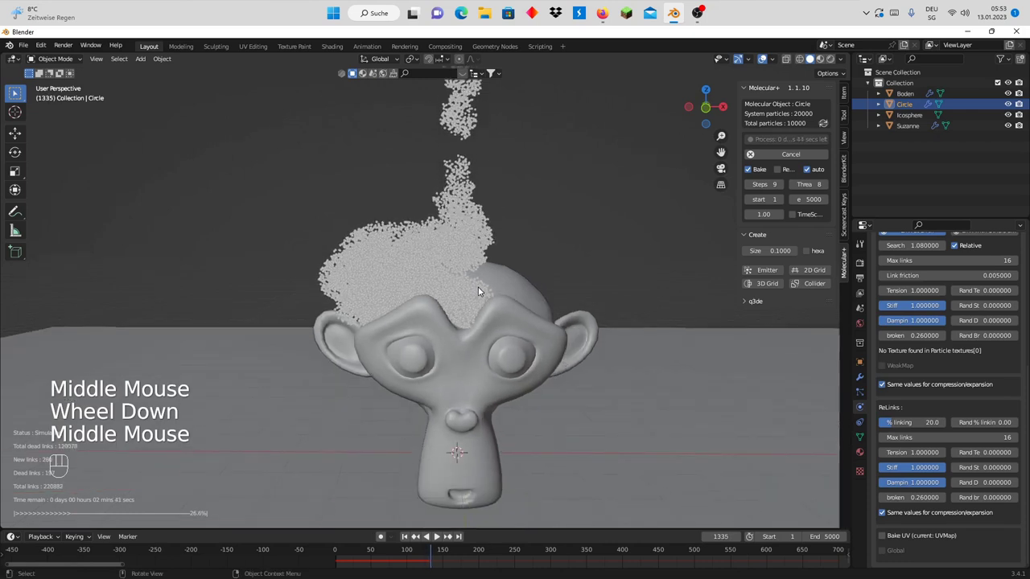
scroll("down", 3)
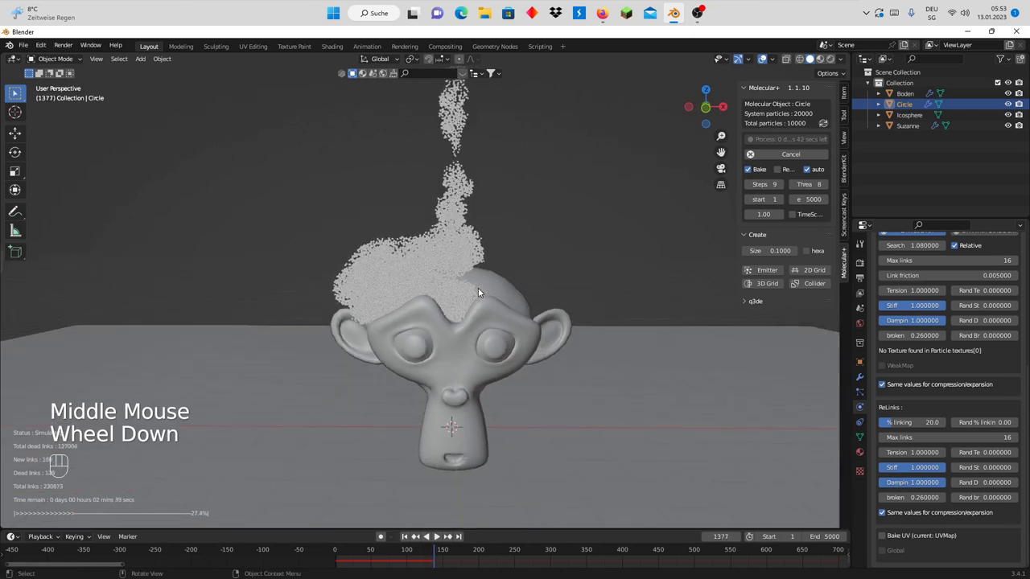
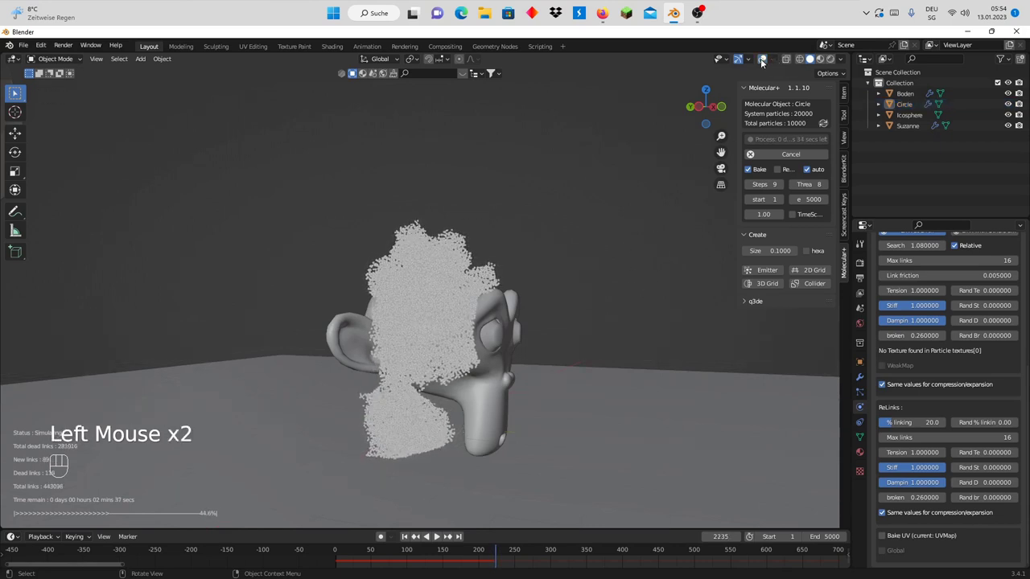
Orbit around Suzanne's head to inspect the simulated particles from front, side and behind
middle_click(564, 316)
scroll("up", 3)
left_click_drag(526, 315, 507, 318)
scroll("down", 3)
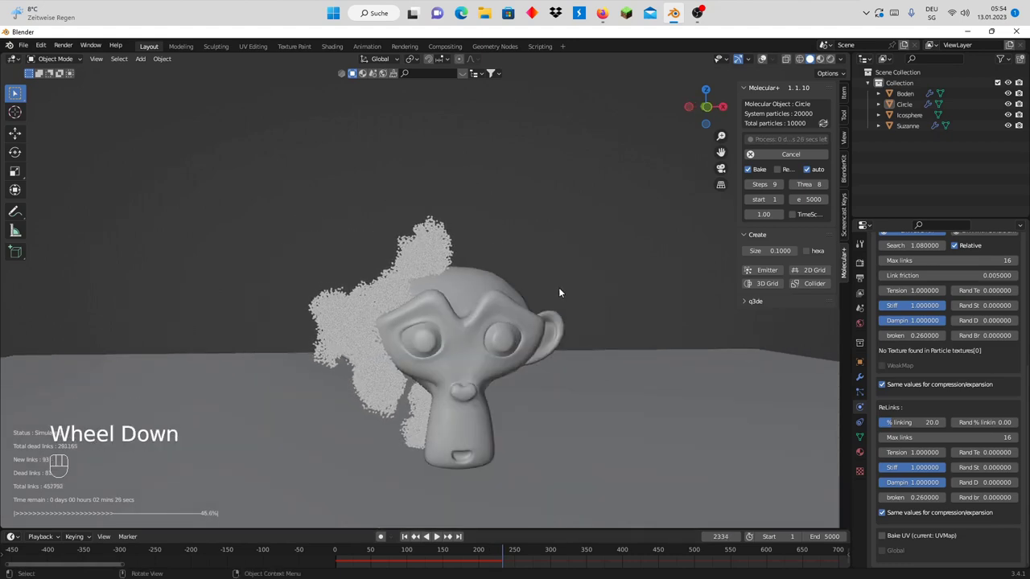
scroll("down", 3)
scroll("down", 3)
scroll("up", 3)
scroll("up", 3)
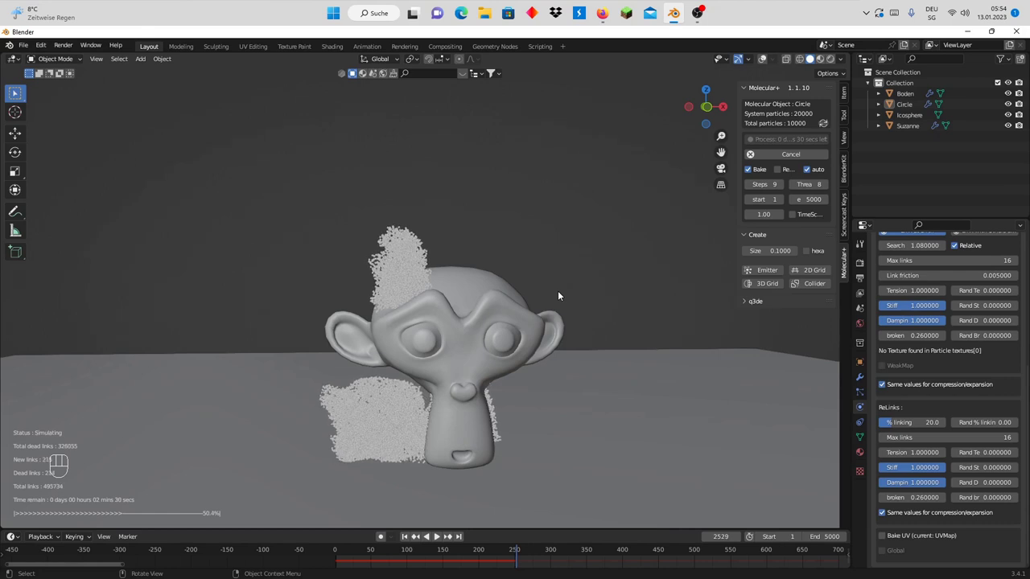
left_click_drag(488, 352, 505, 342)
scroll("up", 3)
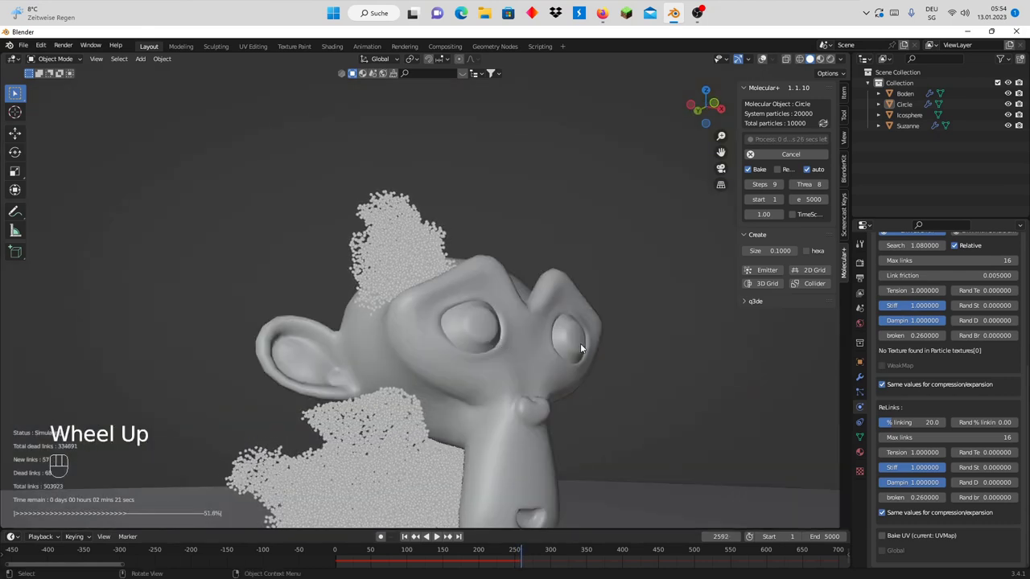
left_click_drag(537, 369, 502, 379)
scroll("down", 3)
left_click_drag(471, 375, 408, 376)
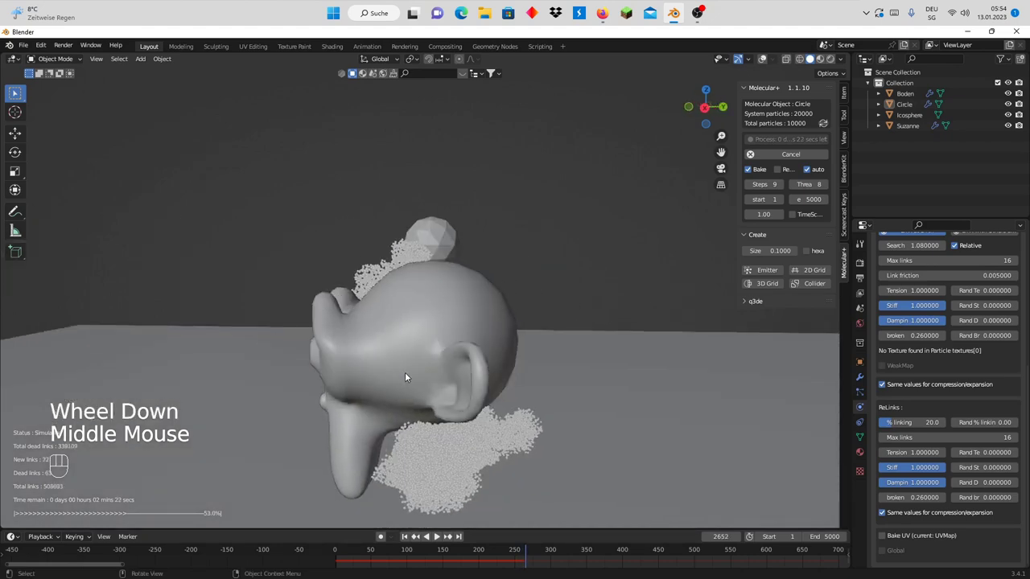
left_click_drag(362, 375, 474, 357)
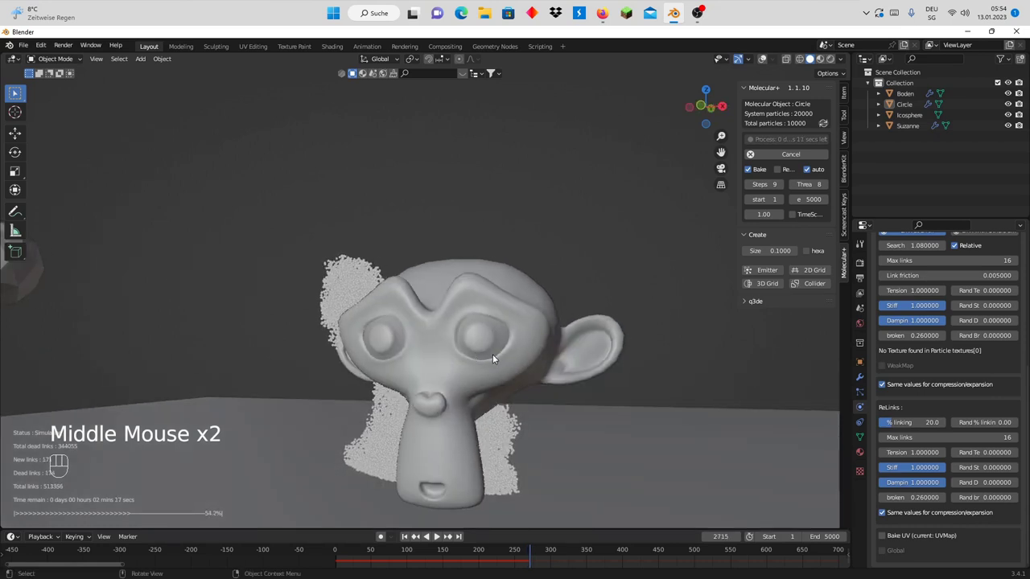
Cancel the running Molecular+ bake so the current result is kept
middle_click(509, 354)
scroll("down", 3)
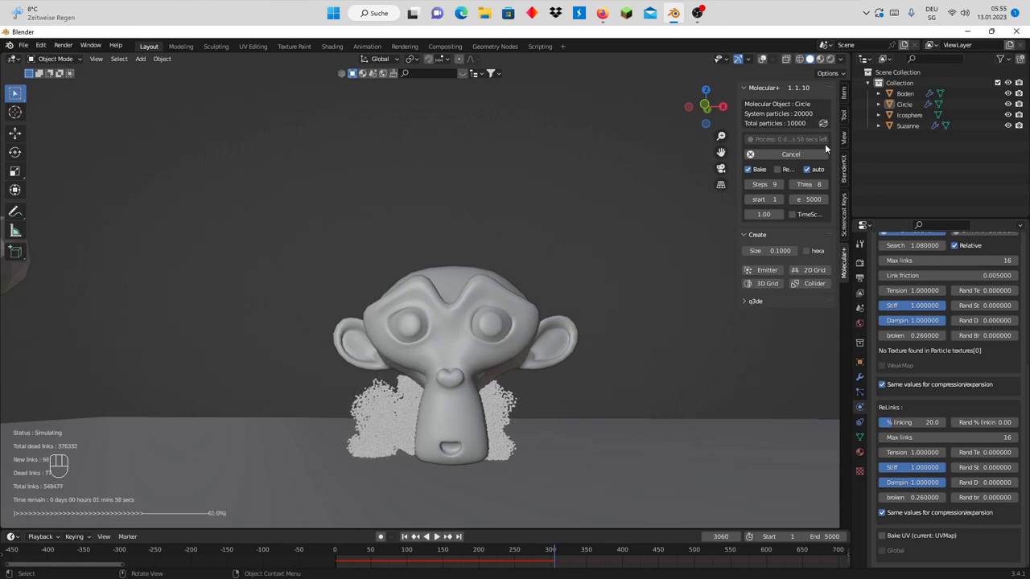
left_click(770, 169)
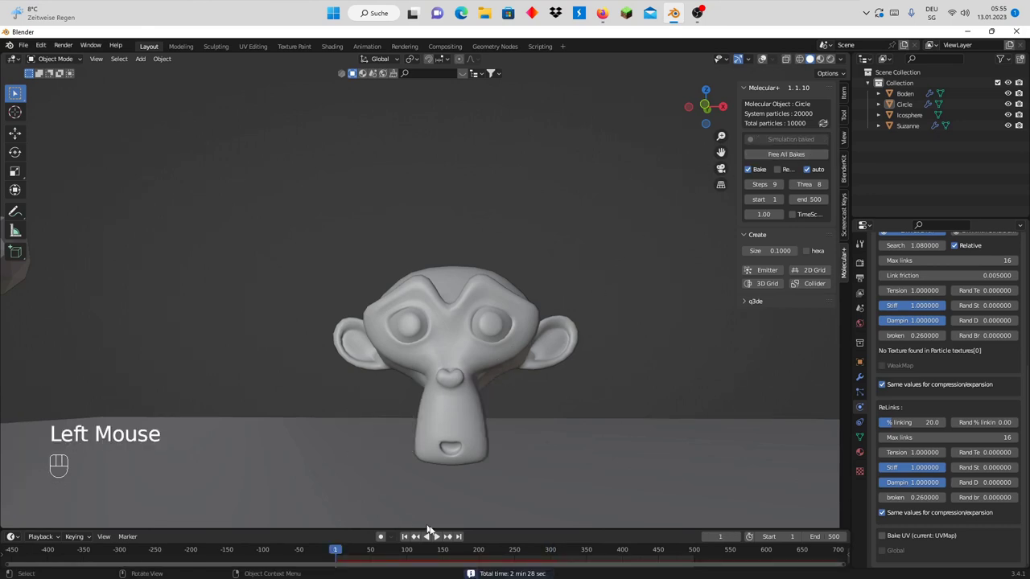
Play the baked particle animation through frame 356, then rewind to frame 1
left_click(436, 542)
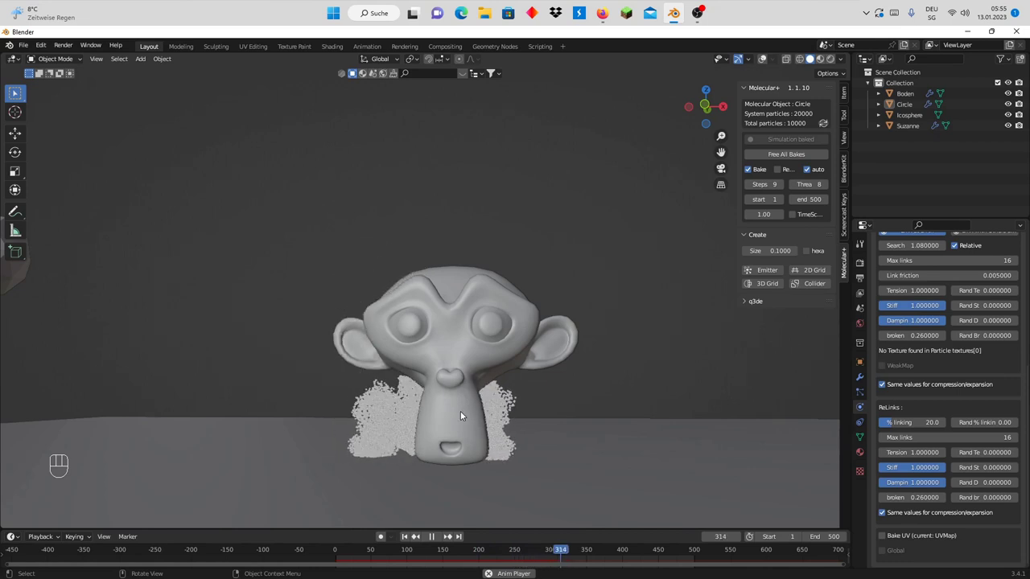
left_click(437, 539)
left_click(408, 539)
scroll("down", 3)
scroll("up", 3)
middle_click(512, 345)
scroll("up", 3)
Check Suzanne's collision settings, reselect the Circle emitter and start a fresh Molecular+ bake
left_click(477, 293)
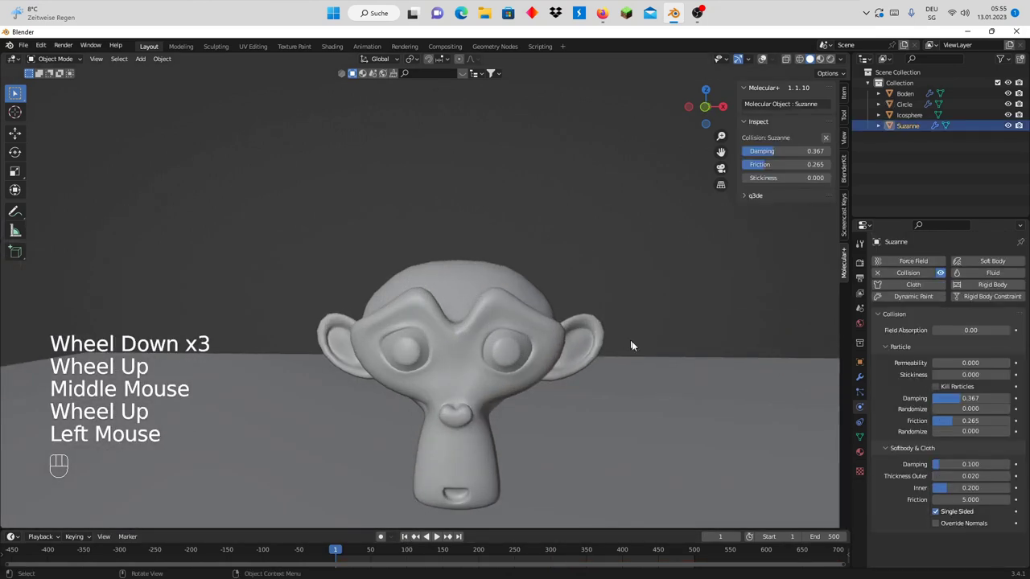
scroll("down", 3)
left_click(442, 149)
scroll("up", 3)
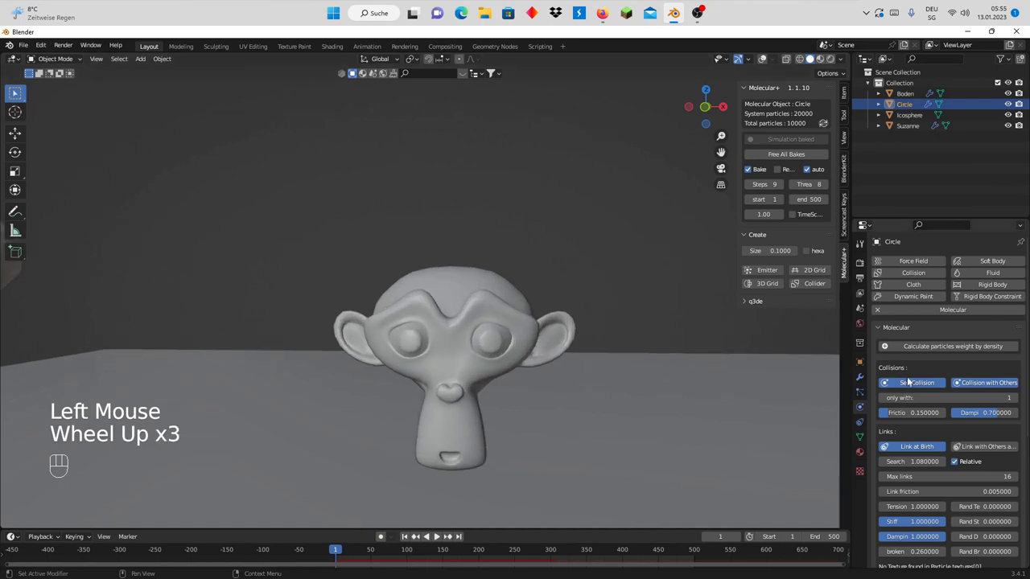
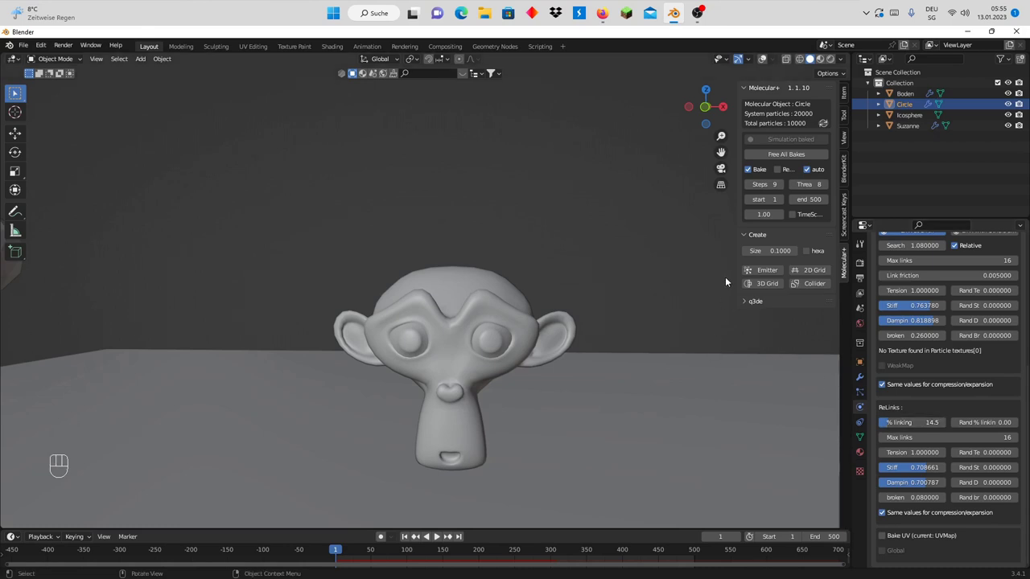
left_click(788, 160)
left_click_drag(787, 142, 764, 140)
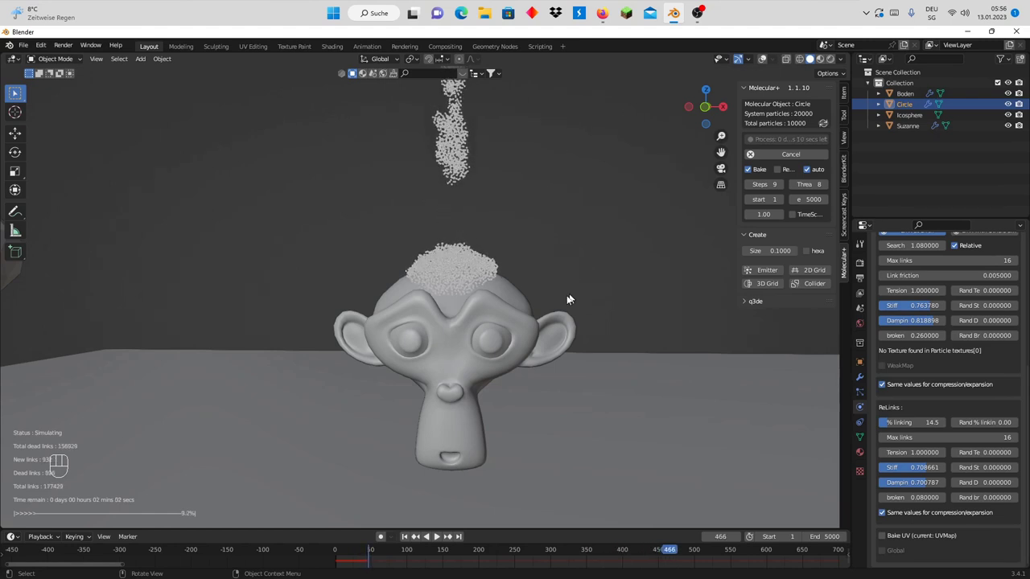
scroll("up", 3)
scroll("down", 3)
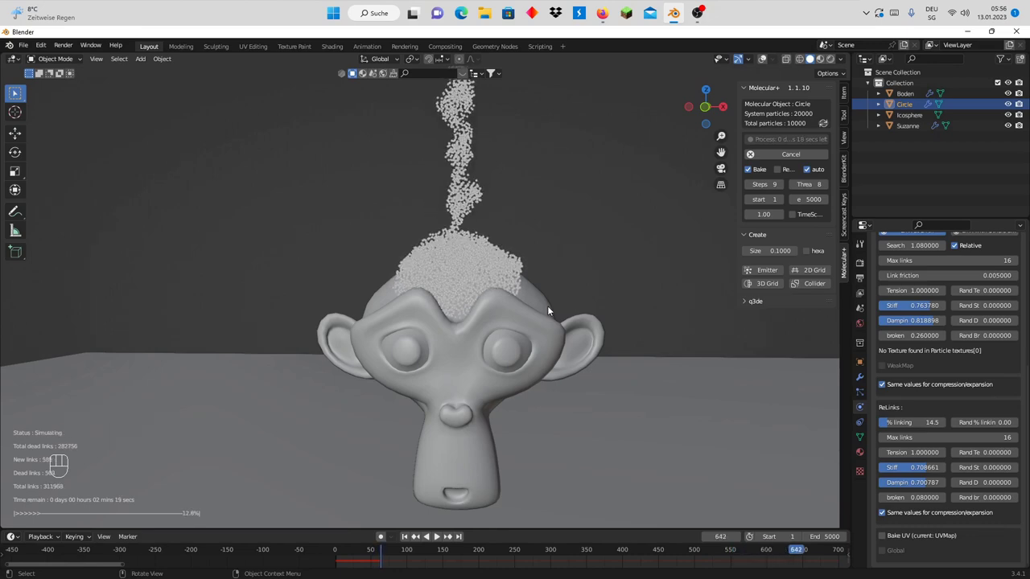
left_click_drag(518, 316, 569, 322)
scroll("up", 3)
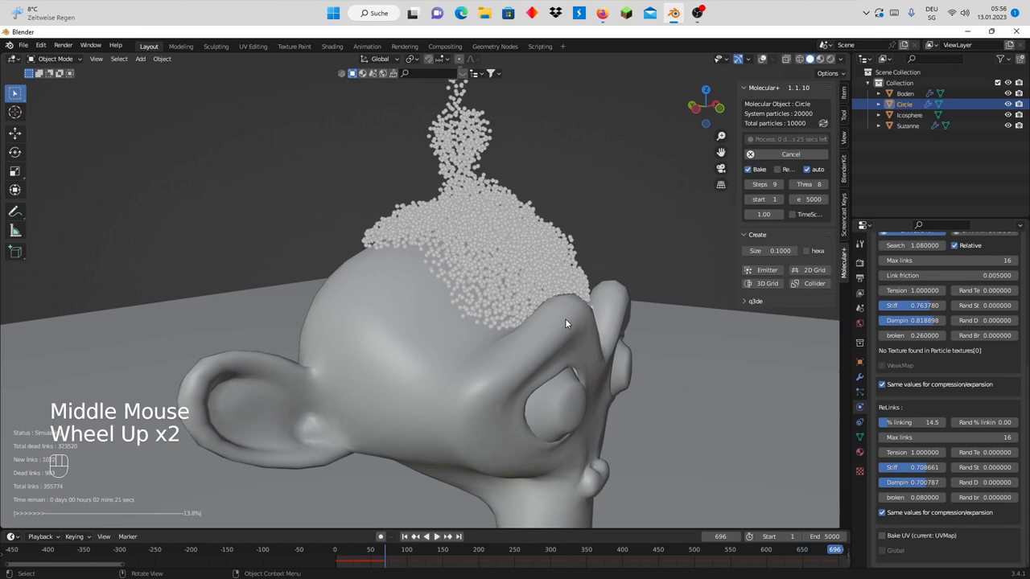
left_click_drag(587, 316, 585, 317)
scroll("up", 3)
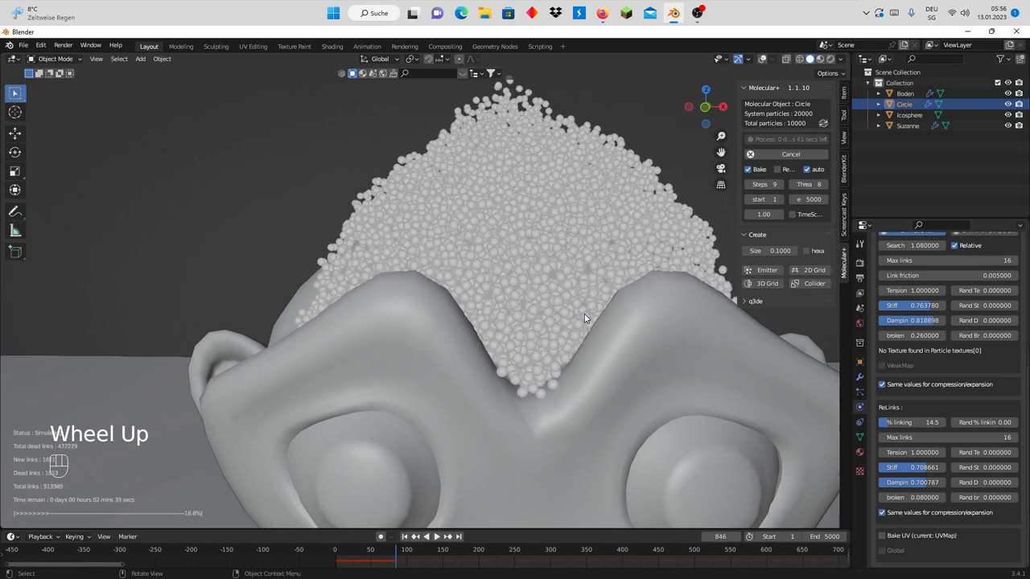
scroll("down", 3)
scroll("down", 3)
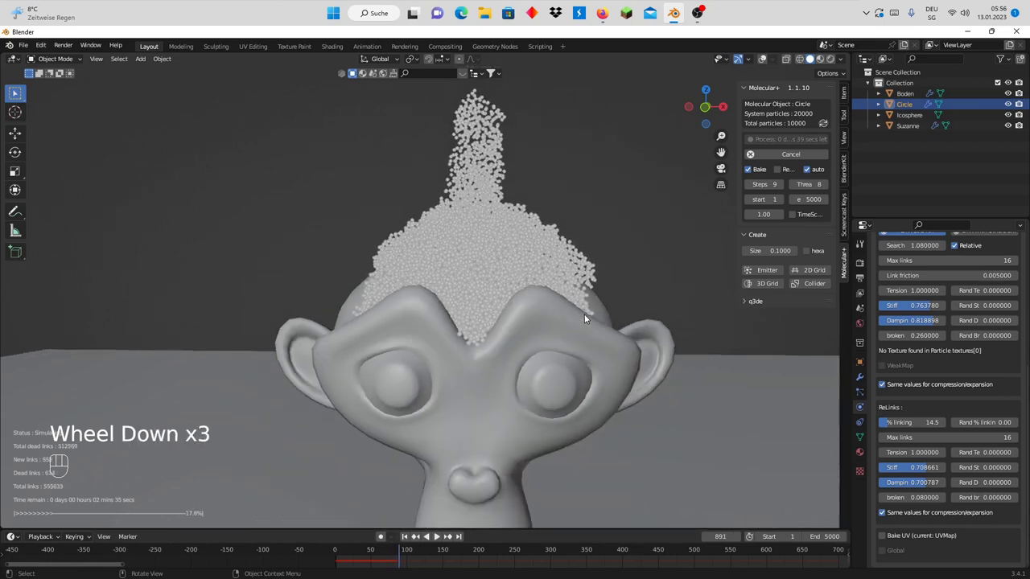
scroll("down", 3)
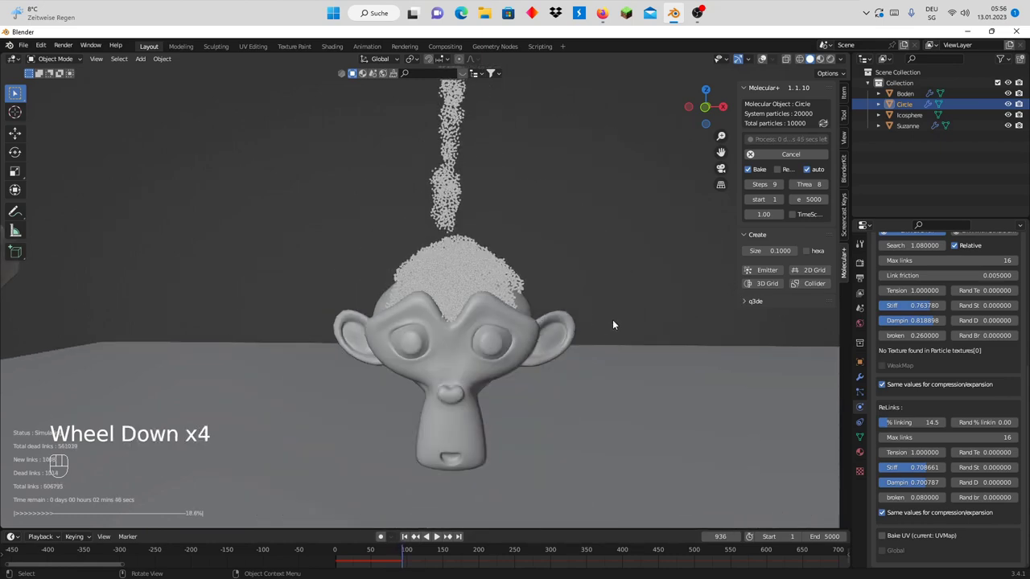
left_click_drag(561, 324, 568, 323)
left_click_drag(486, 325, 506, 326)
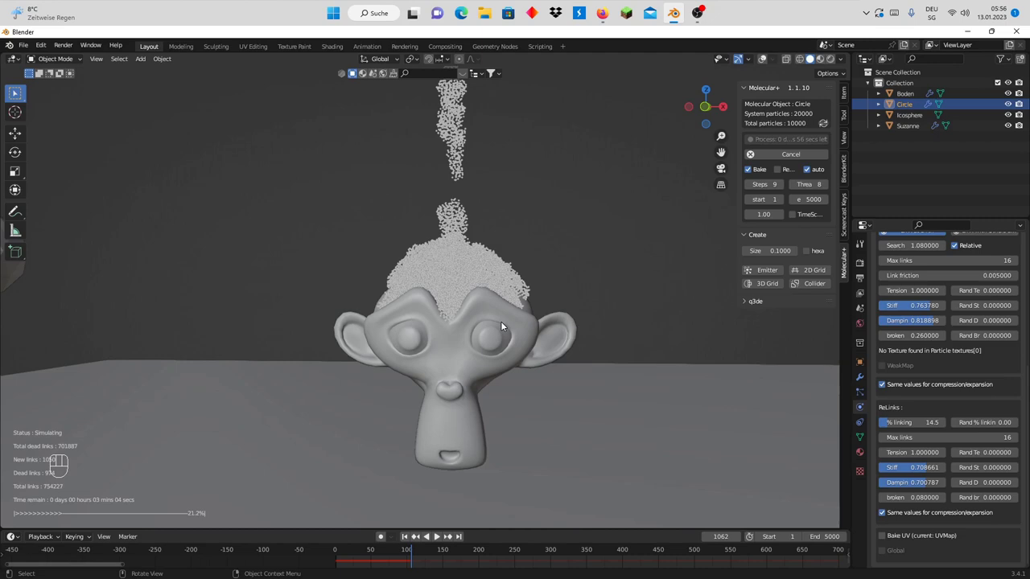
scroll("up", 3)
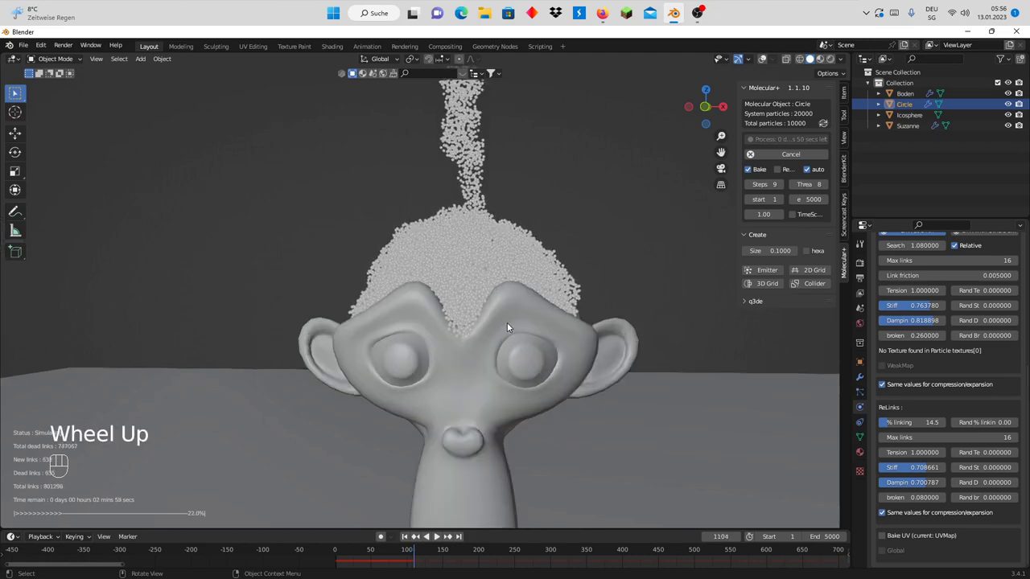
scroll("up", 3)
left_click_drag(464, 330, 509, 333)
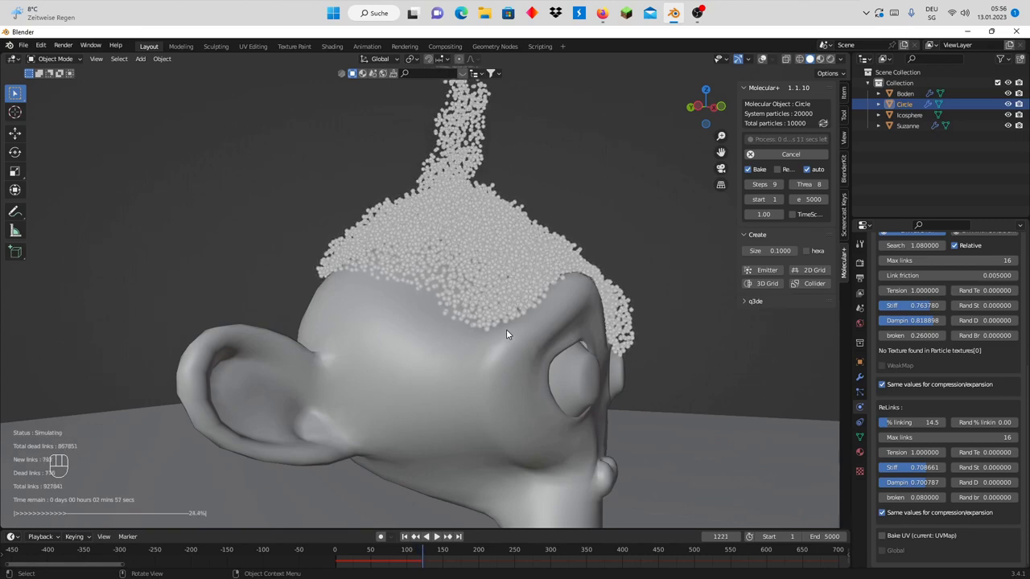
left_click_drag(539, 332, 448, 333)
left_click_drag(464, 341, 473, 355)
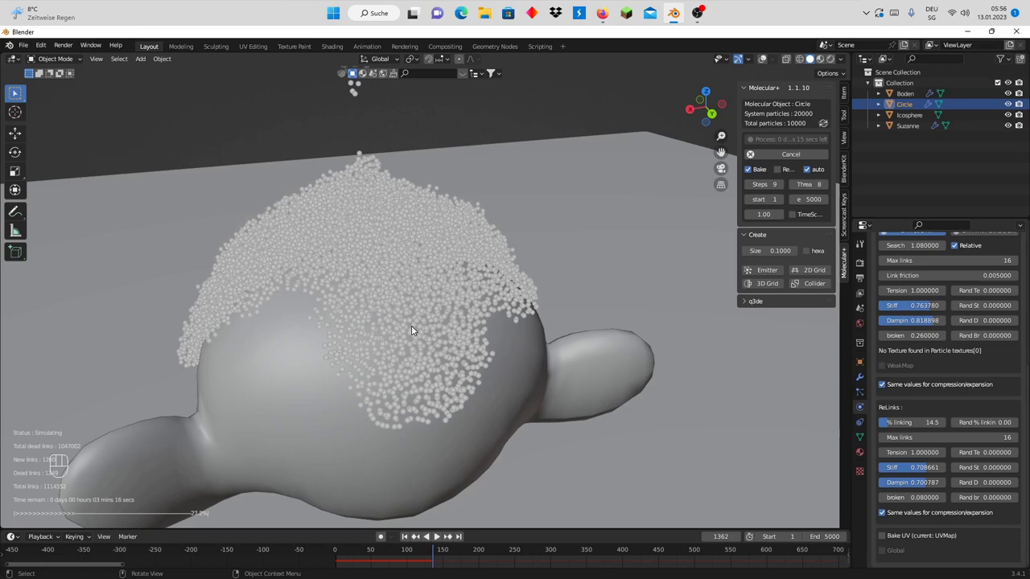
left_click_drag(413, 321, 481, 306)
scroll("down", 3)
middle_click(460, 293)
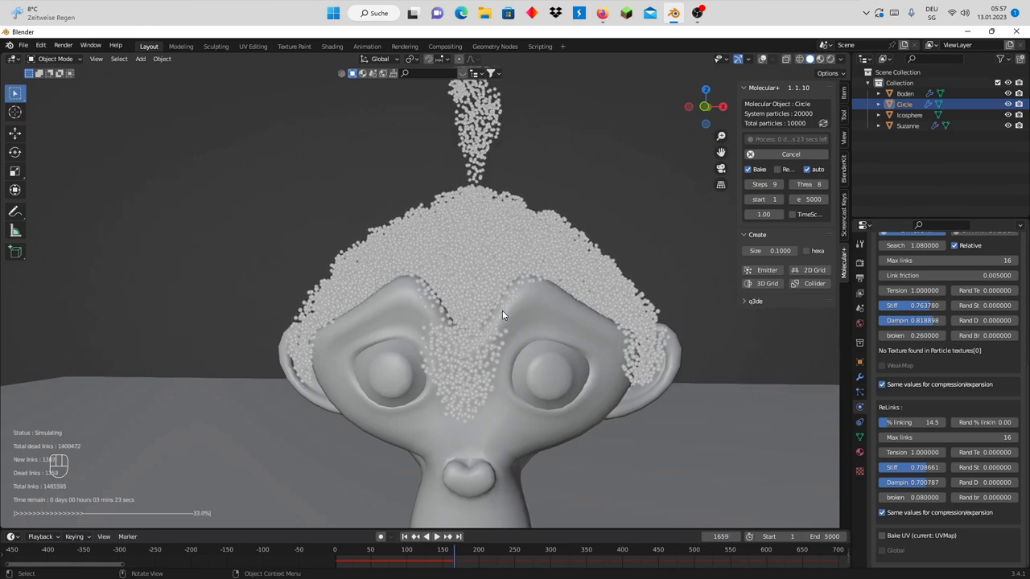
scroll("down", 3)
scroll("down", 3)
scroll("up", 3)
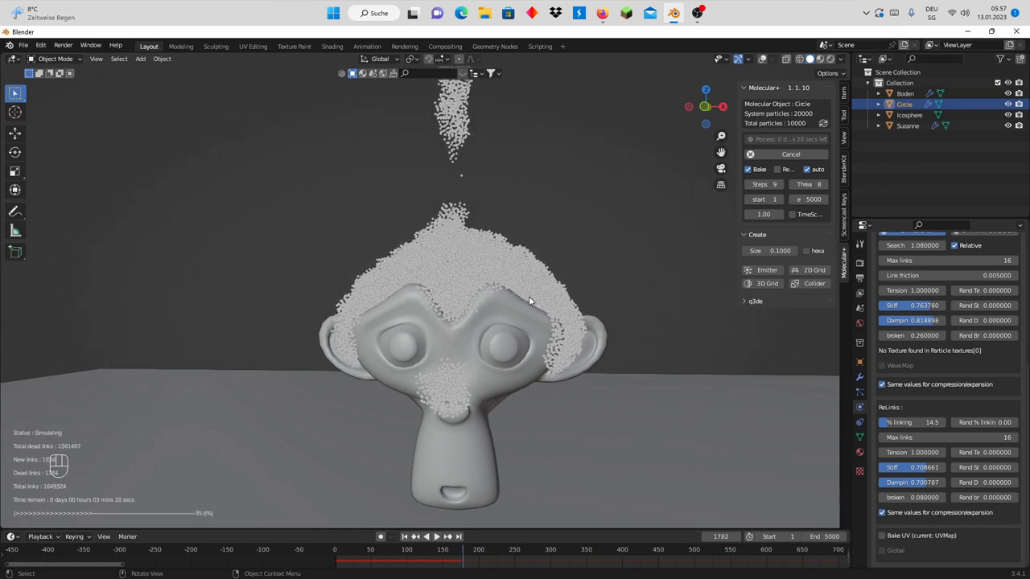
left_click_drag(510, 301, 485, 305)
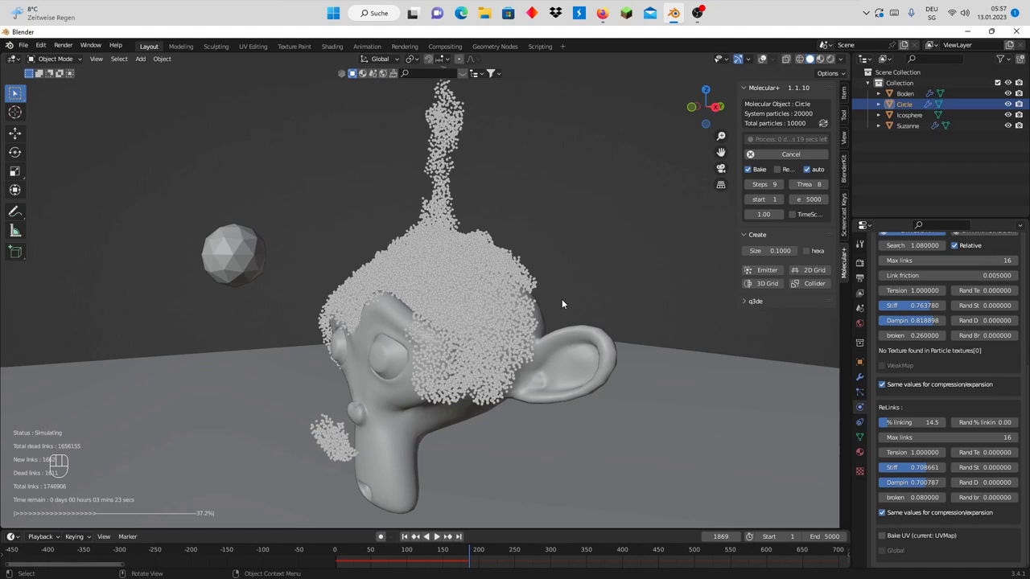
left_click_drag(518, 312, 474, 313)
scroll("up", 3)
scroll("up", 3)
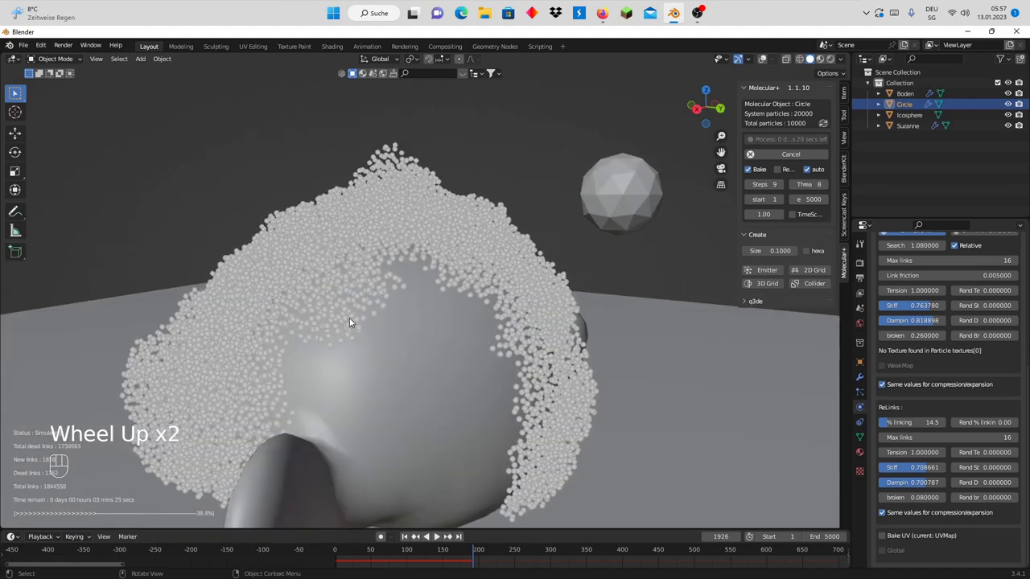
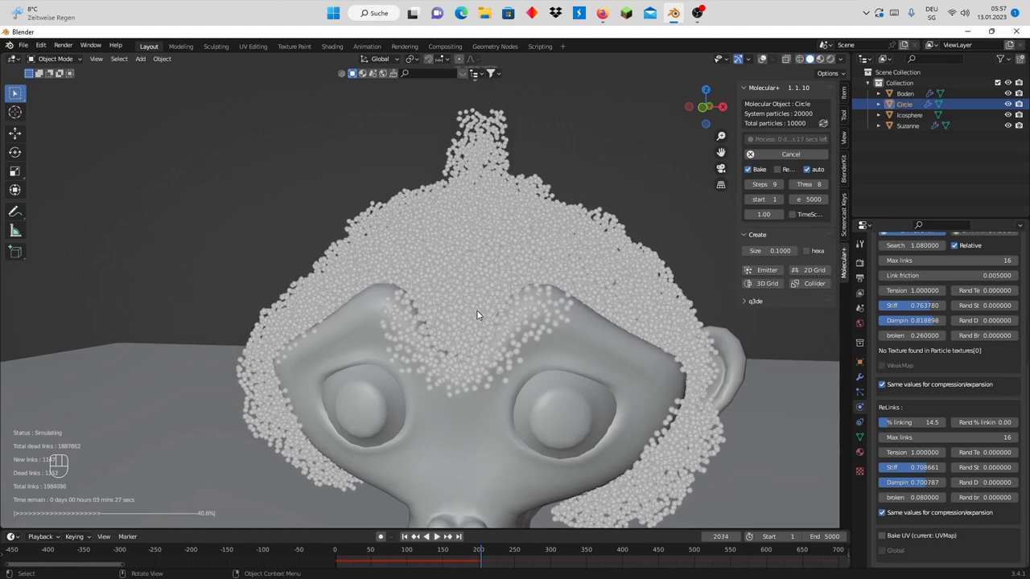
scroll("down", 3)
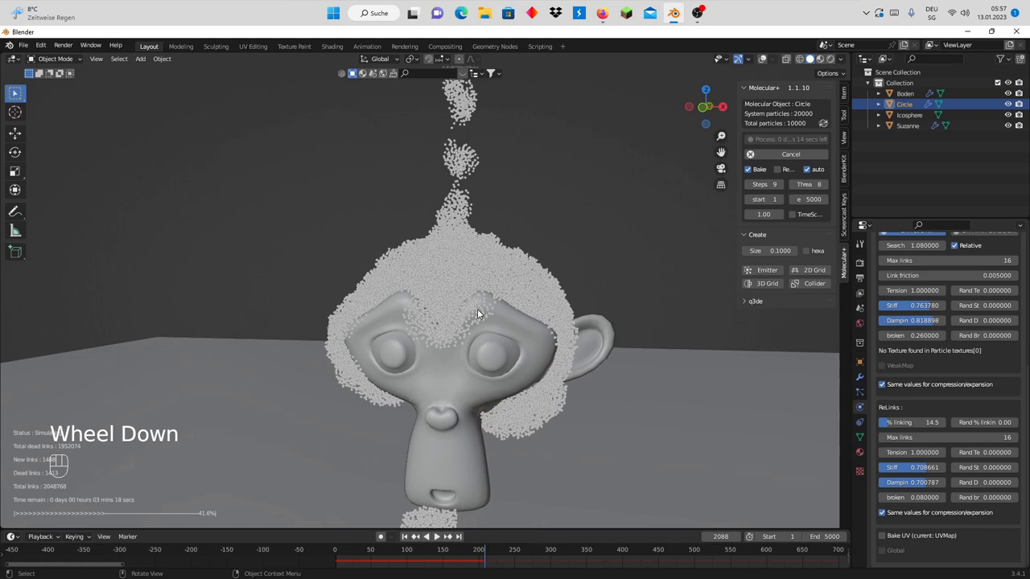
left_click_drag(505, 299, 499, 291)
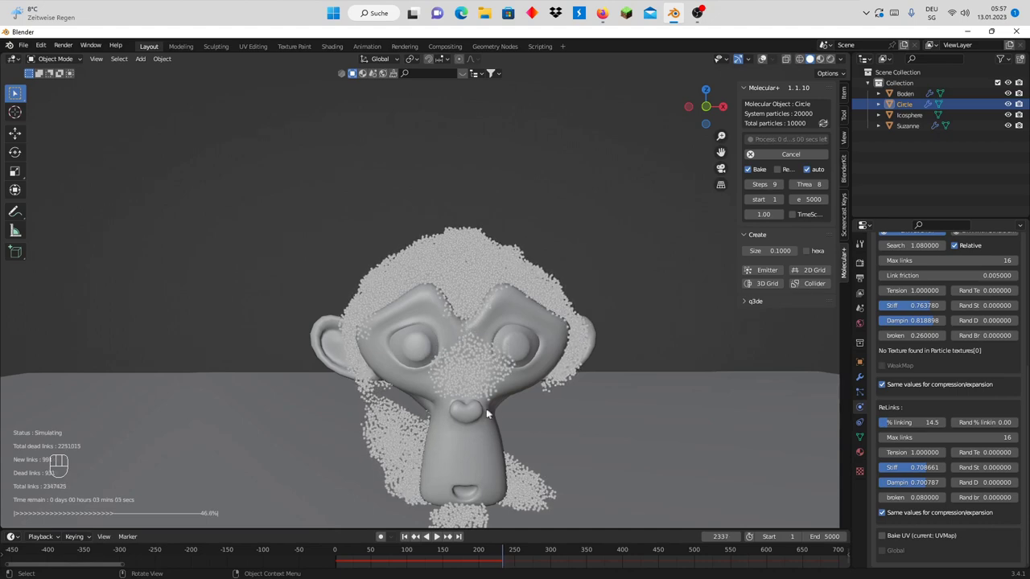
left_click_drag(552, 400, 573, 402)
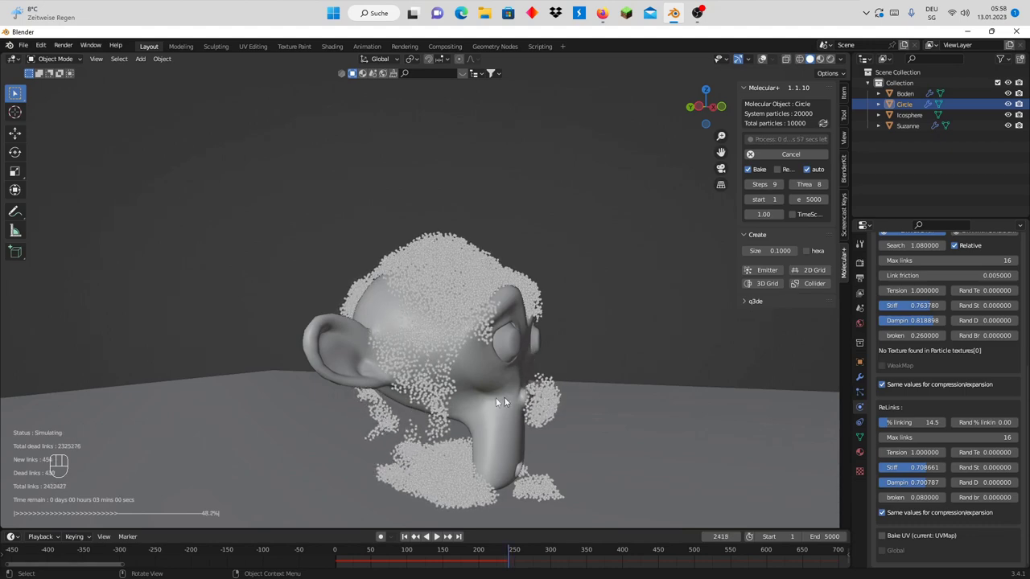
left_click_drag(530, 392, 580, 393)
left_click_drag(580, 395, 510, 399)
scroll("down", 3)
middle_click(482, 406)
scroll("up", 3)
left_click_drag(470, 411, 467, 409)
scroll("up", 3)
scroll("down", 3)
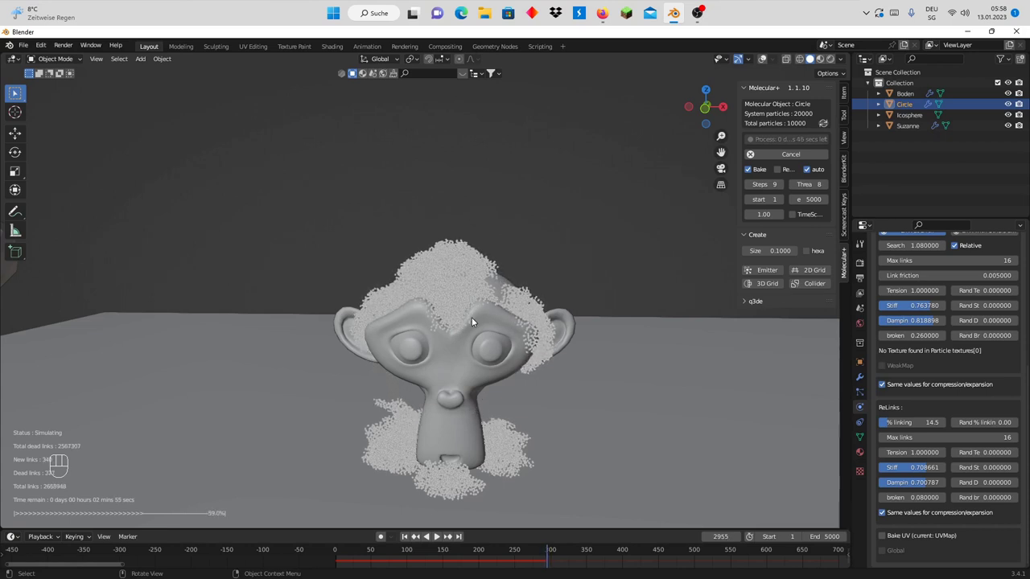
scroll("down", 3)
left_click_drag(398, 345, 377, 345)
scroll("up", 3)
scroll("up", 3)
scroll("up", 3)
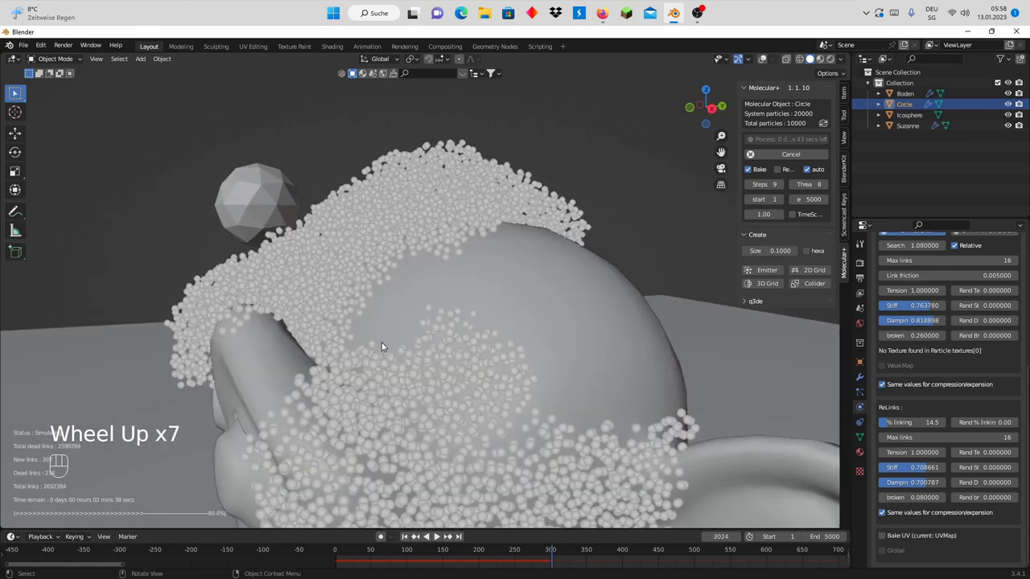
scroll("down", 3)
left_click_drag(455, 337, 489, 339)
scroll("down", 3)
left_click_drag(509, 335, 510, 334)
scroll("down", 3)
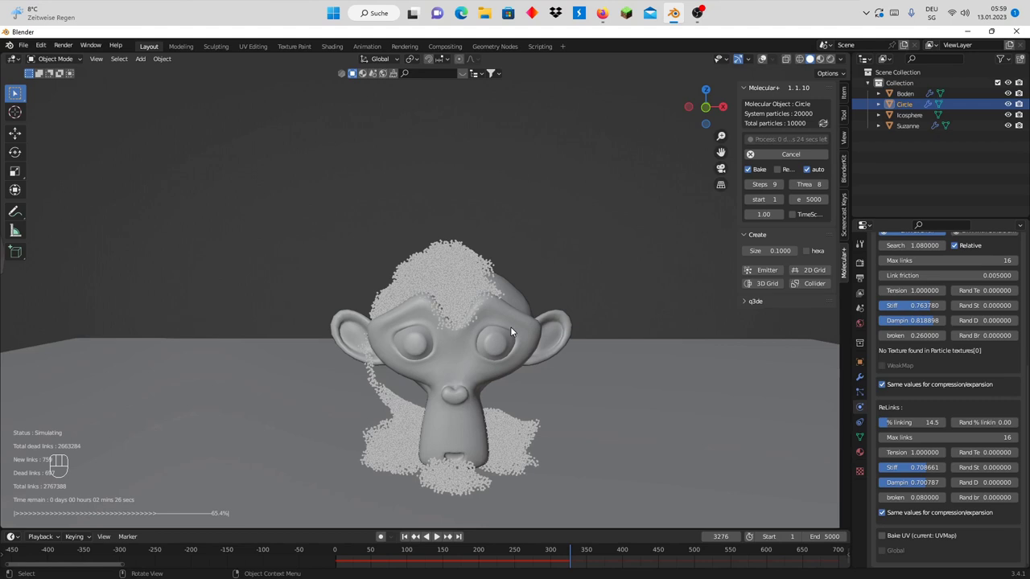
scroll("down", 3)
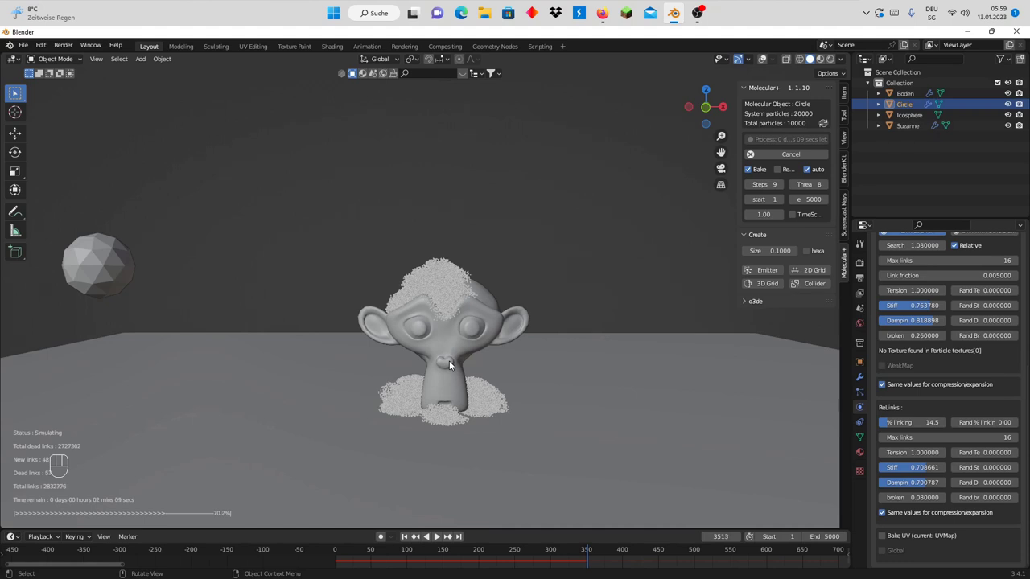
Inspect the finished bake by orbiting to the back of the head and returning to the front
scroll("up", 3)
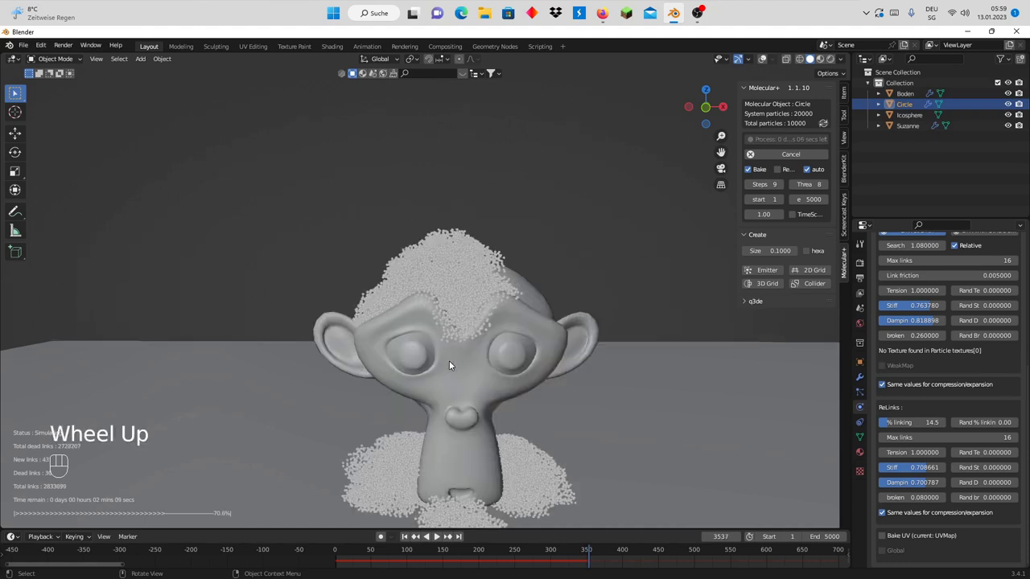
scroll("up", 3)
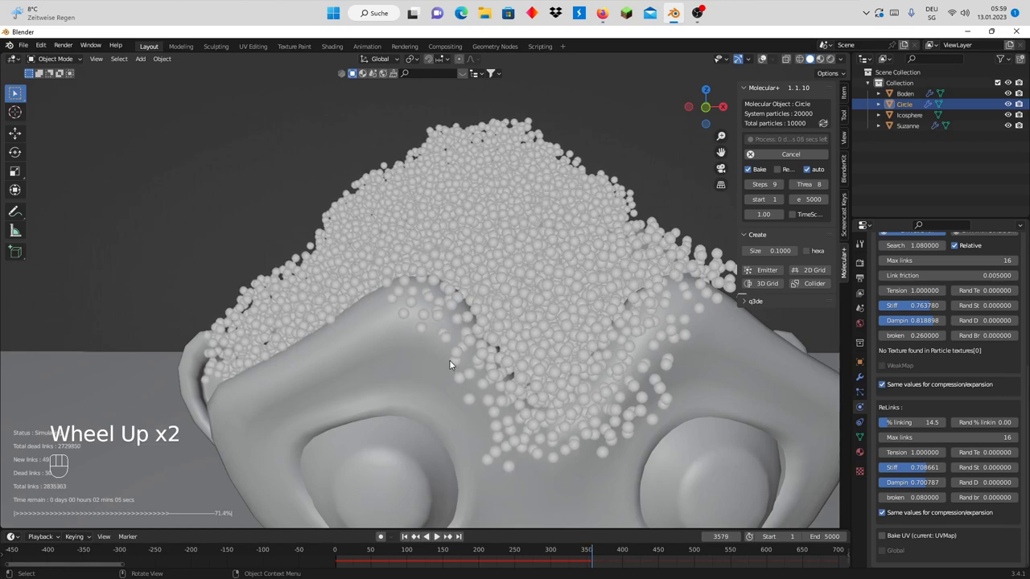
scroll("down", 3)
middle_click(316, 364)
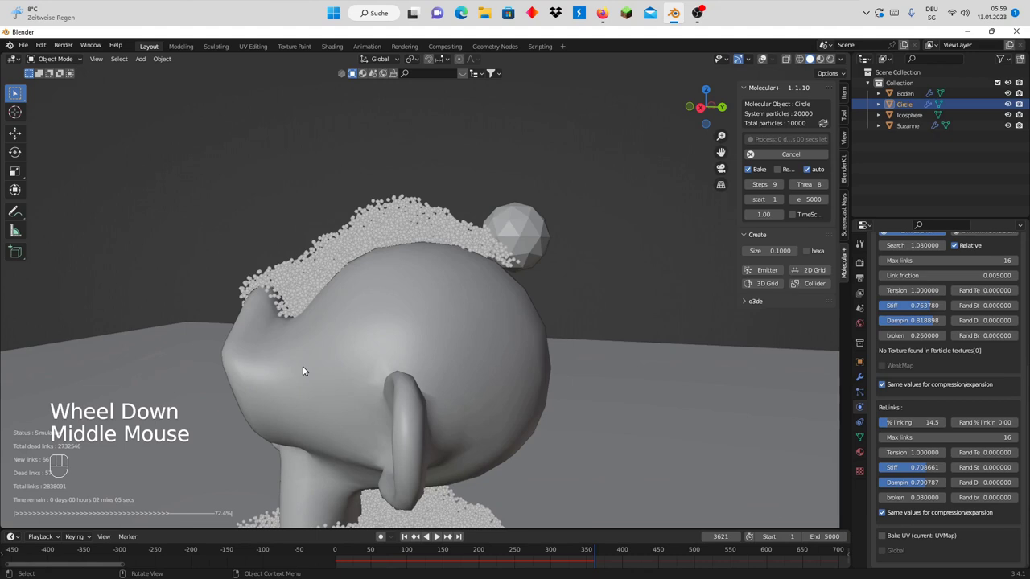
scroll("down", 3)
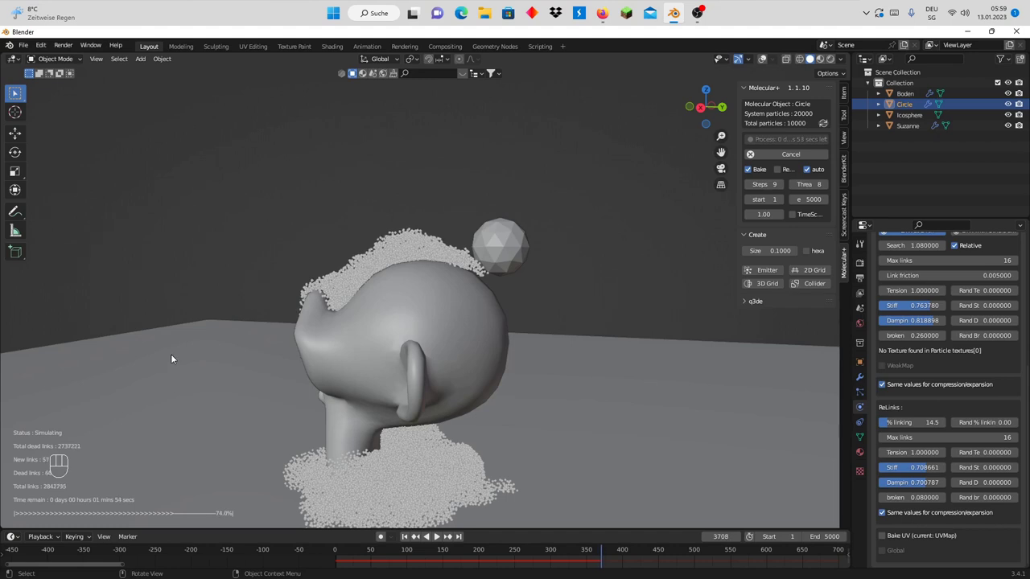
left_click_drag(295, 378, 363, 372)
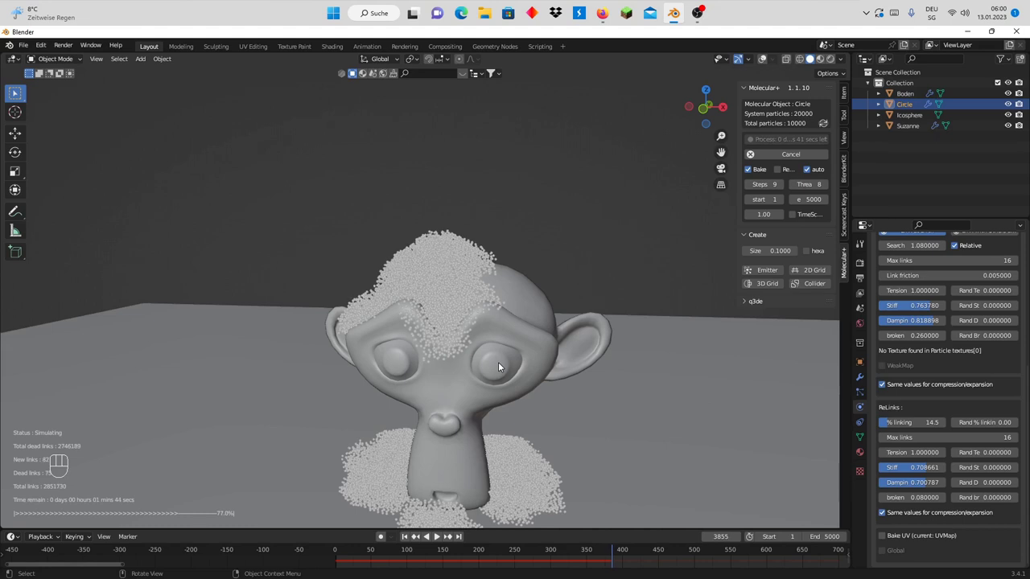
left_click_drag(522, 351, 525, 346)
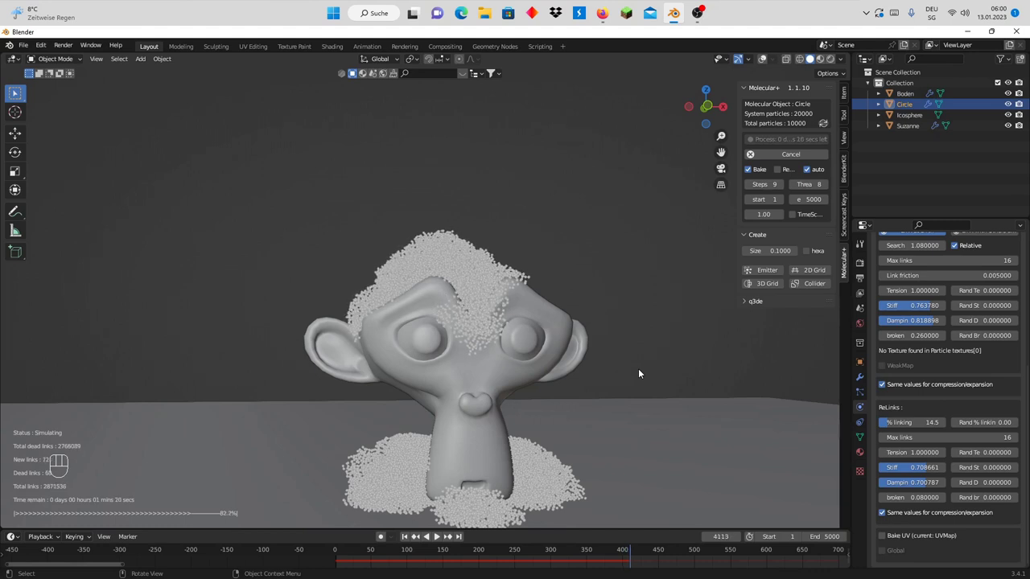
scroll("down", 3)
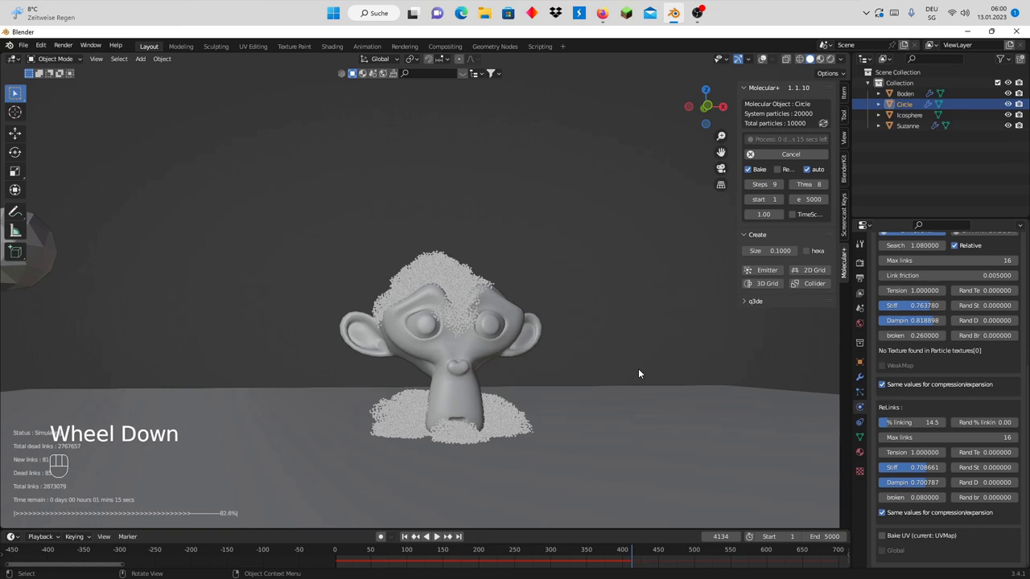
scroll("up", 3)
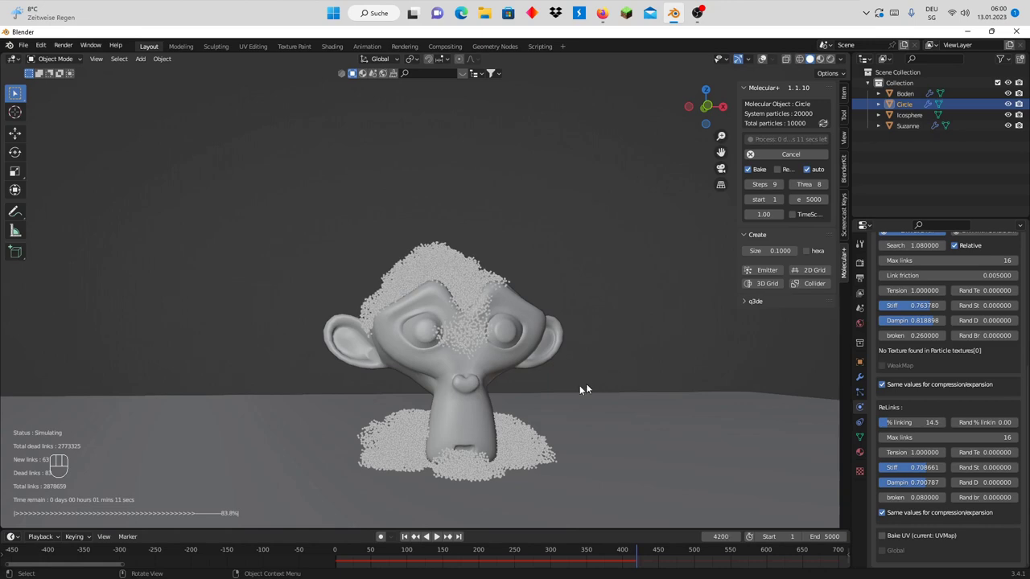
Examine the particles from the side, on top of the head and close to the face
left_click_drag(545, 393, 535, 394)
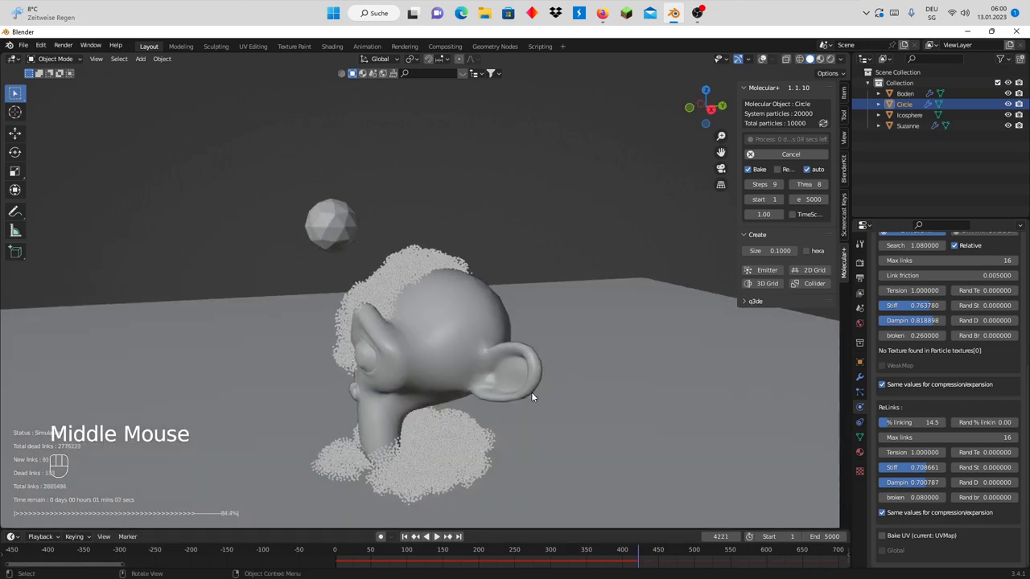
scroll("up", 3)
scroll("up", 3)
scroll("up", 3)
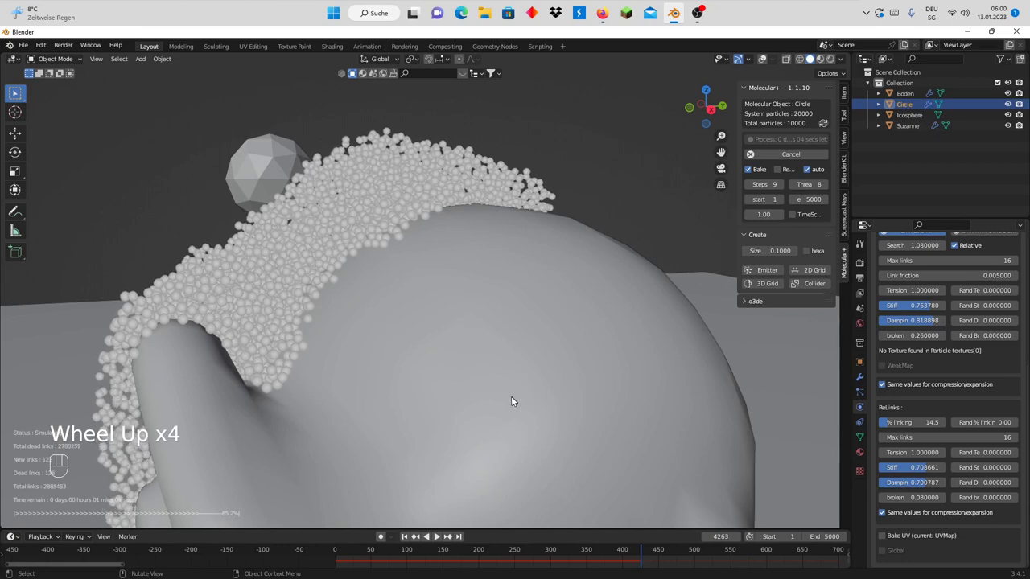
left_click_drag(632, 397, 677, 401)
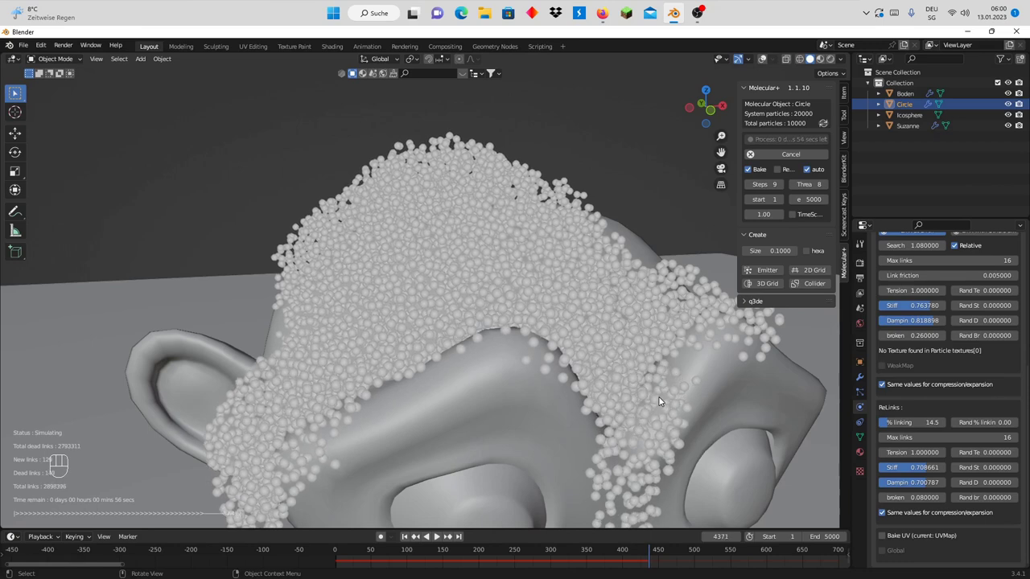
left_click_drag(589, 397, 582, 278)
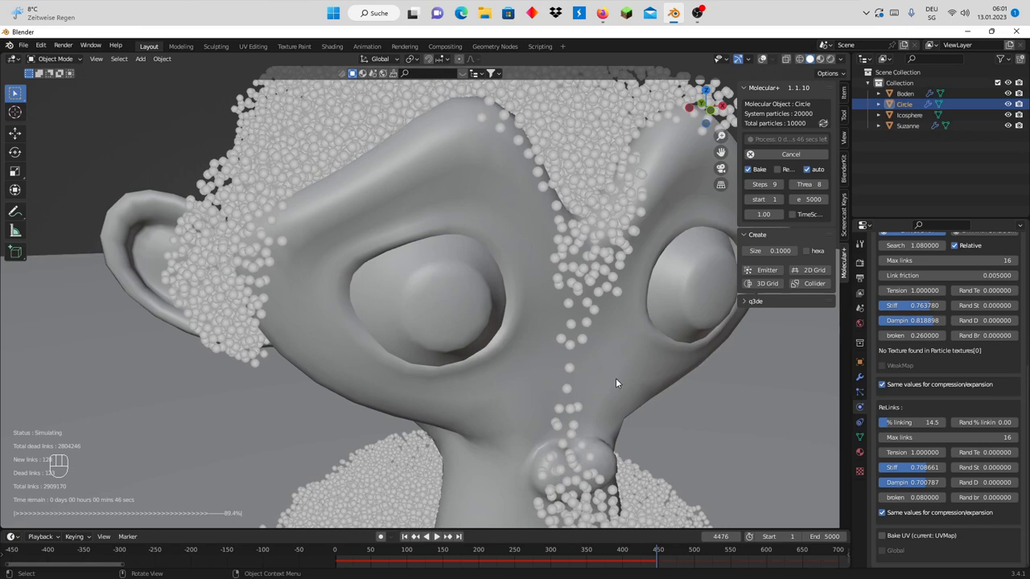
scroll("down", 3)
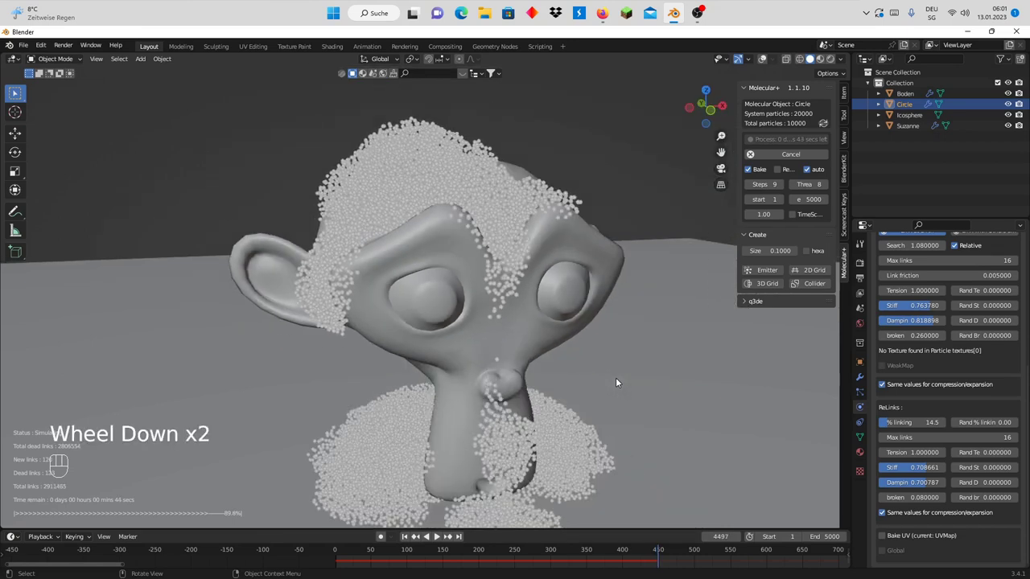
left_click_drag(573, 375, 533, 385)
scroll("down", 3)
scroll("down", 3)
scroll("up", 3)
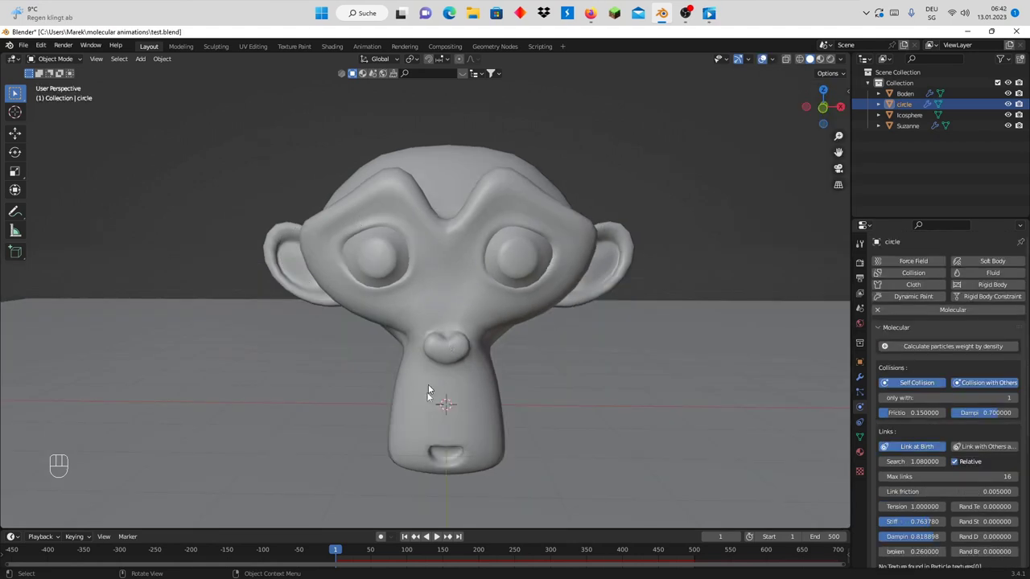
Orbit to a front view of the monkey and play back the particle simulation
scroll("down", 3)
left_click_drag(462, 405, 480, 423)
scroll("up", 3)
left_click_drag(480, 423, 450, 406)
scroll("down", 3)
left_click_drag(450, 406, 472, 405)
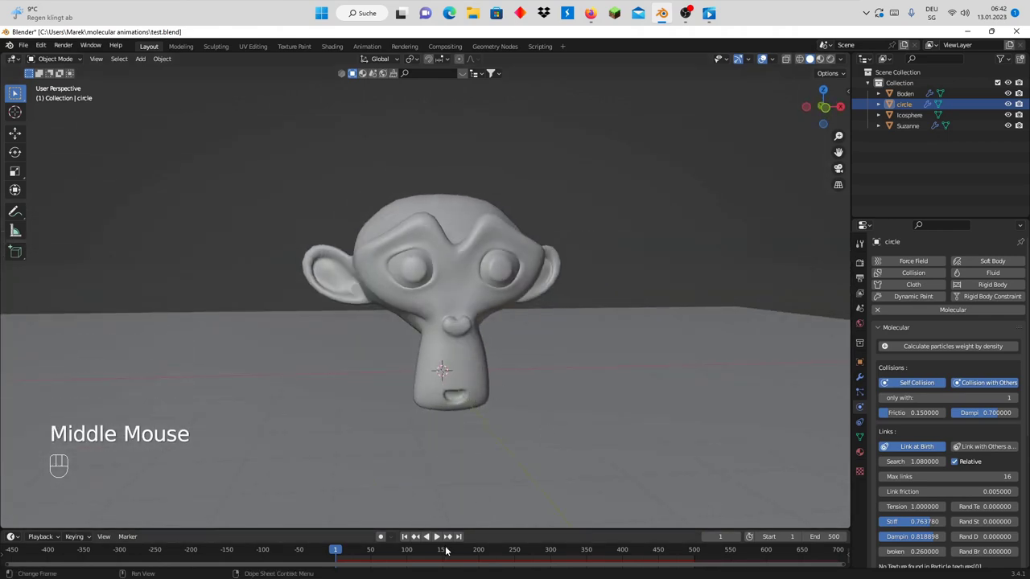
left_click(440, 534)
Show the renamed Emitter's Particle Properties with the Render panel
scroll("down", 3)
scroll("down", 3)
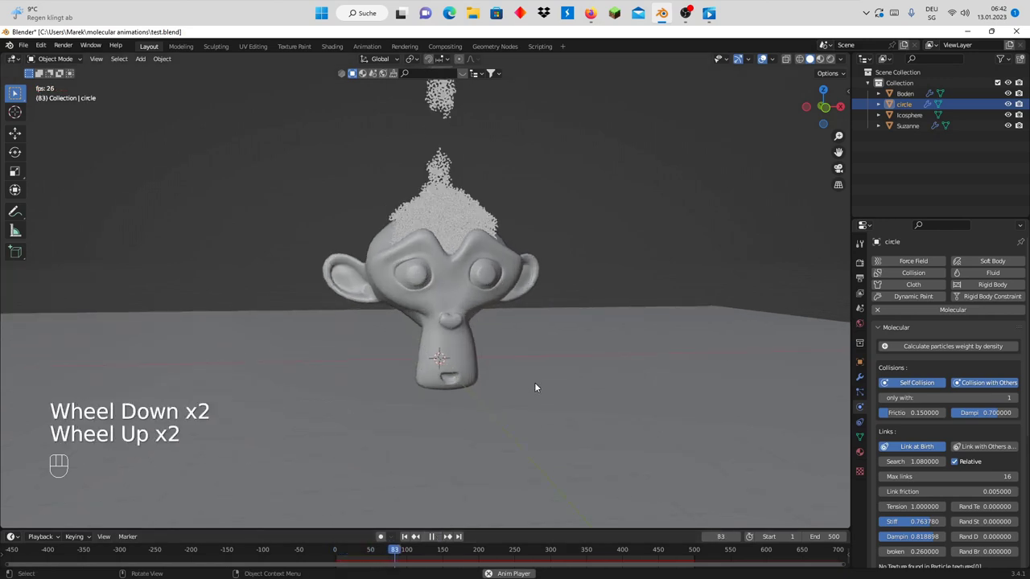
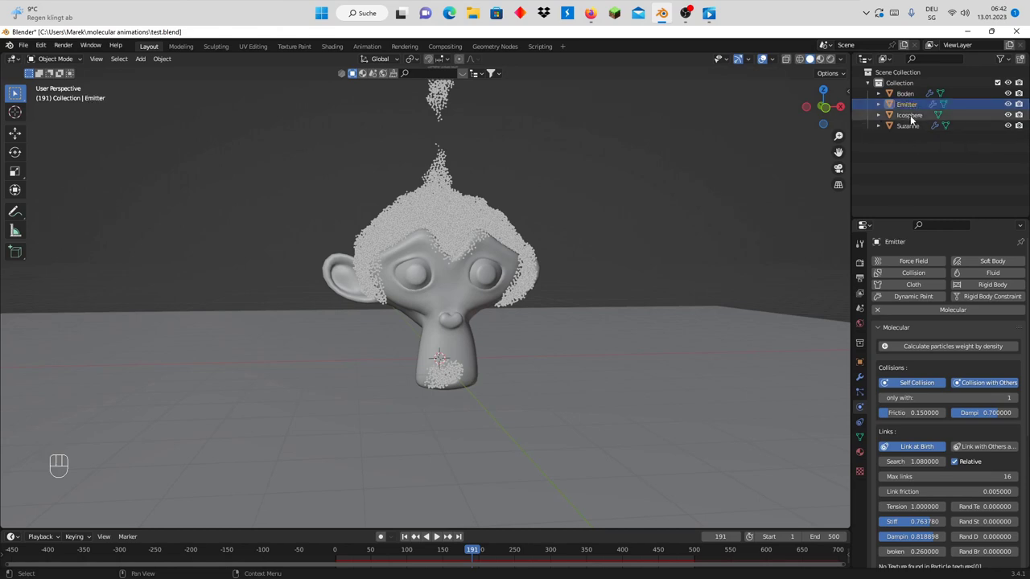
left_click(861, 398)
Render the Emitter's particles as Object instances of the Icosphere and play to see spheres cover Suzanne
left_click_drag(959, 435, 947, 487)
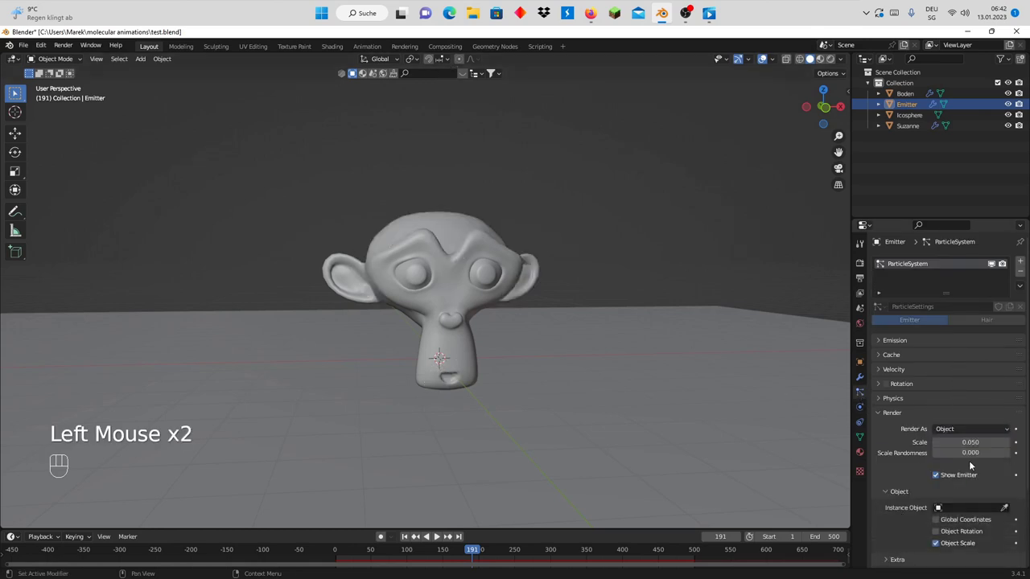
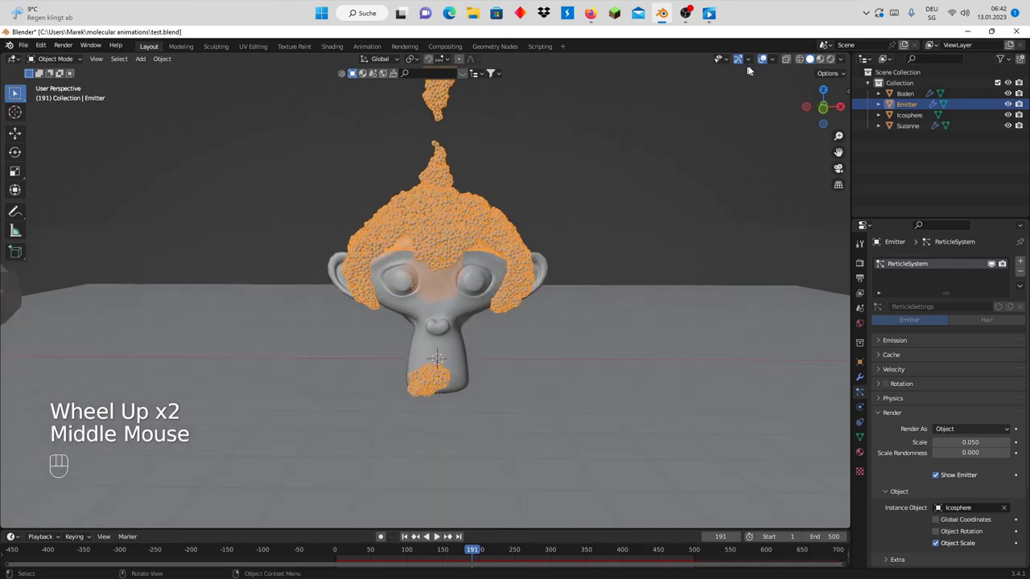
left_click(767, 61)
scroll("up", 3)
left_click(437, 538)
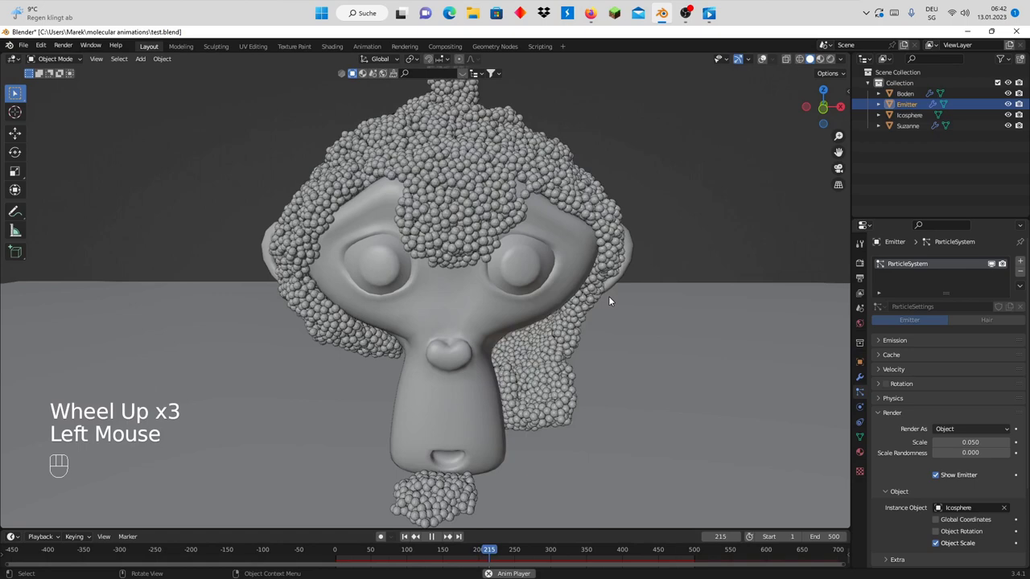
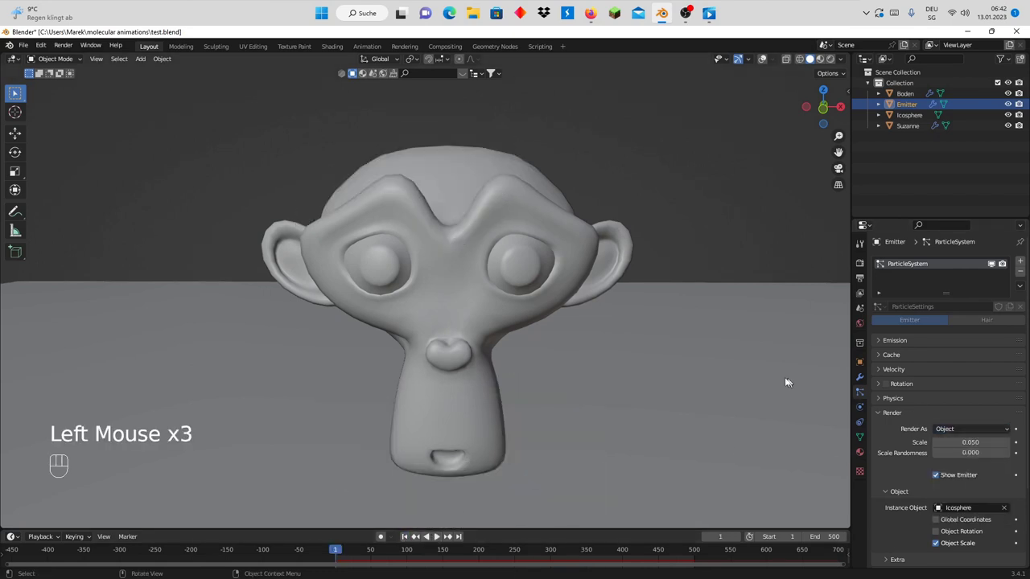
scroll("down", 3)
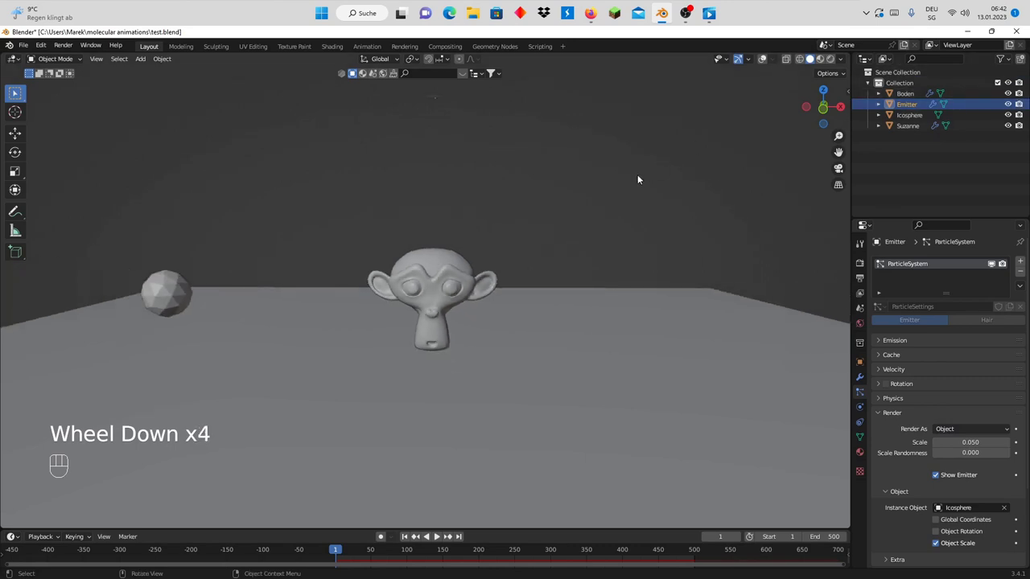
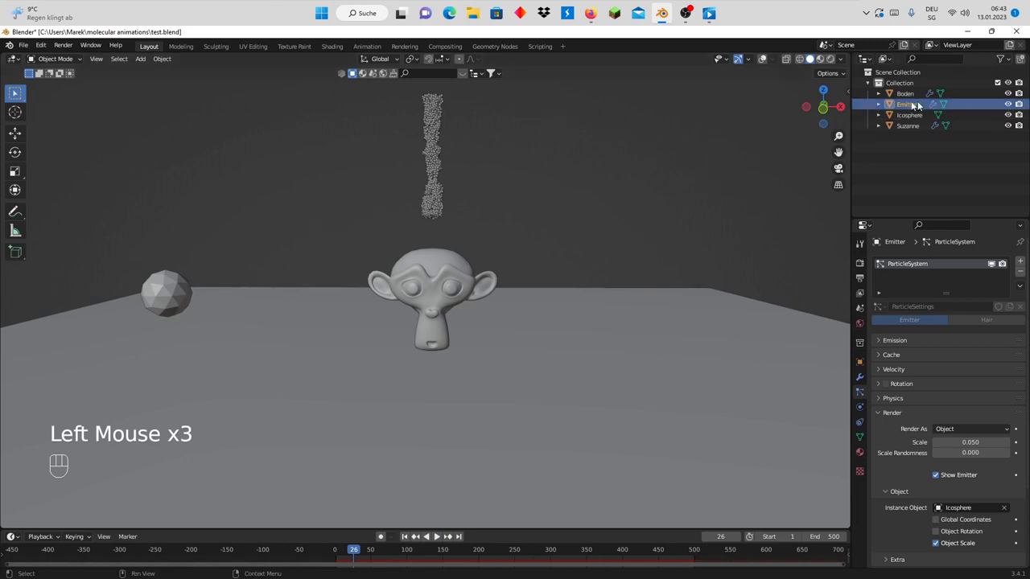
Delete the Emitter's Remesh modifier and switch its particles back to Halo rendering
left_click(863, 384)
scroll("up", 3)
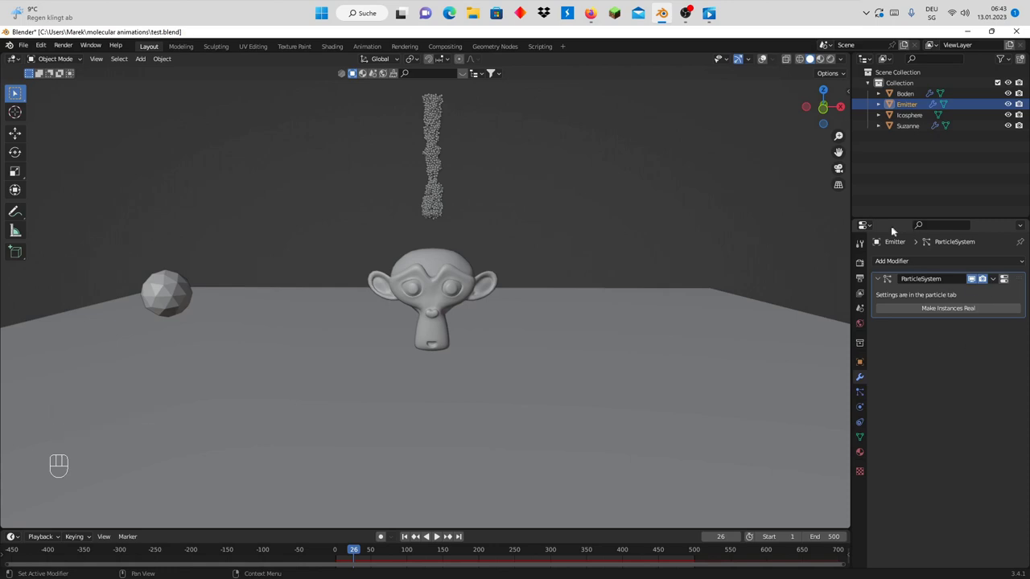
left_click_drag(924, 263, 811, 413)
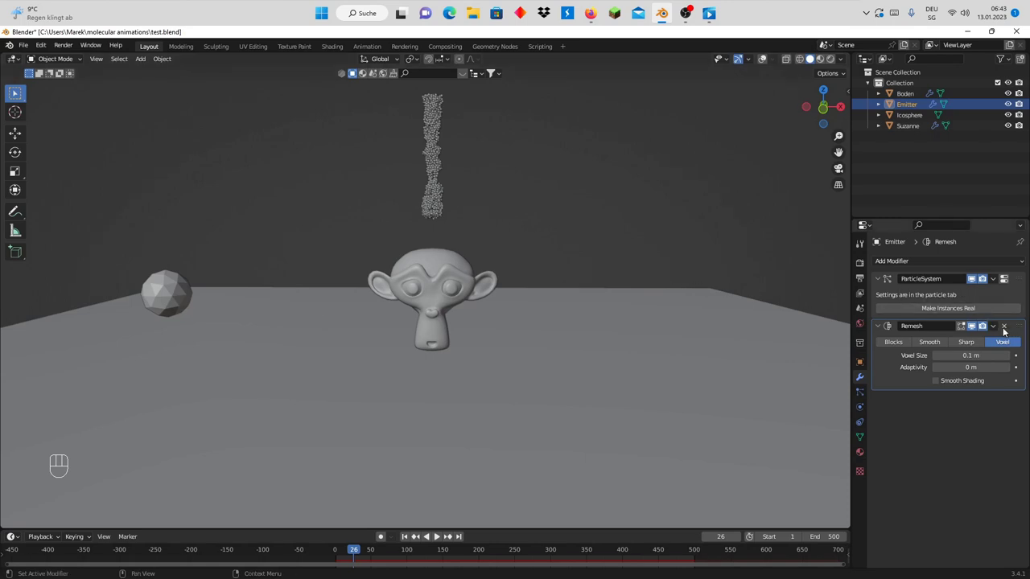
left_click(1004, 332)
scroll("up", 3)
scroll("down", 3)
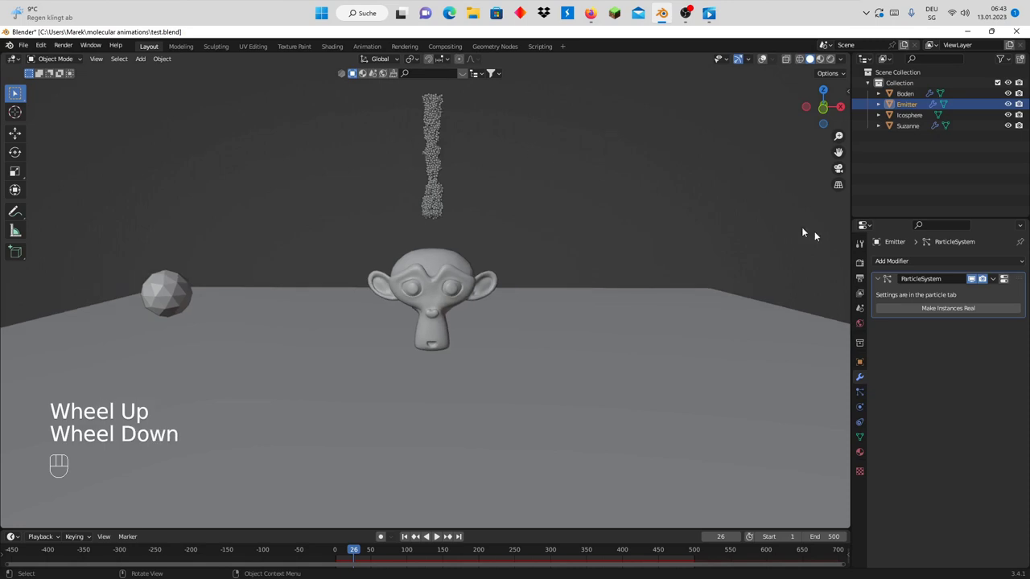
left_click(864, 389)
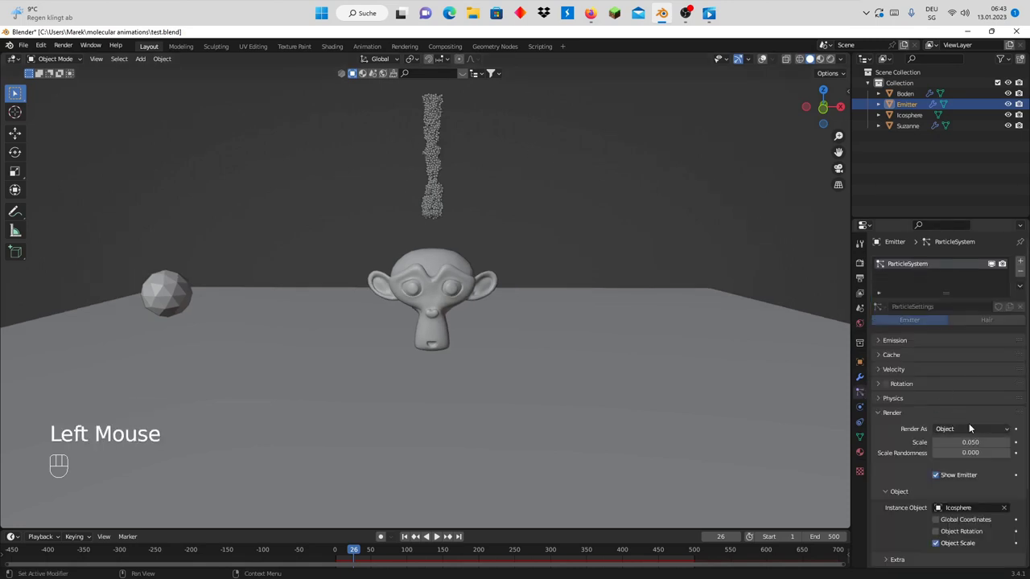
left_click_drag(970, 427, 951, 457)
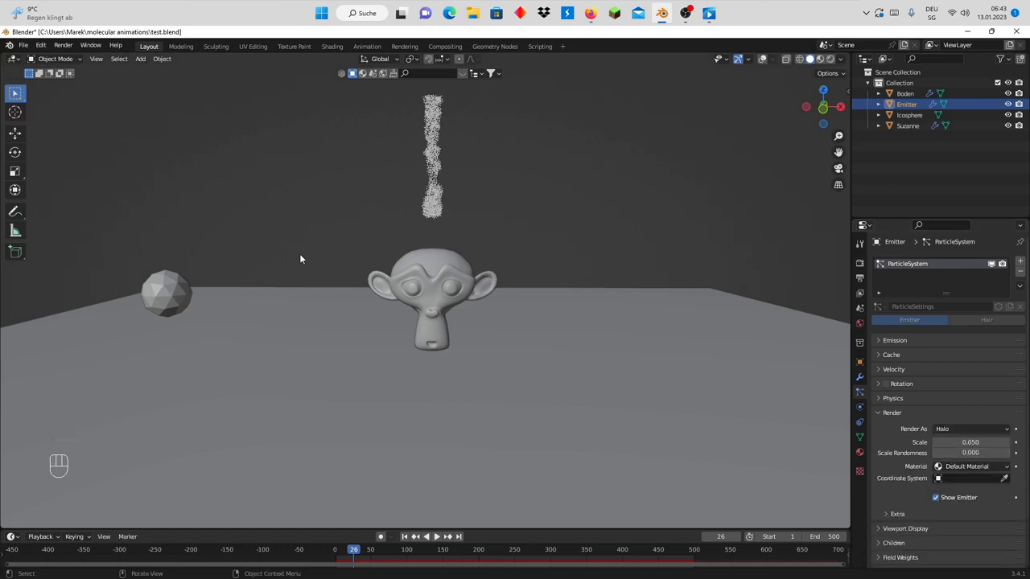
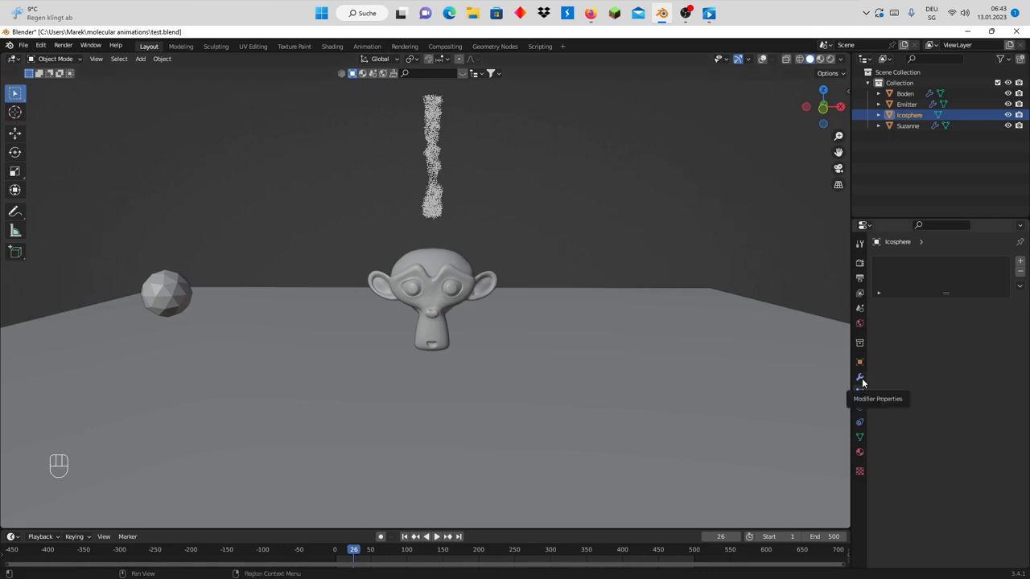
Add a Particle Instance modifier to the Icosphere using the Emitter's particle system, with Size enabled
left_click(863, 382)
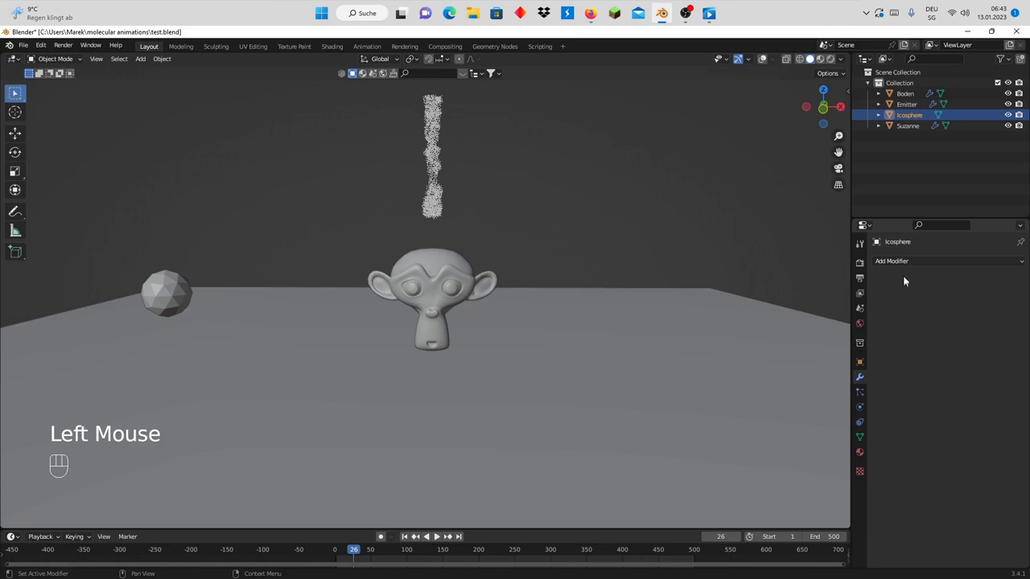
left_click_drag(909, 262, 992, 361)
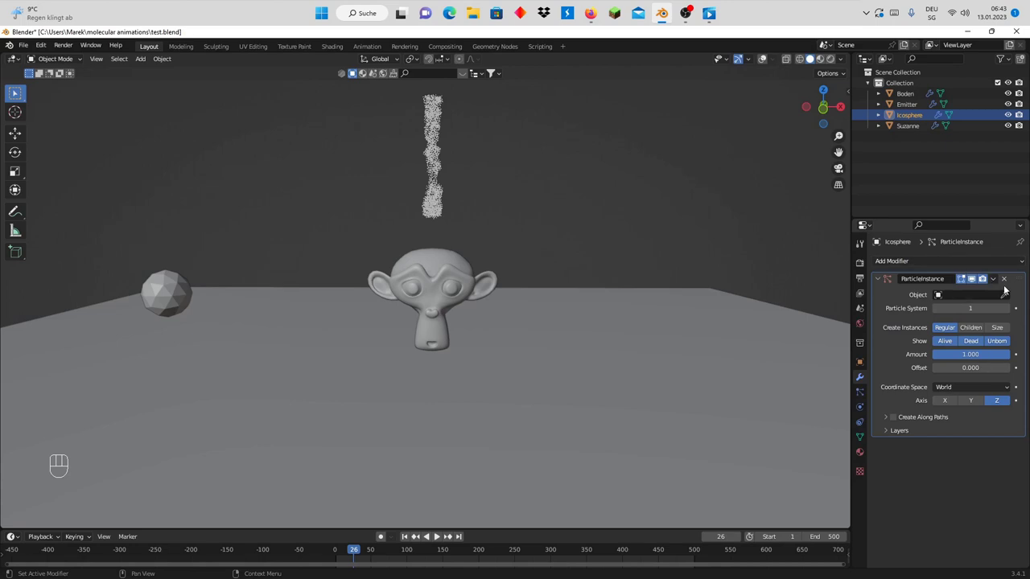
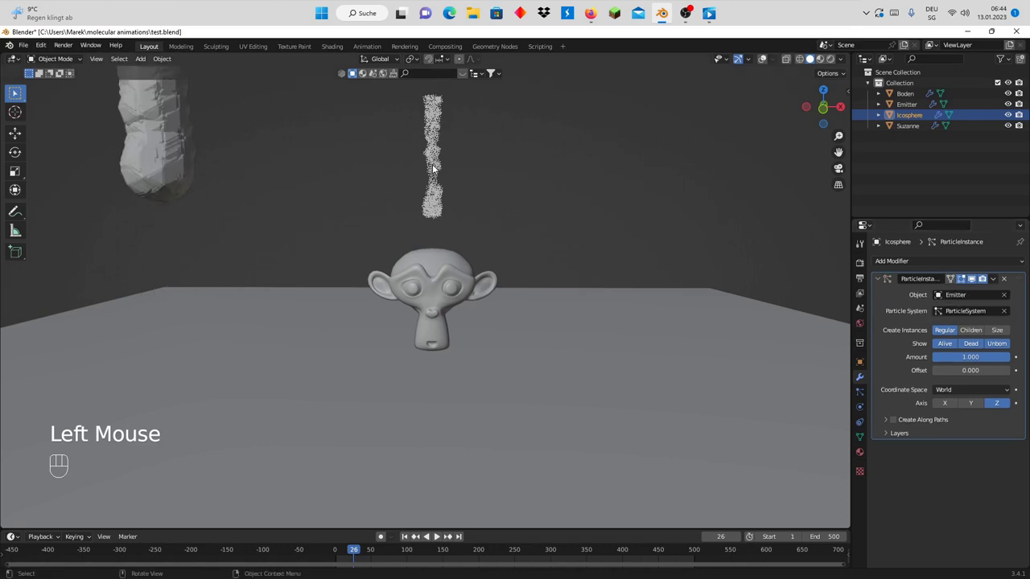
scroll("down", 3)
scroll("up", 3)
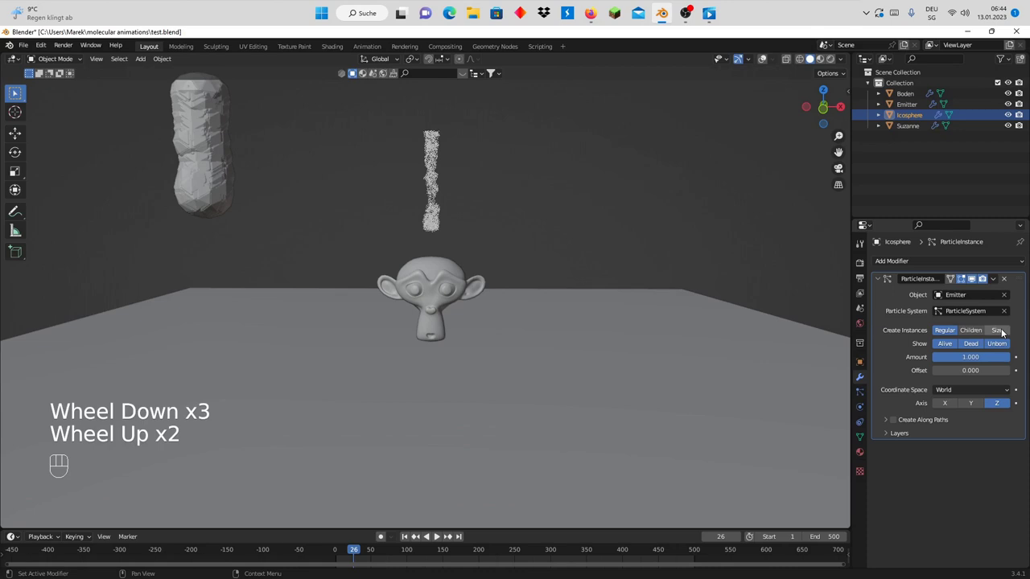
left_click(1005, 332)
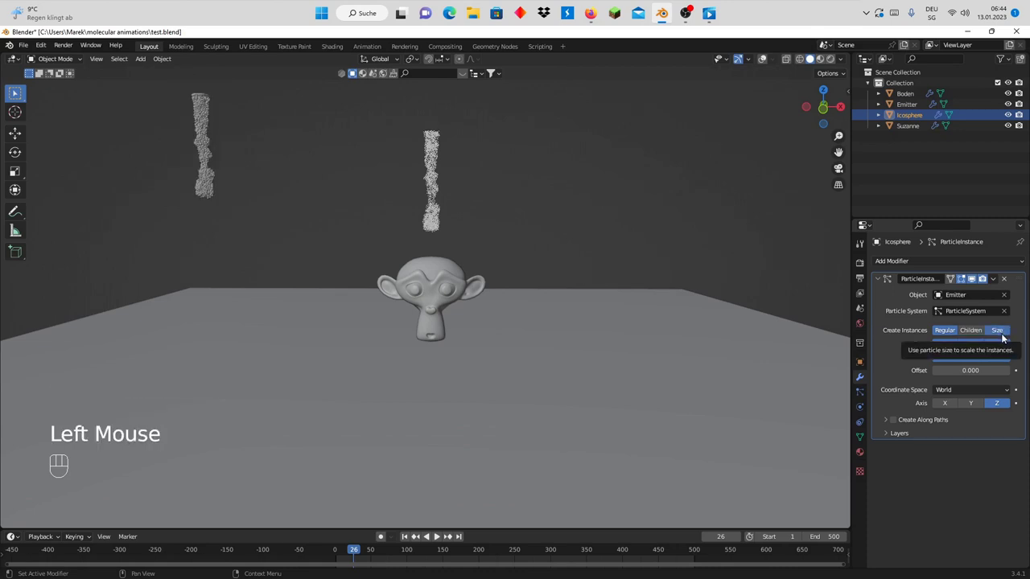
left_click(999, 349)
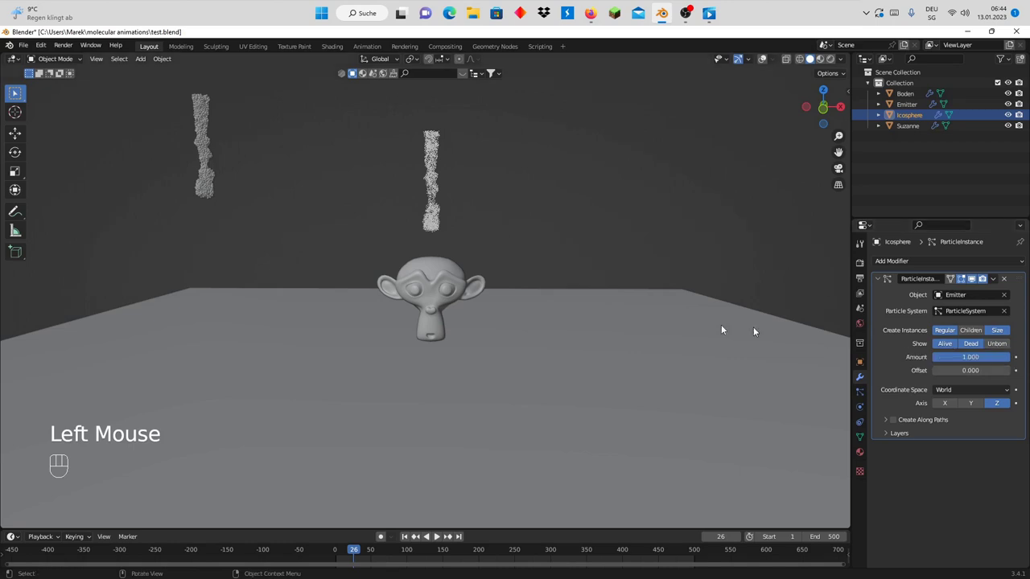
Select the instanced sphere column and G-move it toward the emitter
left_click_drag(564, 264, 536, 295)
scroll("down", 3)
left_click_drag(470, 262, 504, 245)
scroll("up", 3)
scroll("down", 3)
scroll("up", 3)
left_click(183, 108)
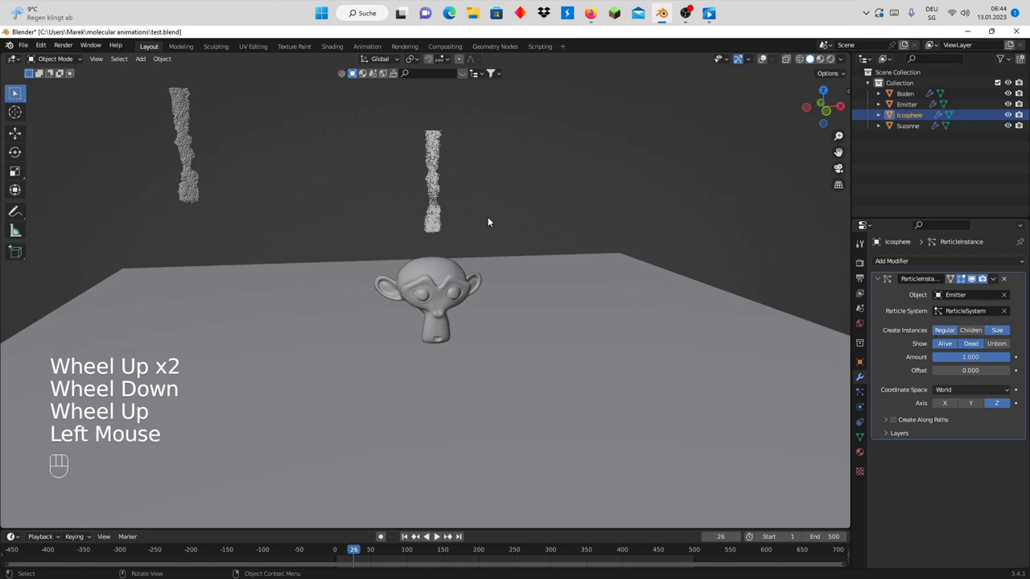
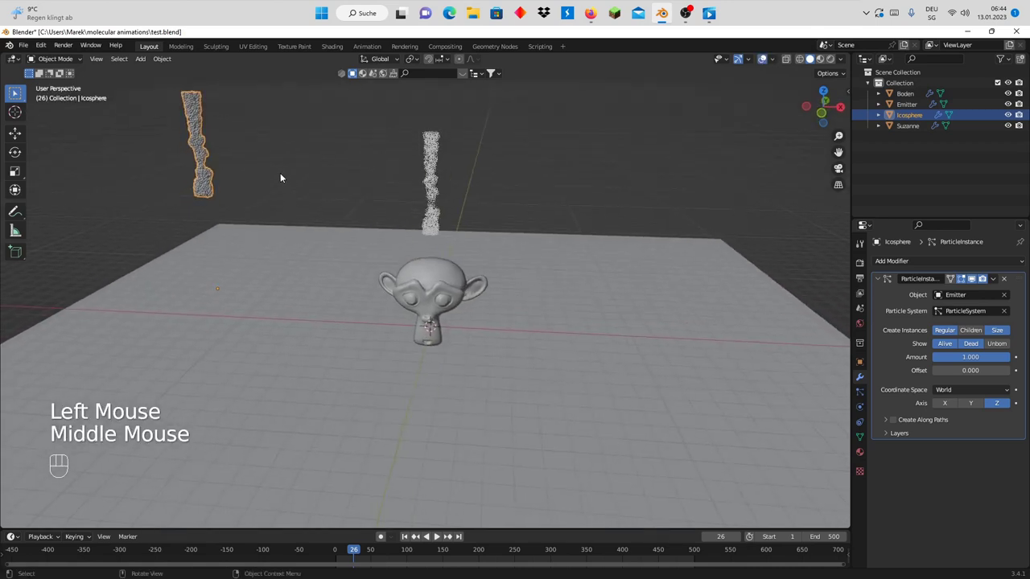
key("g")
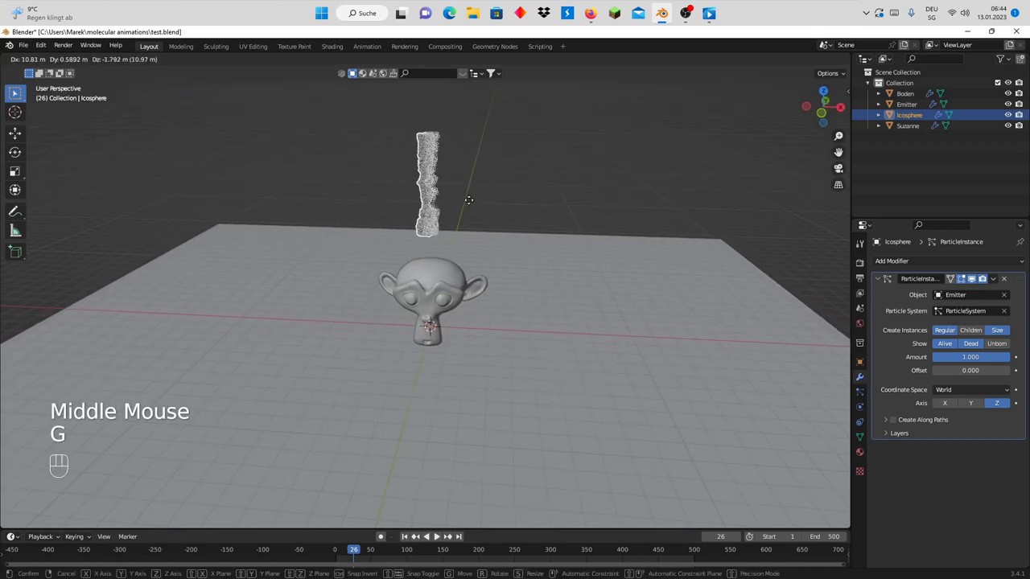
scroll("up", 3)
left_click_drag(479, 164, 464, 253)
scroll("up", 3)
left_click_drag(450, 259, 440, 252)
From a top view, refine the column's position and constrain the move to the Z axis
key("KP_7")
scroll("up", 3)
scroll("up", 3)
key("g")
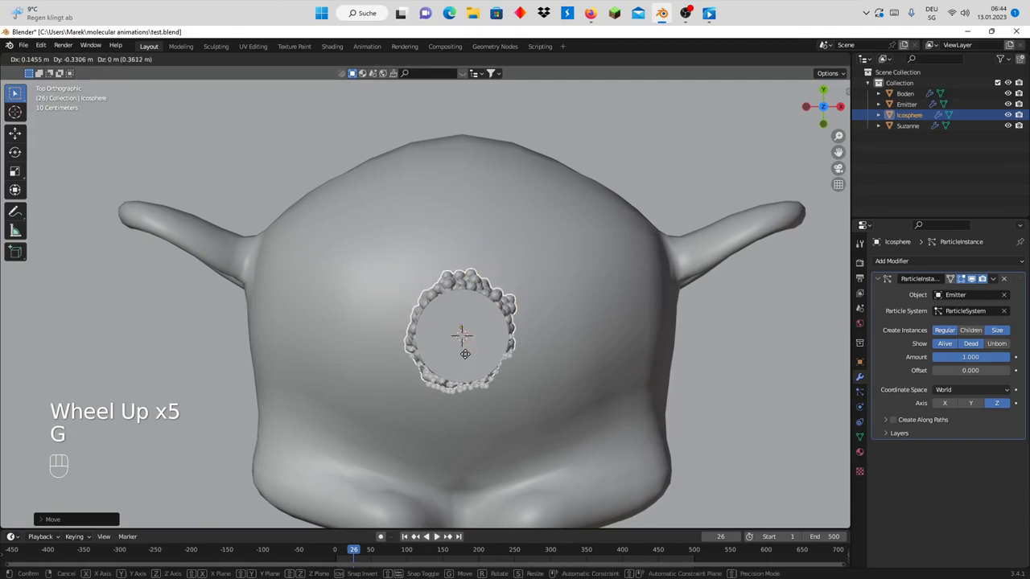
middle_click(508, 363)
scroll("down", 3)
left_click_drag(472, 215, 446, 173)
scroll("up", 3)
left_click_drag(450, 129, 476, 400)
scroll("up", 3)
left_click_drag(525, 242, 501, 256)
scroll("up", 3)
left_click_drag(500, 257, 512, 242)
scroll("down", 3)
scroll("up", 3)
key("g")
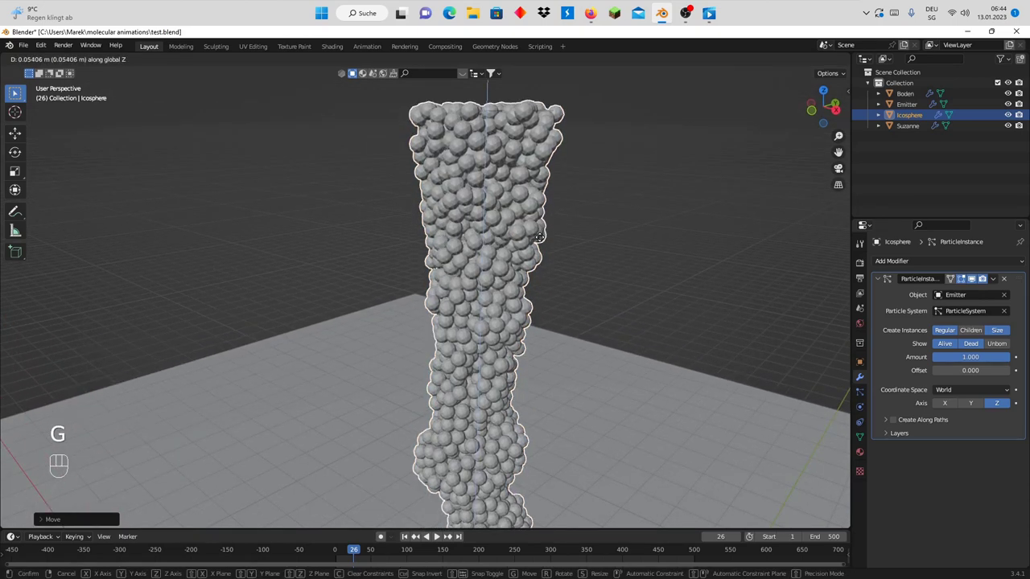
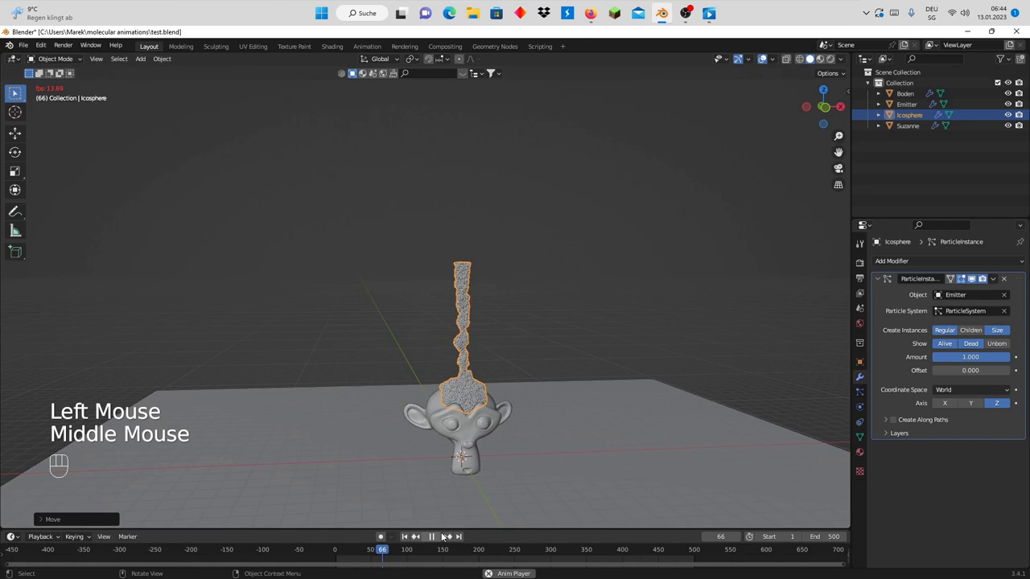
Stop playback, hide the Emitter in the viewport and rename Icosphere to Particlesystem
left_click(438, 537)
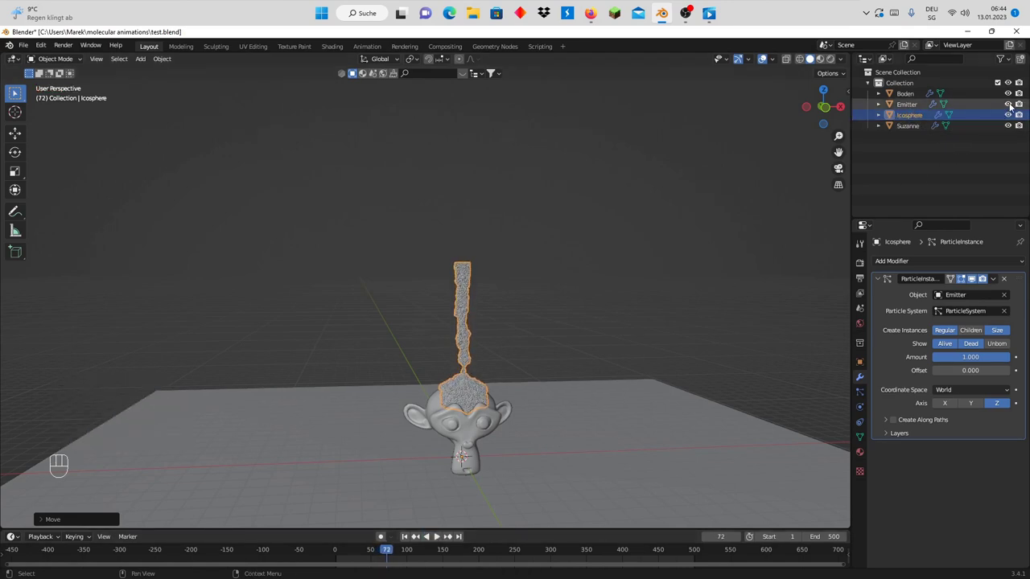
left_click(1012, 106)
left_click(1022, 103)
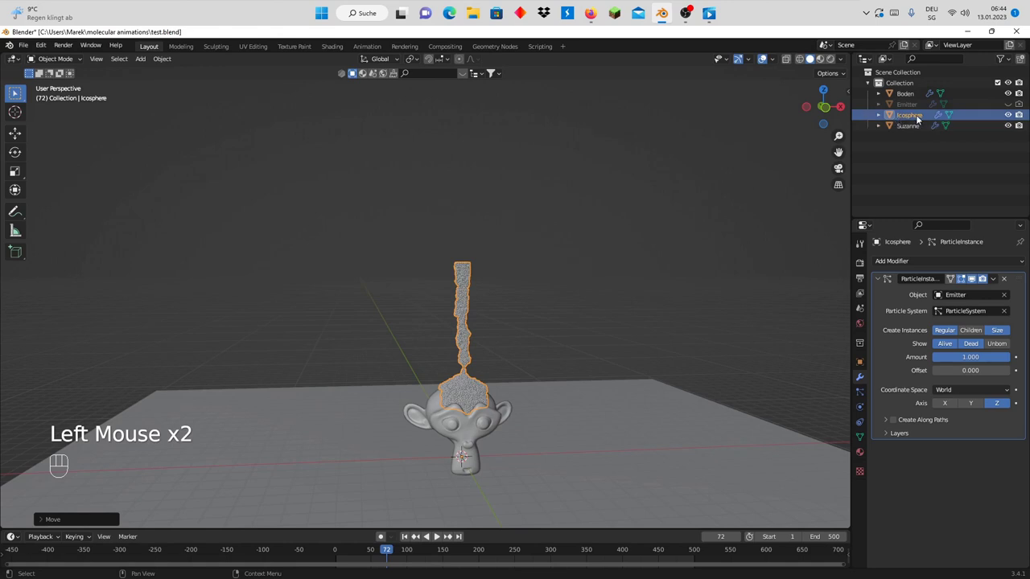
left_click(920, 119)
left_click_drag(921, 118, 942, 143)
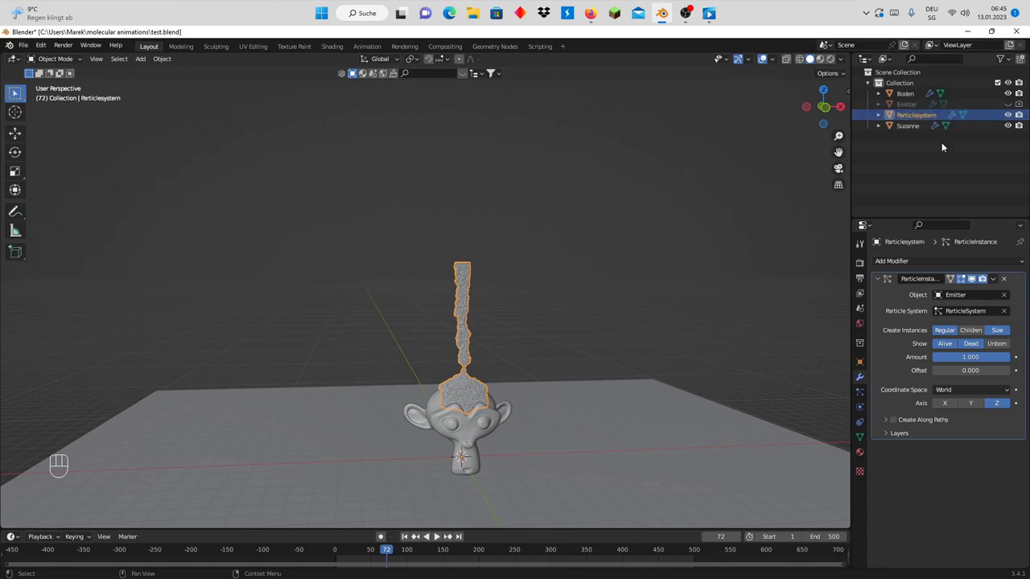
Zoom in on the sphere column above Suzanne and add a Remesh modifier to Particlesystem
scroll("up", 3)
scroll("down", 3)
scroll("up", 3)
left_click_drag(530, 384, 539, 313)
scroll("up", 3)
left_click_drag(539, 315, 522, 304)
middle_click(517, 309)
left_click_drag(916, 263, 824, 412)
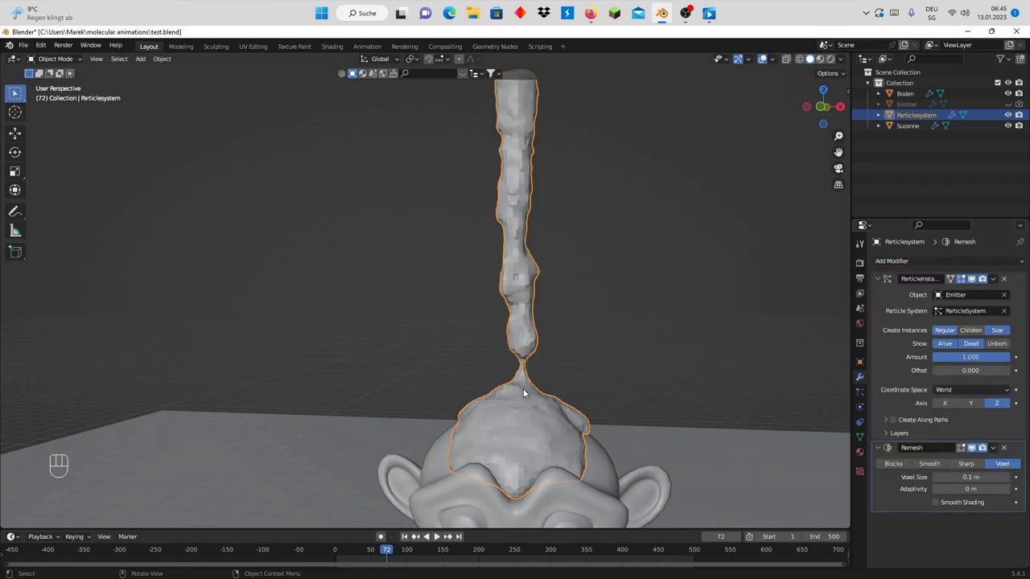
Set the Remesh to Smooth Shading with voxel size reduced to 0.07
scroll("down", 3)
left_click(936, 505)
left_click(937, 502)
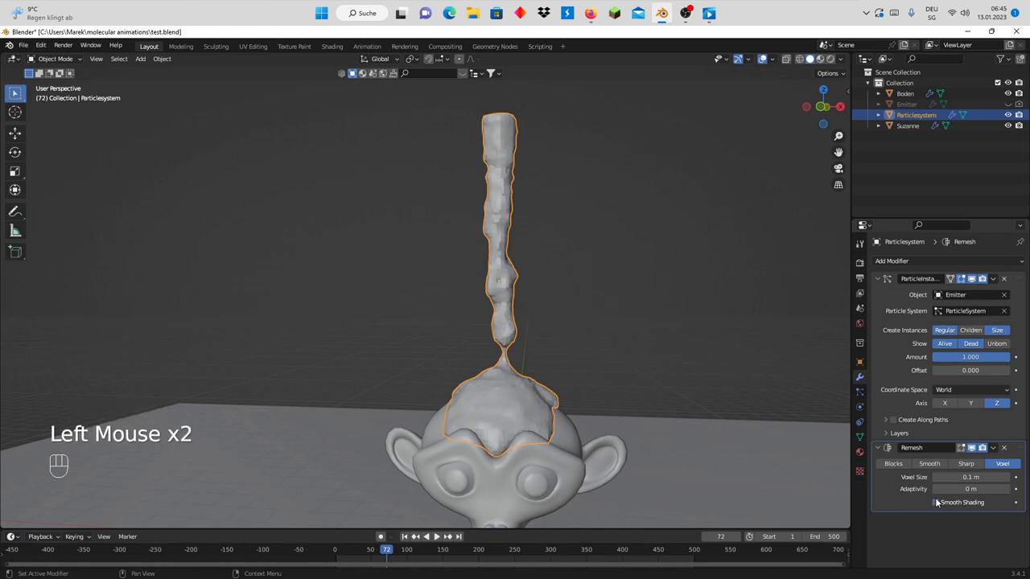
left_click(937, 508)
left_click(937, 479)
left_click(937, 479)
left_click(937, 479)
Inspect the remeshed column, scrub to frame 148, then remove the Remesh modifier
scroll("up", 3)
left_click_drag(668, 419, 574, 418)
scroll("down", 3)
left_click_drag(414, 421, 537, 412)
scroll("down", 3)
left_click_drag(551, 421, 527, 421)
scroll("up", 3)
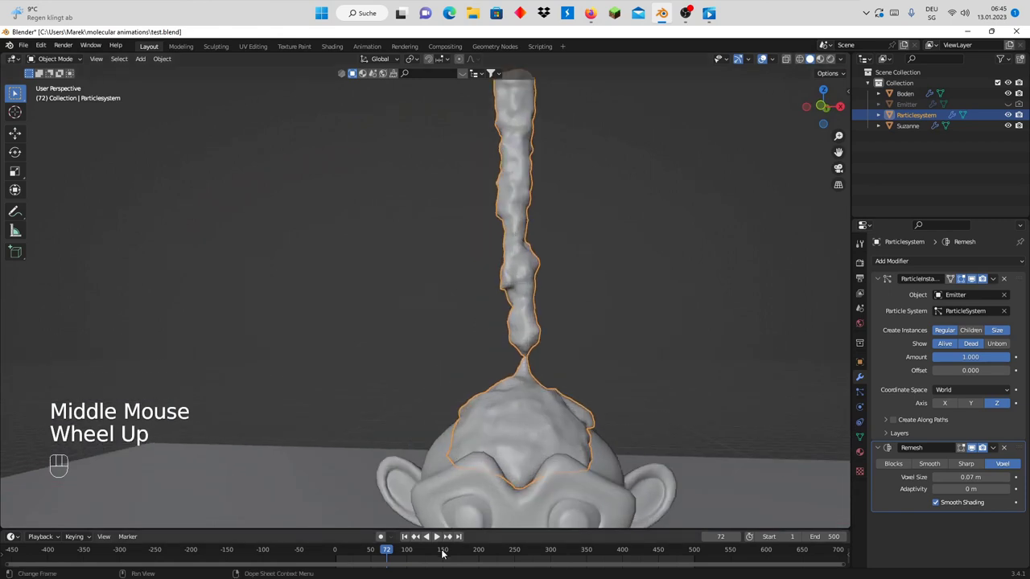
left_click(472, 555)
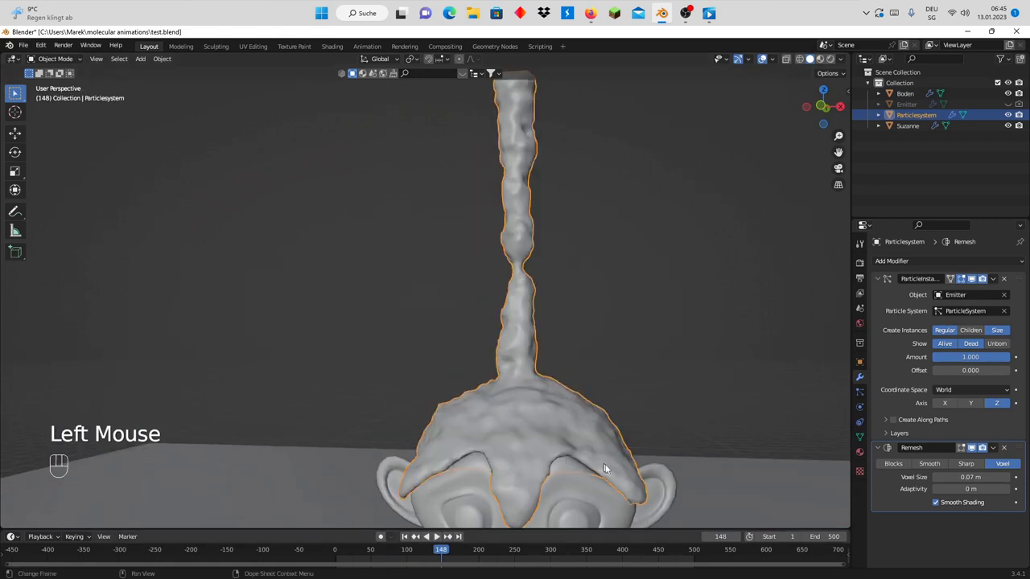
scroll("down", 3)
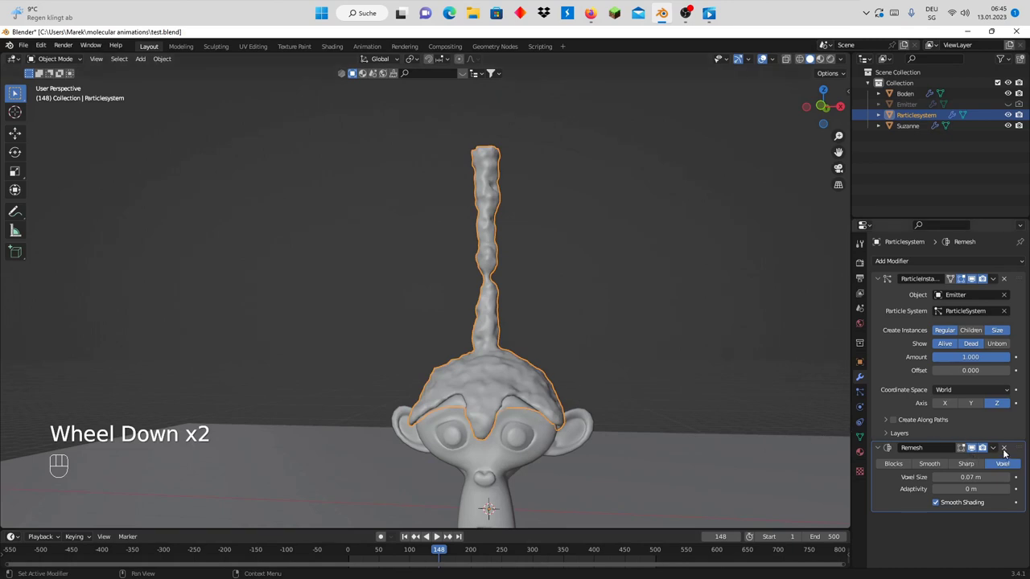
left_click(1005, 452)
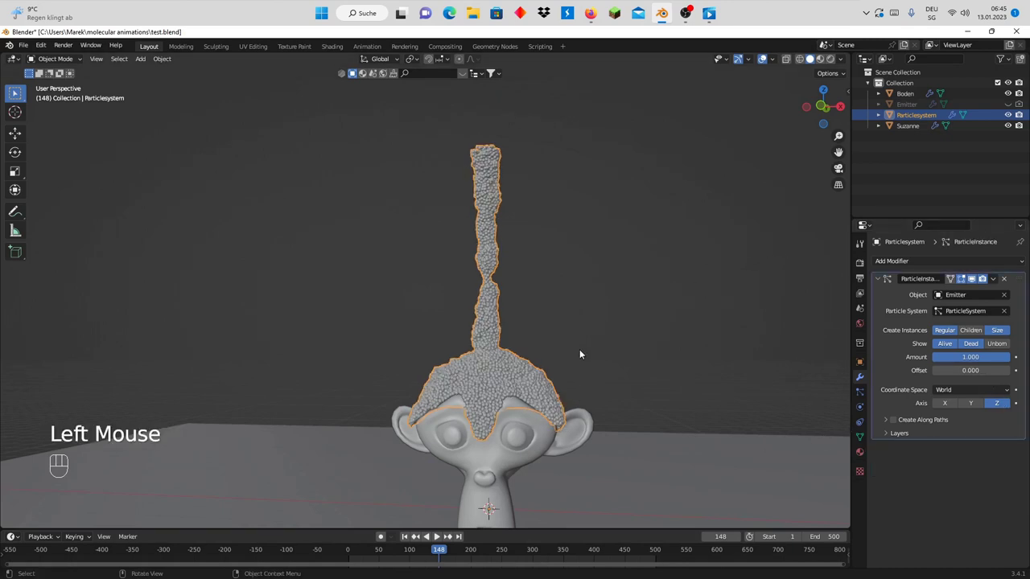
Remove the Particle Instance modifier, leaving Particlesystem's modifier stack empty
left_click_drag(556, 391, 576, 360)
scroll("up", 3)
left_click_drag(603, 329, 592, 338)
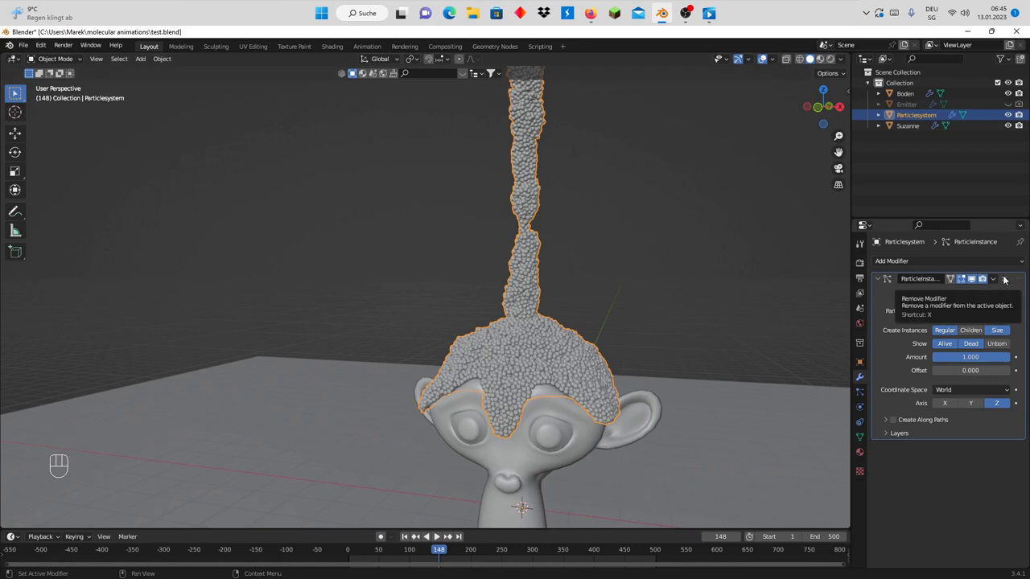
left_click(1007, 278)
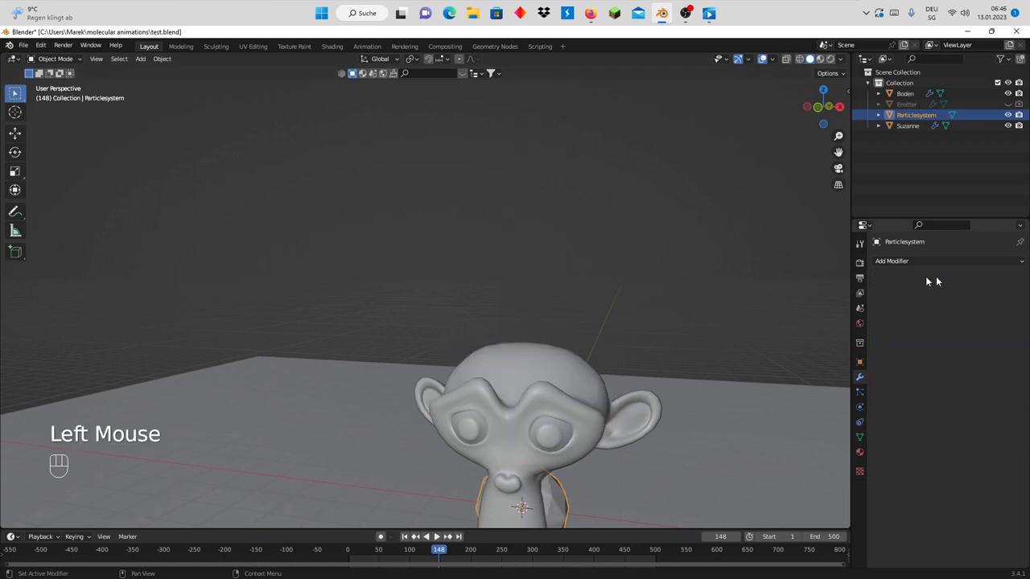
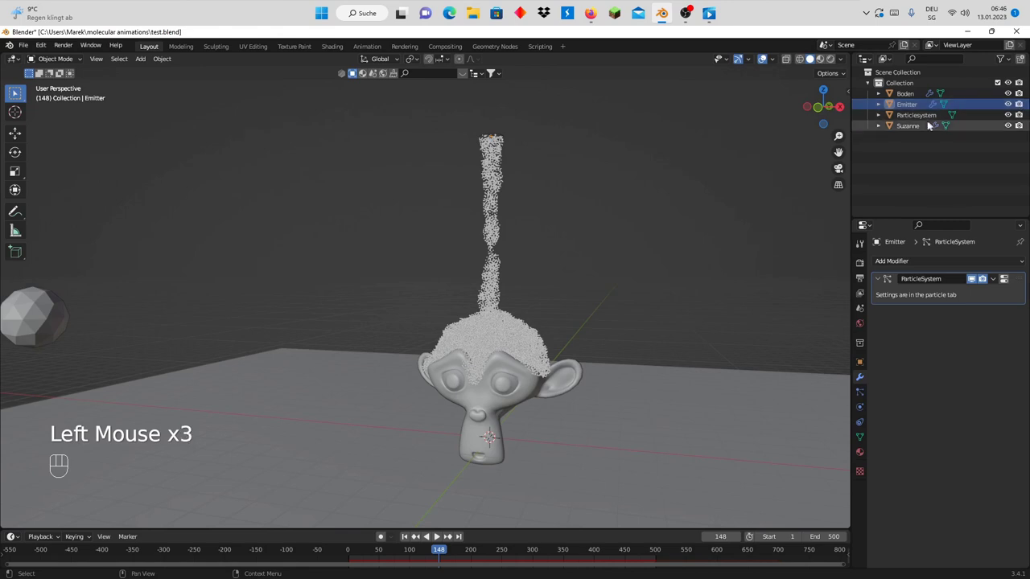
Rename the Particlesystem sphere to instanz in the Outliner
left_click(918, 120)
left_click_drag(918, 120, 938, 173)
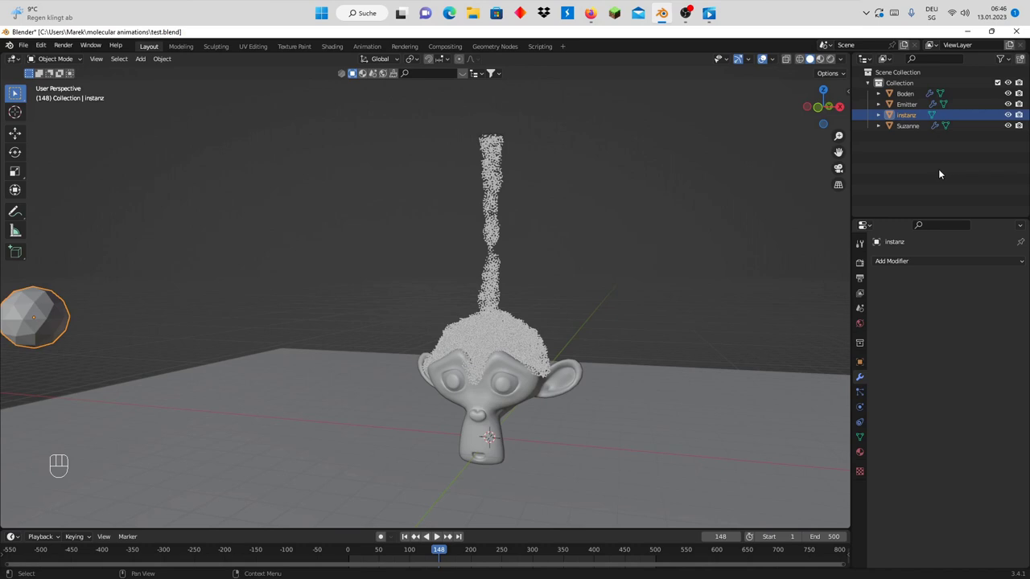
middle_click(665, 271)
scroll("up", 3)
Set the Emitter's particles to Render As Object using instanz as the instance object
left_click(569, 327)
left_click(862, 396)
left_click_drag(980, 427, 949, 487)
left_click(638, 293)
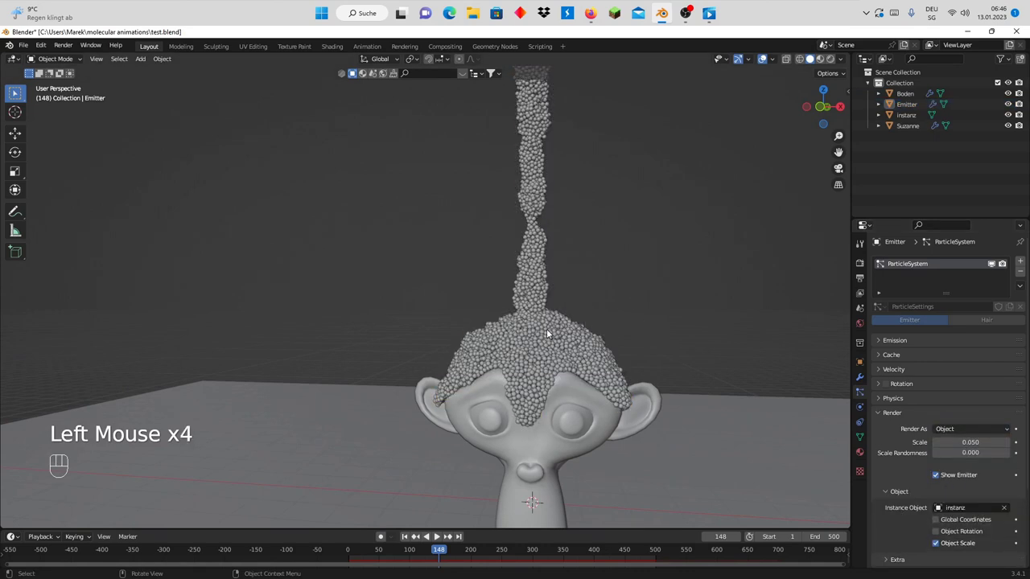